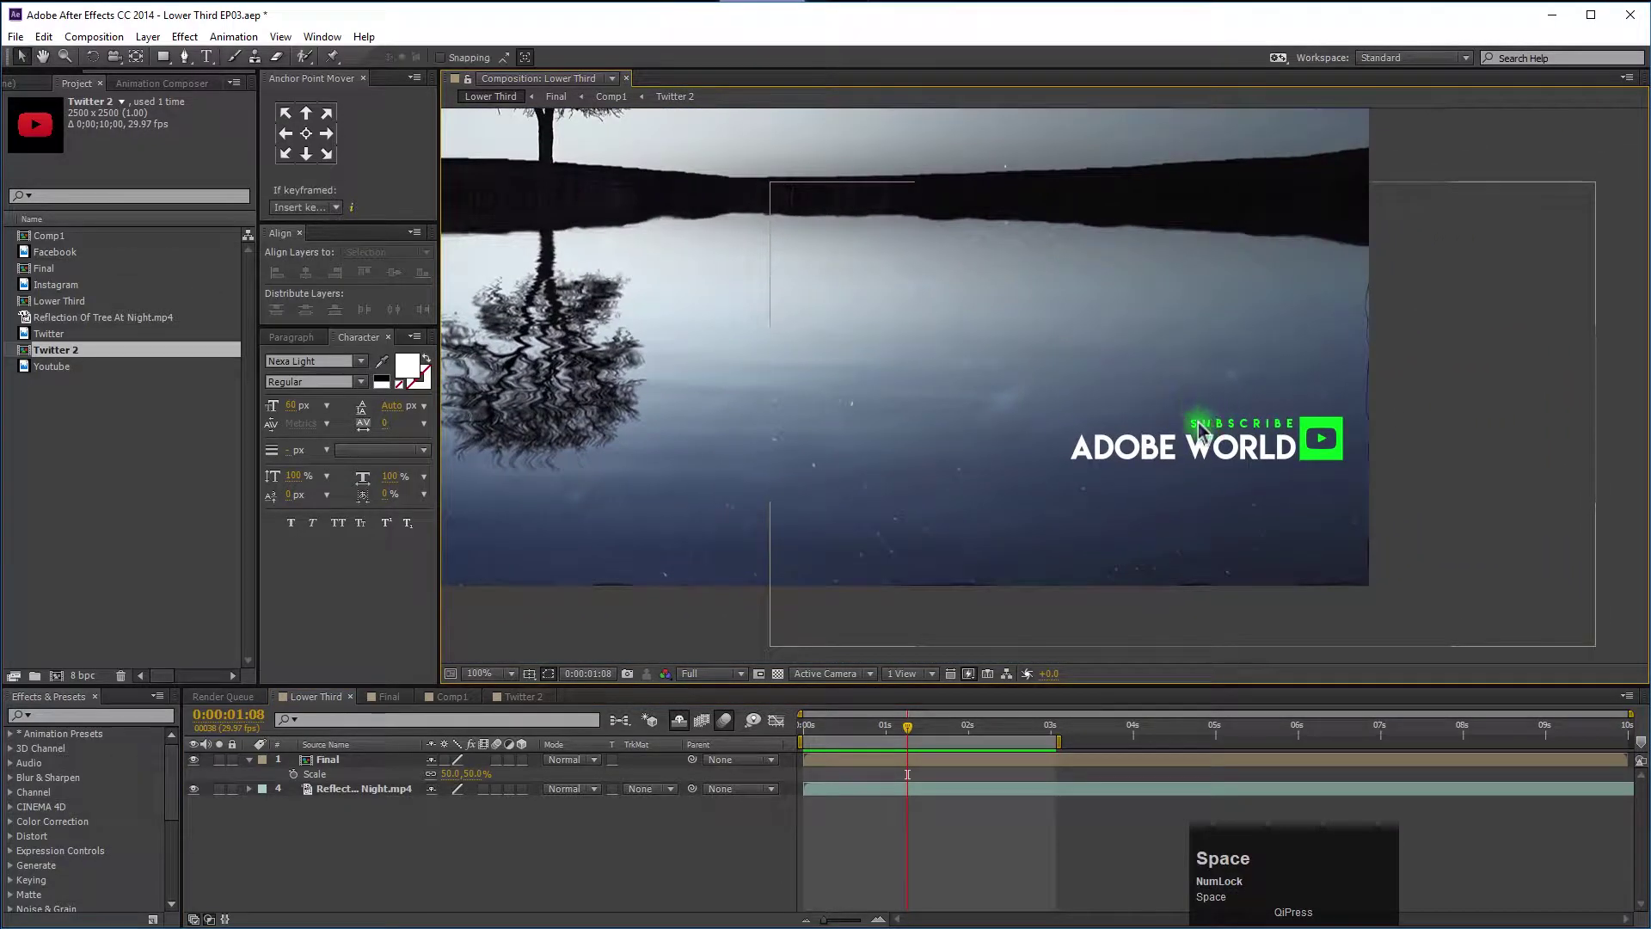
Scrub the Lower Third timeline to the frame where the lower third is shown.
left_click_drag(908, 738, 506, 679)
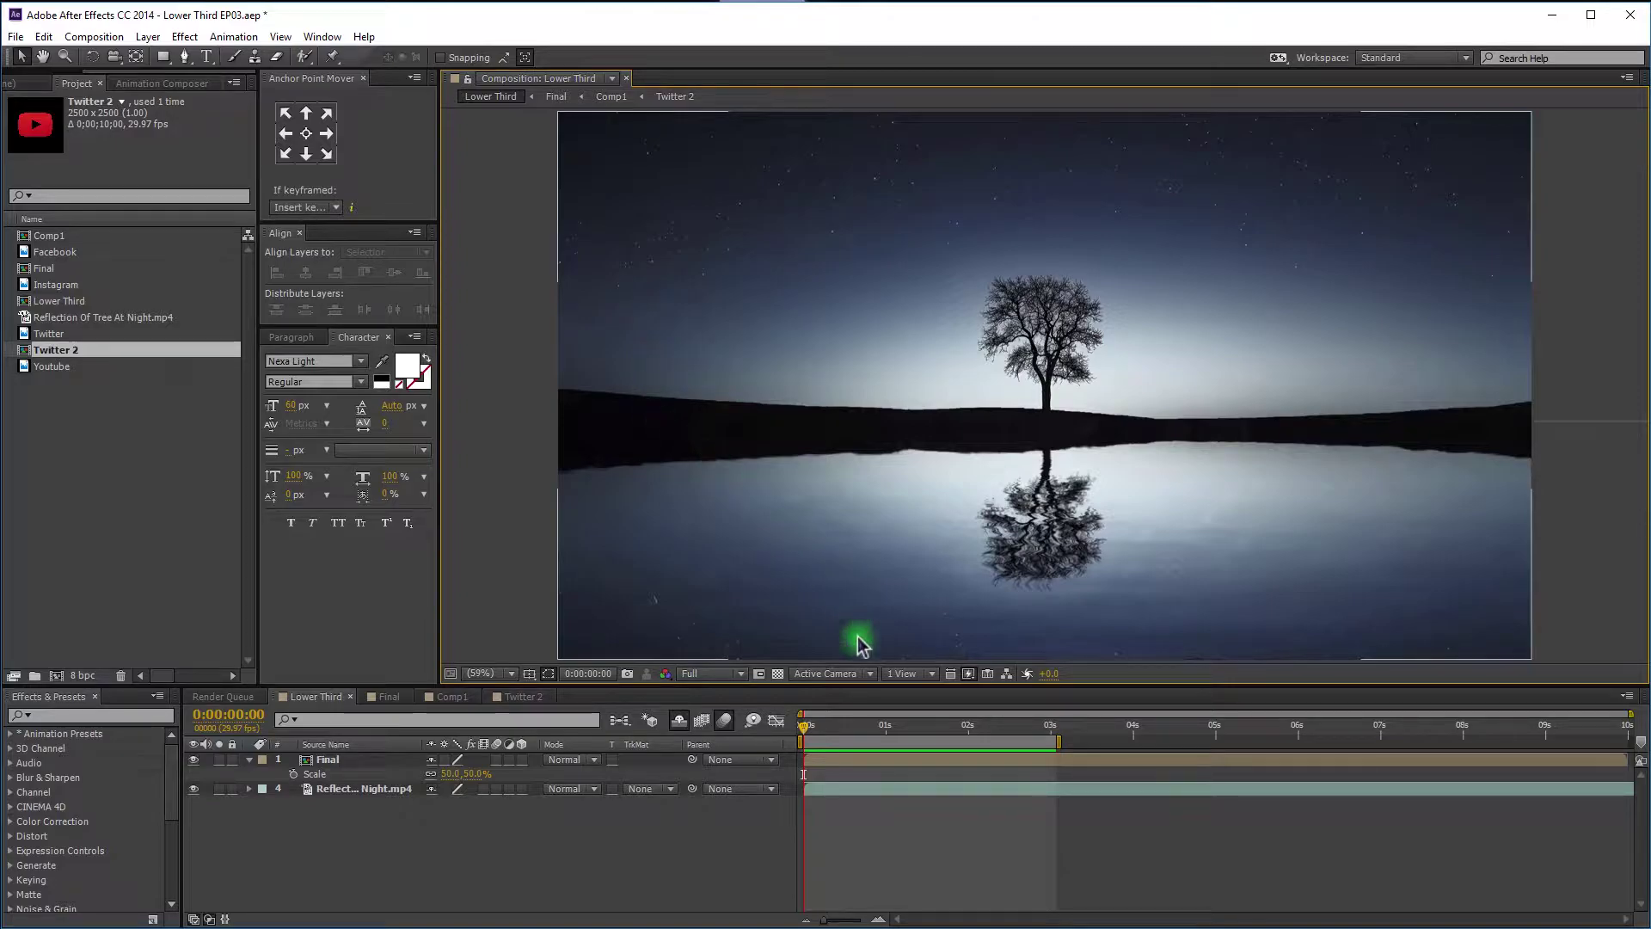
left_click_drag(870, 733, 952, 697)
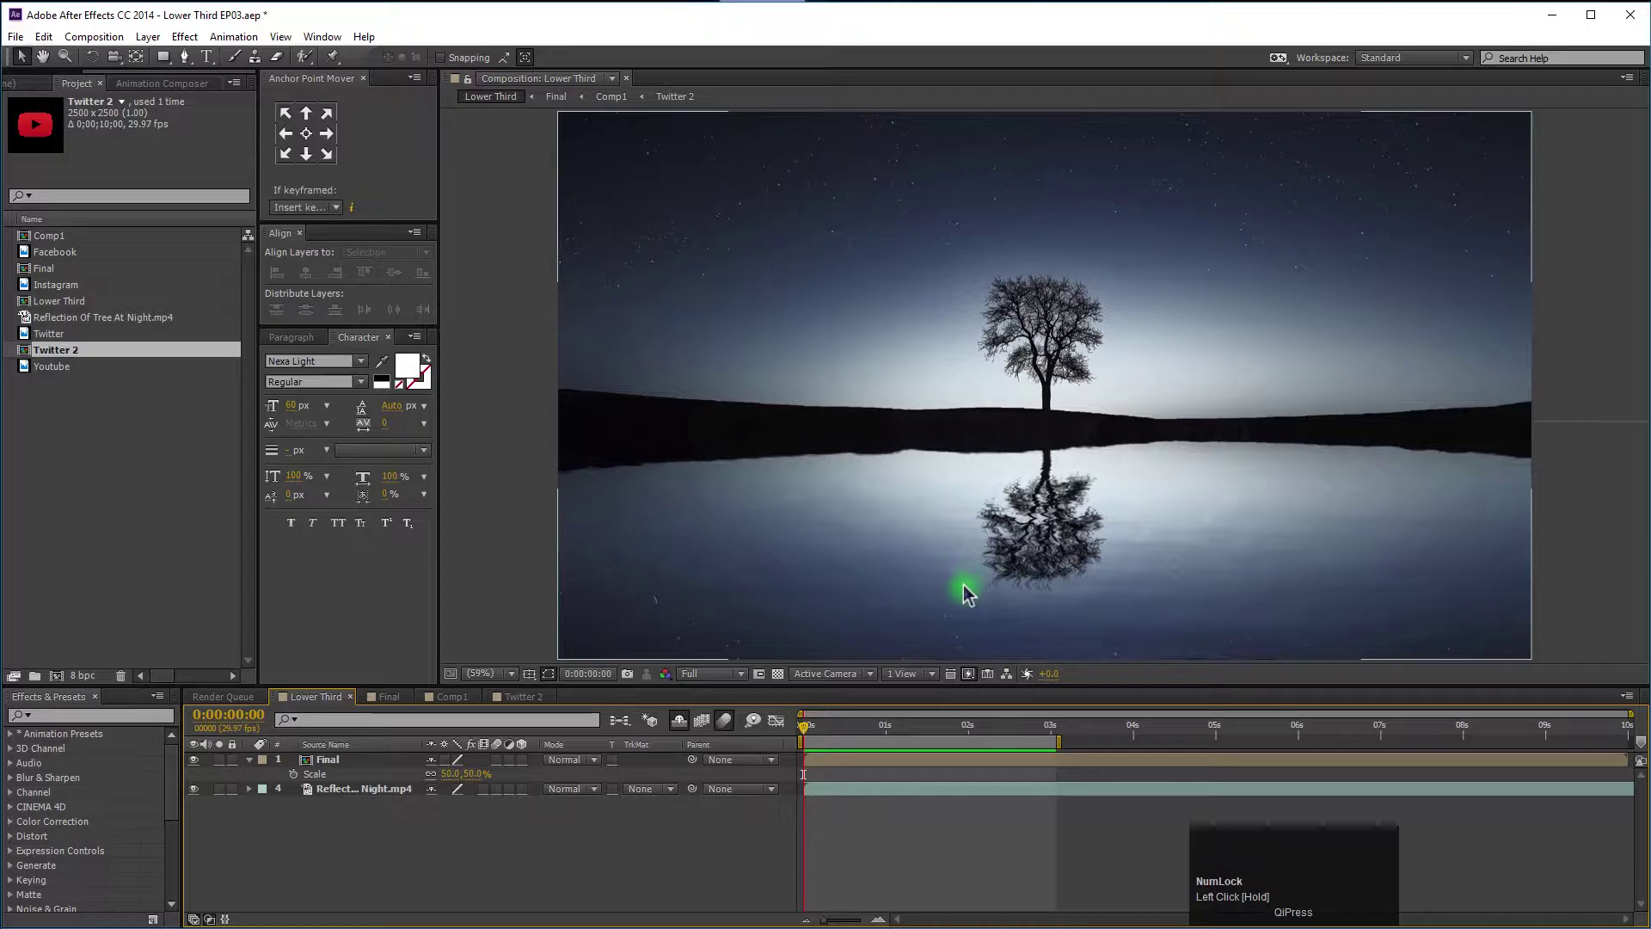
left_click_drag(914, 729, 579, 826)
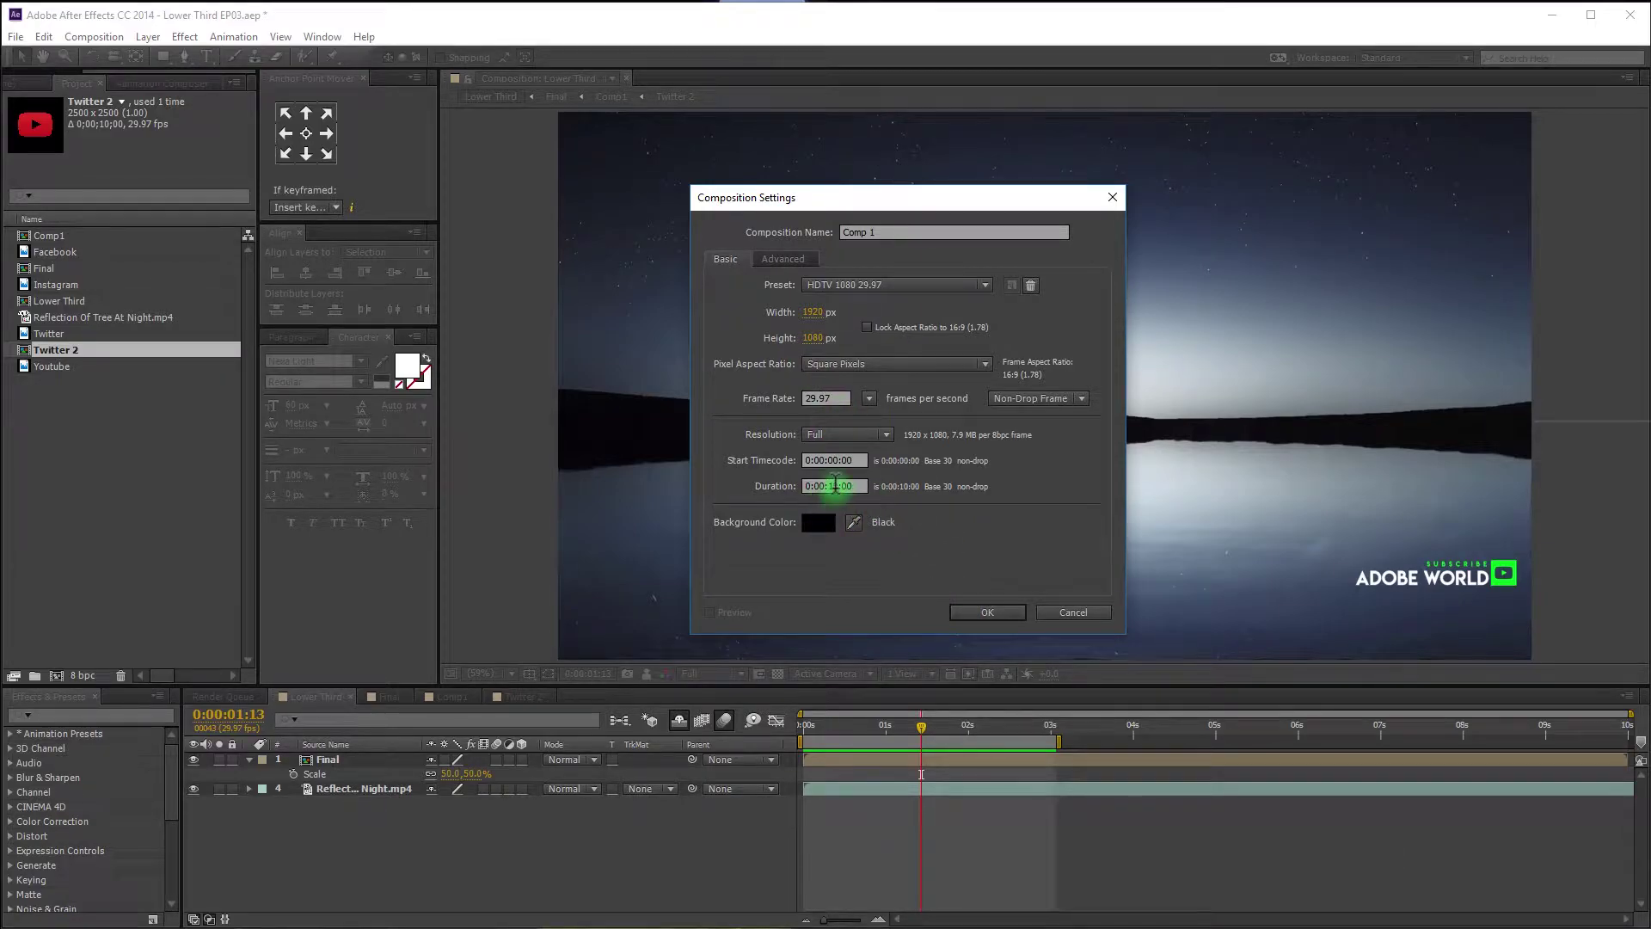
Set the composition length to 10 seconds, glance at the Final comp, then return to empty Comp 1.
left_click_drag(994, 618, 203, 601)
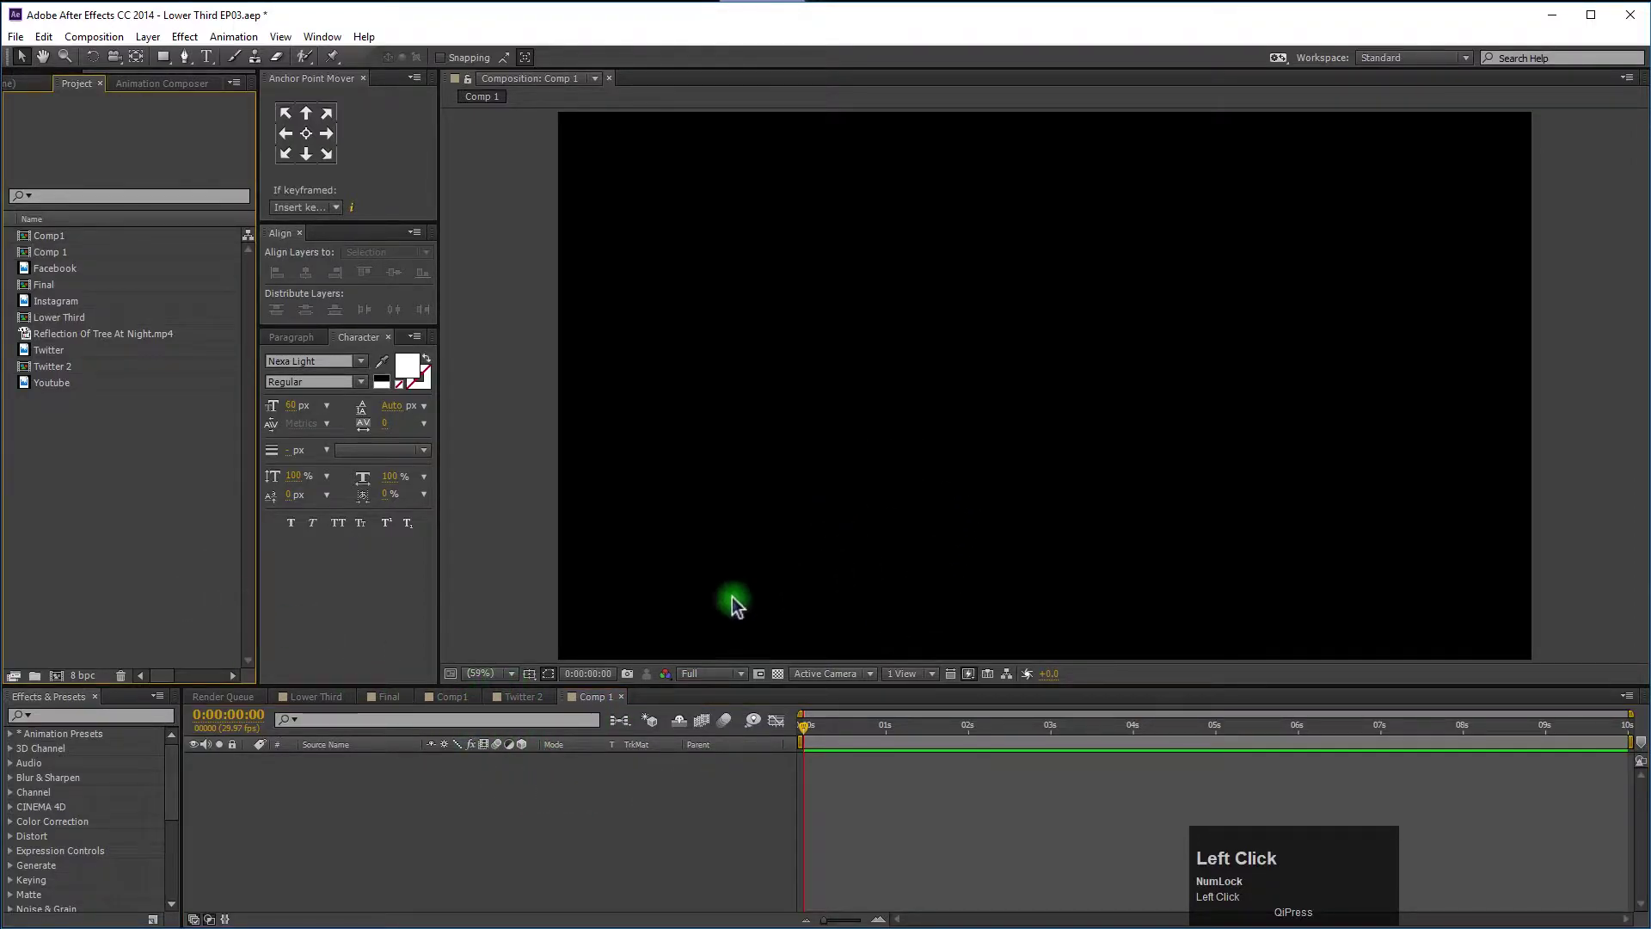
left_click(331, 708)
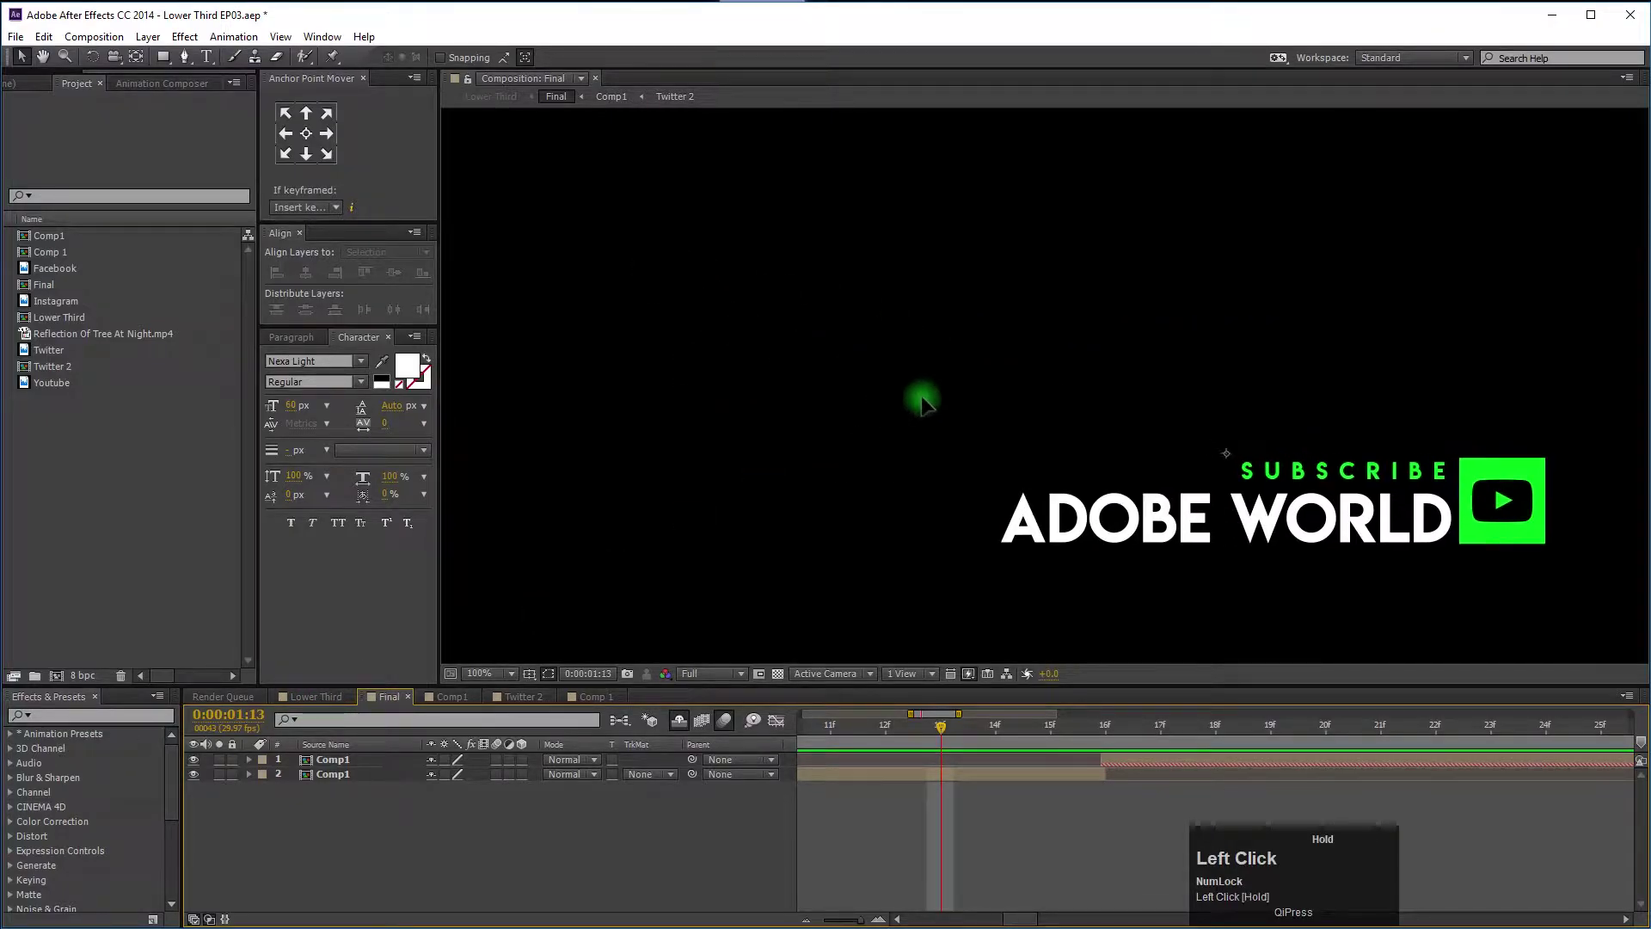
key("ctrl+z")
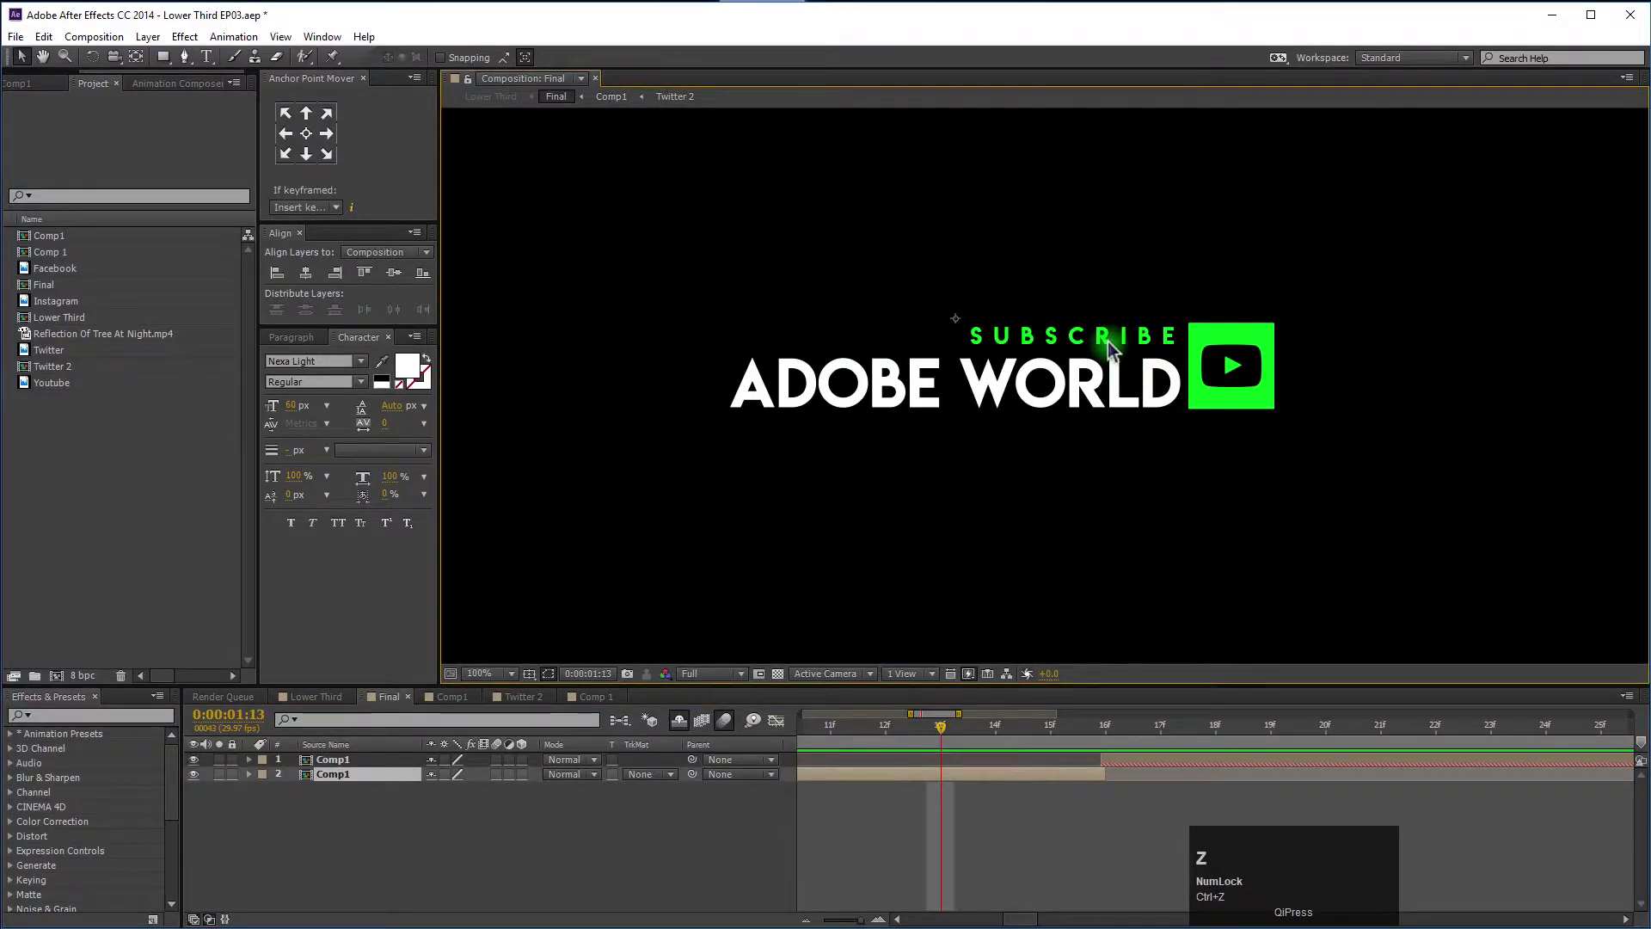
left_click(603, 706)
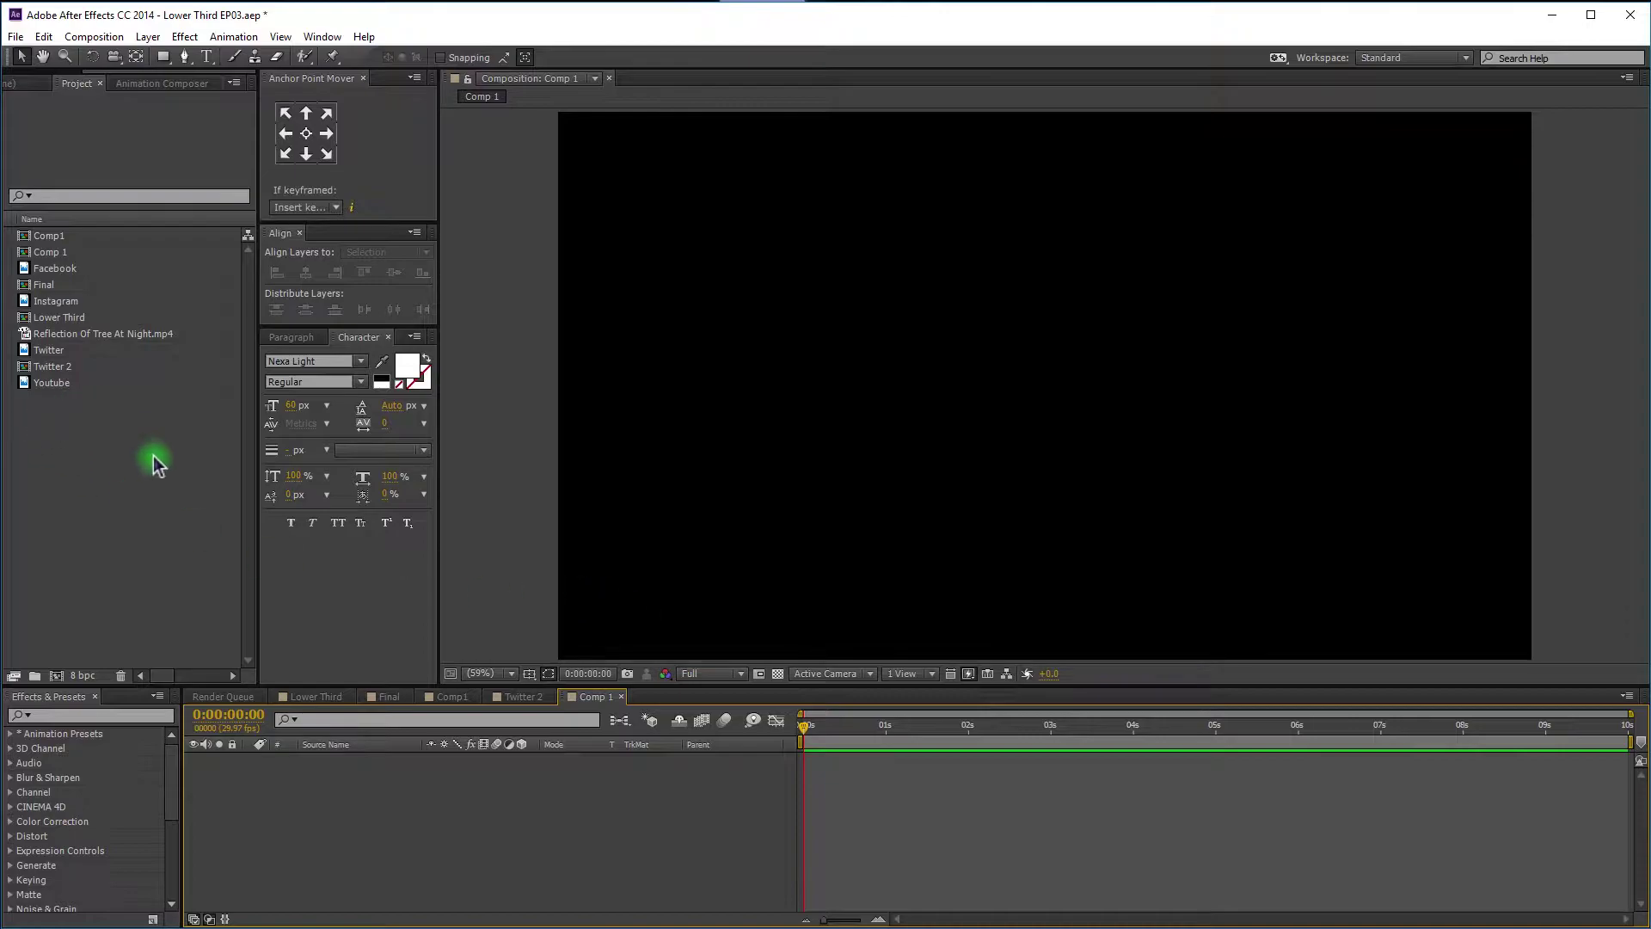
Duplicate the Twitter 2 composition as Twitter 3 keeping only the Twitter bird layer.
left_click(163, 465)
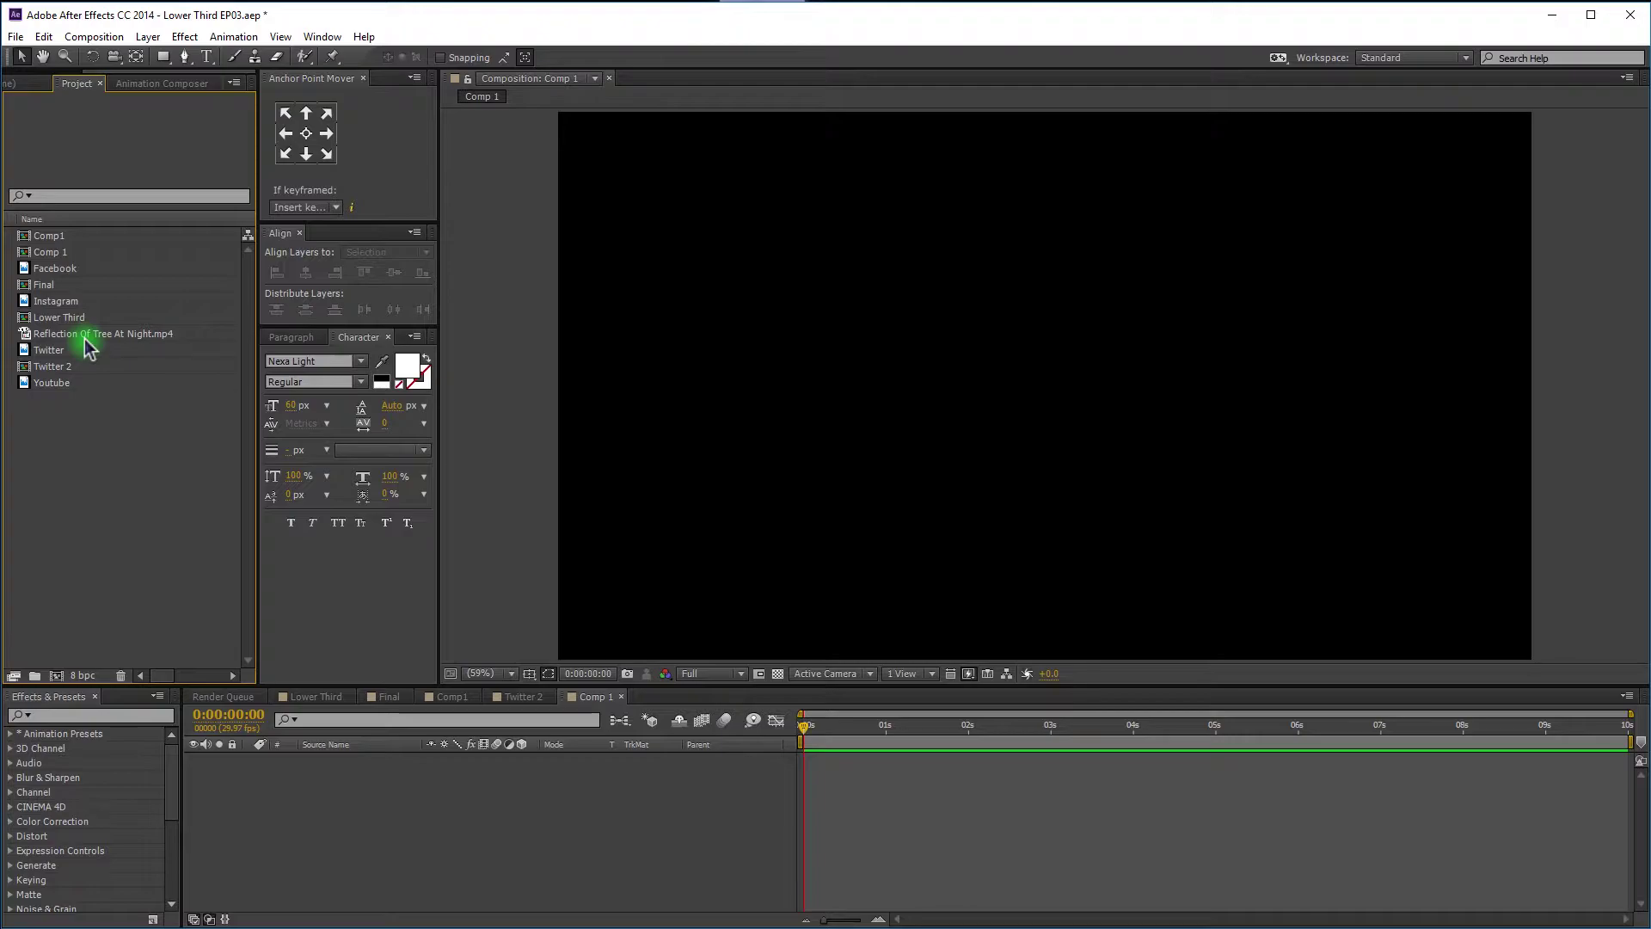
left_click(57, 428)
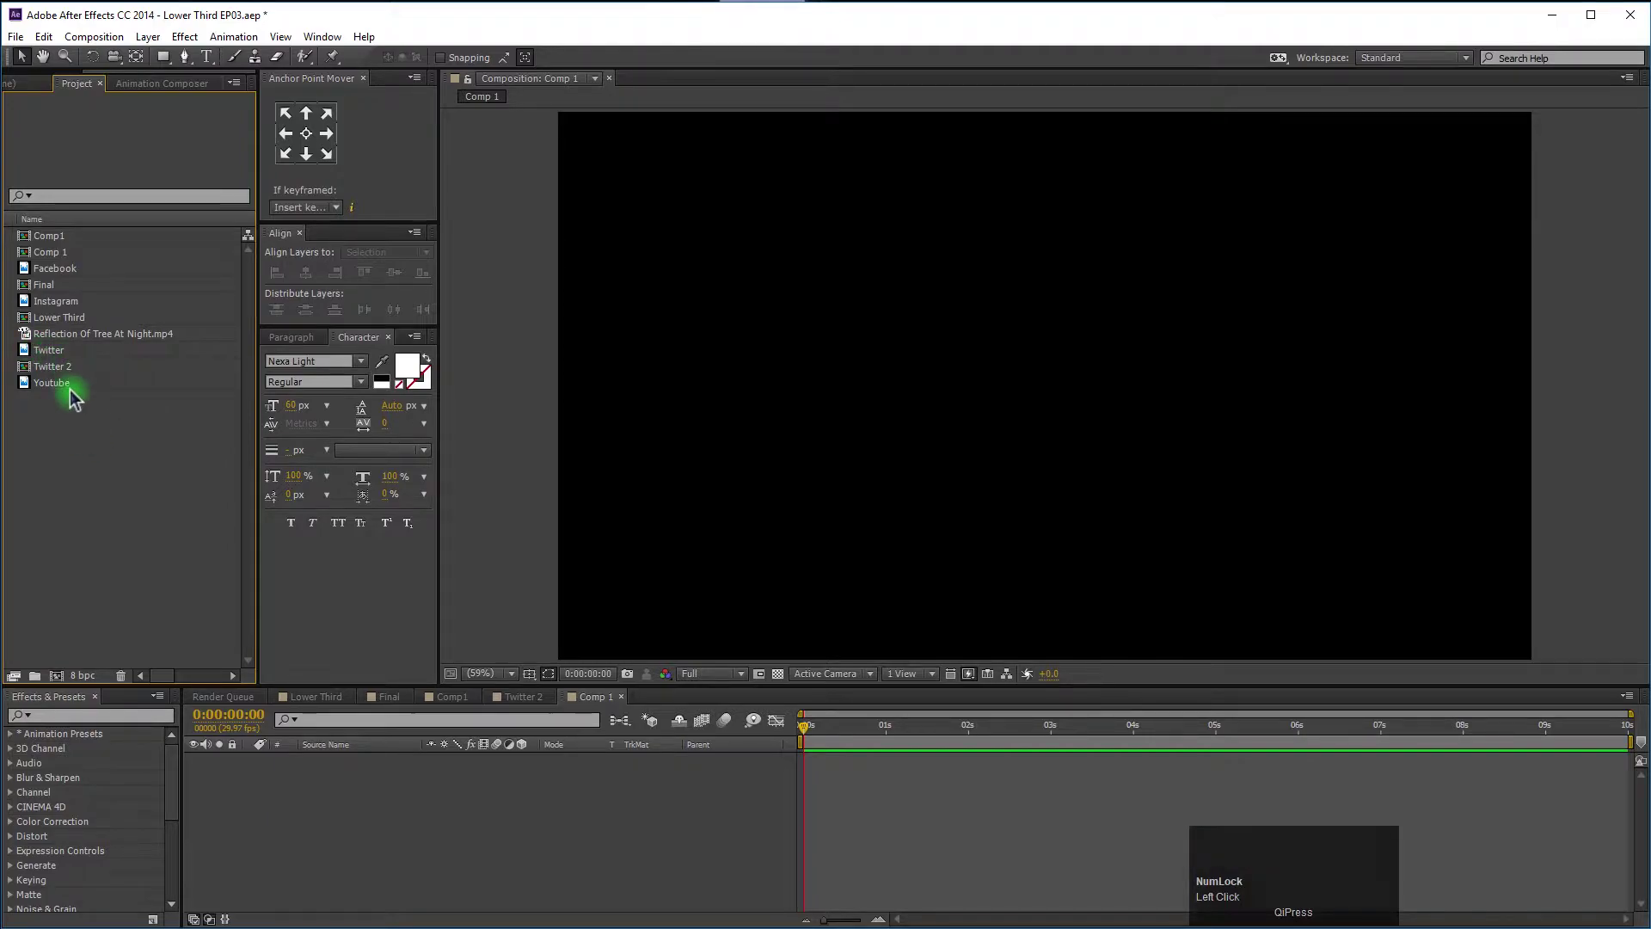
left_click(72, 391)
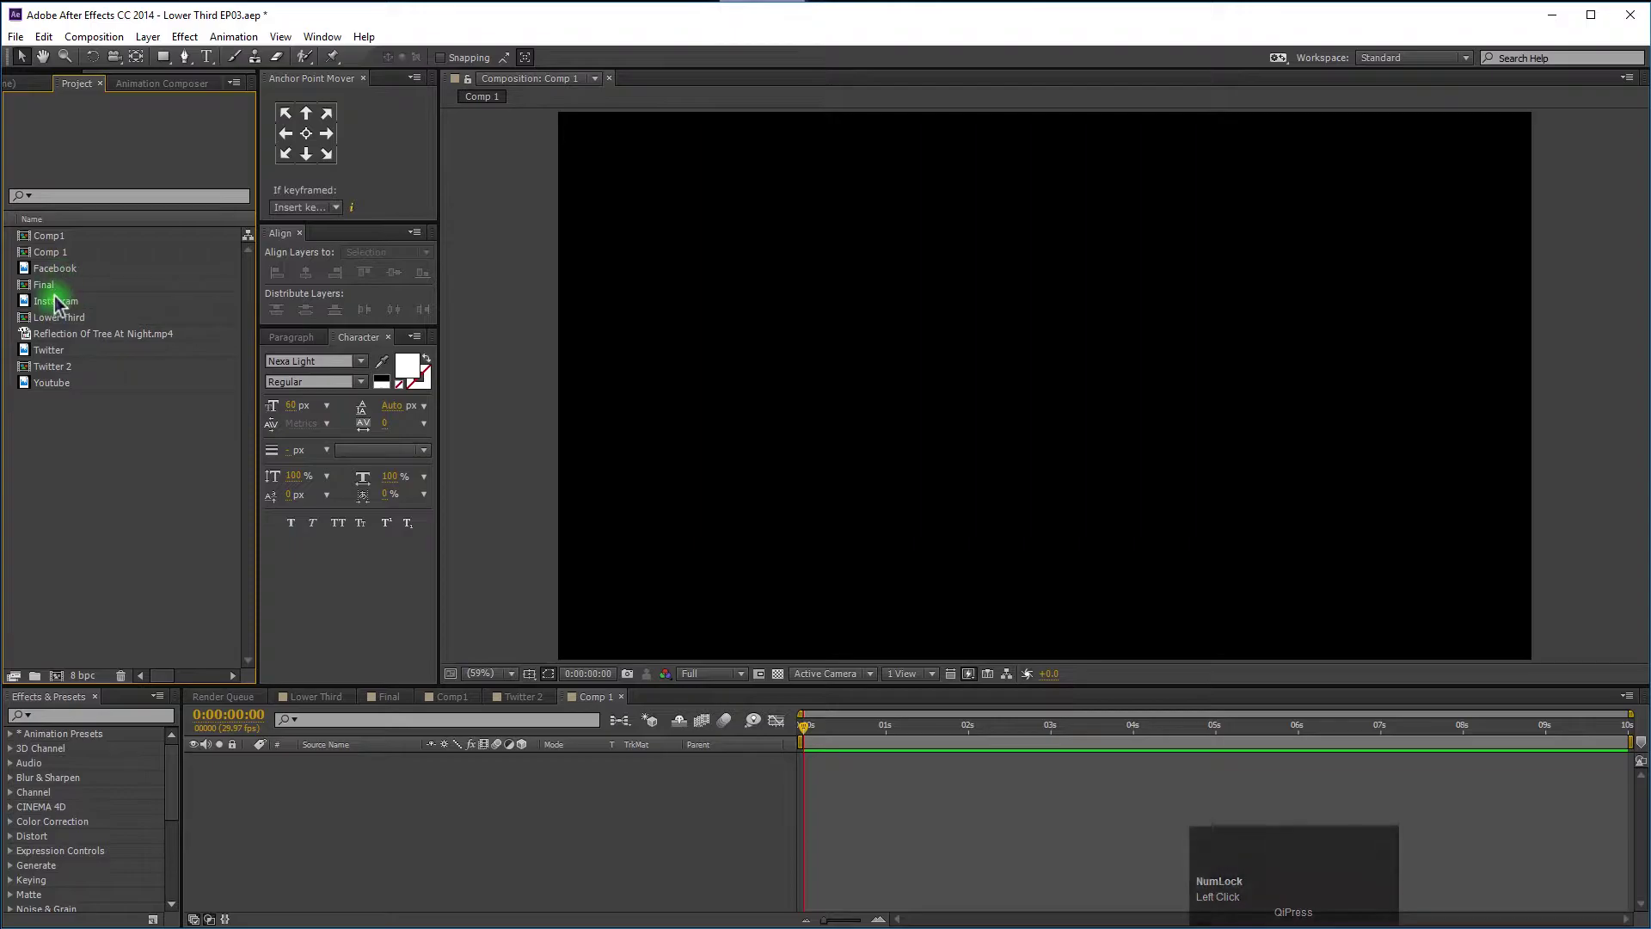
left_click_drag(63, 303, 60, 376)
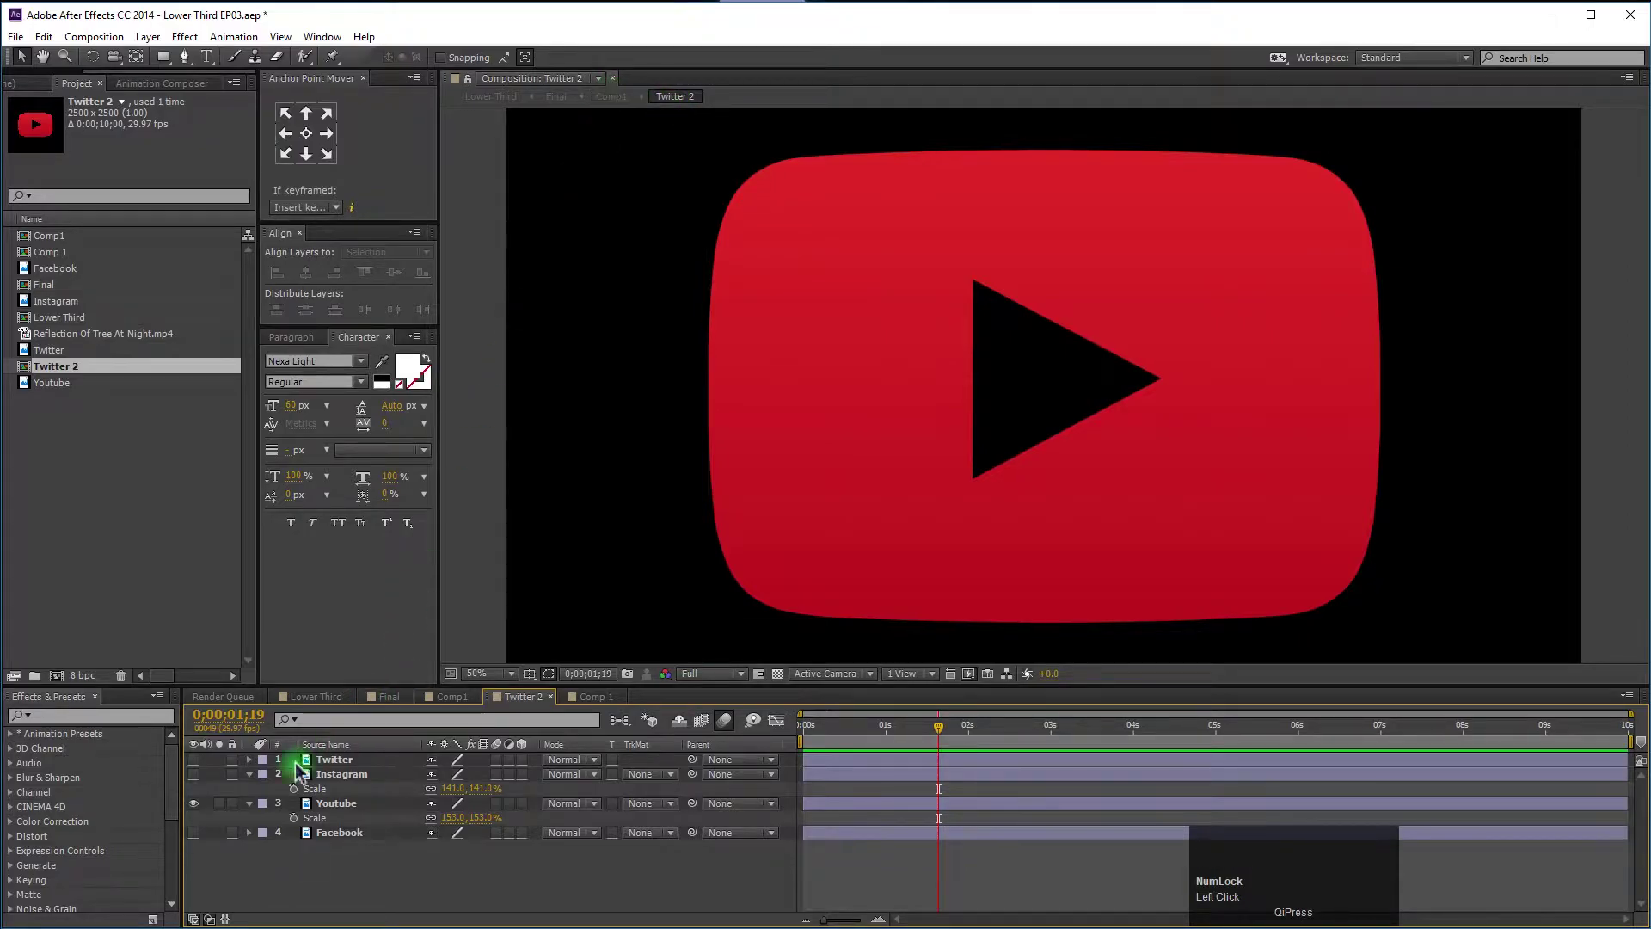
Open Twitter 3 and zoom out to inspect the blue bird logo.
left_click_drag(53, 489, 169, 441)
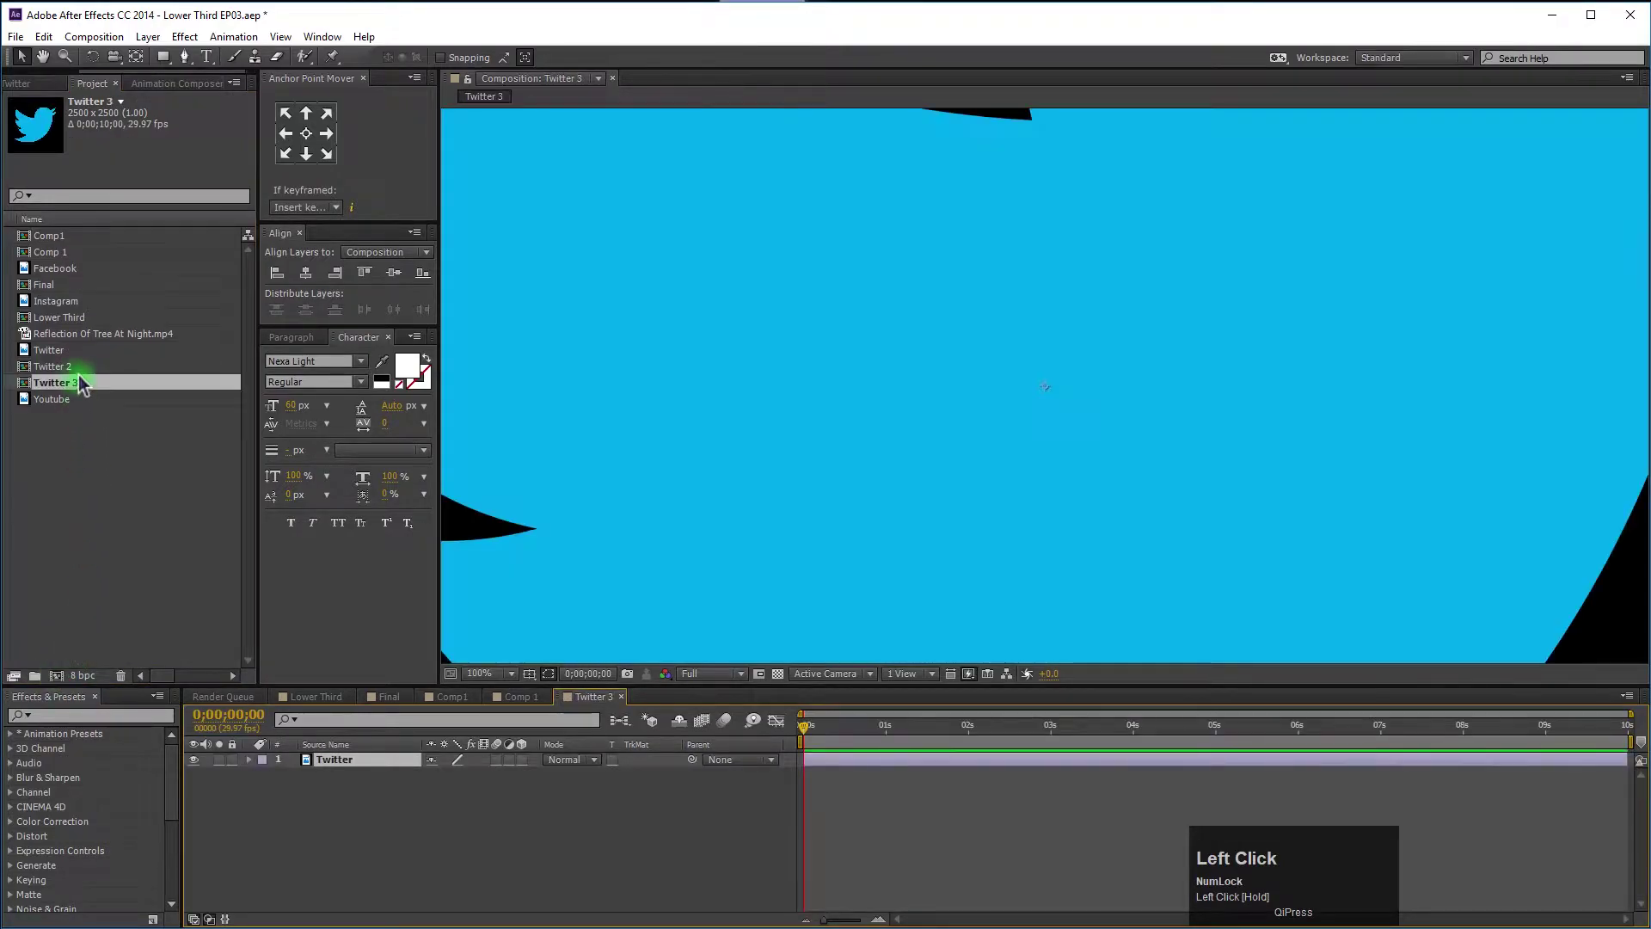
scroll("down", 3)
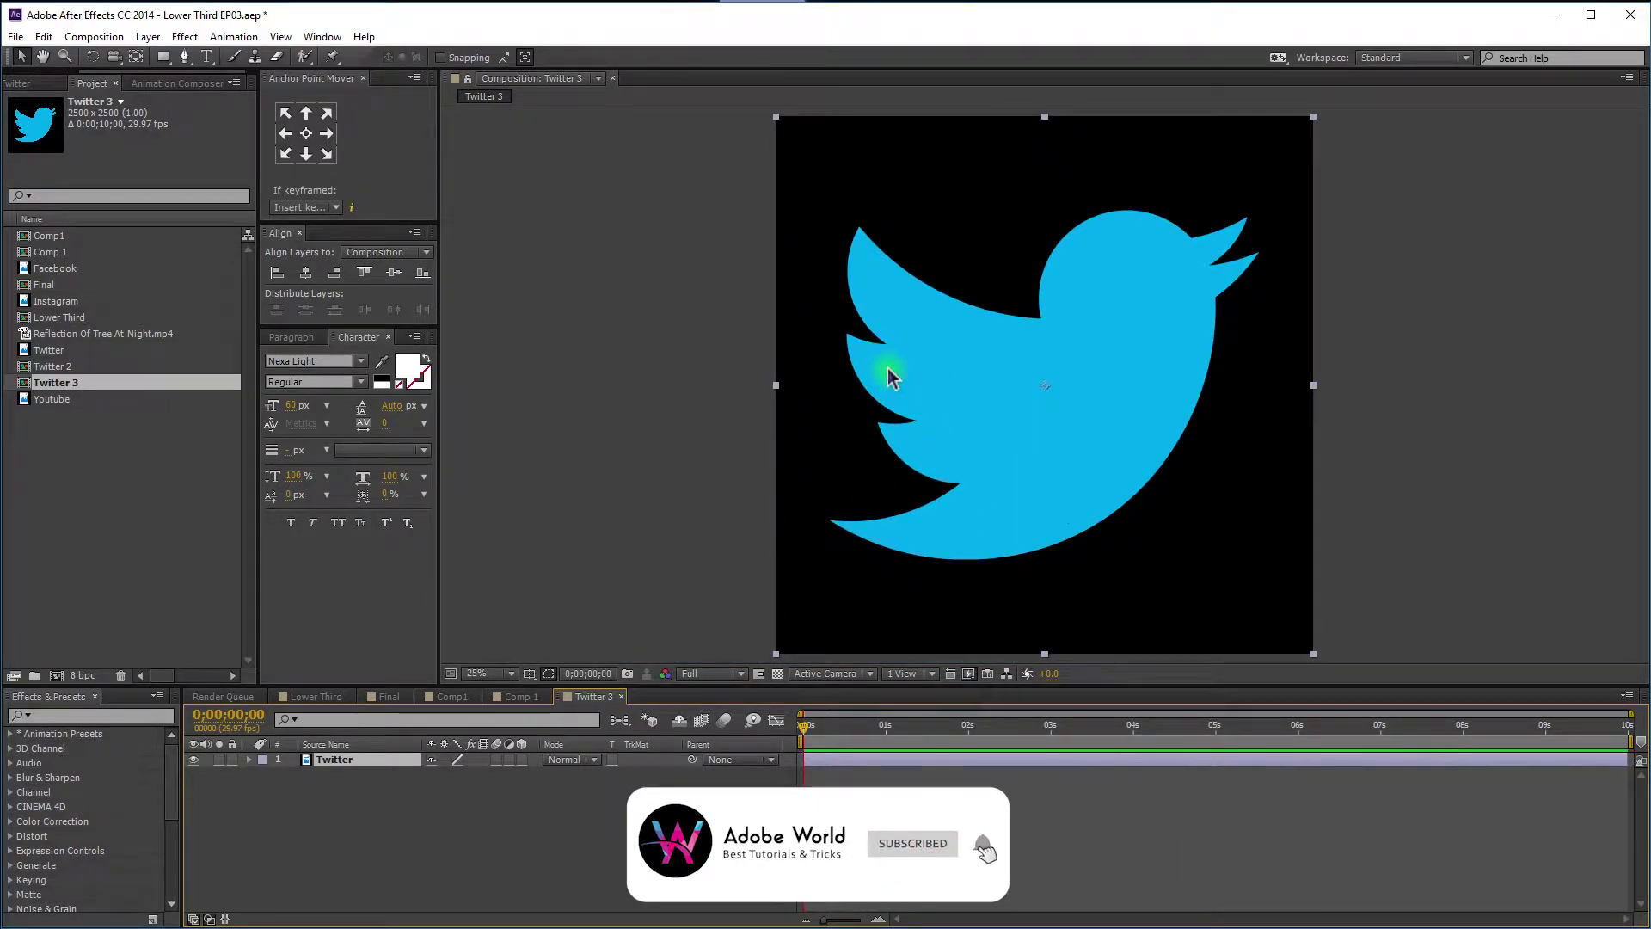
left_click_drag(97, 431, 786, 742)
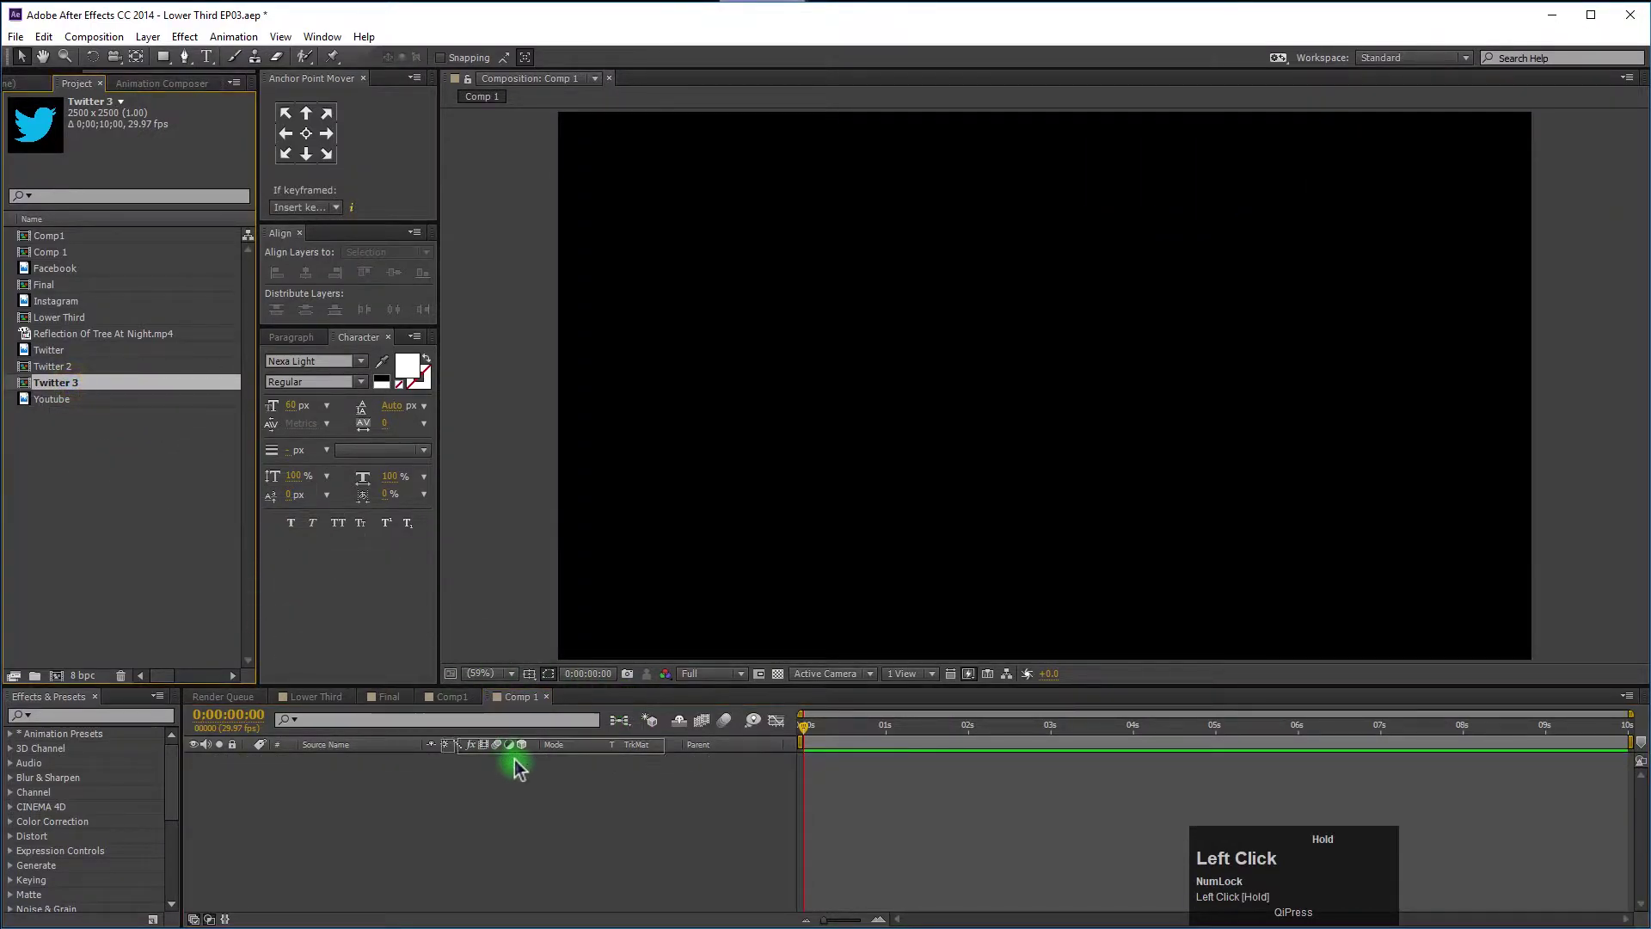
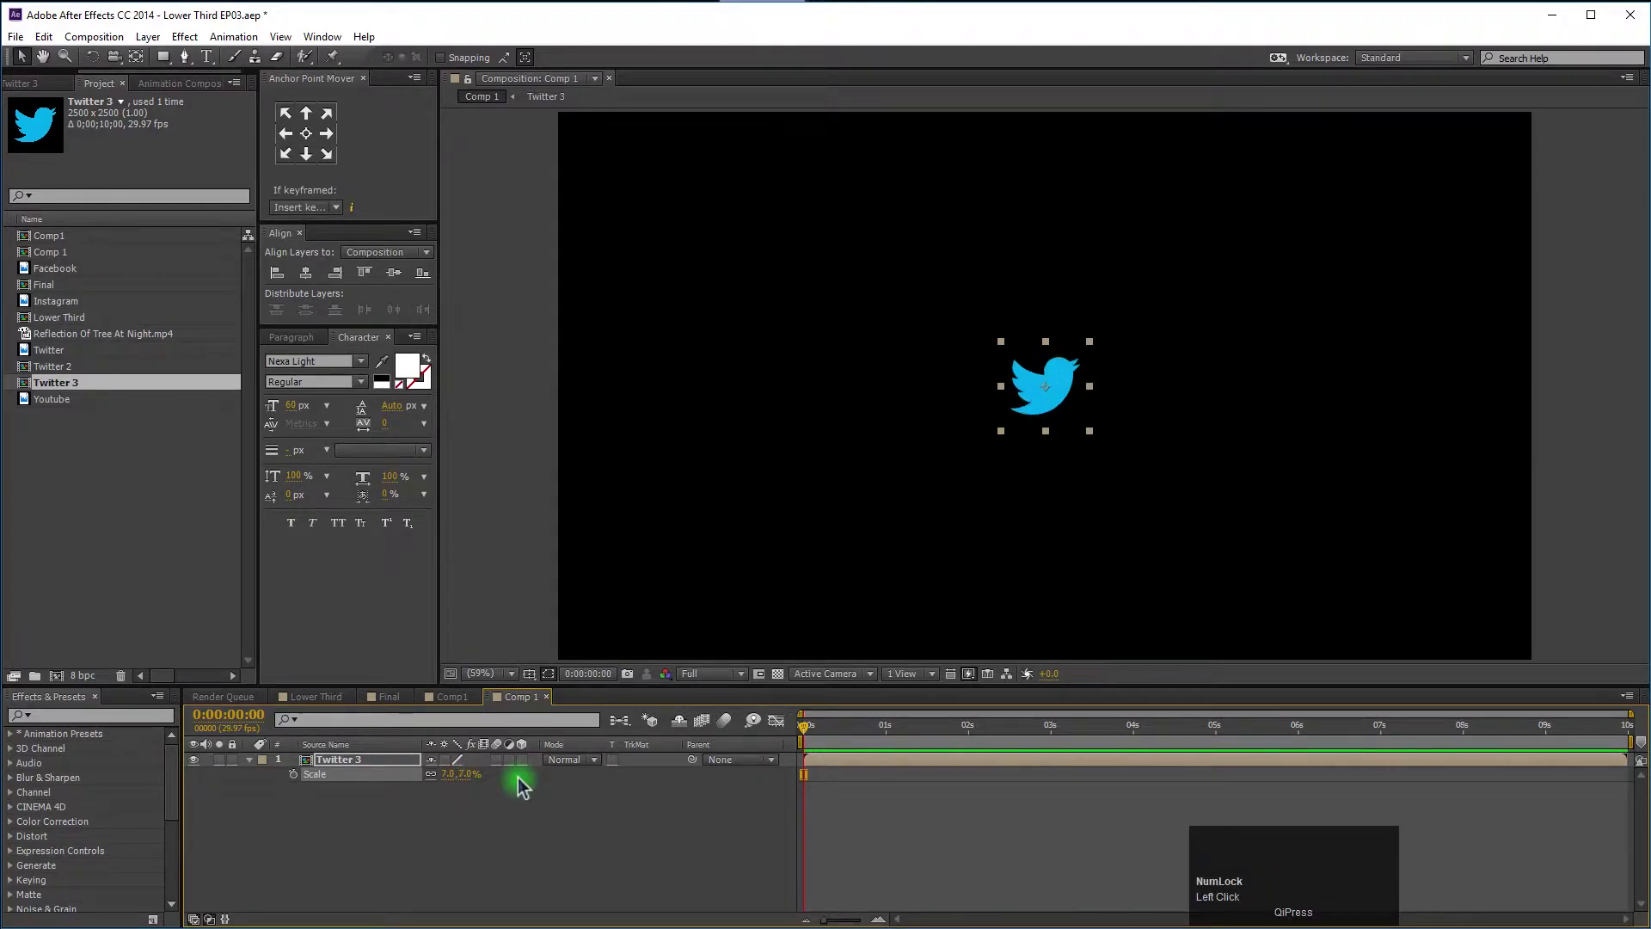
Deselect the Twitter 3 bird layer after scaling it to about 7.6% in Comp 1.
left_click(608, 839)
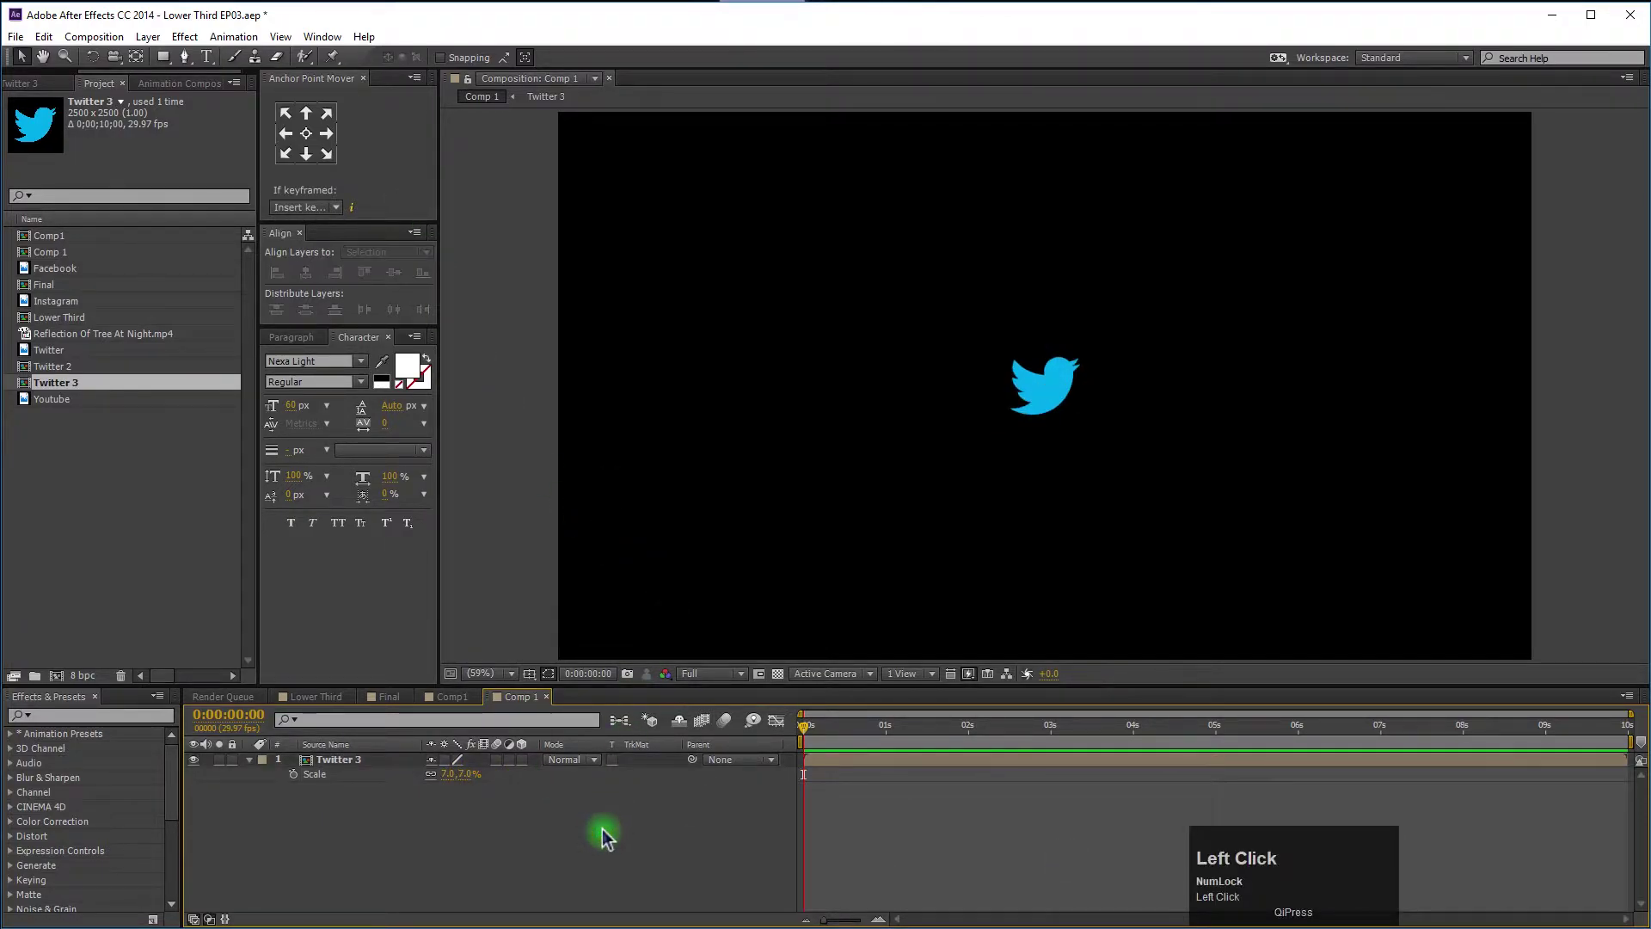
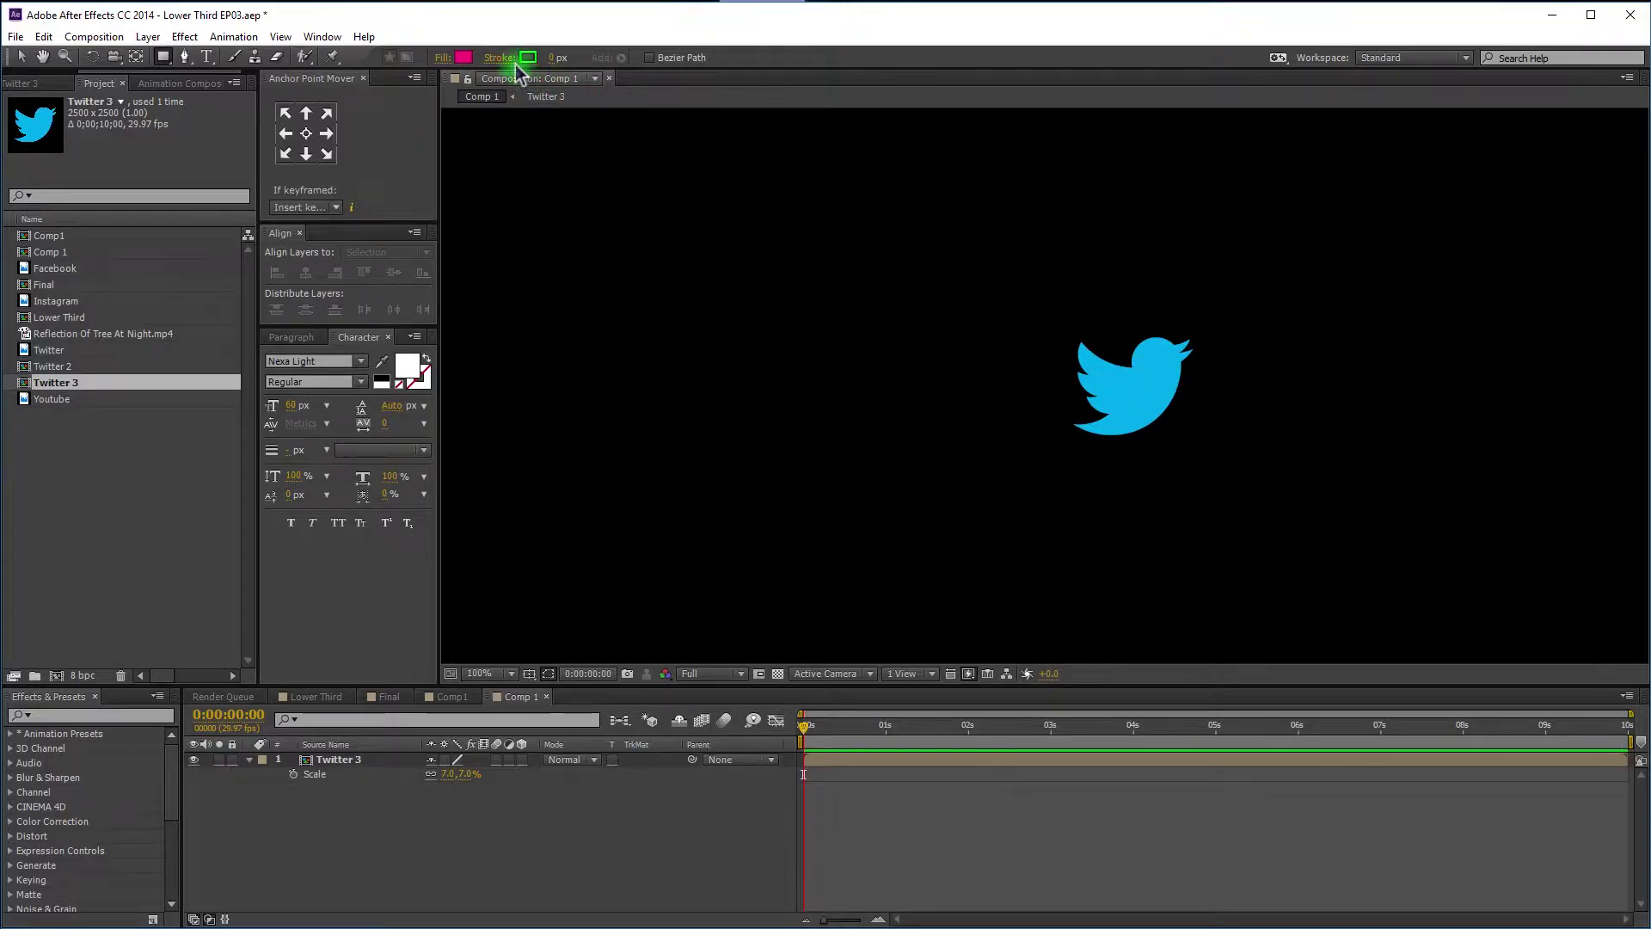
Draw a blue square, centre it in the composition and move its layer beneath the bird.
left_click(471, 62)
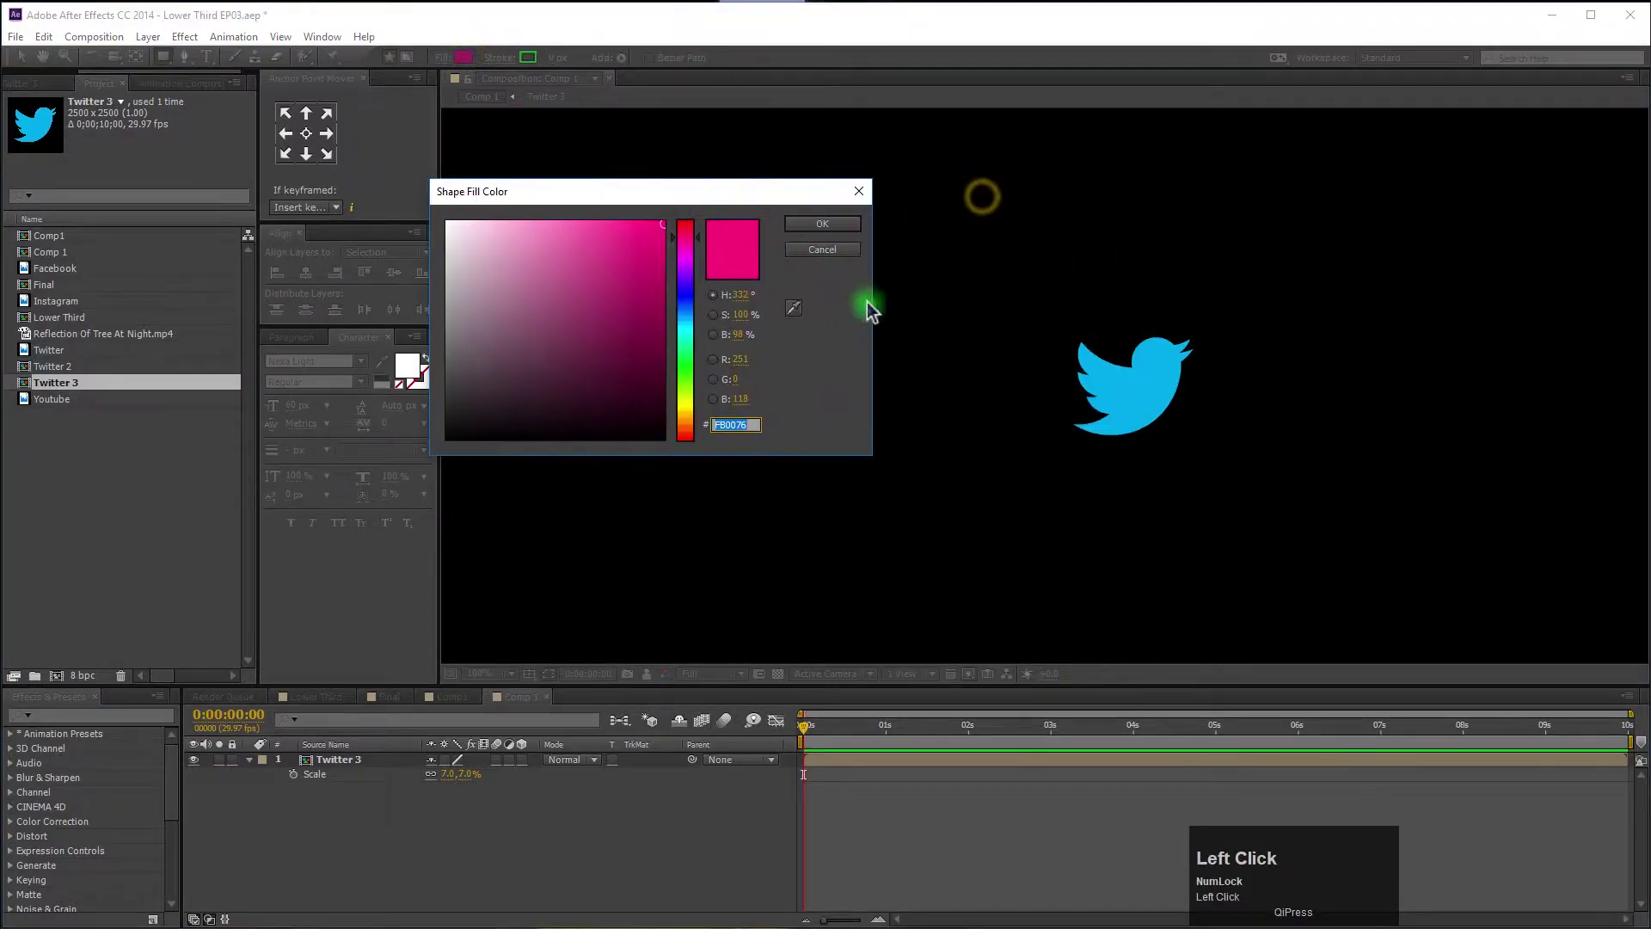
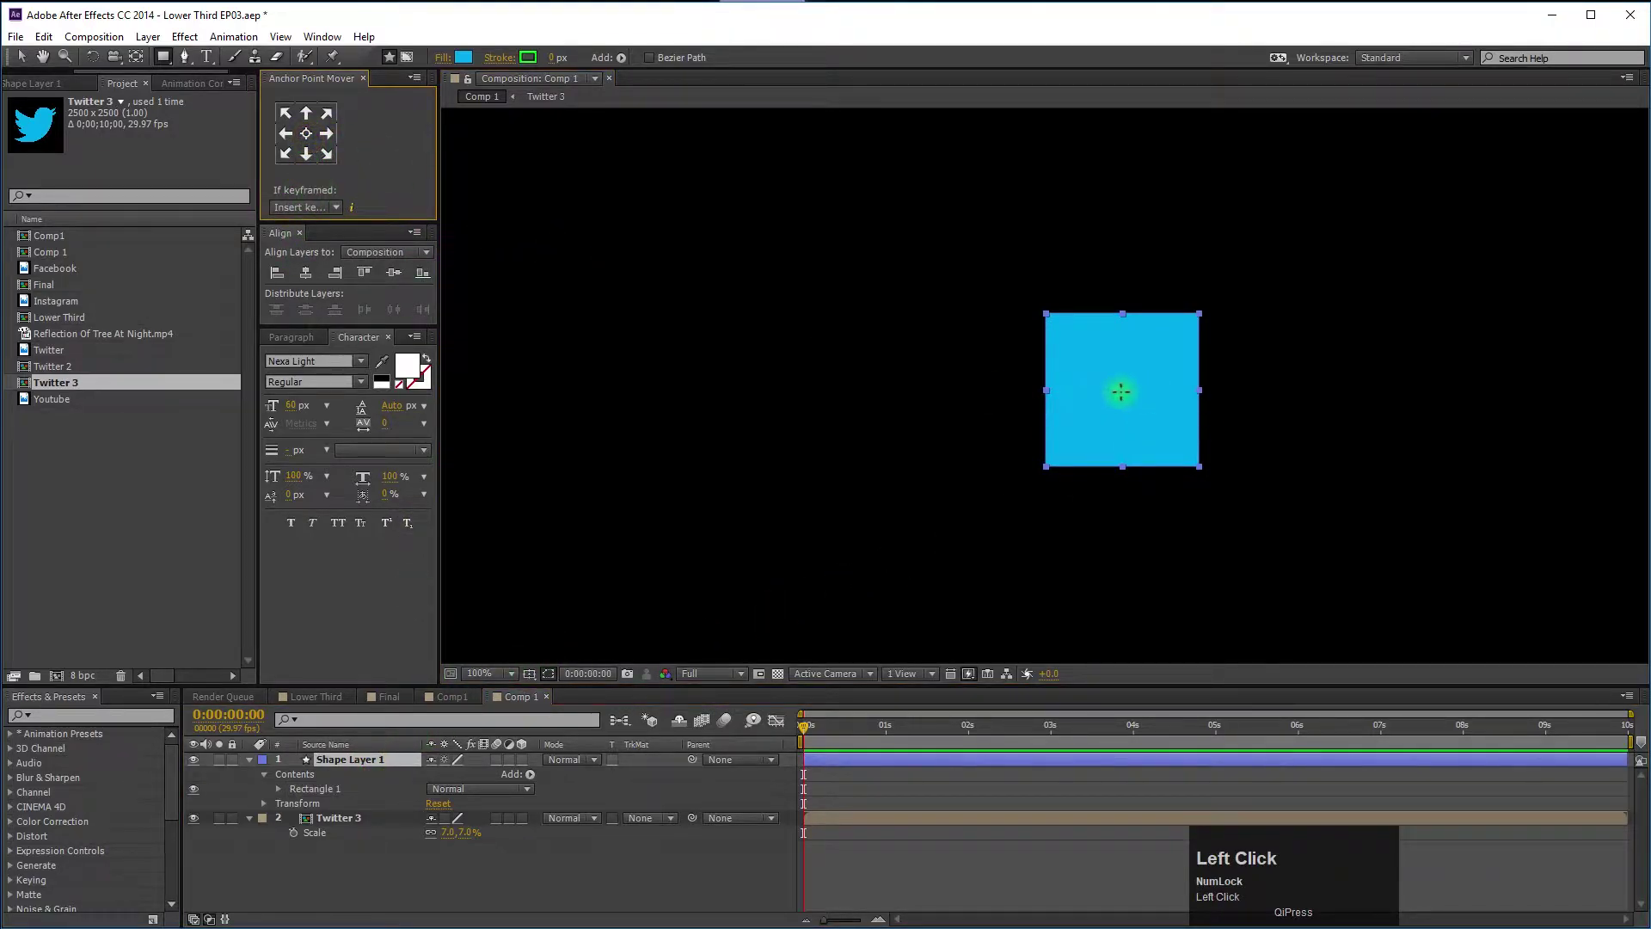
left_click(317, 285)
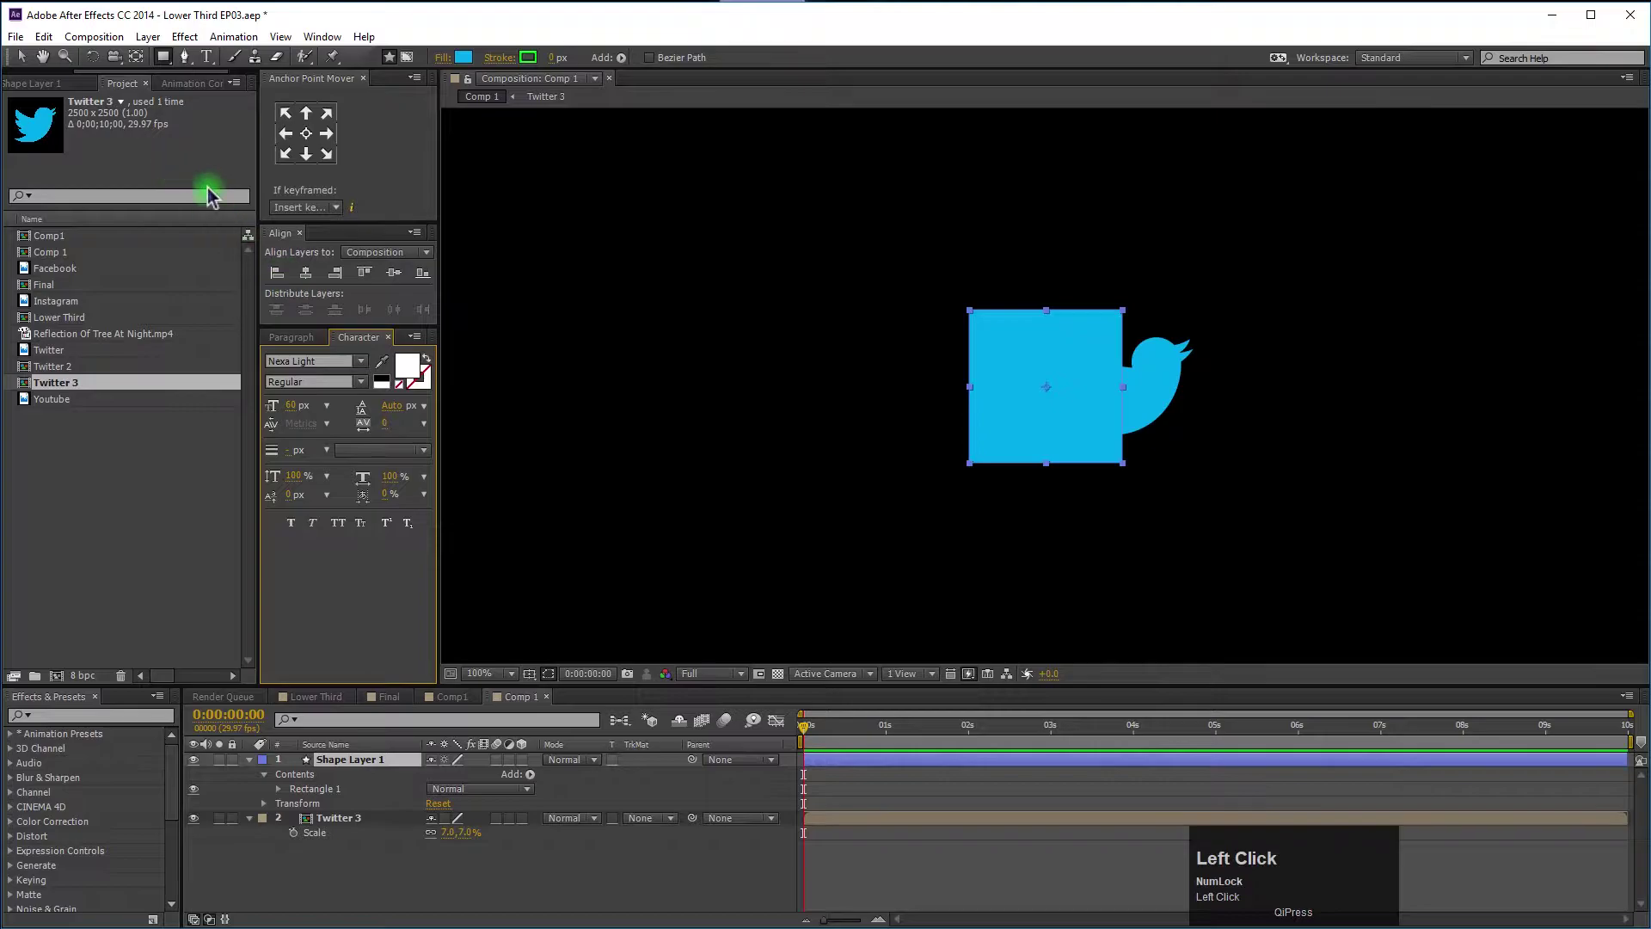
left_click_drag(353, 820, 356, 805)
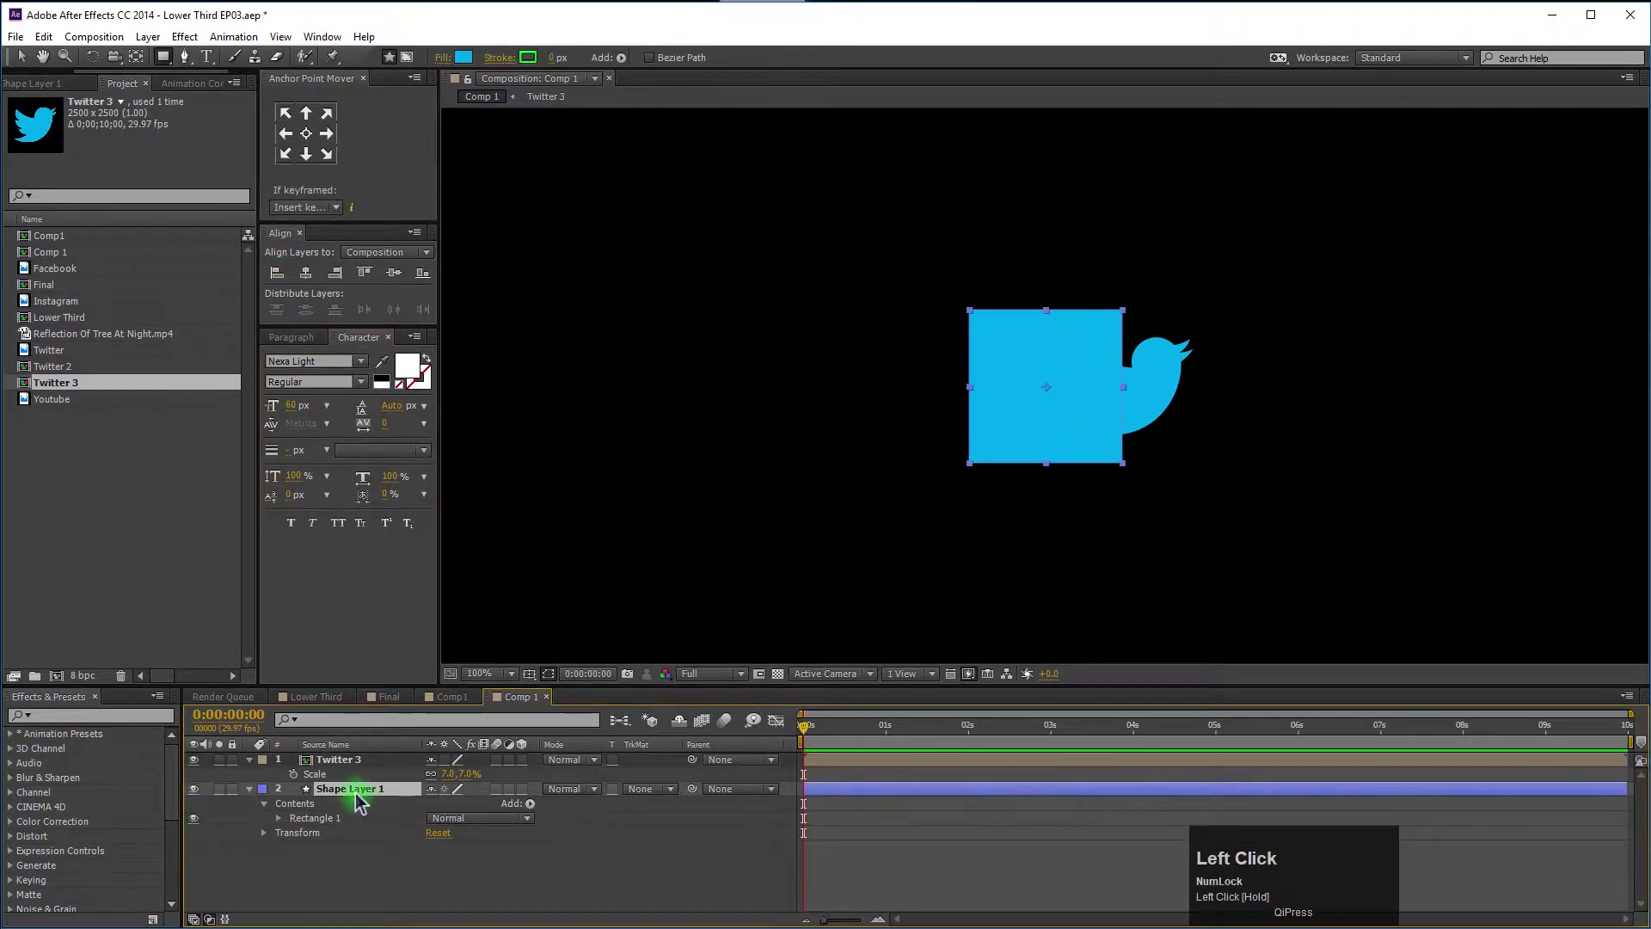
Rename the square's shape layer to Matte.
key("Return")
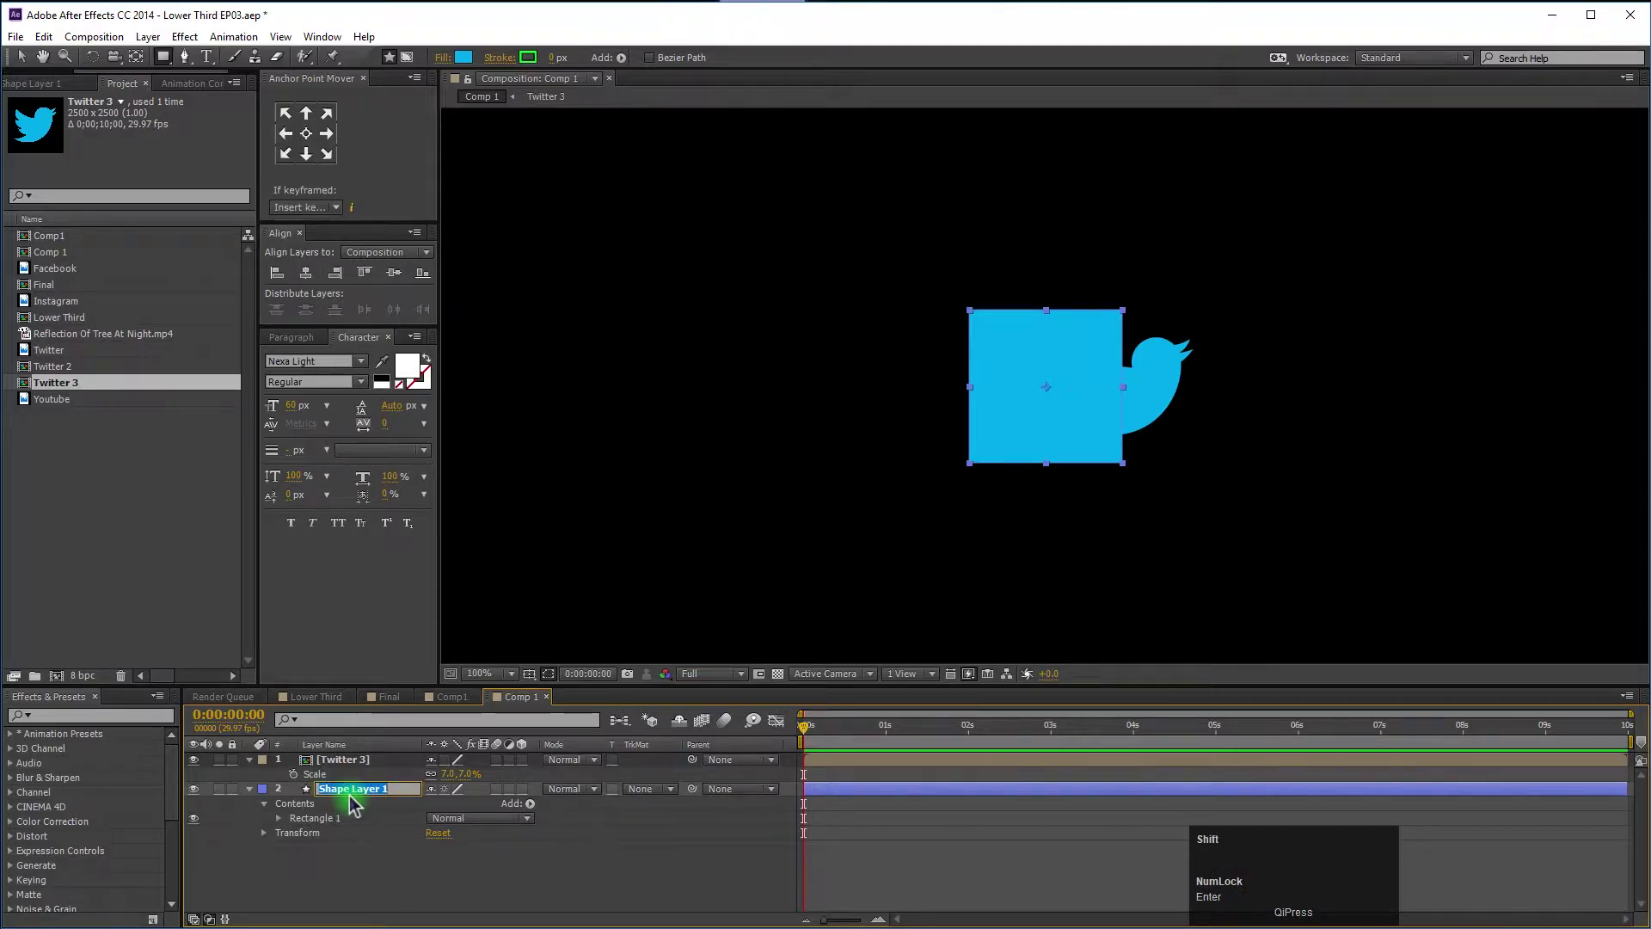
type("at")
key("BackSpace")
type("at")
key("BackSpace")
type("te")
key("BackSpace")
type("te")
key("Return")
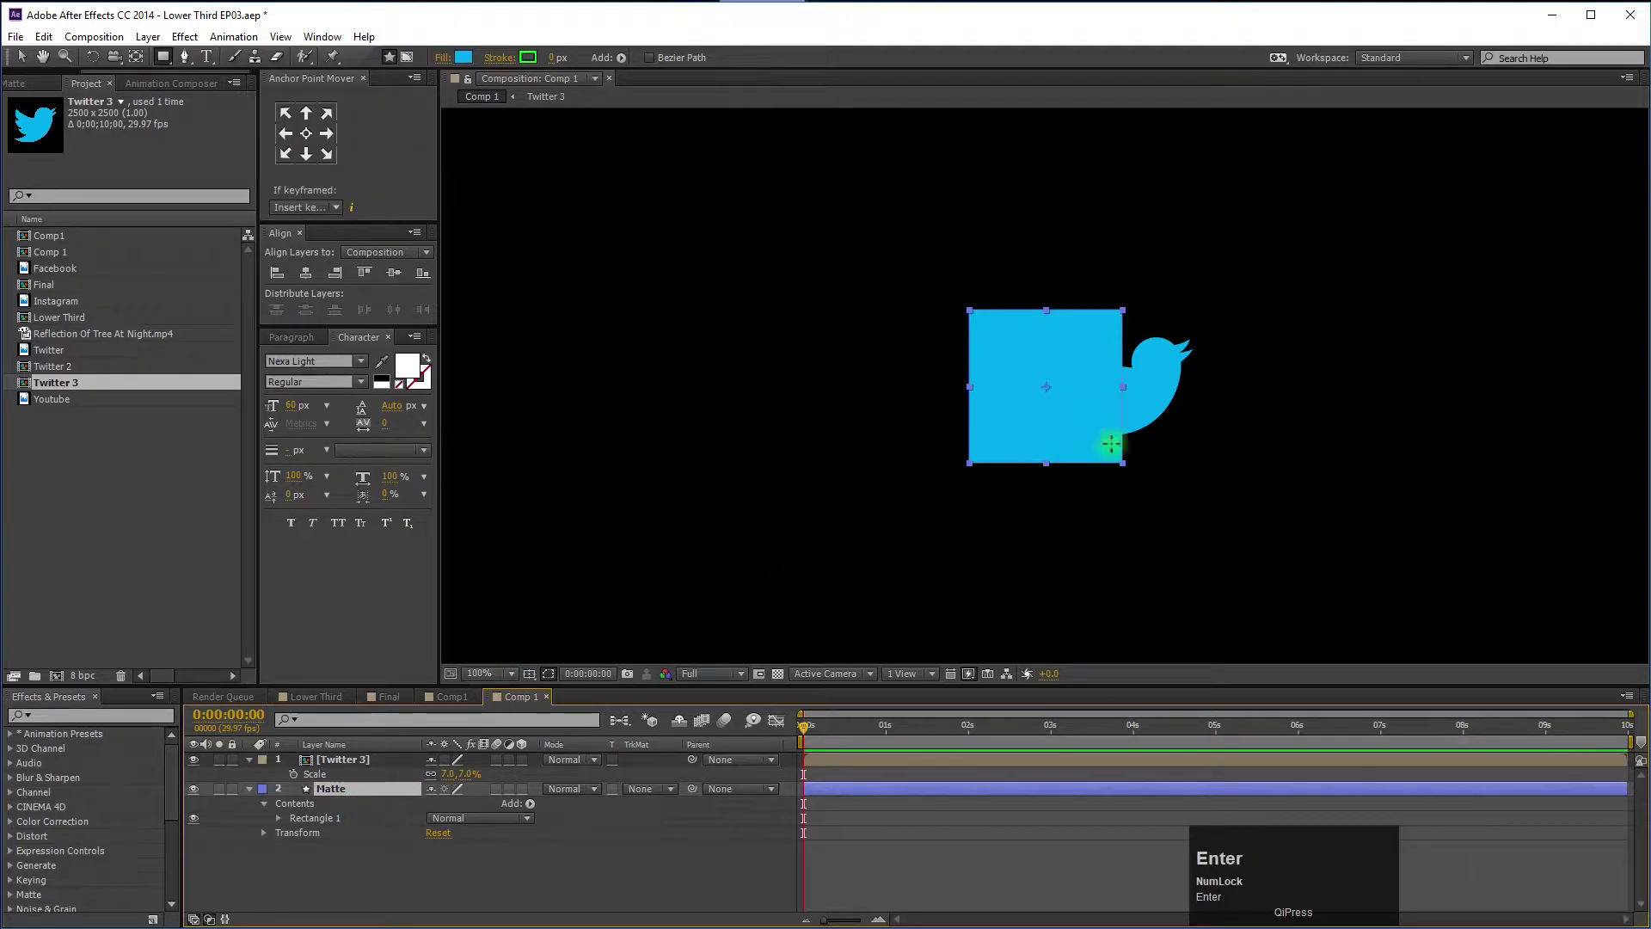
Set the Matte layer's track matte to Alpha Inverted Matte using the Twitter 3 bird.
left_click(25, 62)
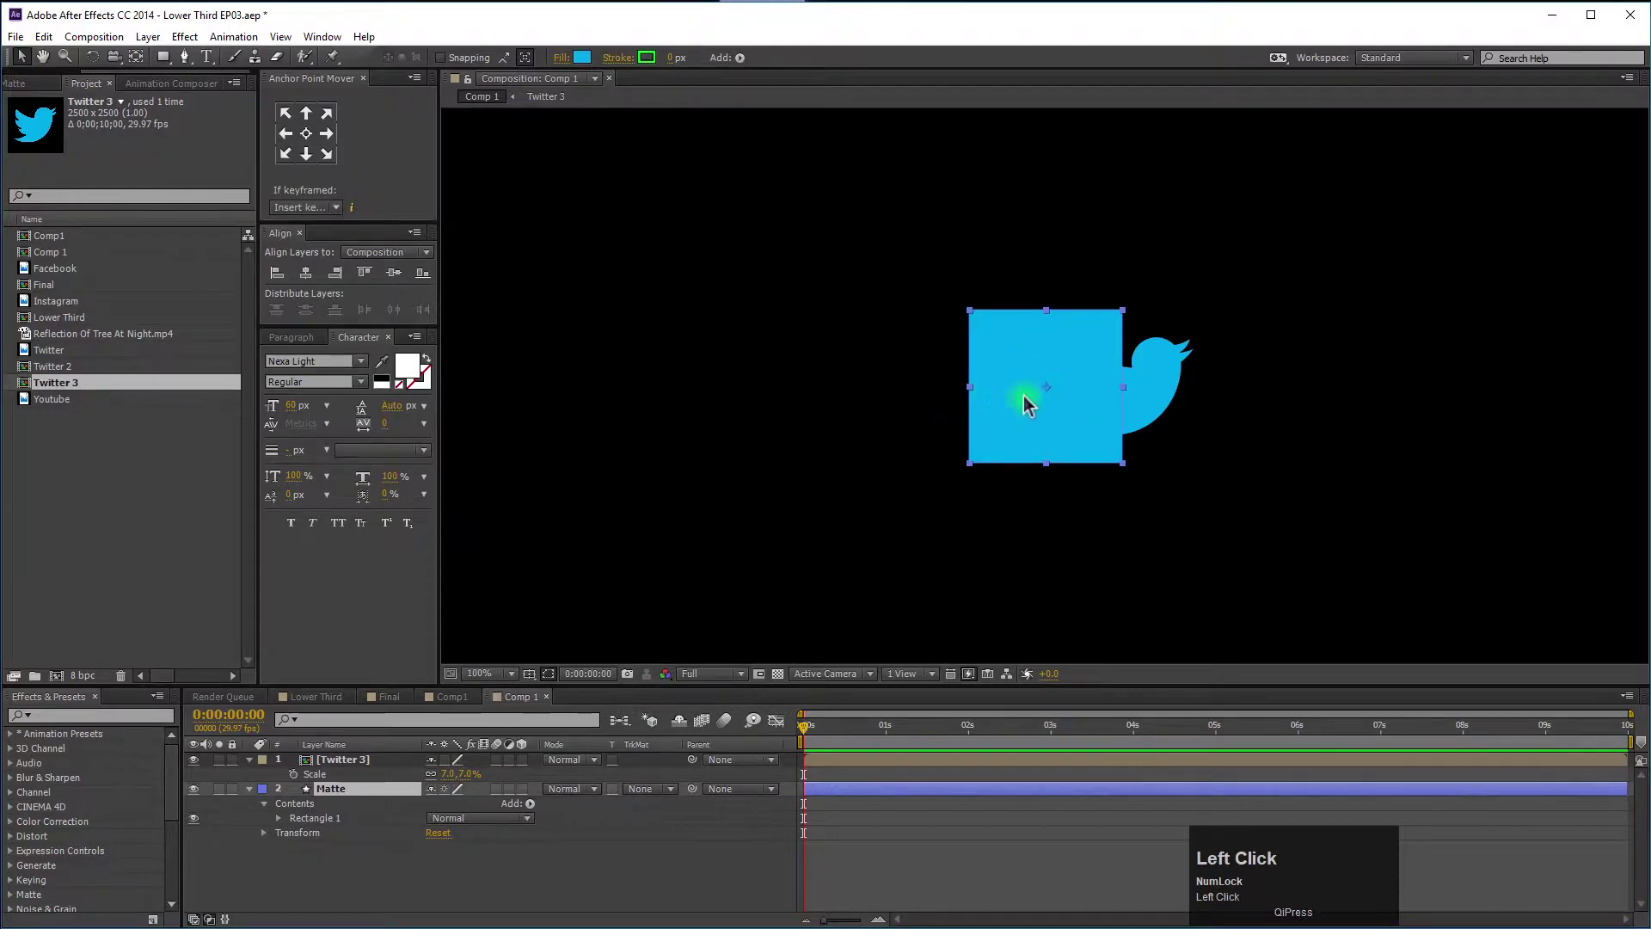
left_click(577, 894)
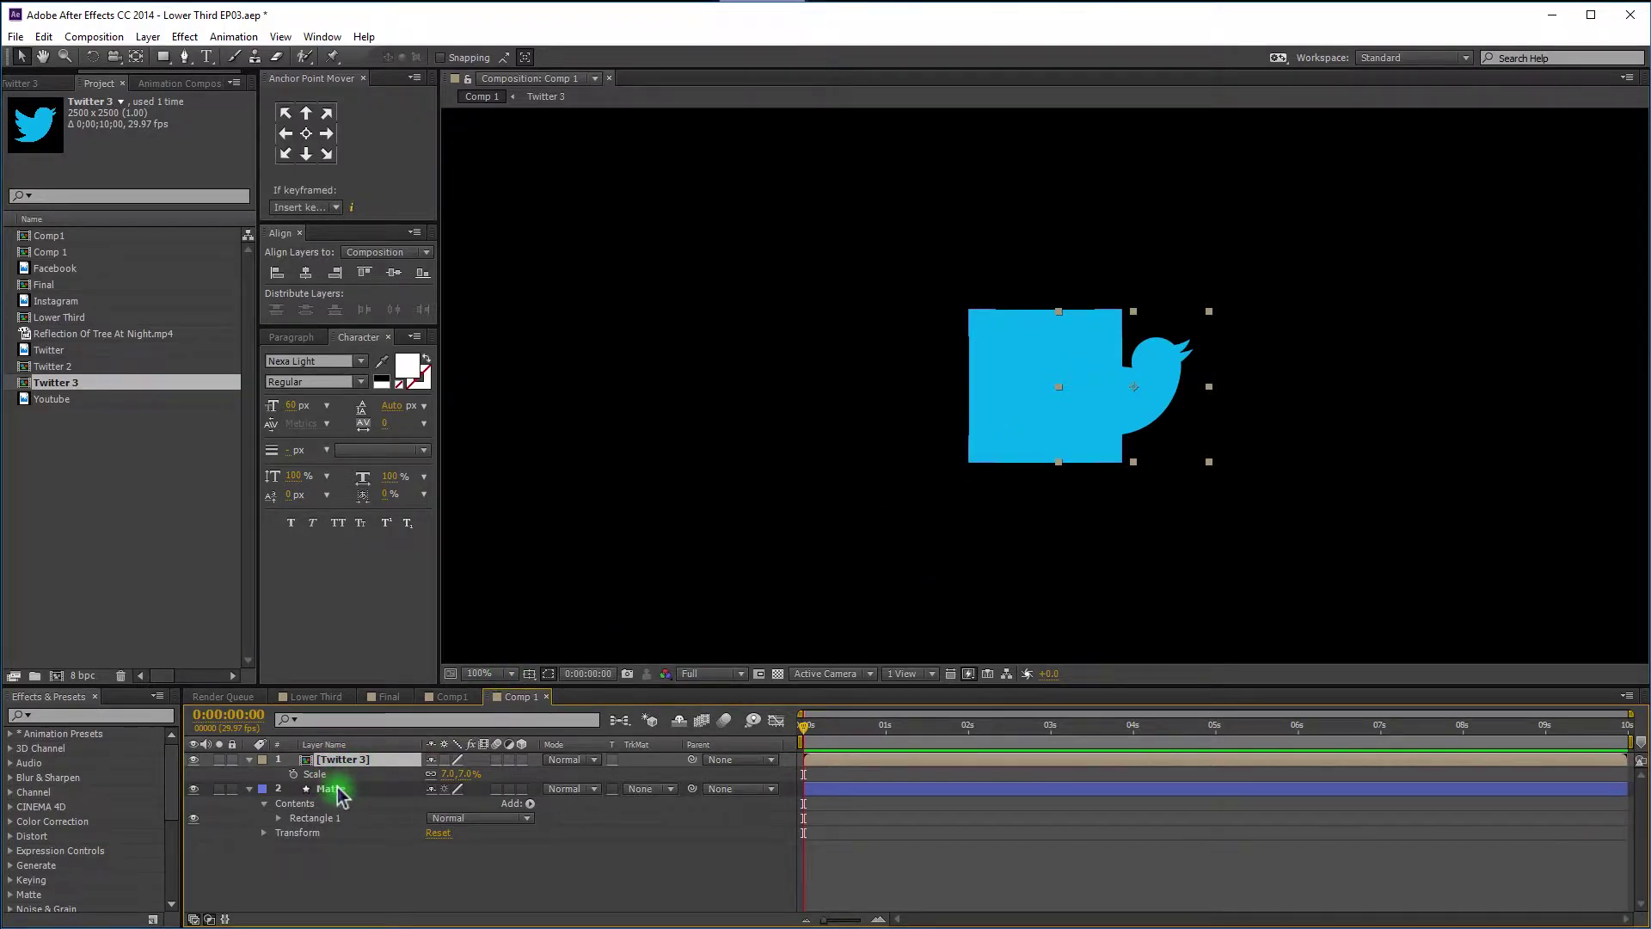
left_click(335, 800)
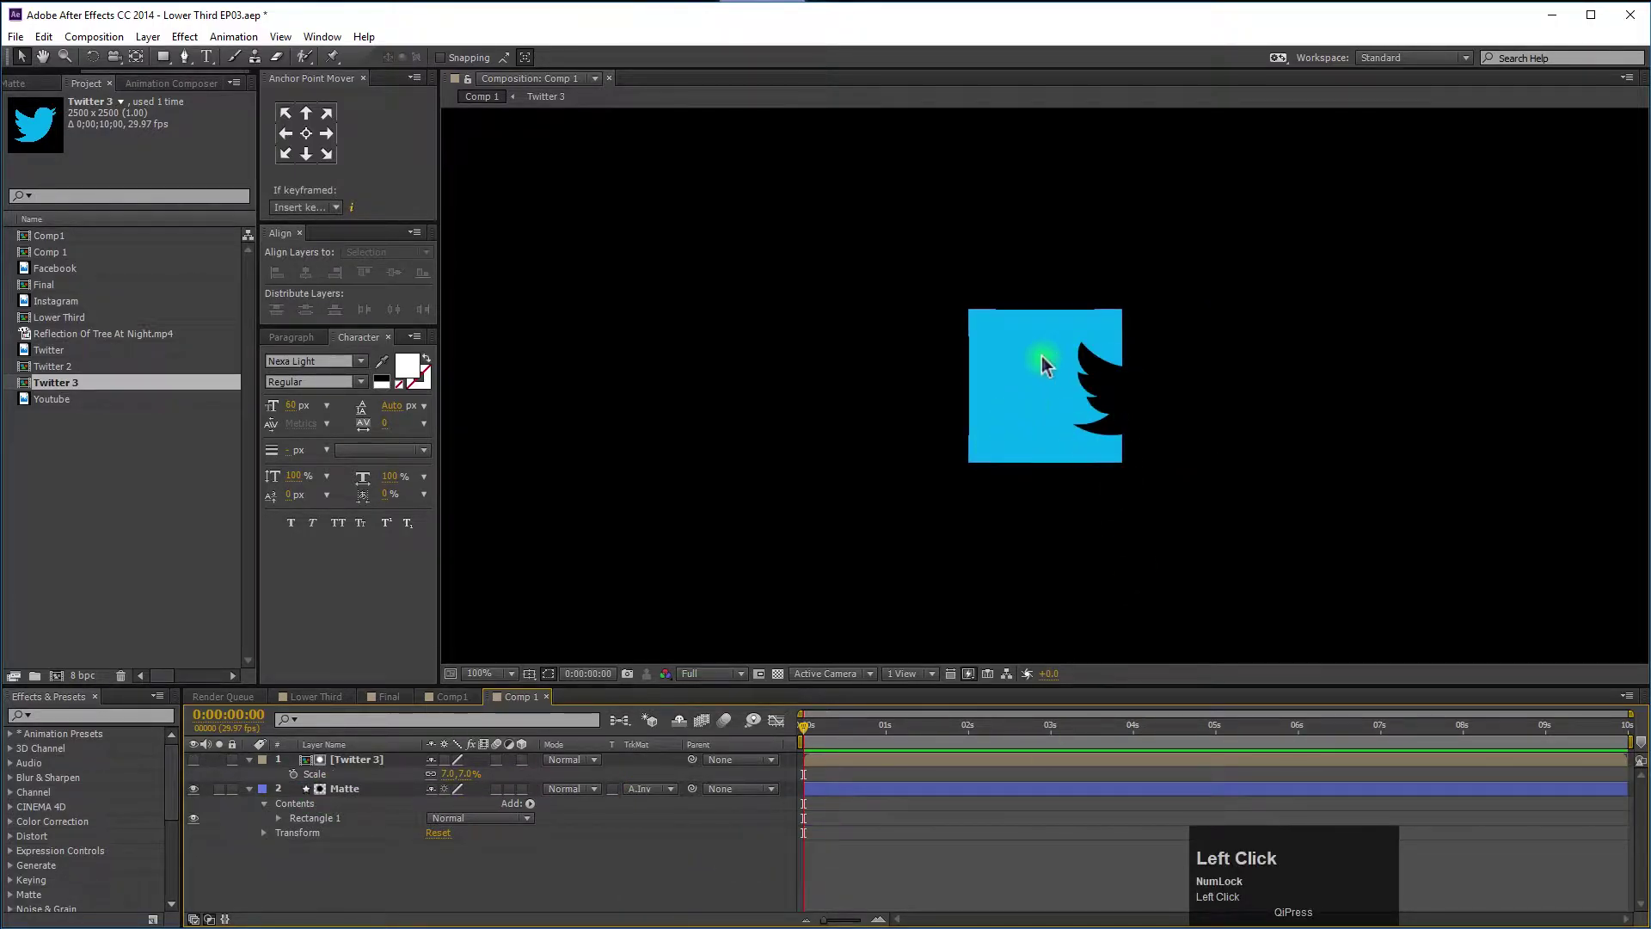
Move the bird layer so its silhouette sits centred inside the blue square.
left_click_drag(370, 770, 1088, 396)
key("ctrl+z")
left_click_drag(462, 884, 318, 286)
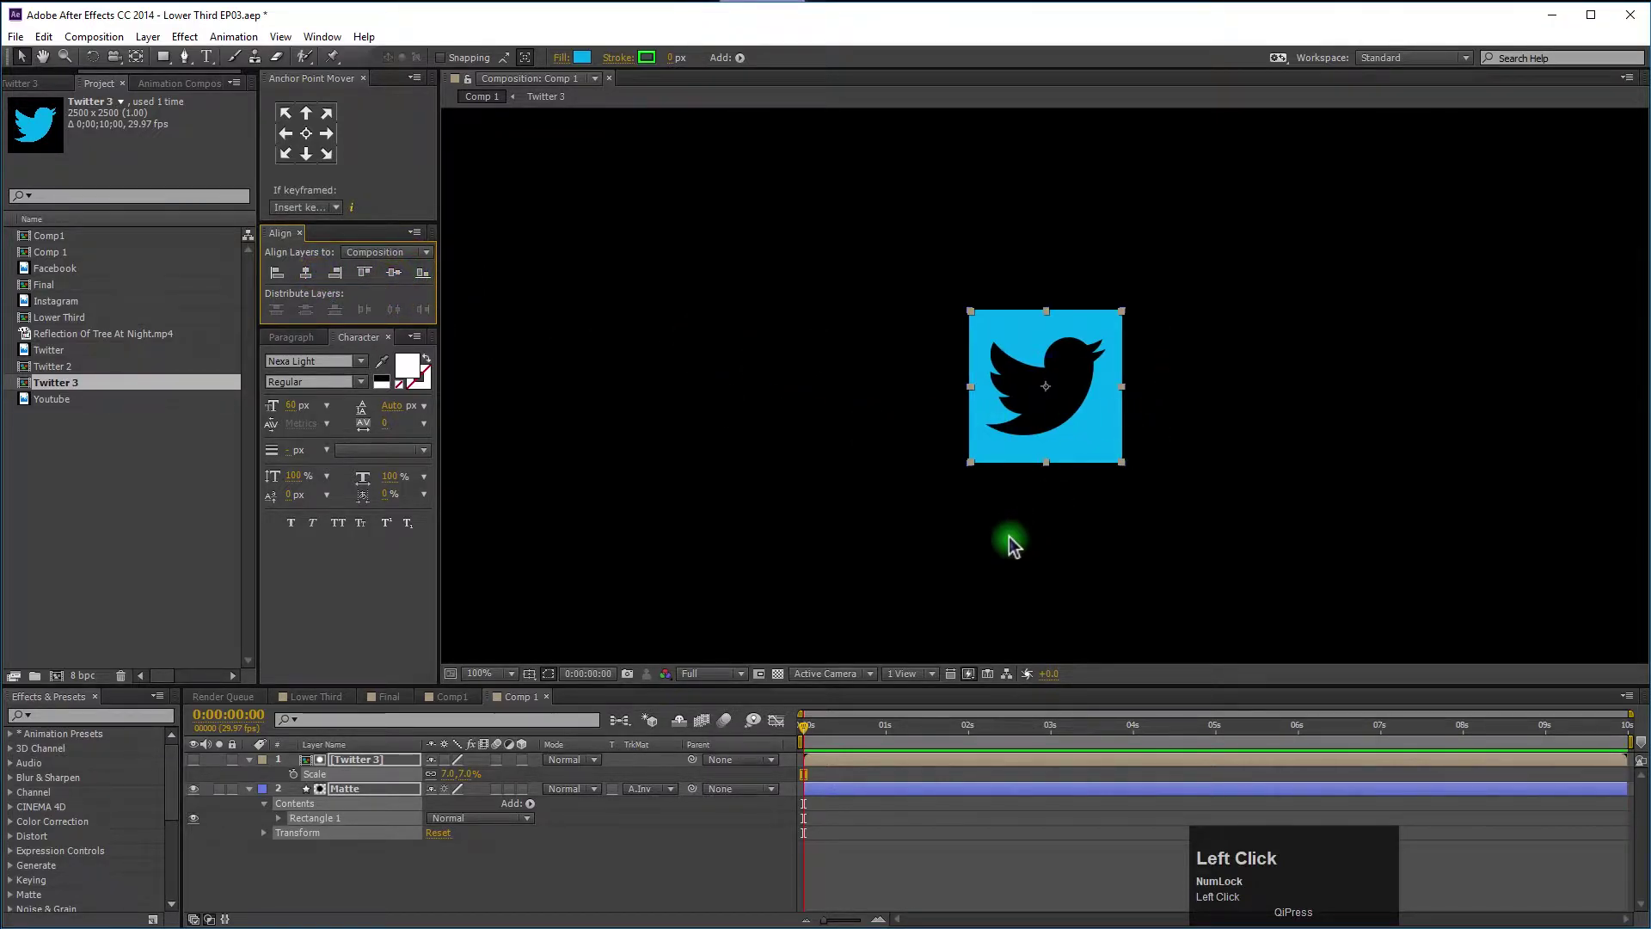
left_click(606, 877)
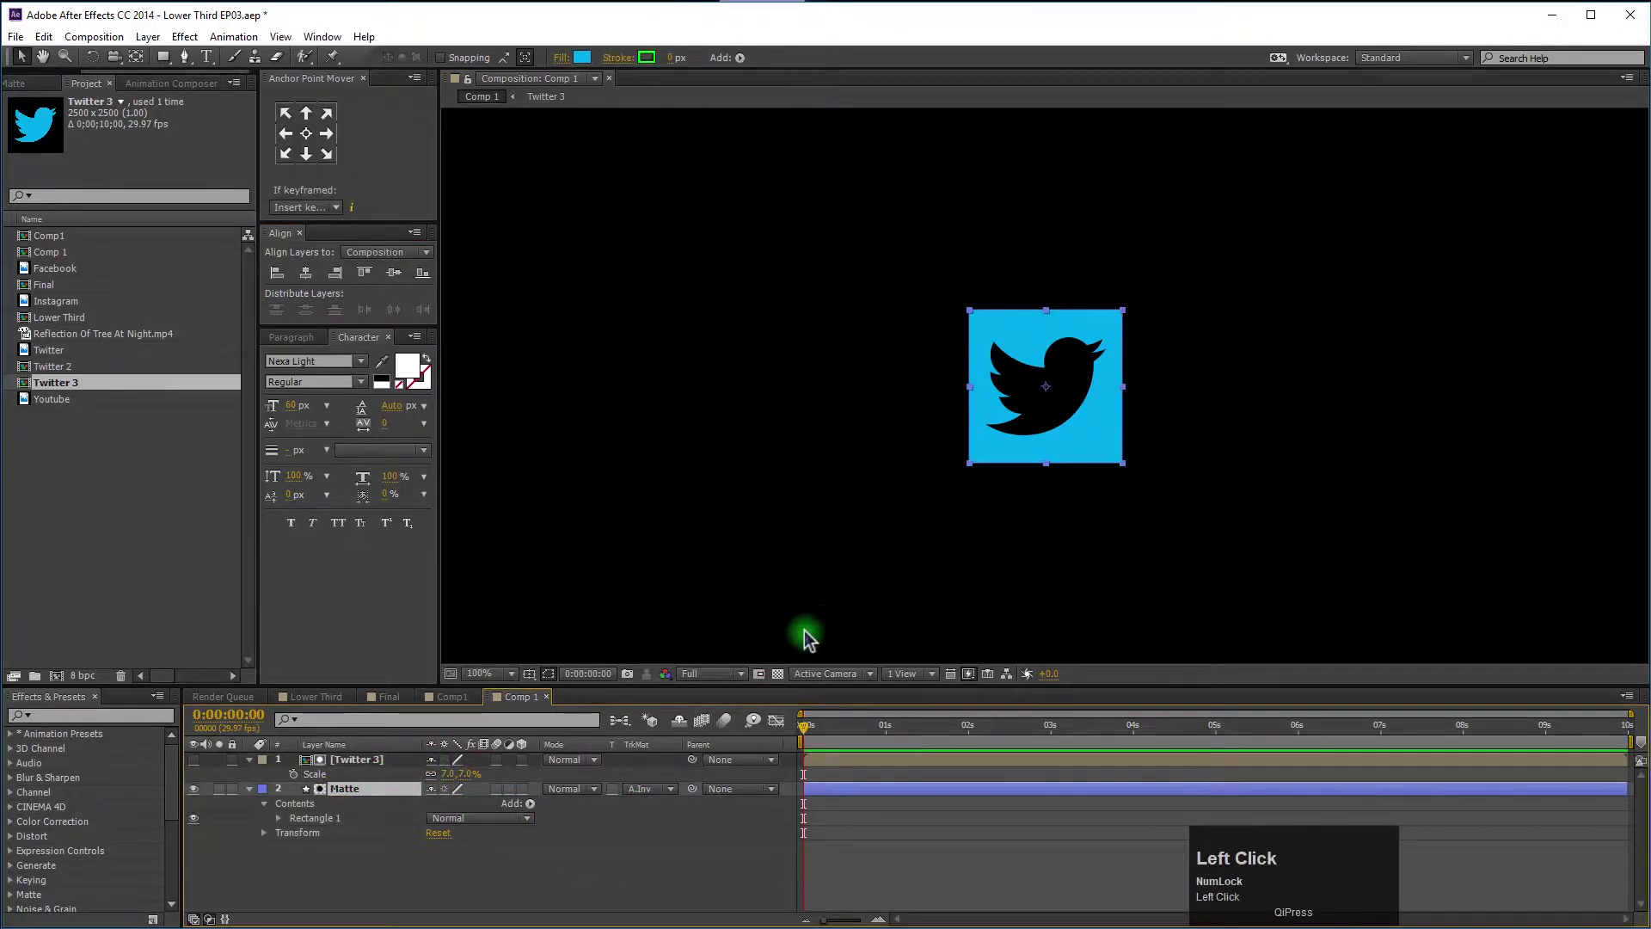
left_click(484, 849)
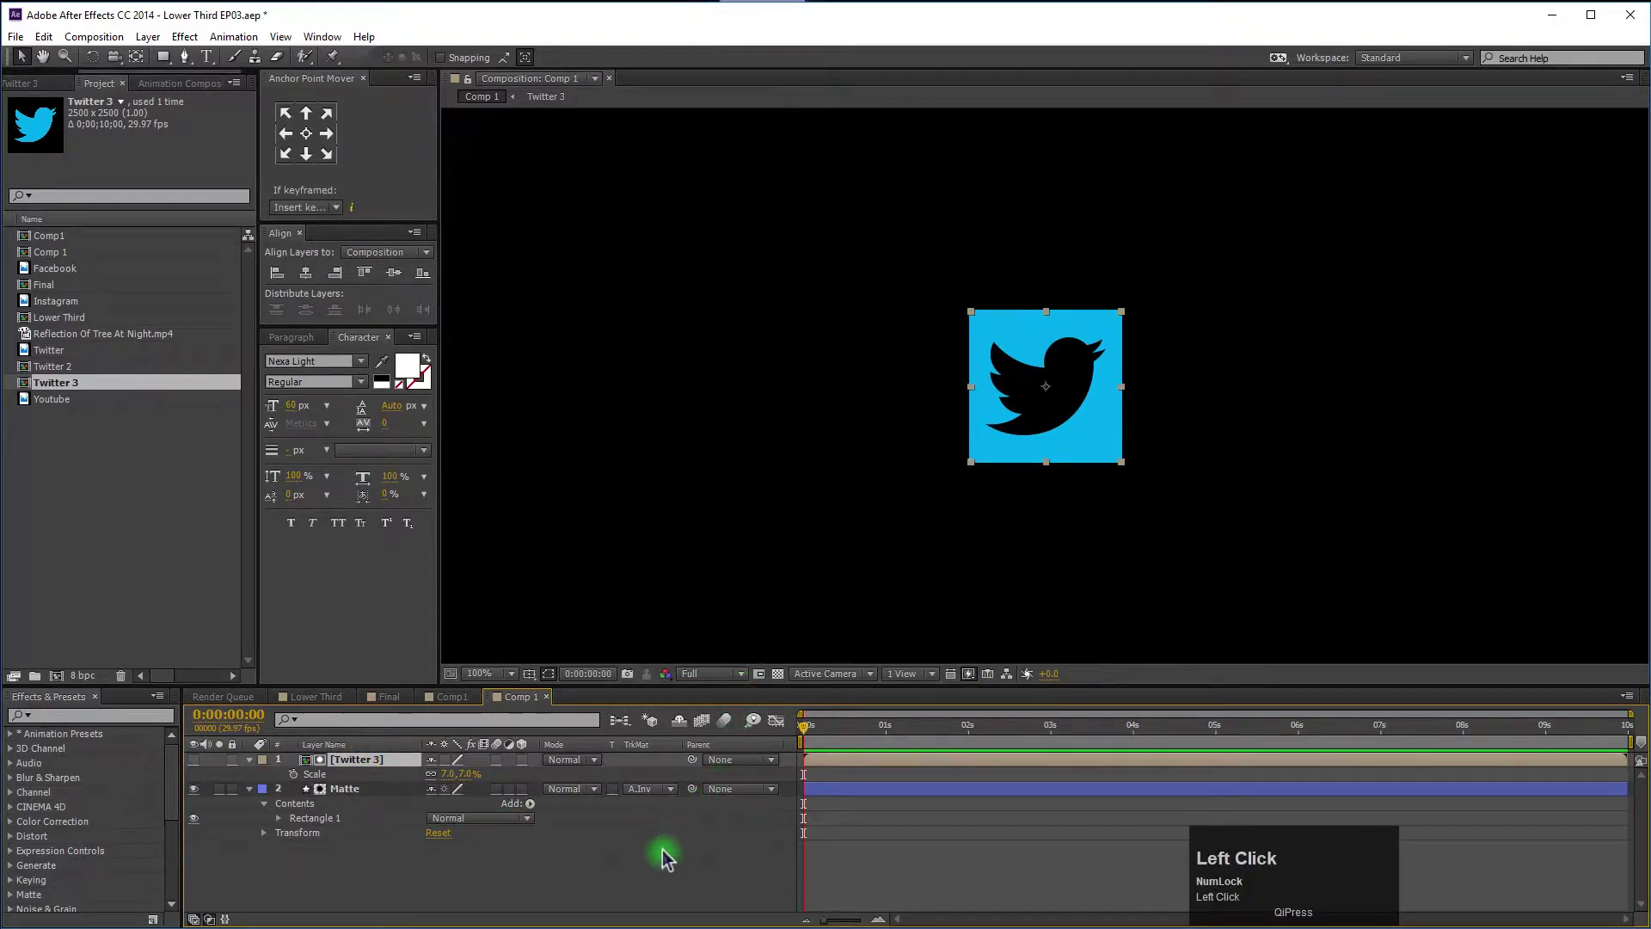
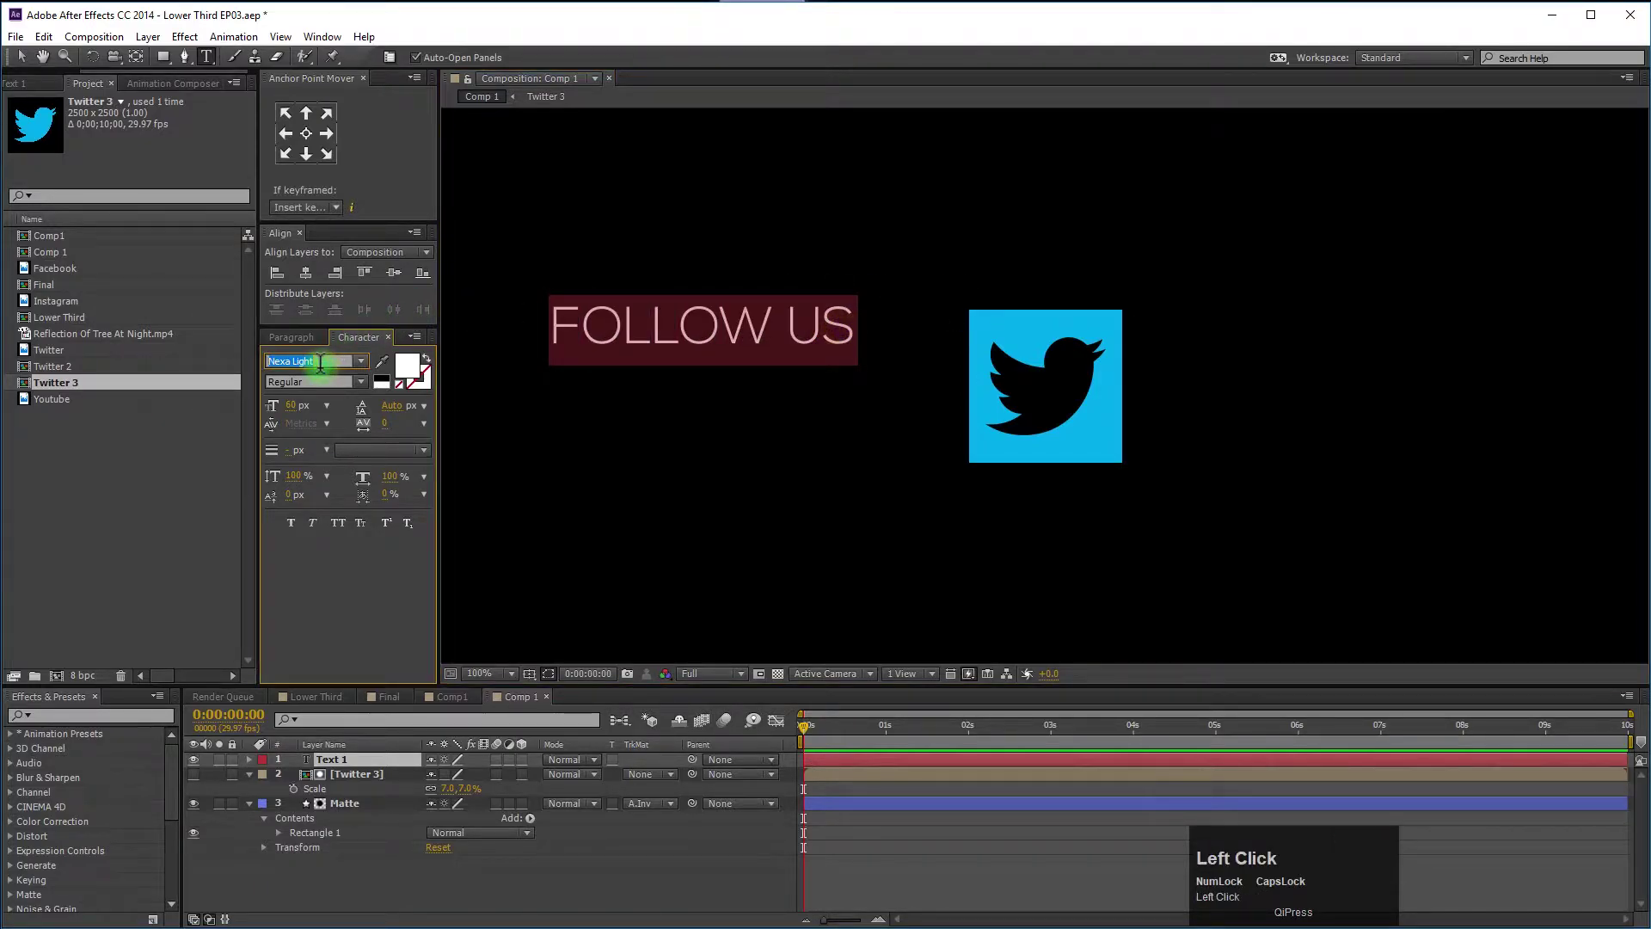
Apply the Lemon/Milk font to the FOLLOW US text.
type("lemo")
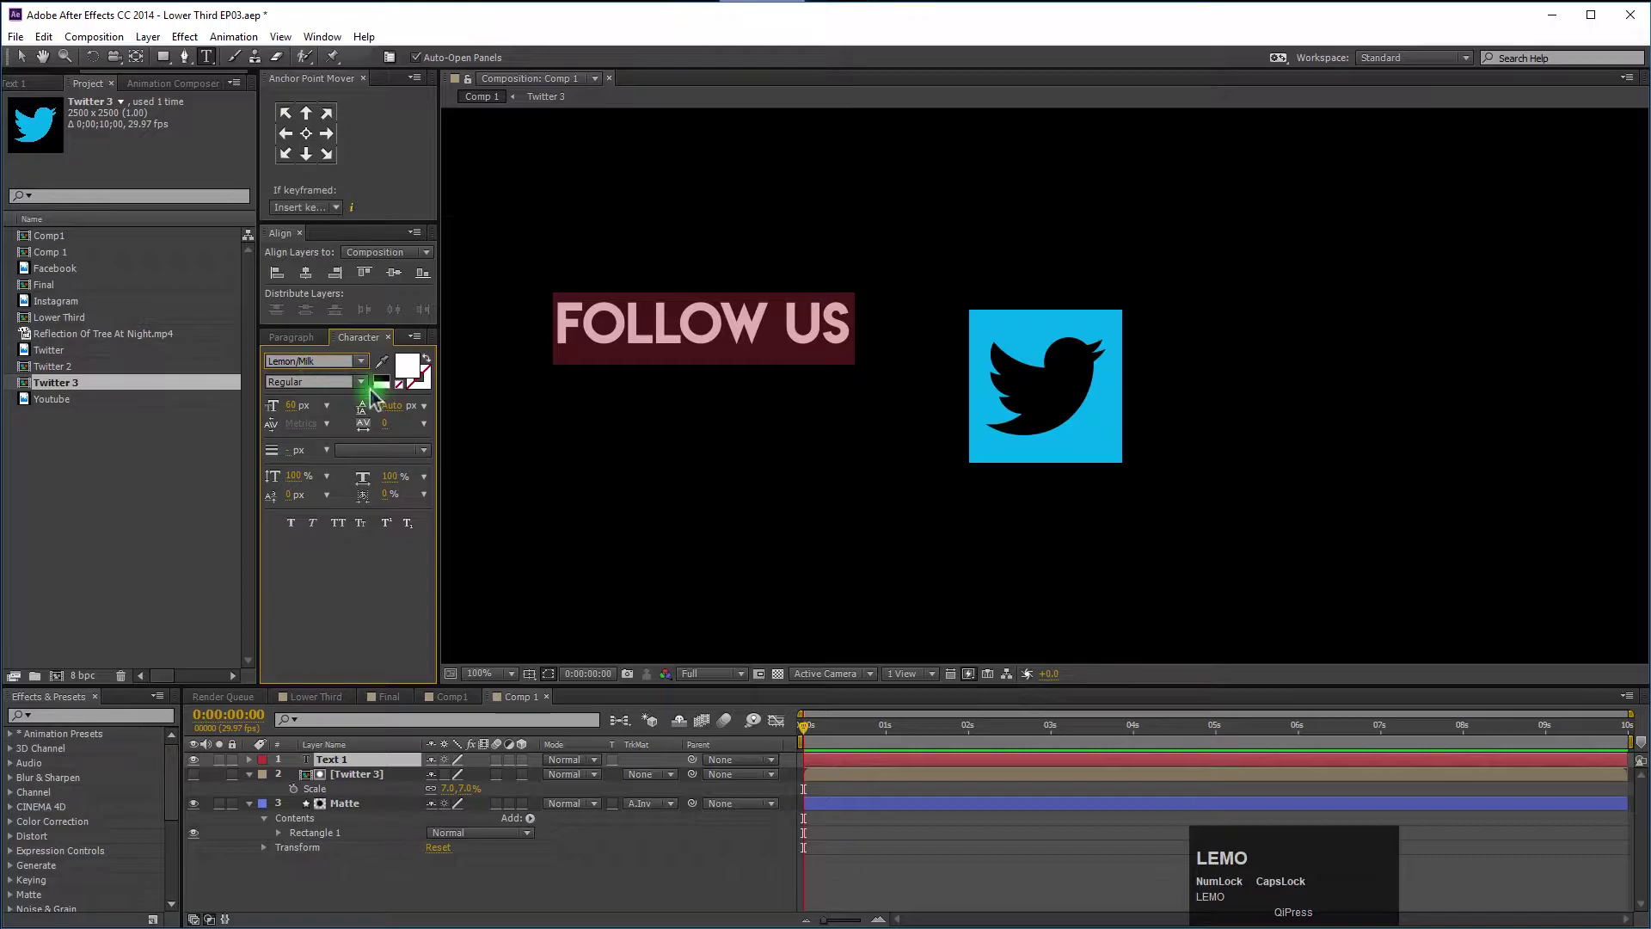
left_click(23, 58)
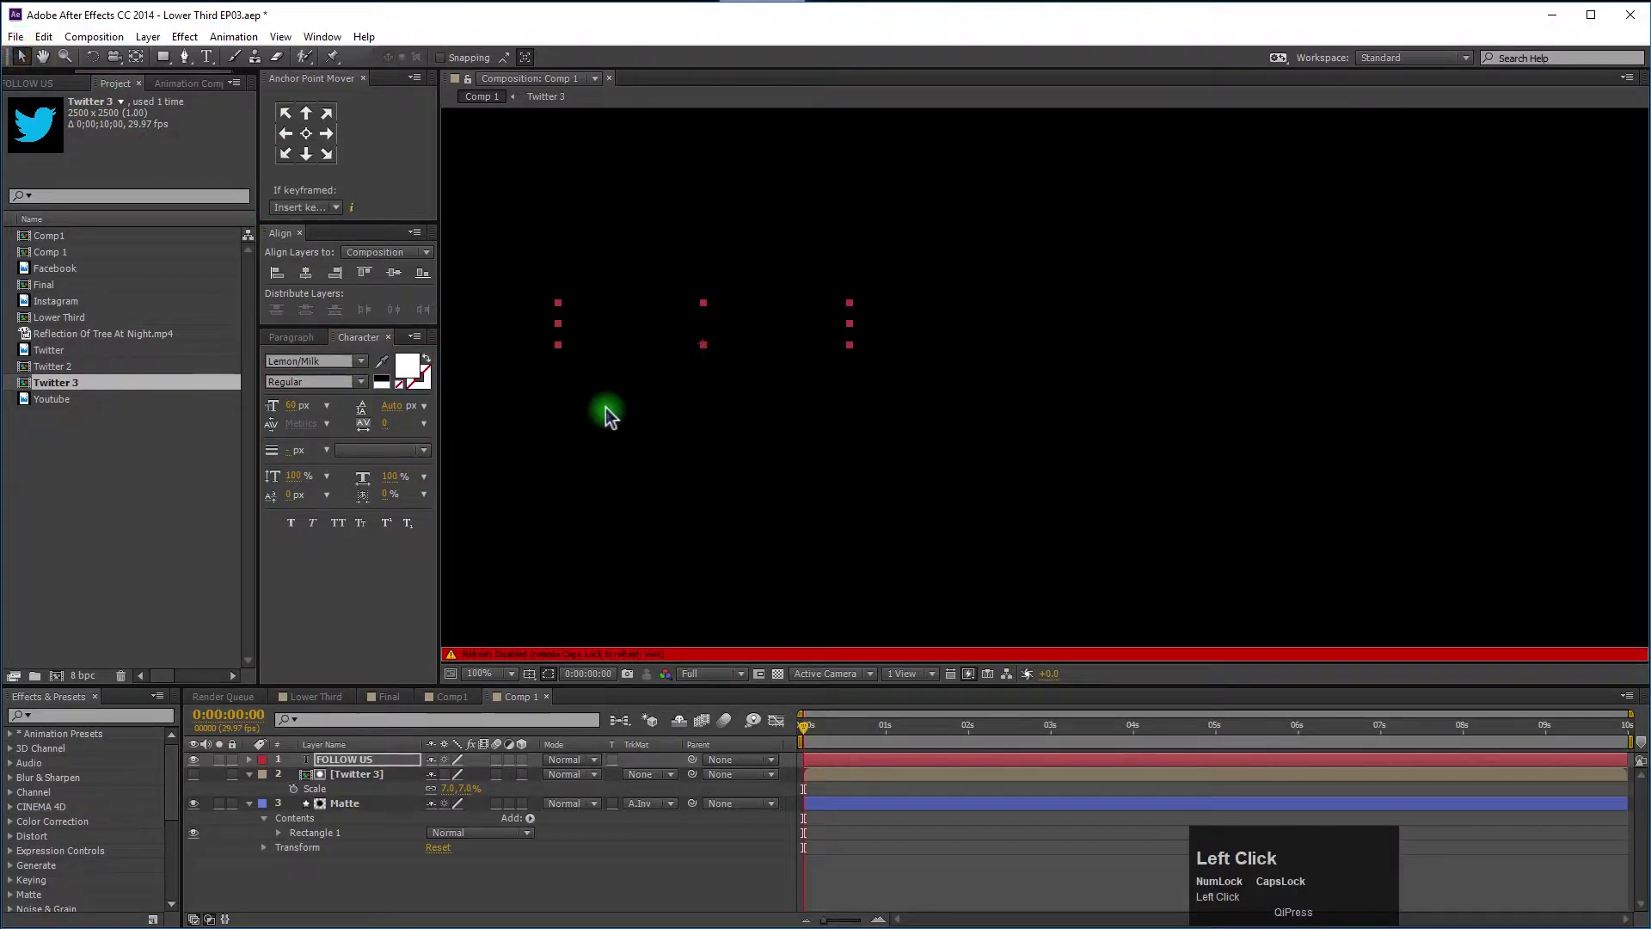
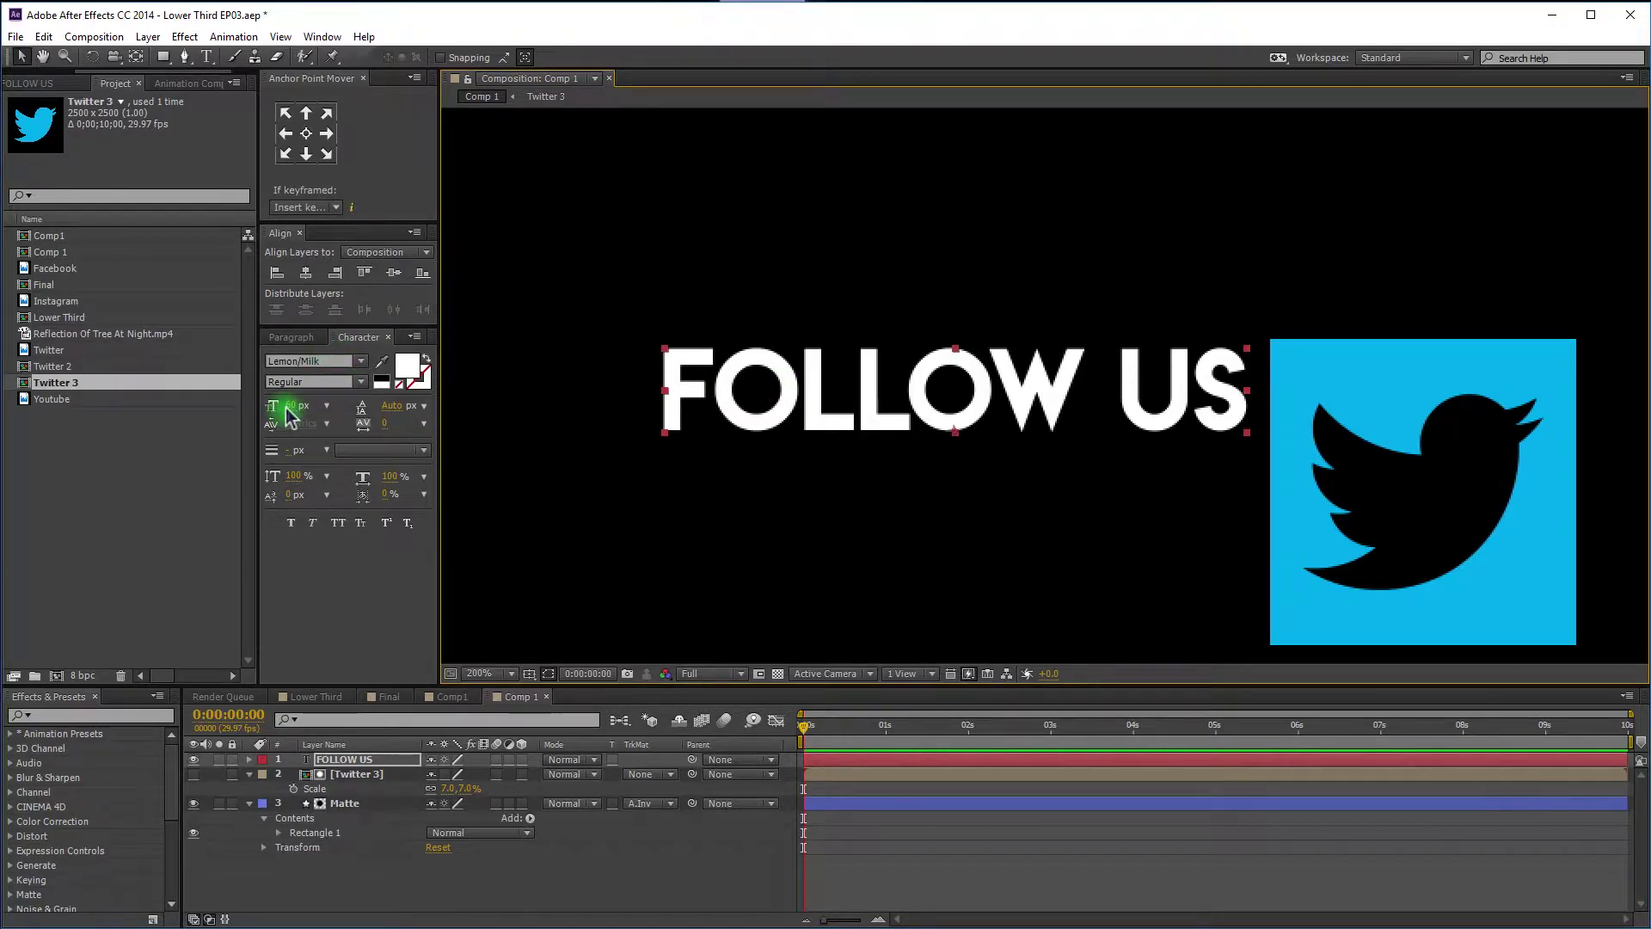
Duplicate the FOLLOW US layer and retype the copy as ADOBE WORLD.
left_click(361, 765)
key("ctrl+d")
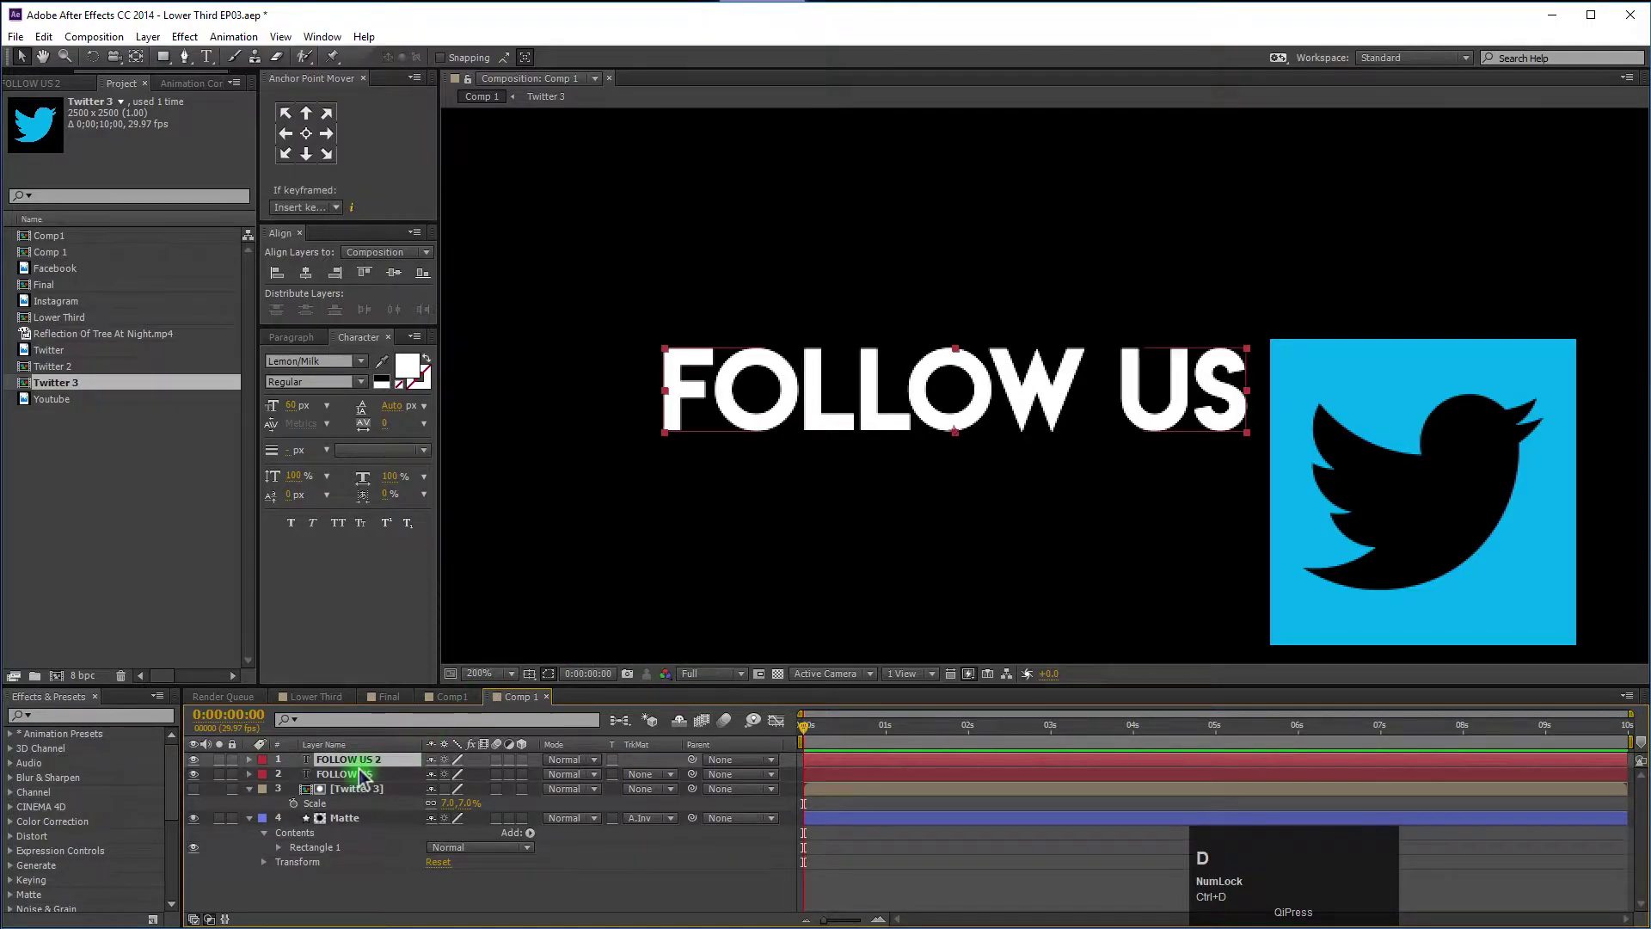
left_click(804, 408)
key("Caps_Lock")
type("adobe")
key("space")
type("world")
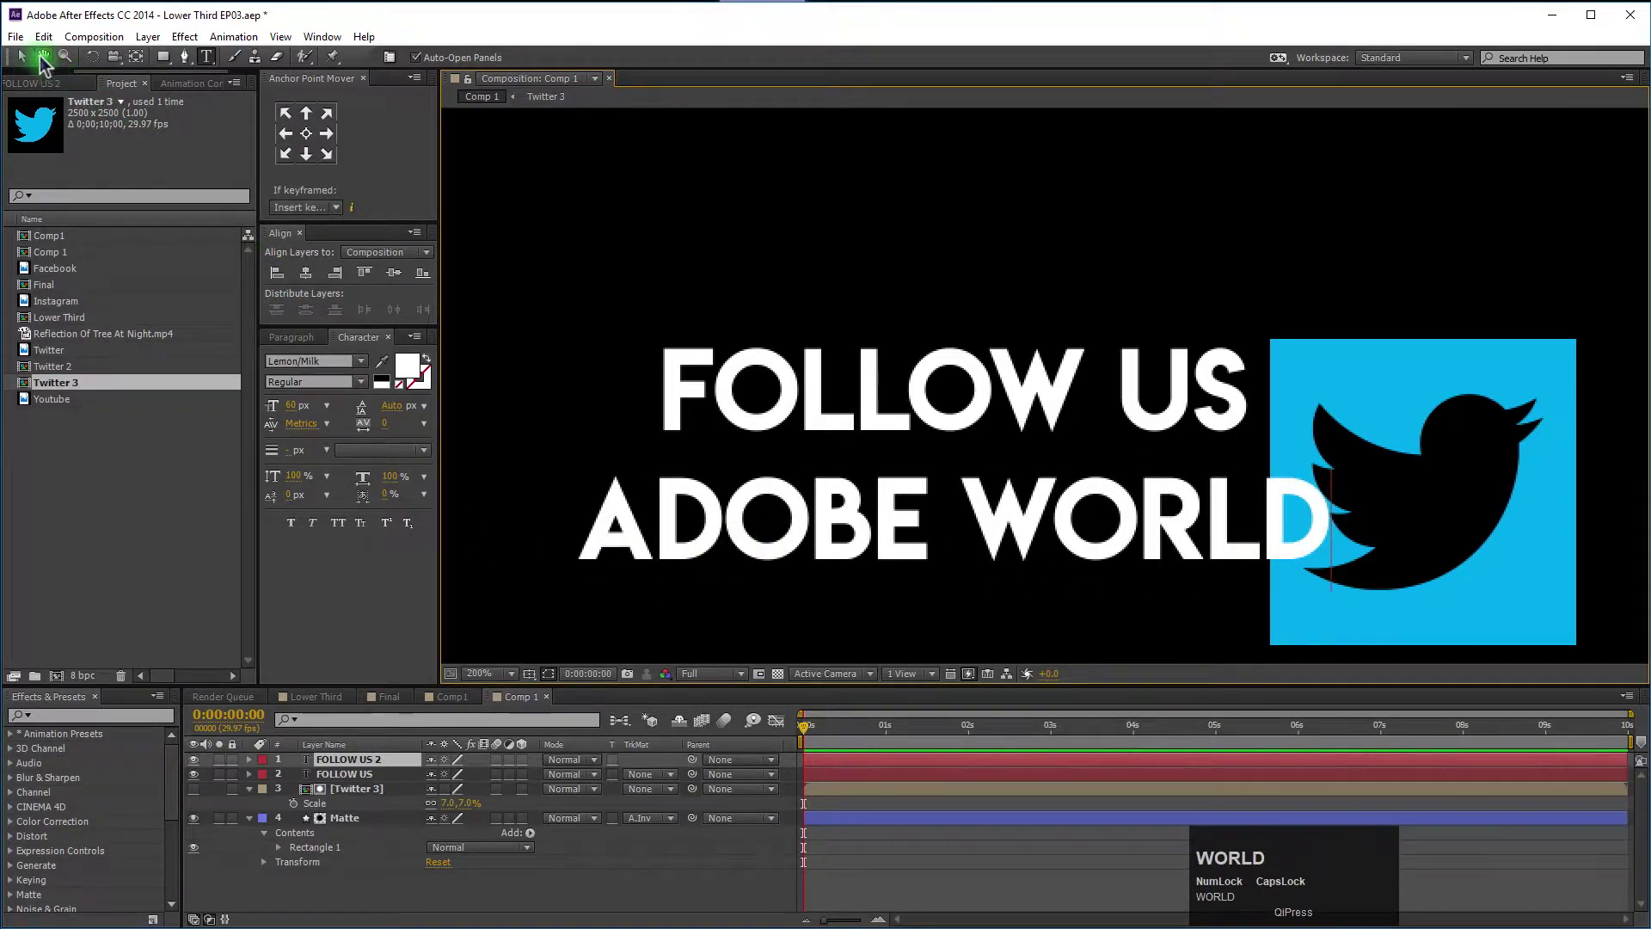
left_click(16, 62)
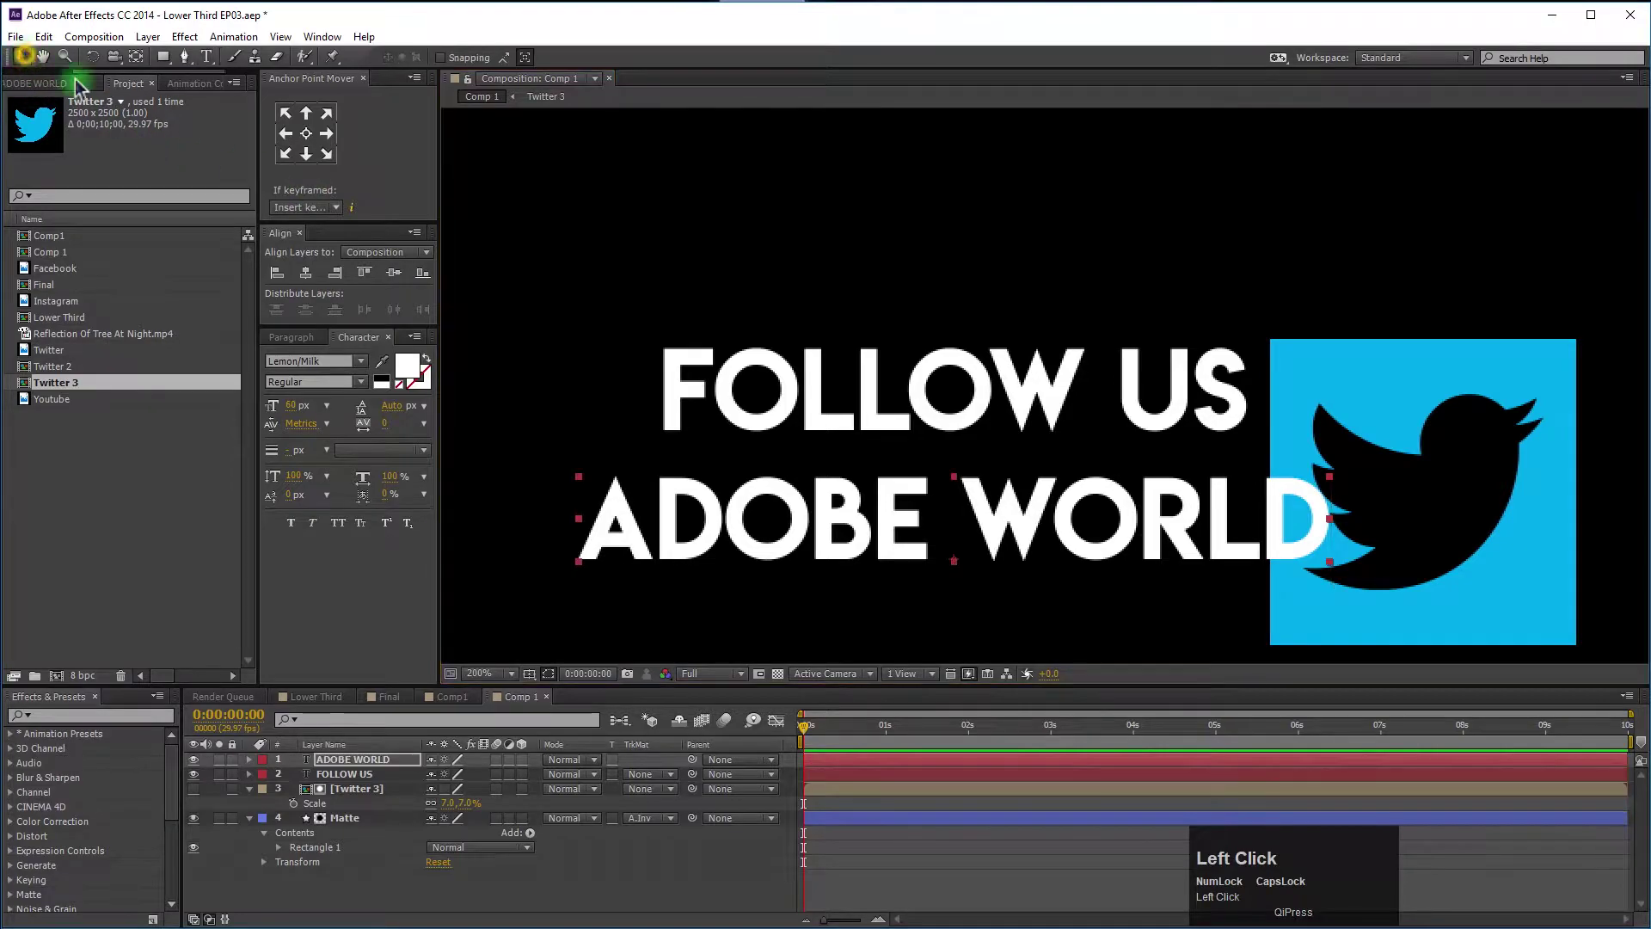
Zoom to see the whole composition and select the FOLLOW US text for resizing.
scroll("down", 3)
key("Caps_Lock")
scroll("up", 3)
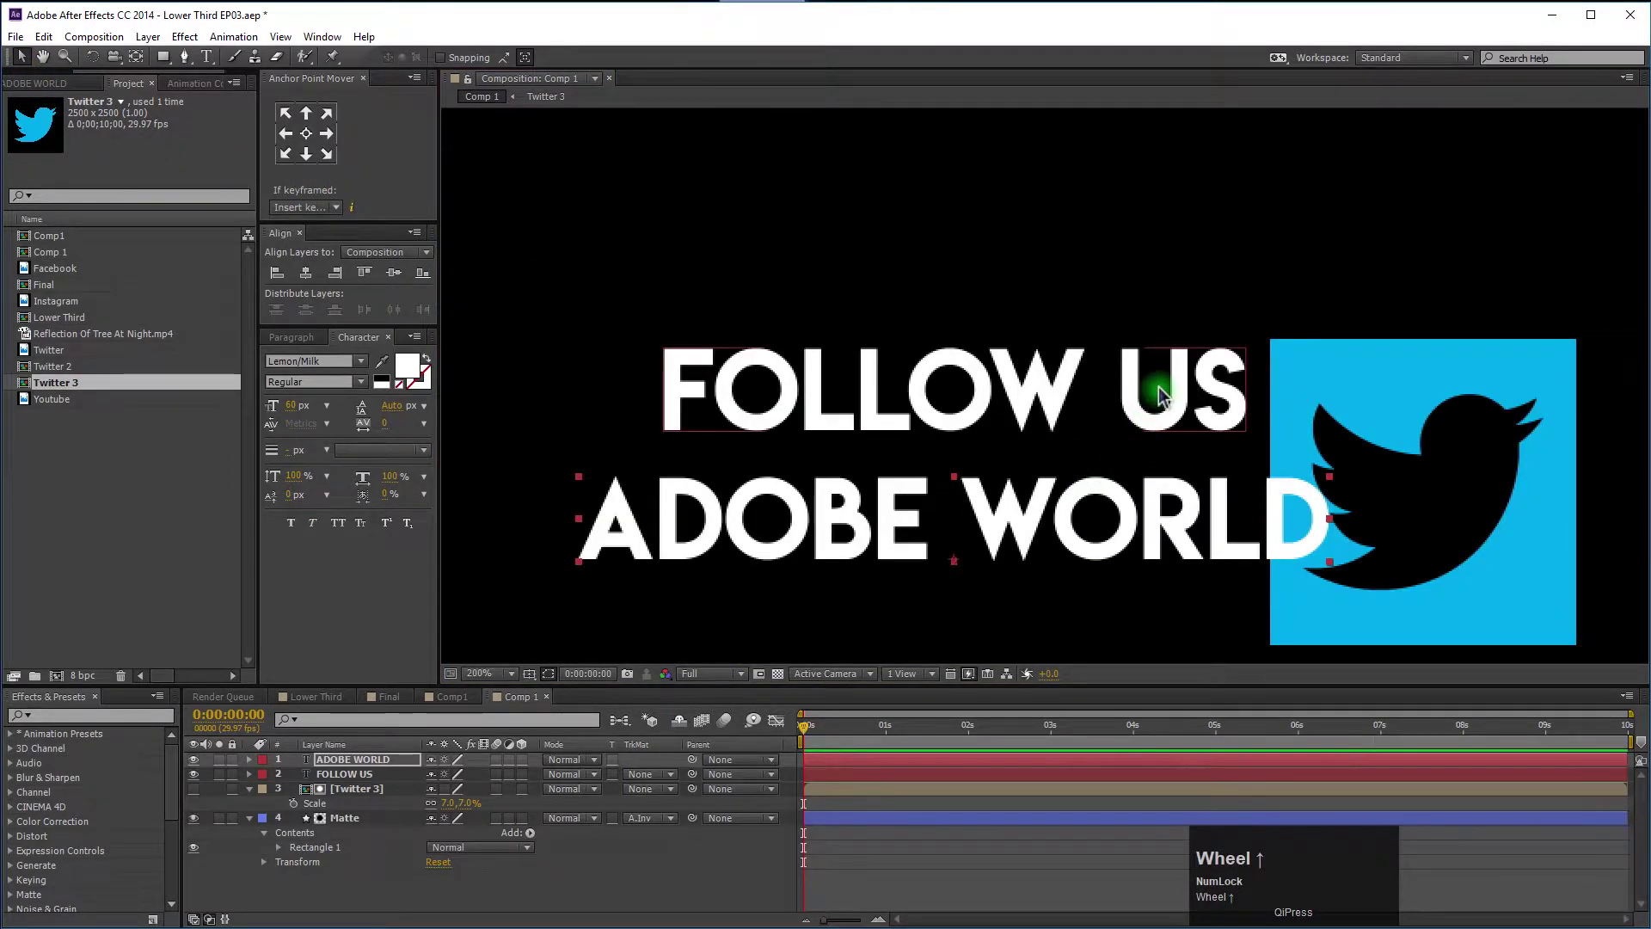
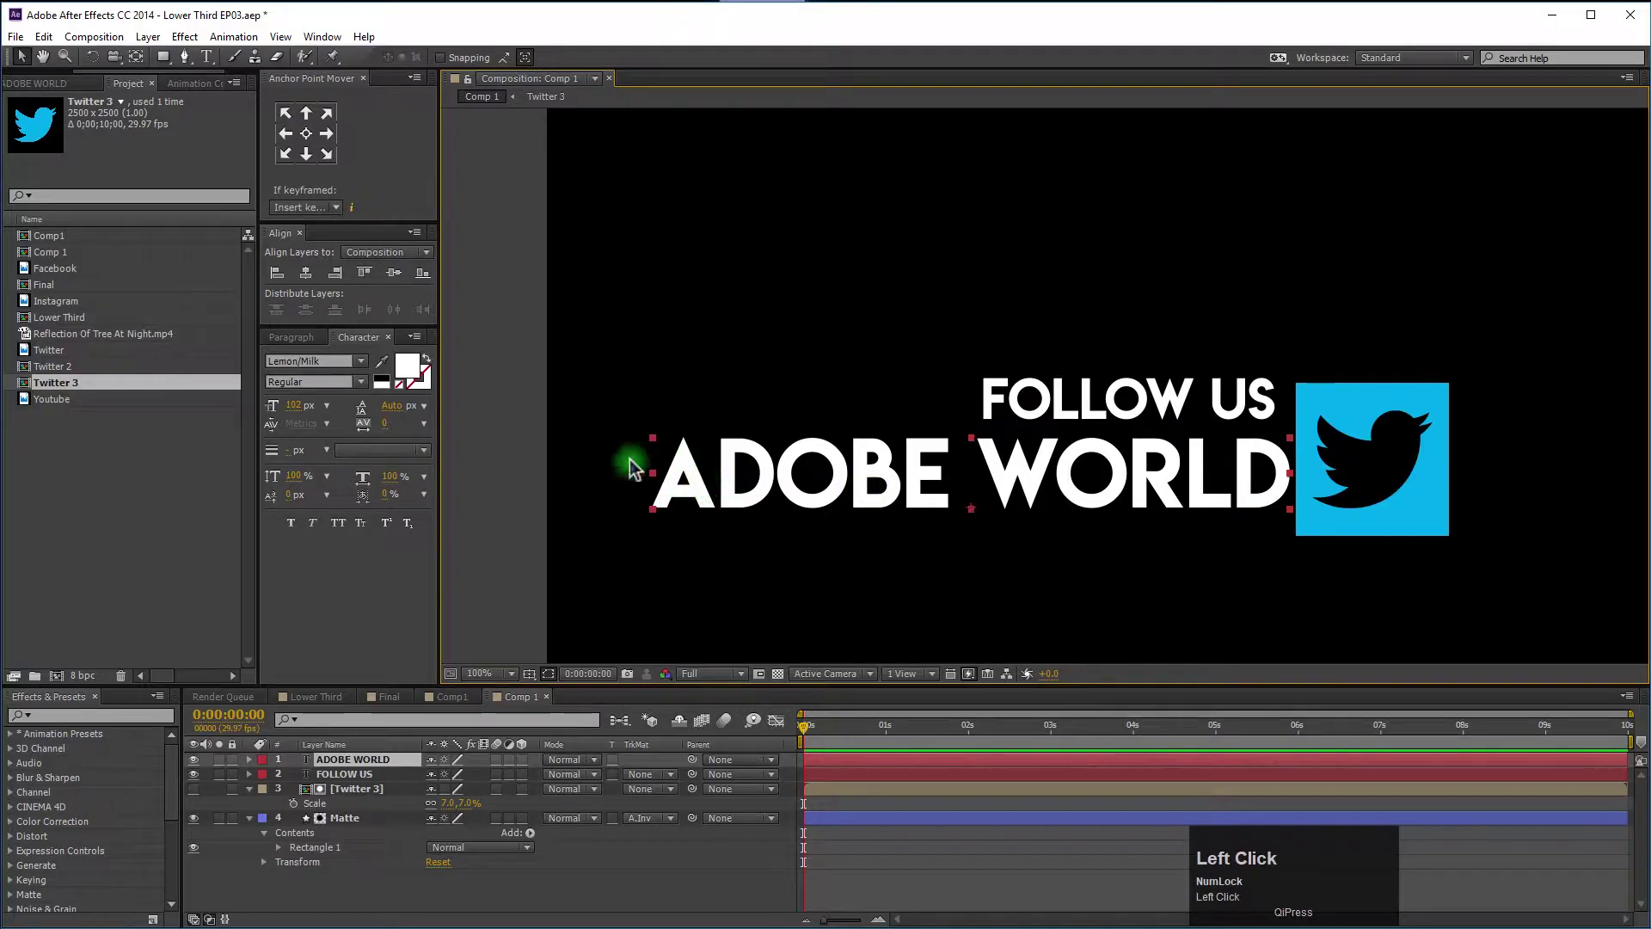
left_click(1075, 423)
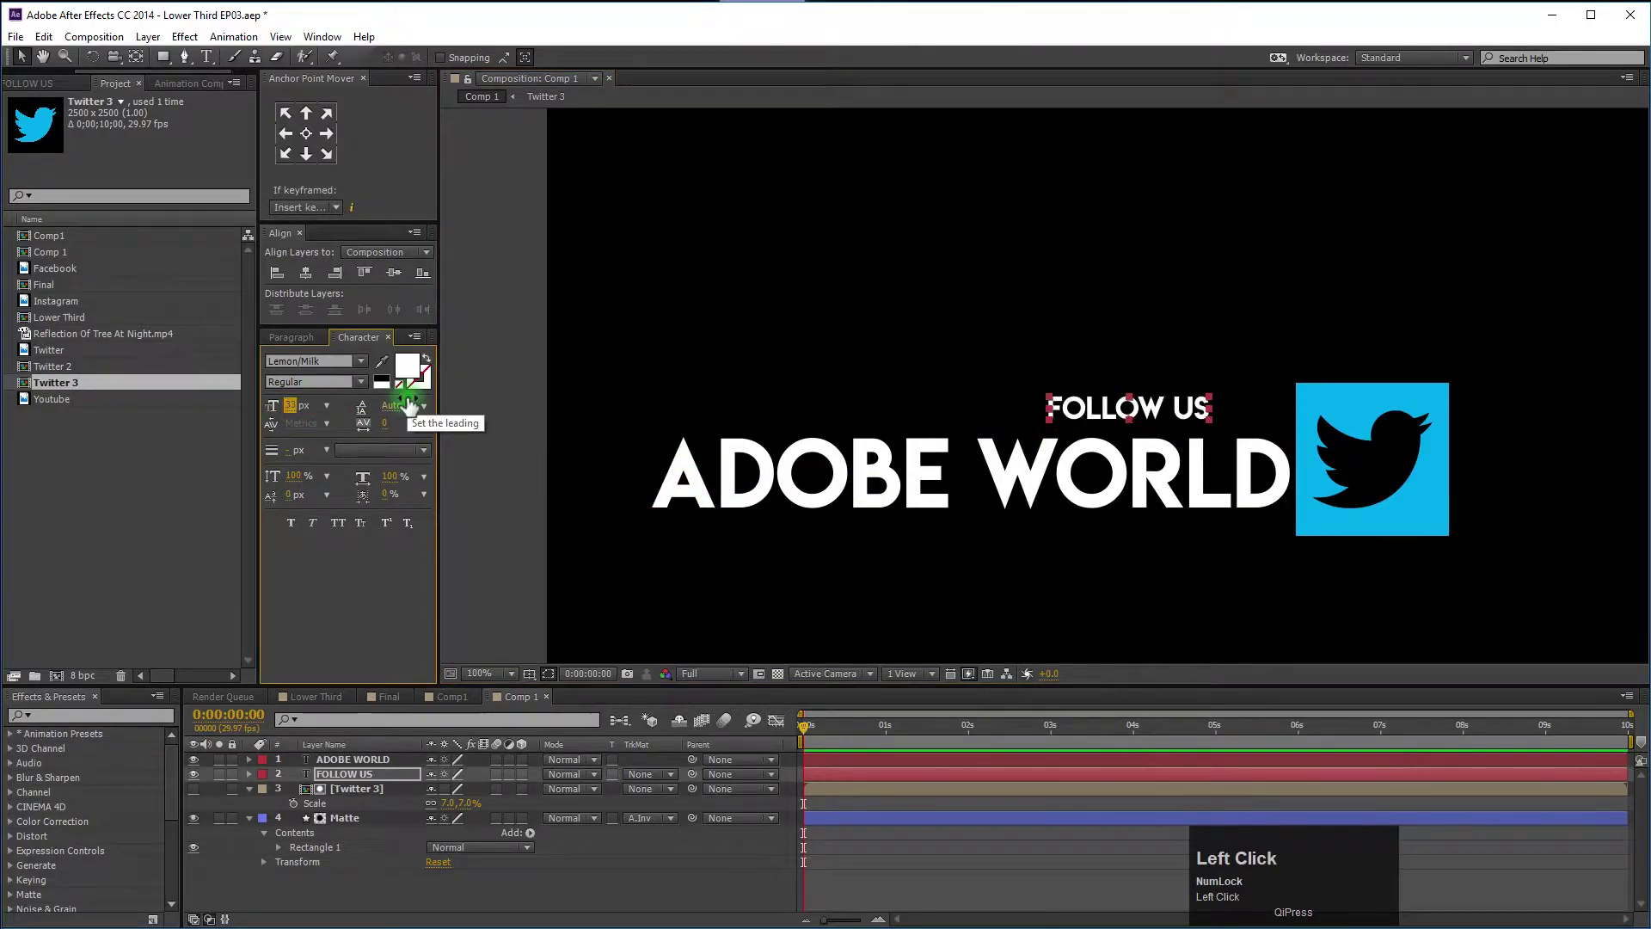
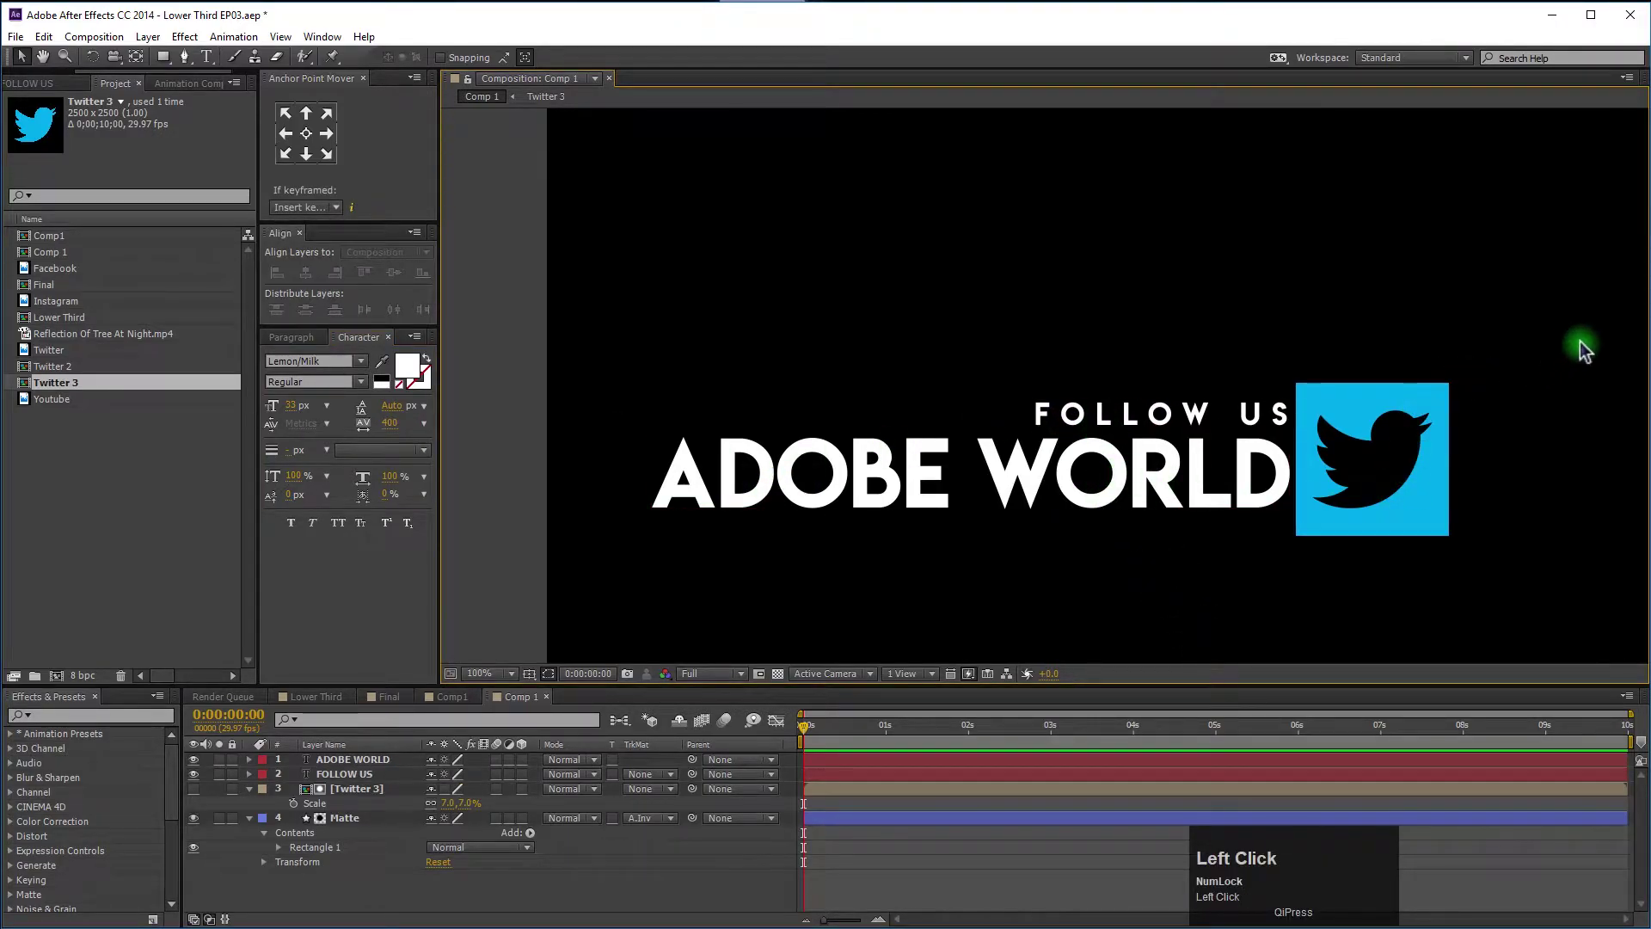
Set FOLLOW US tracking to 400 beside the icon, then switch to the Final composition for reference.
left_click_drag(1536, 368, 1463, 582)
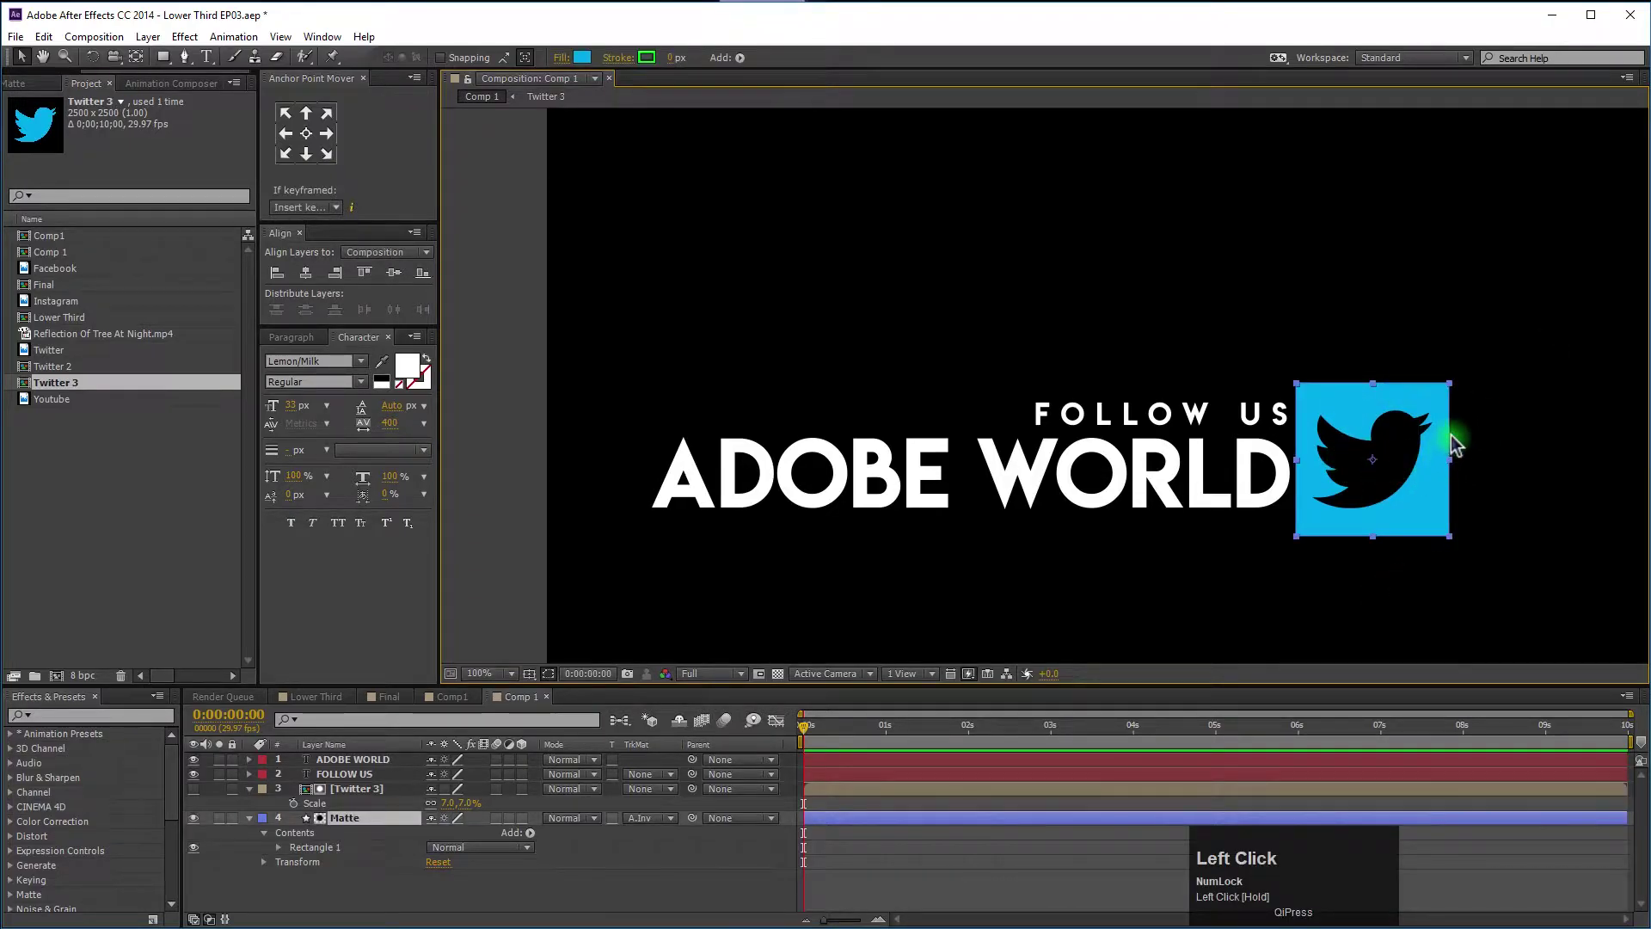
left_click(1427, 582)
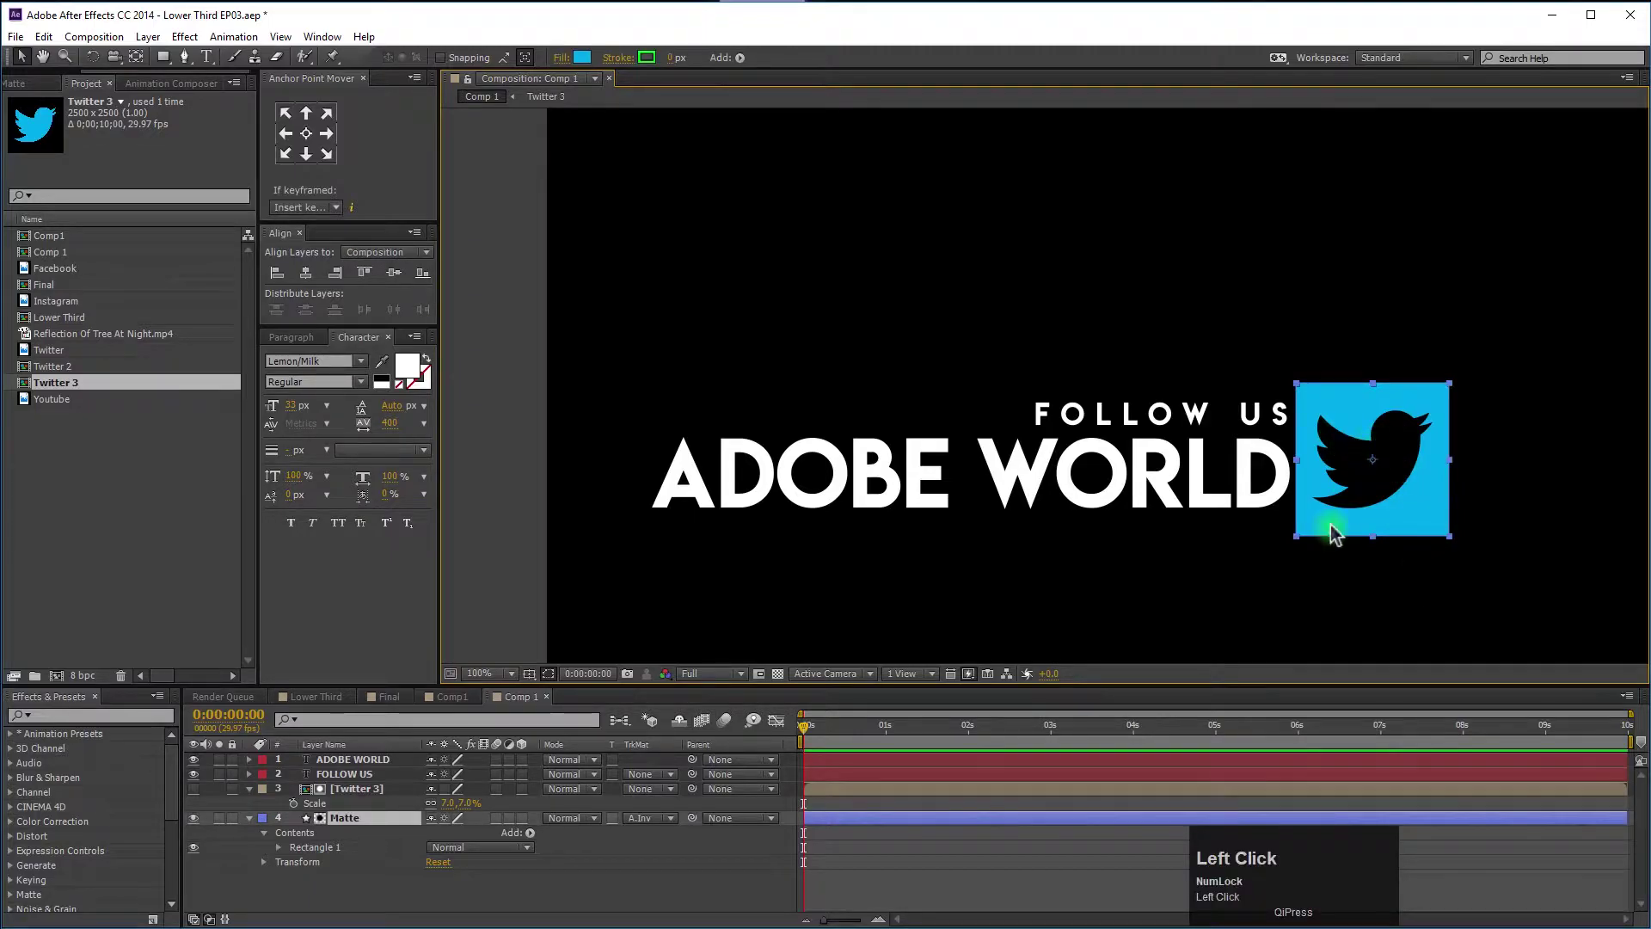
left_click(1538, 456)
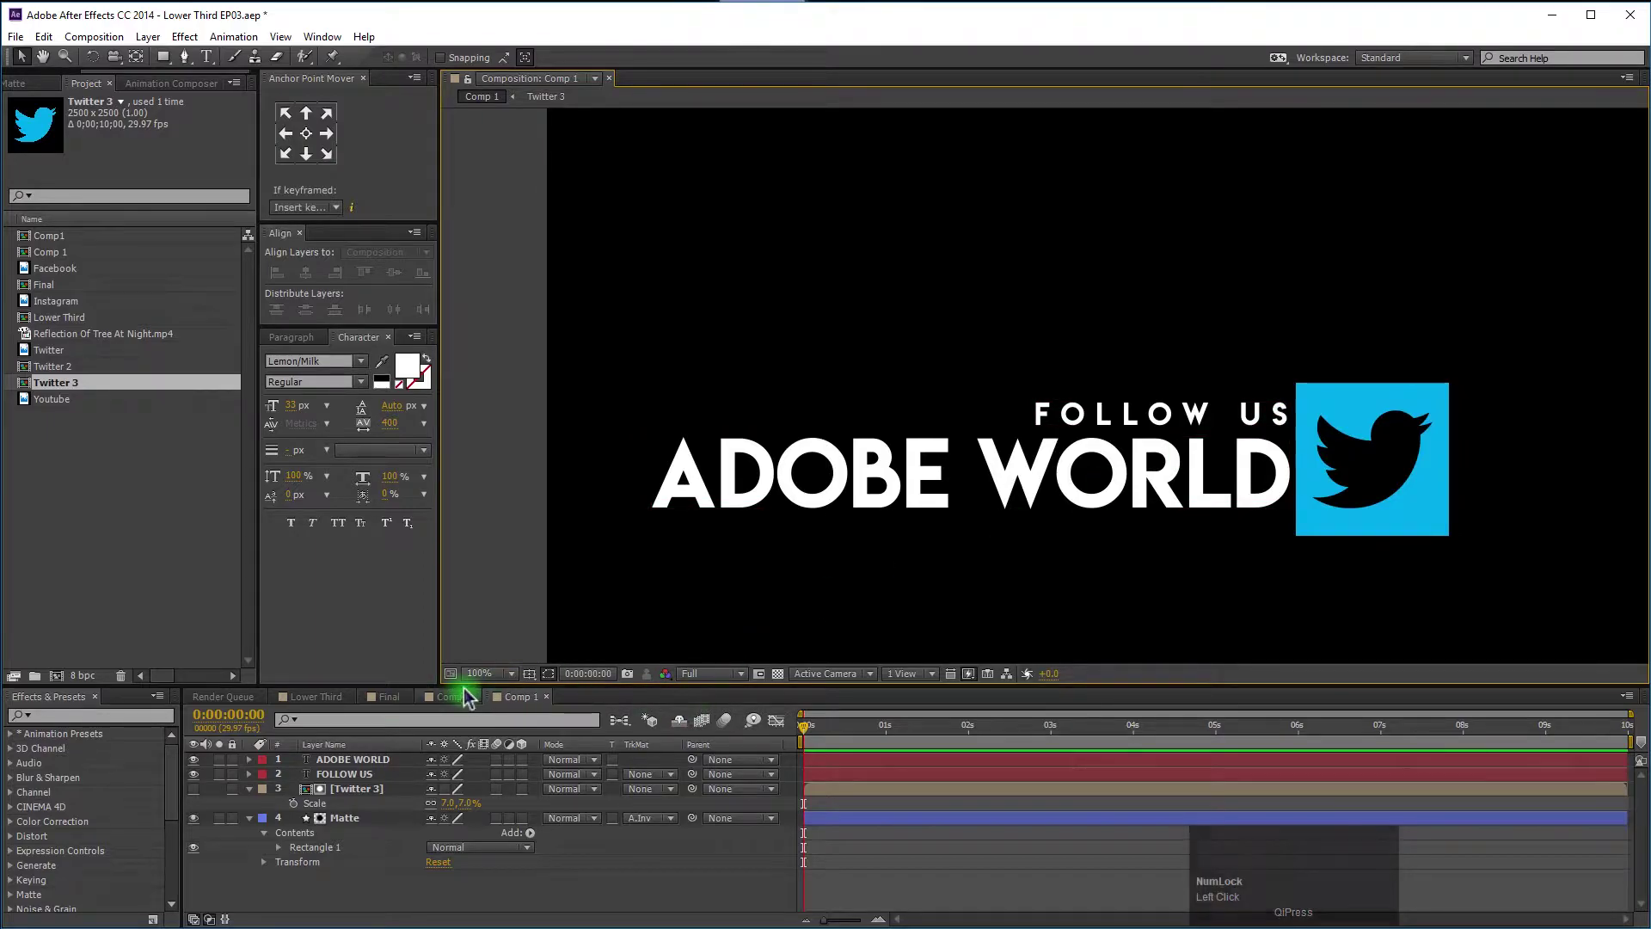
Return to Comp 1 and select the ADOBE WORLD text, Matte shape and Twitter 3 layers in turn.
left_click(400, 707)
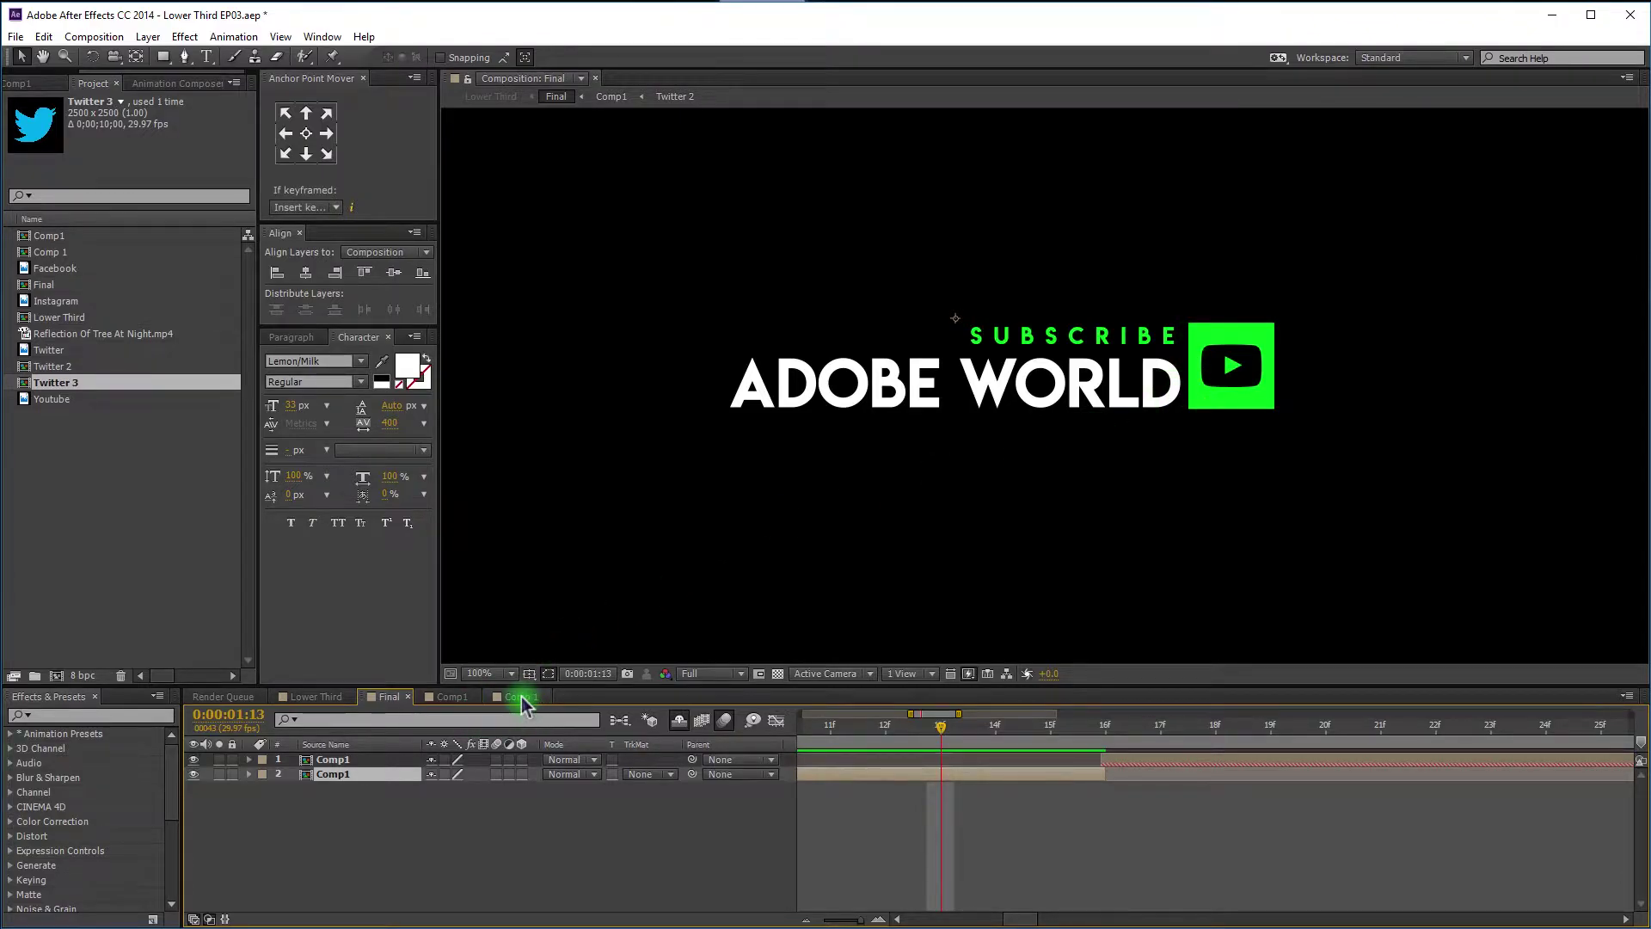
left_click(528, 706)
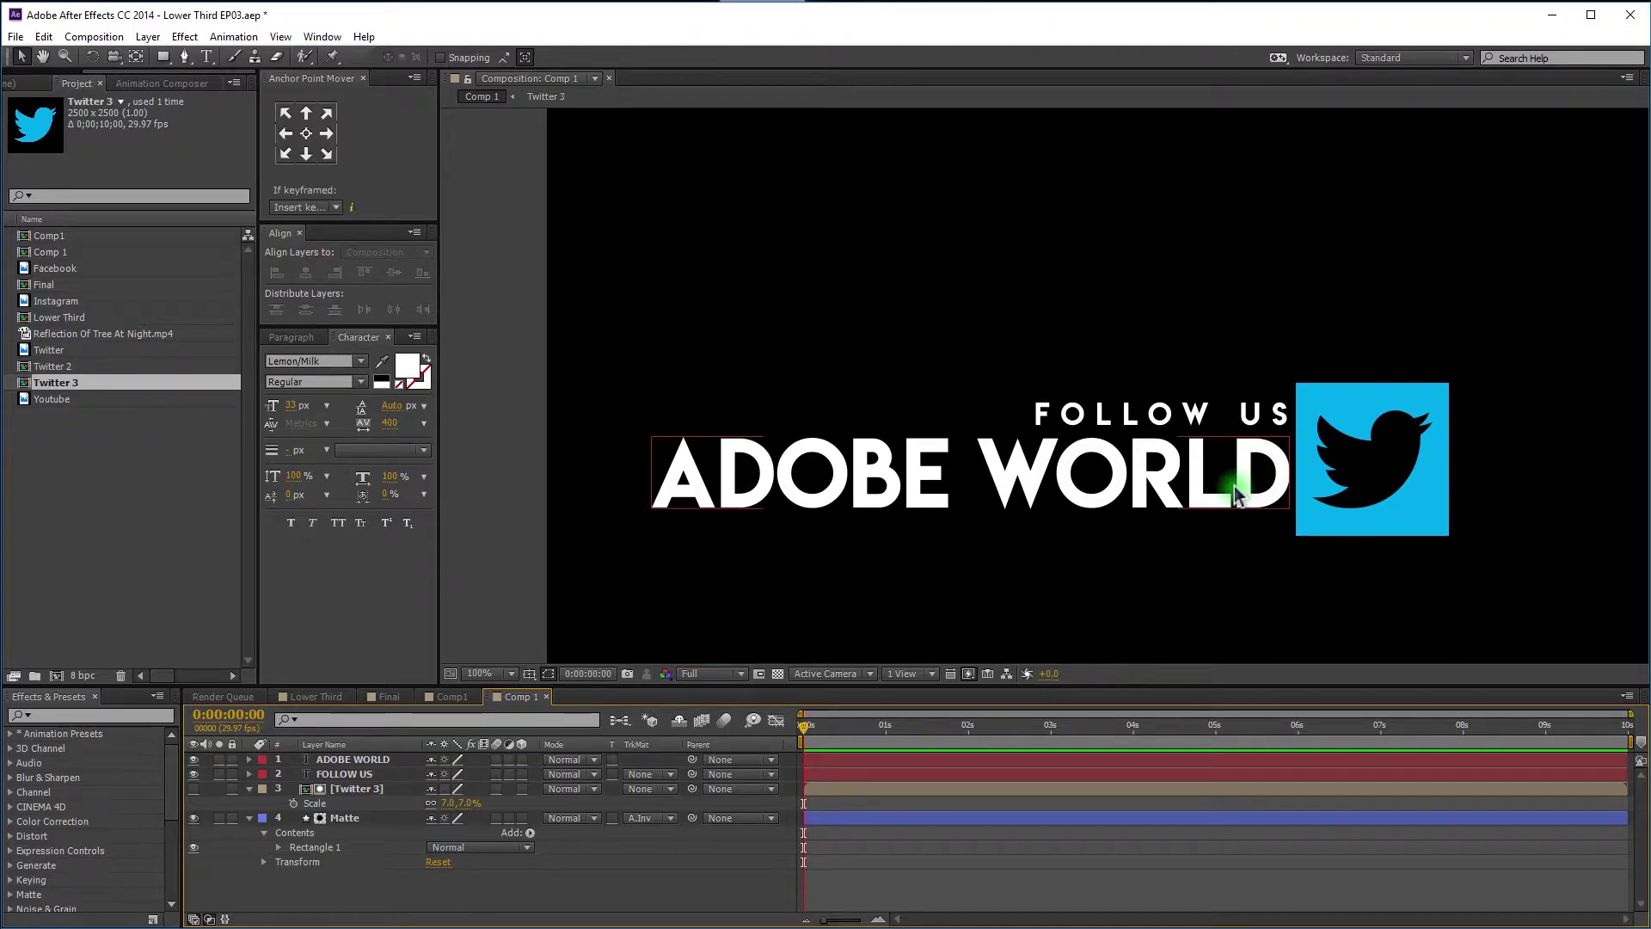
left_click(352, 821)
left_click(361, 795)
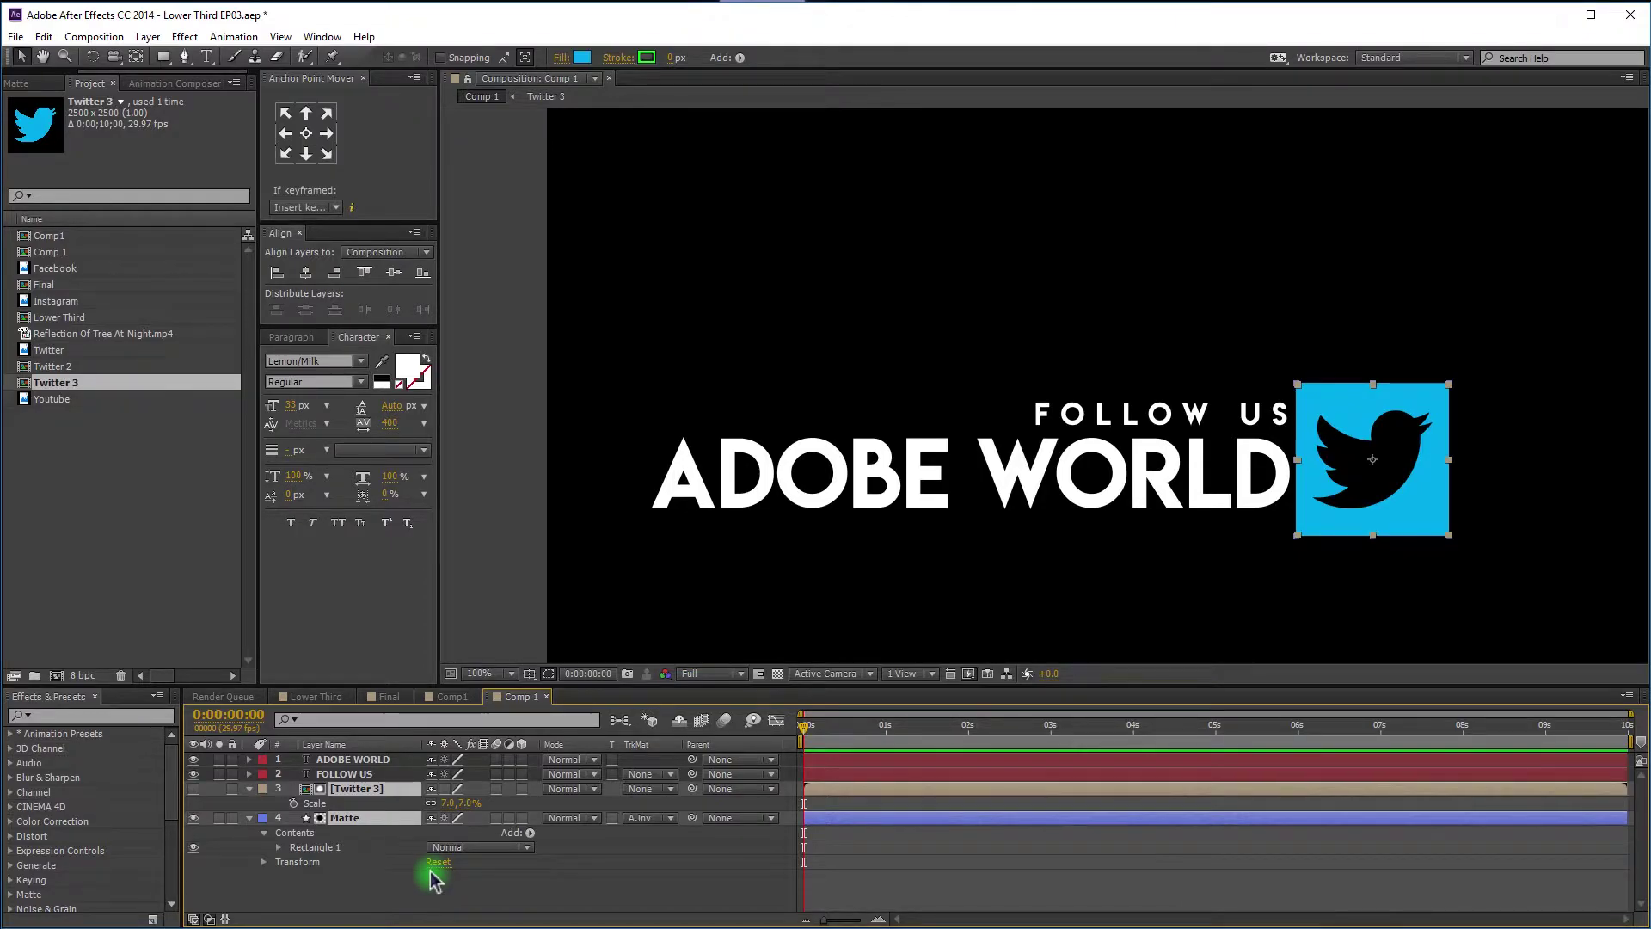
left_click(400, 909)
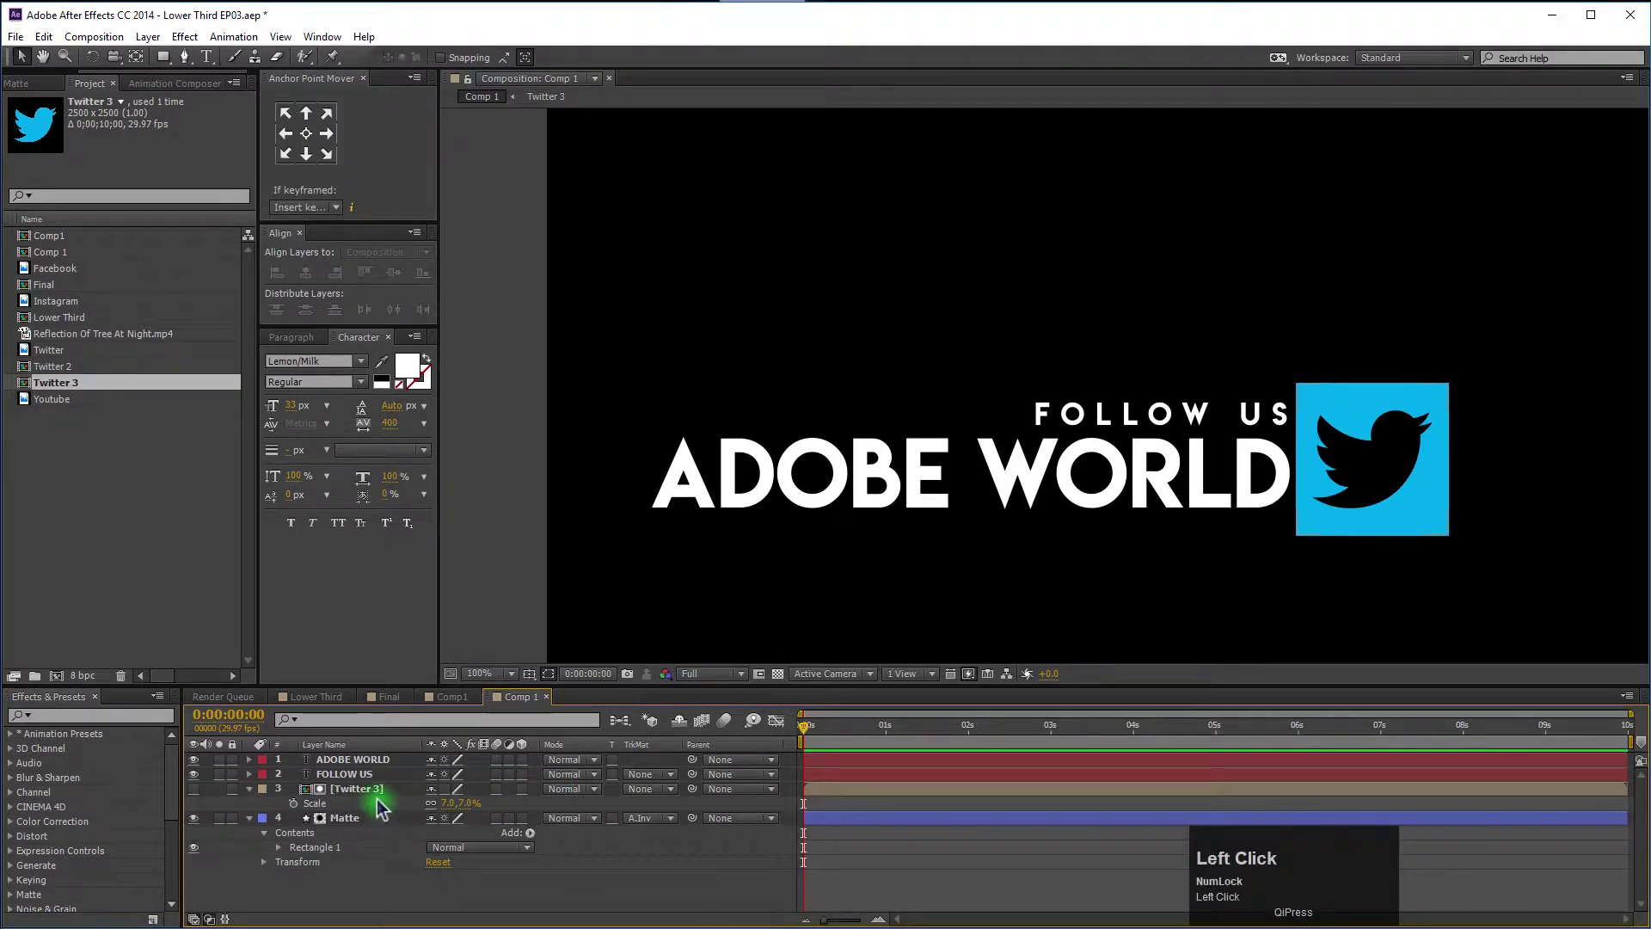
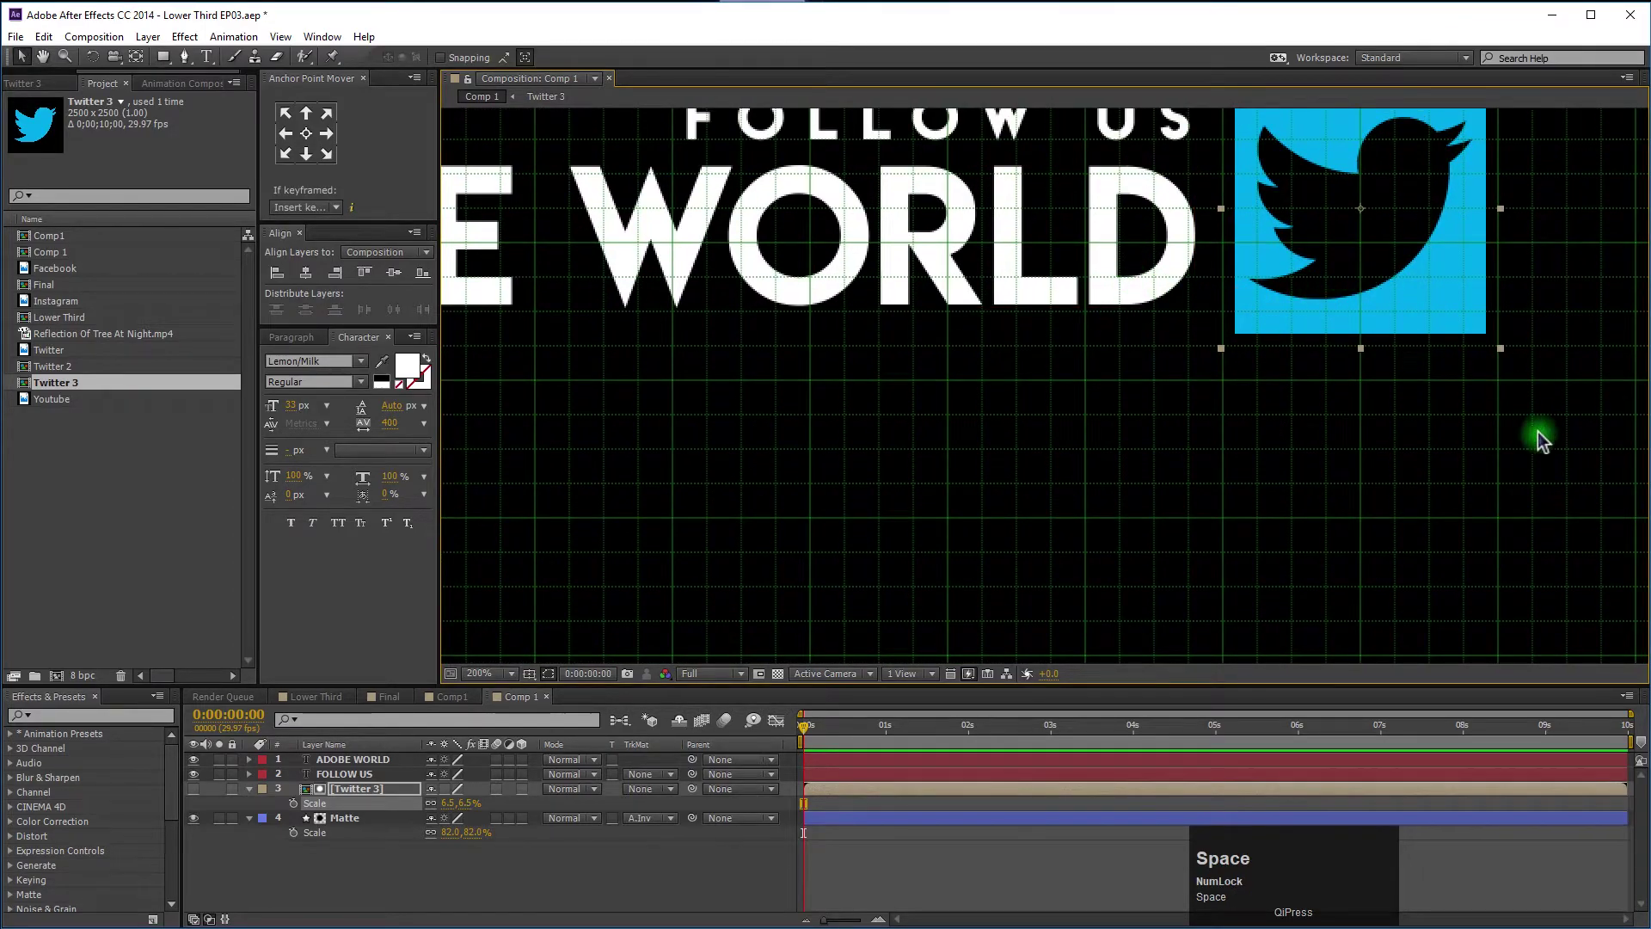
Set the Matte square's scale to 75% and the Twitter 3 logo's scale to 6.2%.
key("space")
left_click(352, 827)
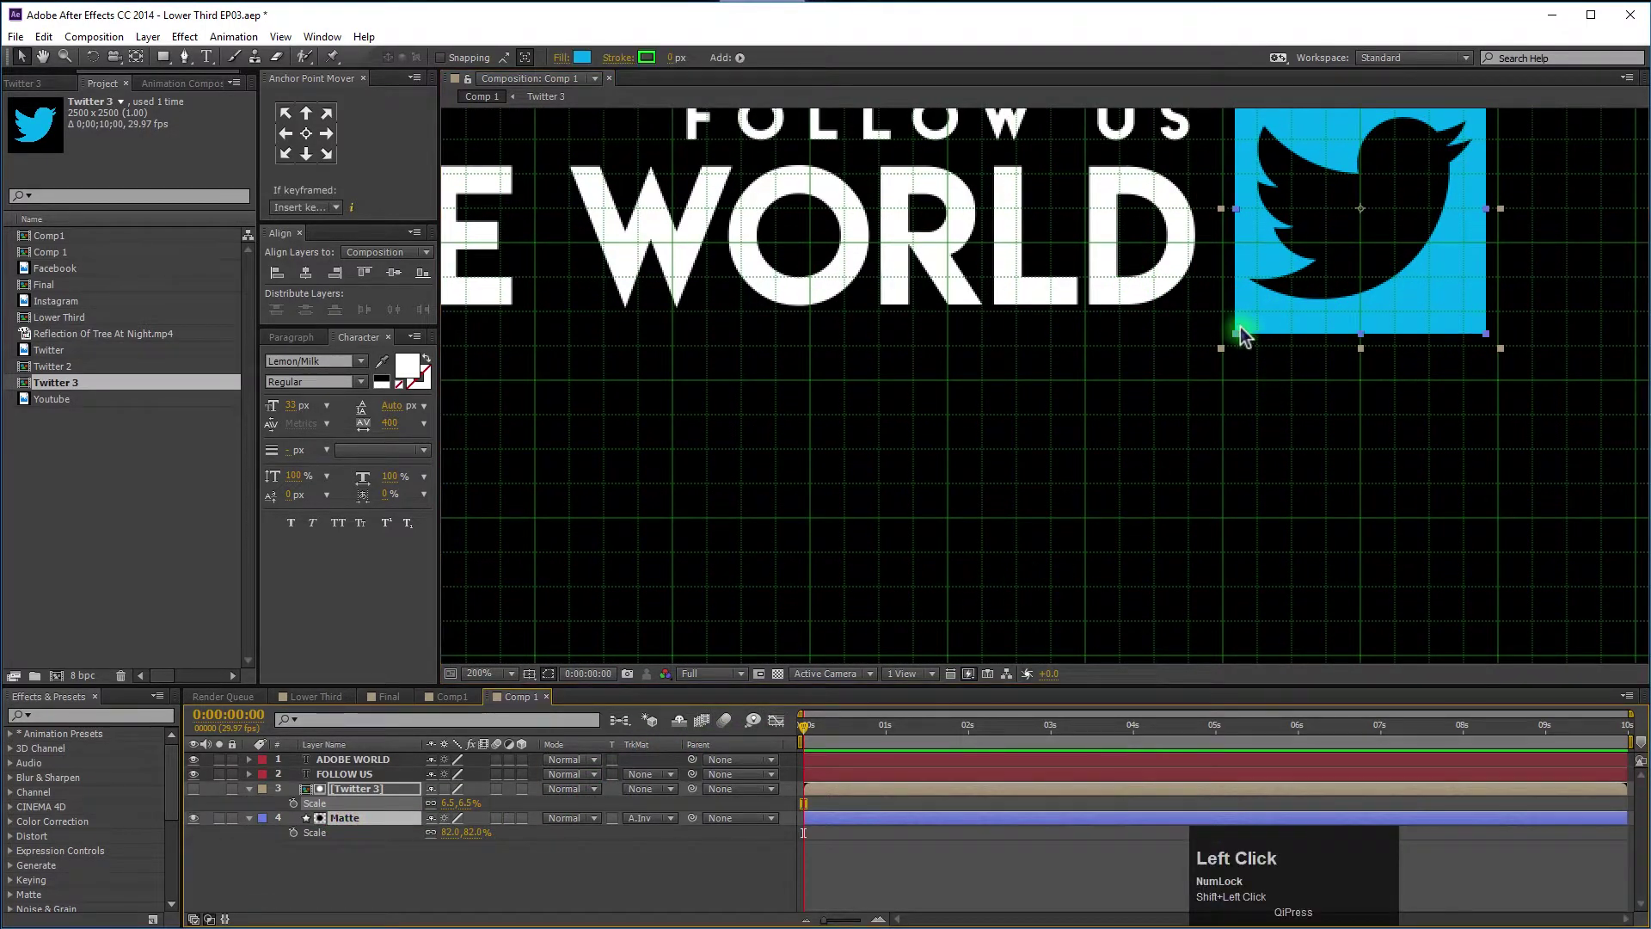
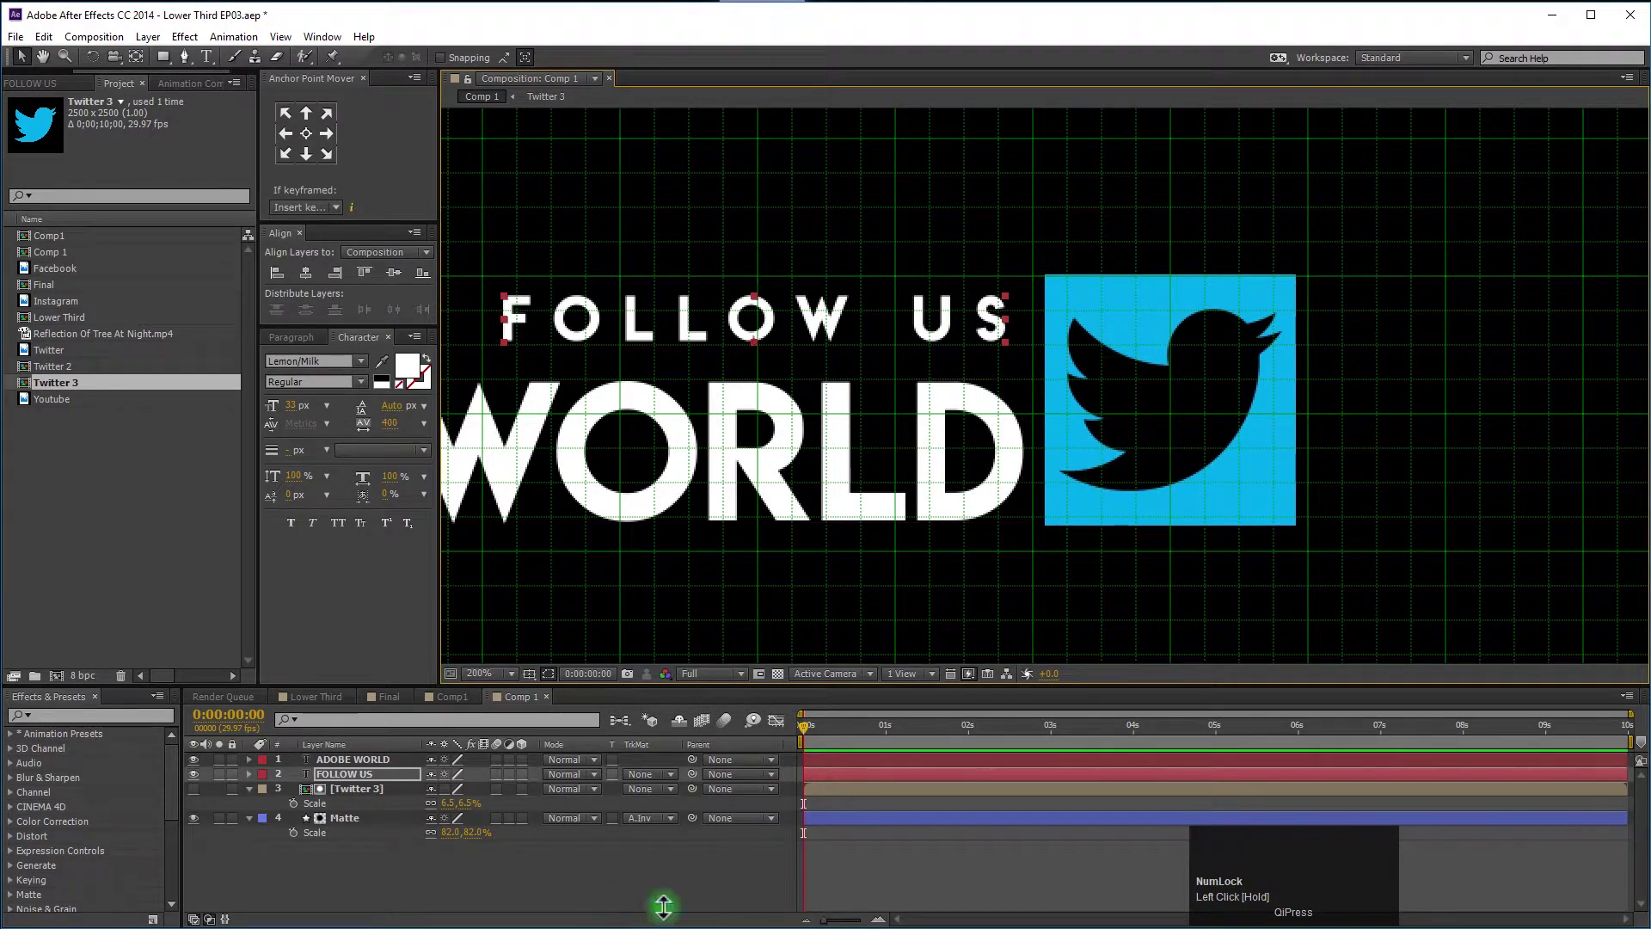
left_click(344, 818)
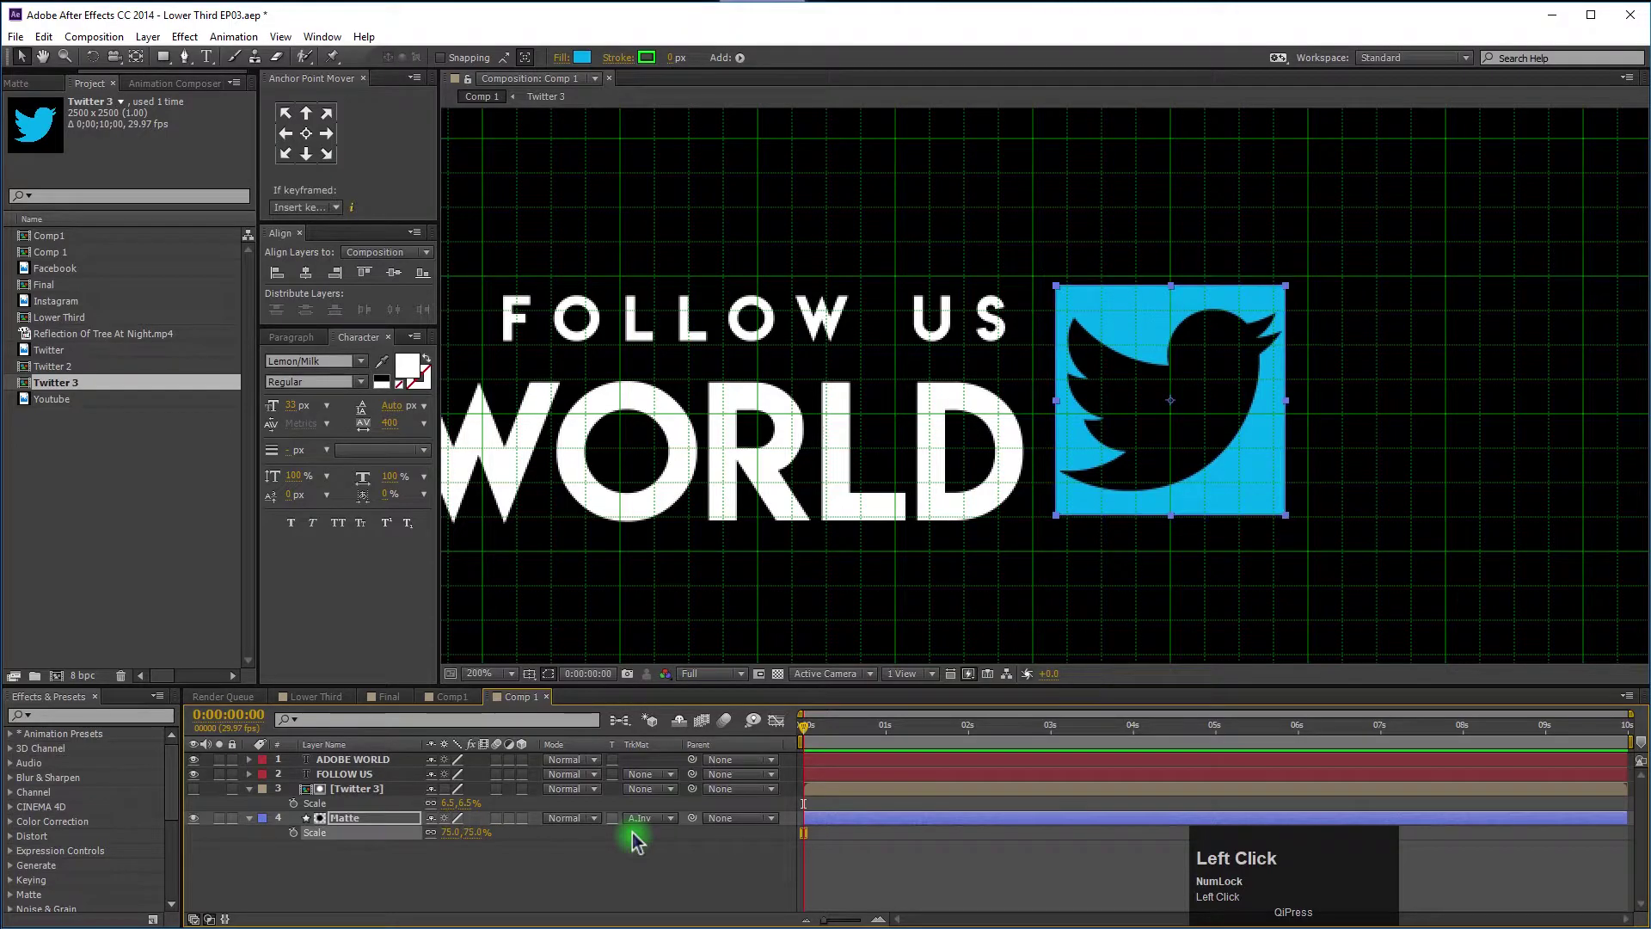
key("Down")
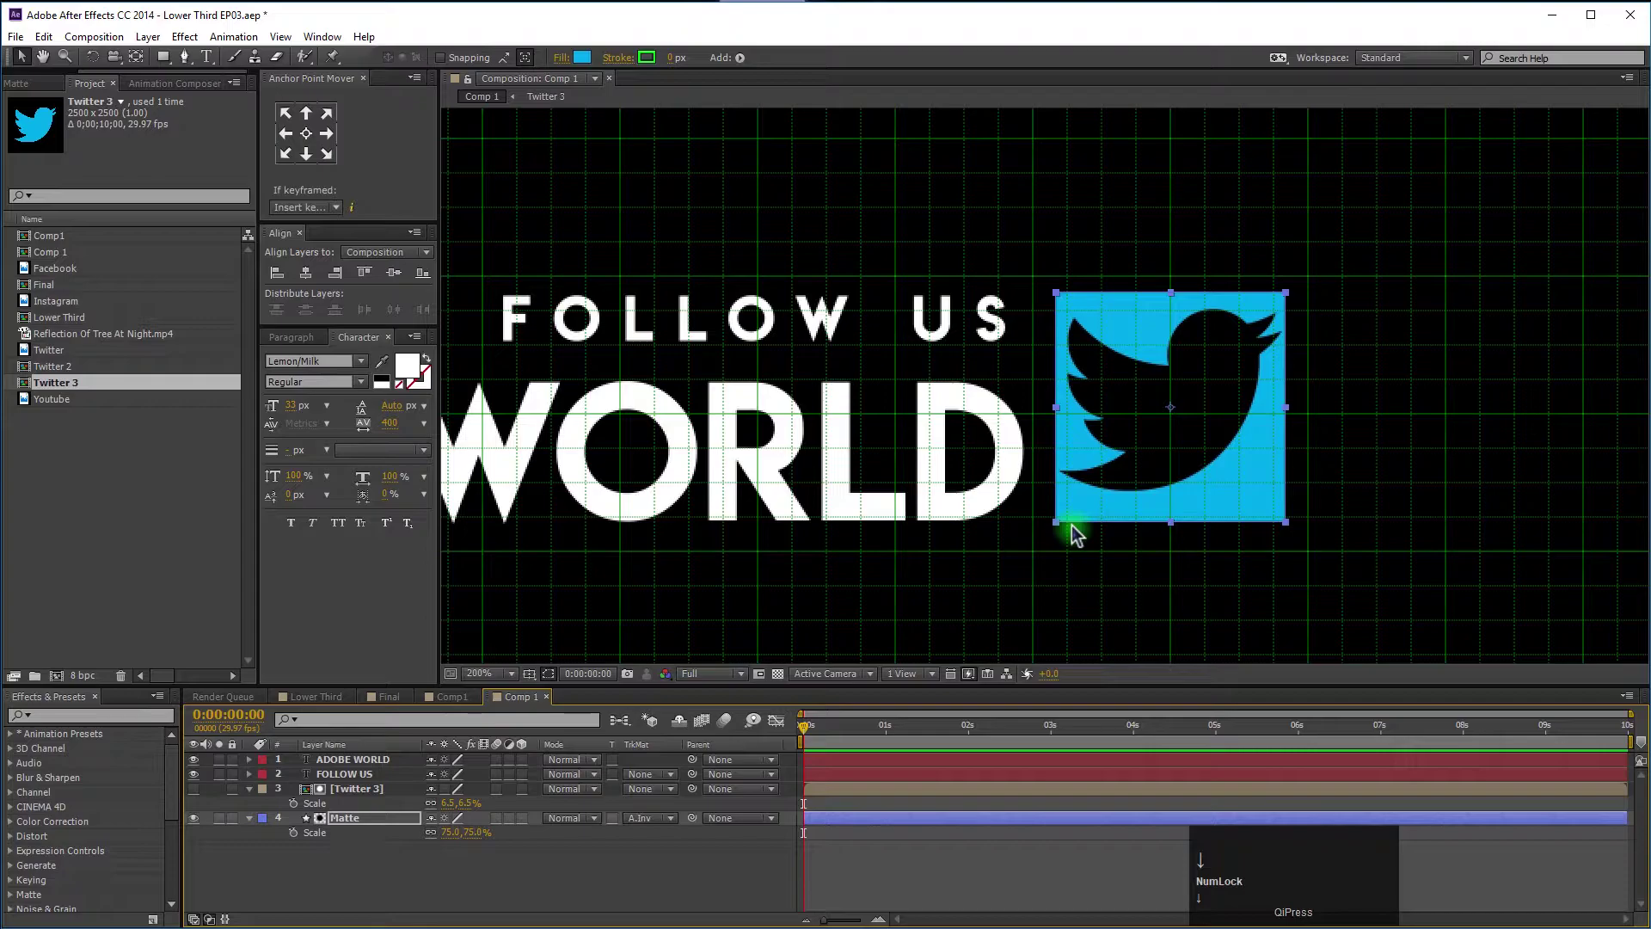
left_click(347, 800)
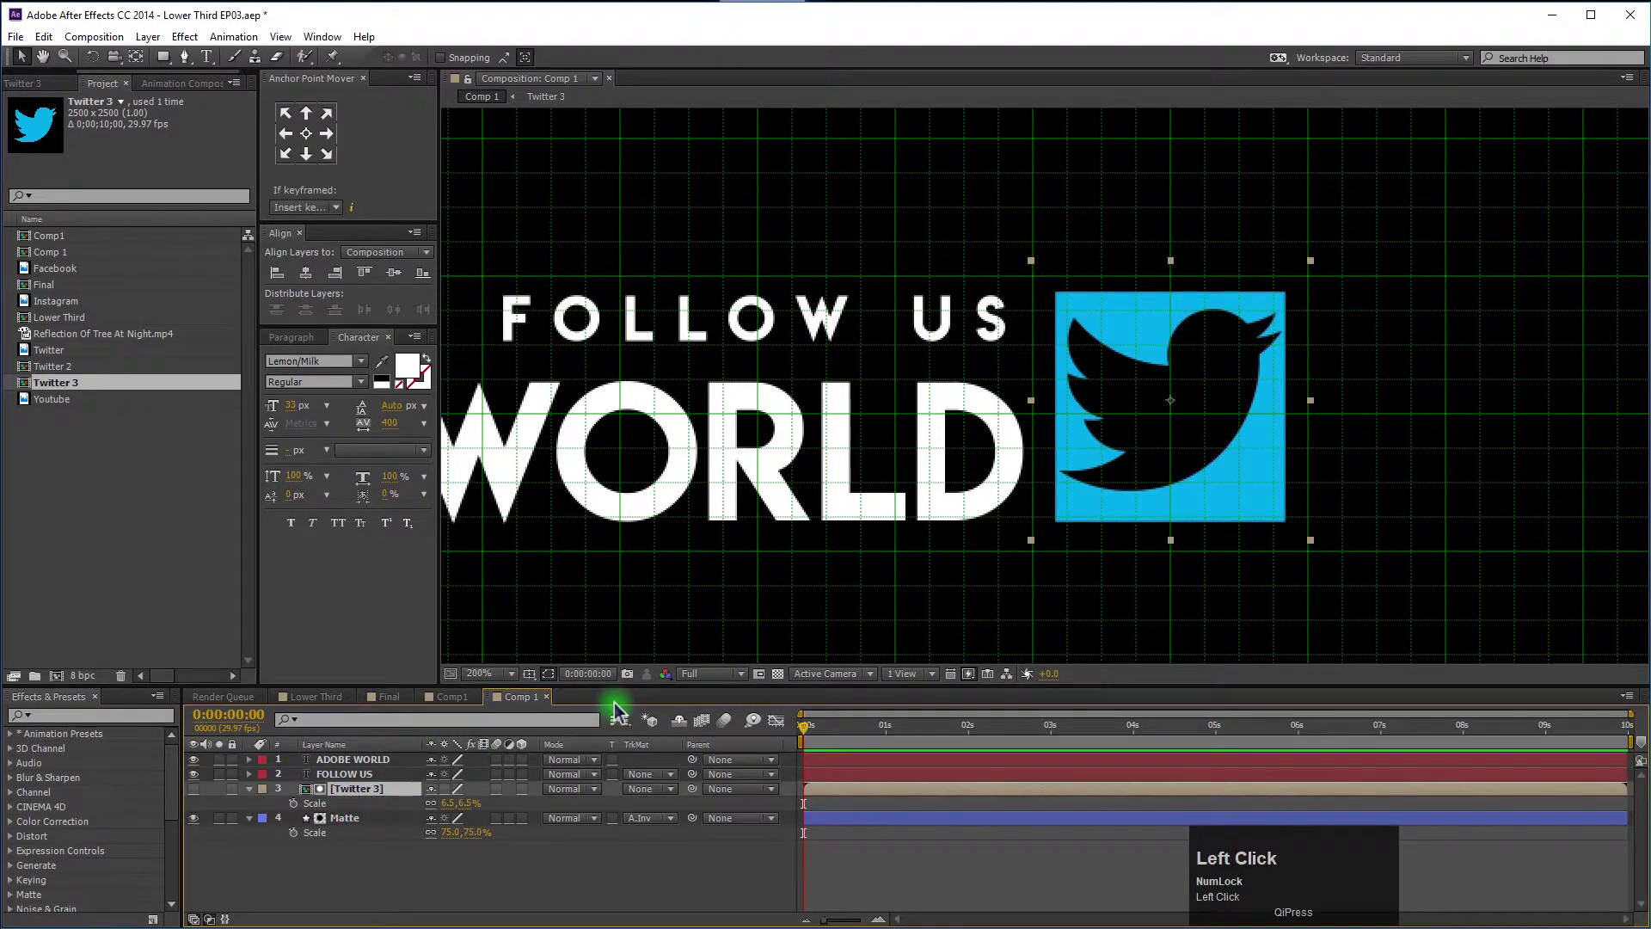
key("Down")
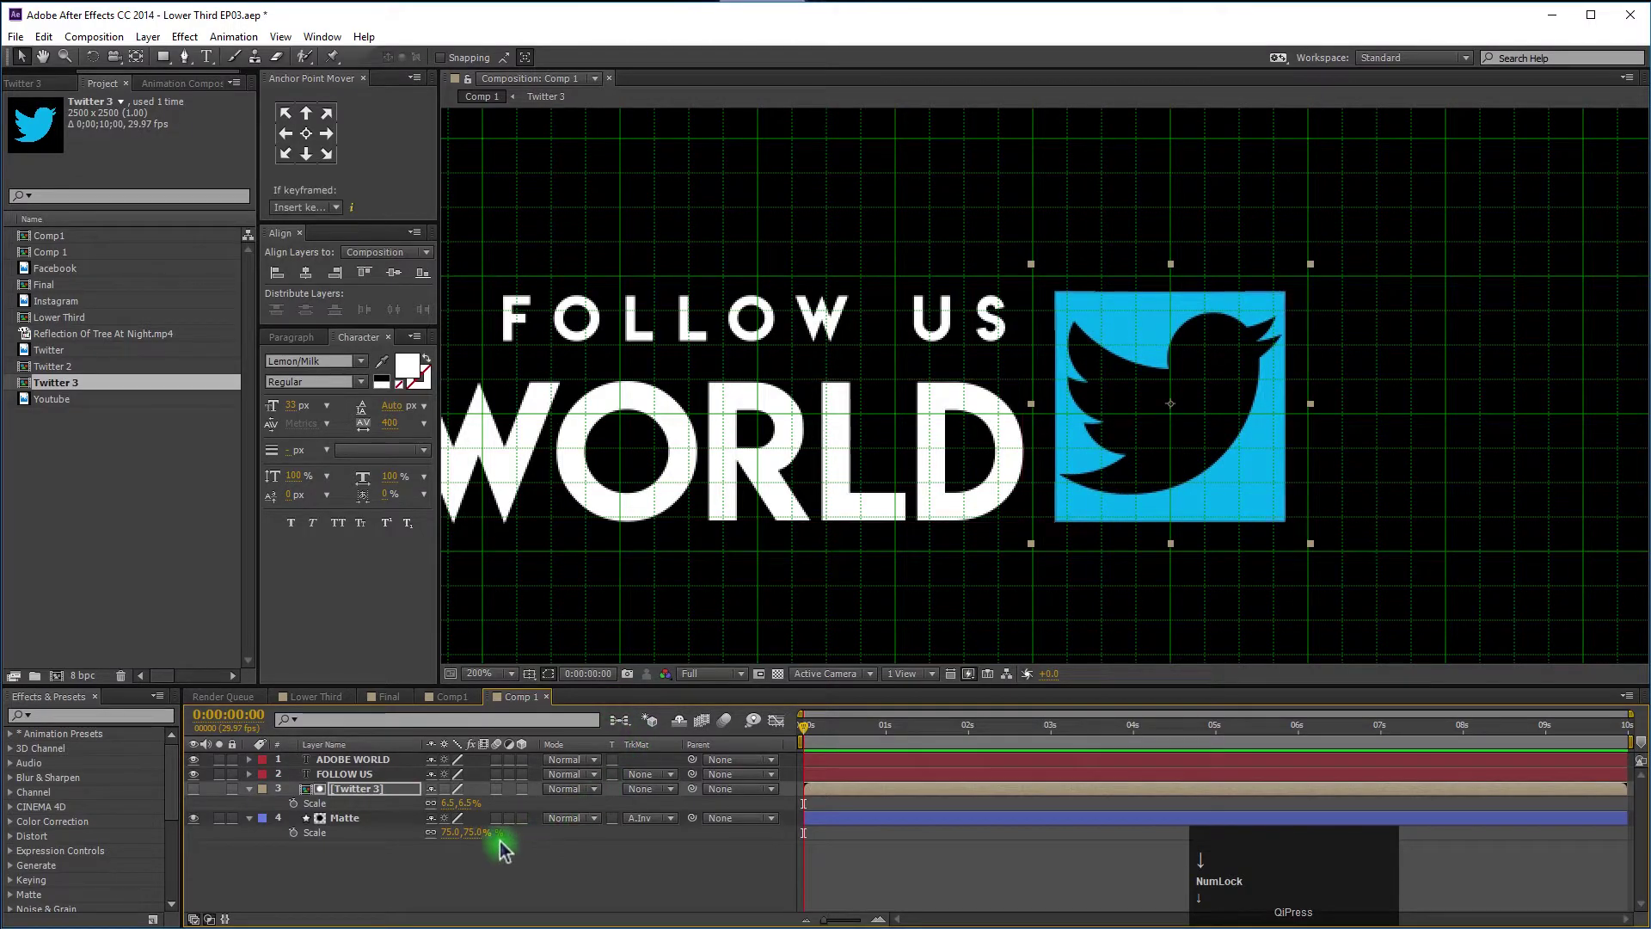
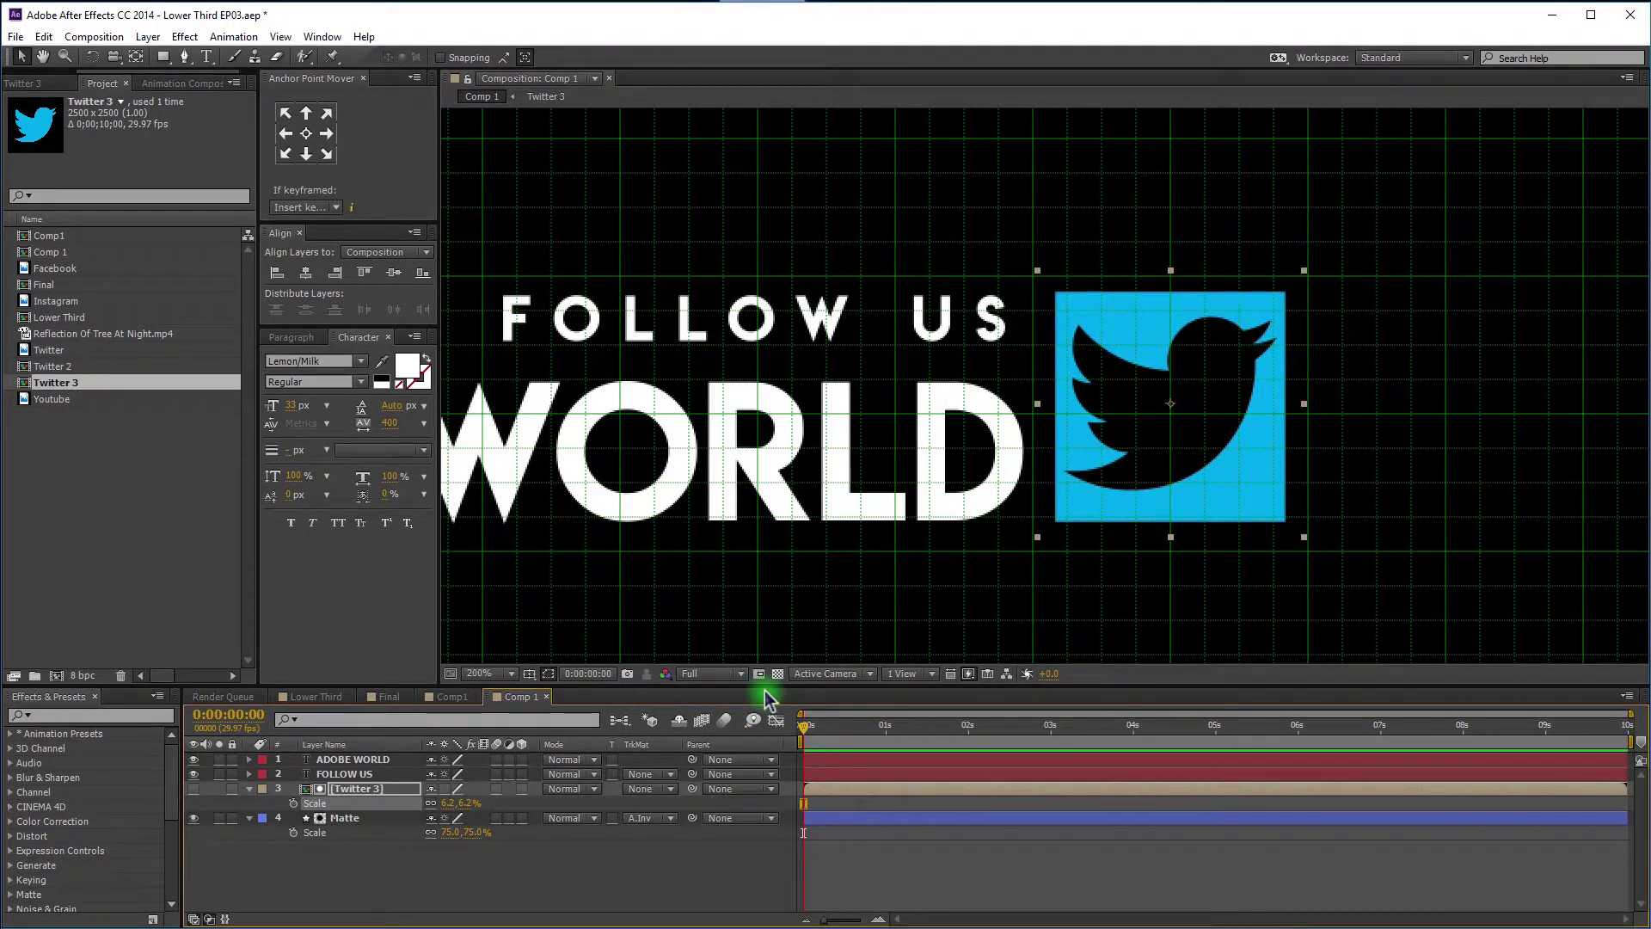
key("Down")
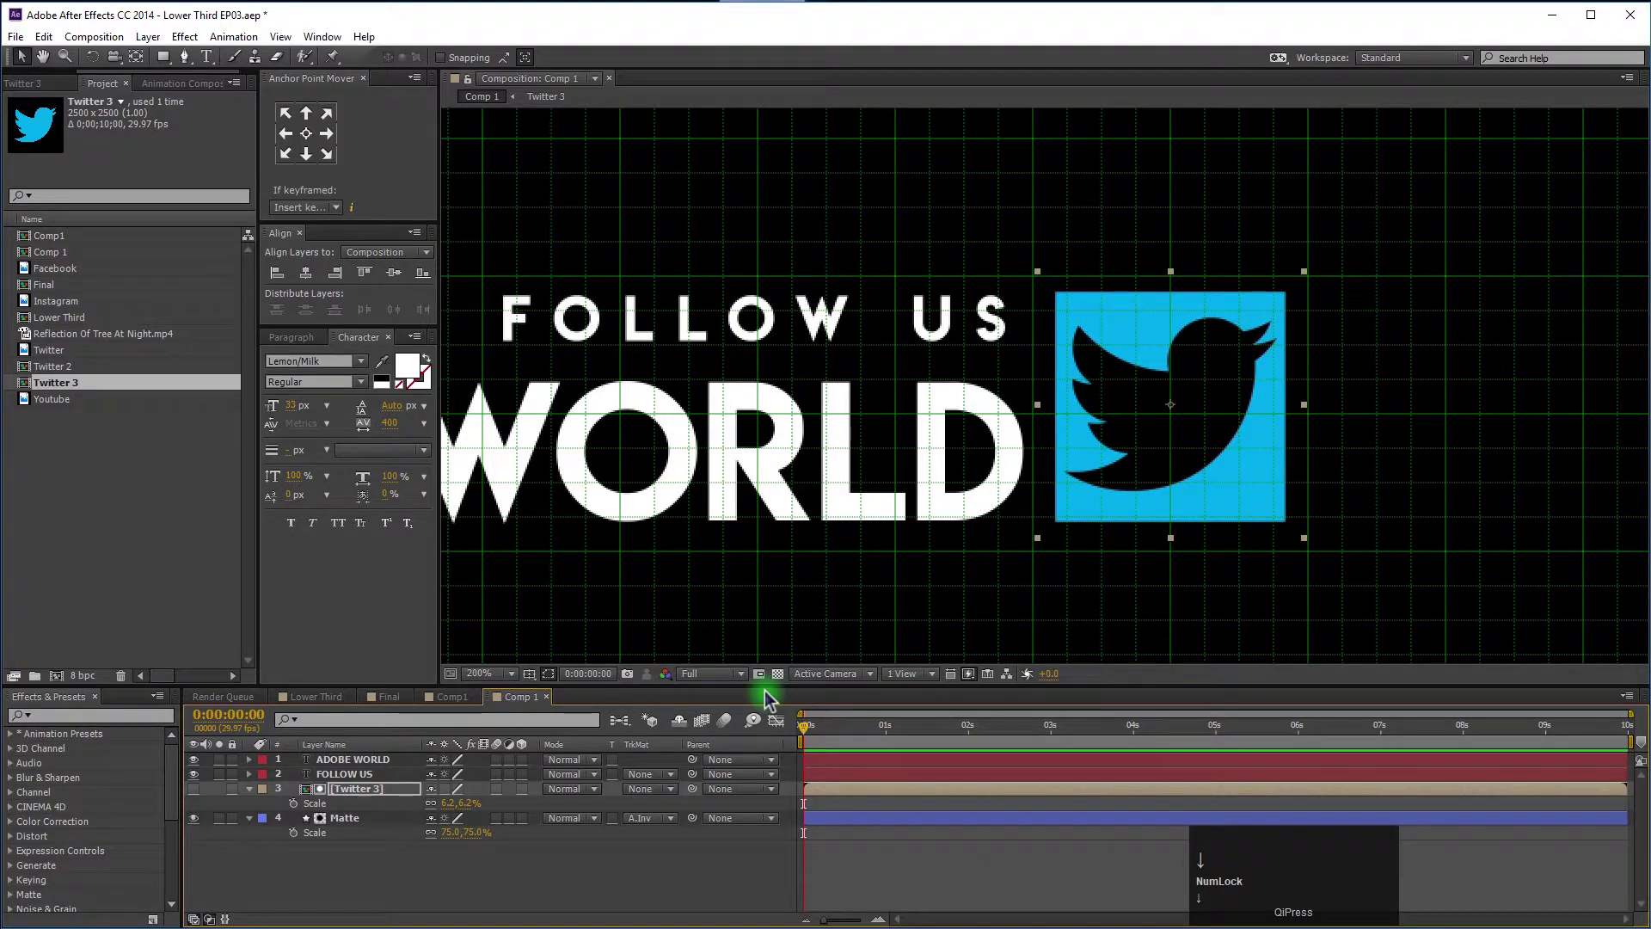
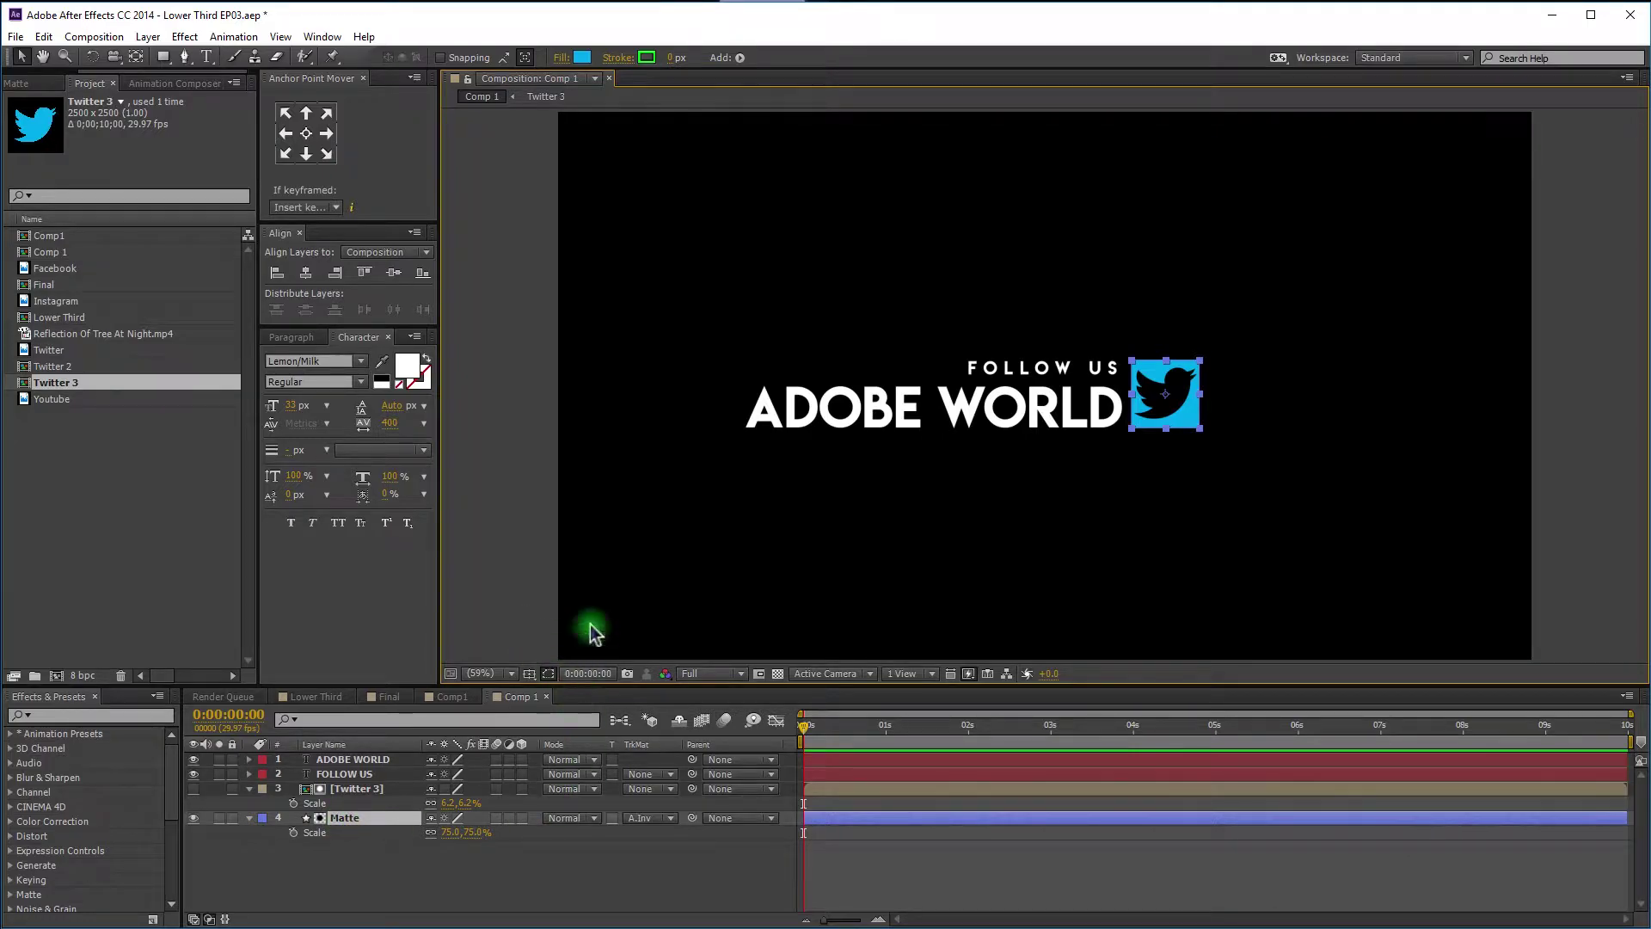
Shift Matte's anchor point to its left edge, duplicate it as Matte 2 and move the copy beneath Matte.
scroll("up", 3)
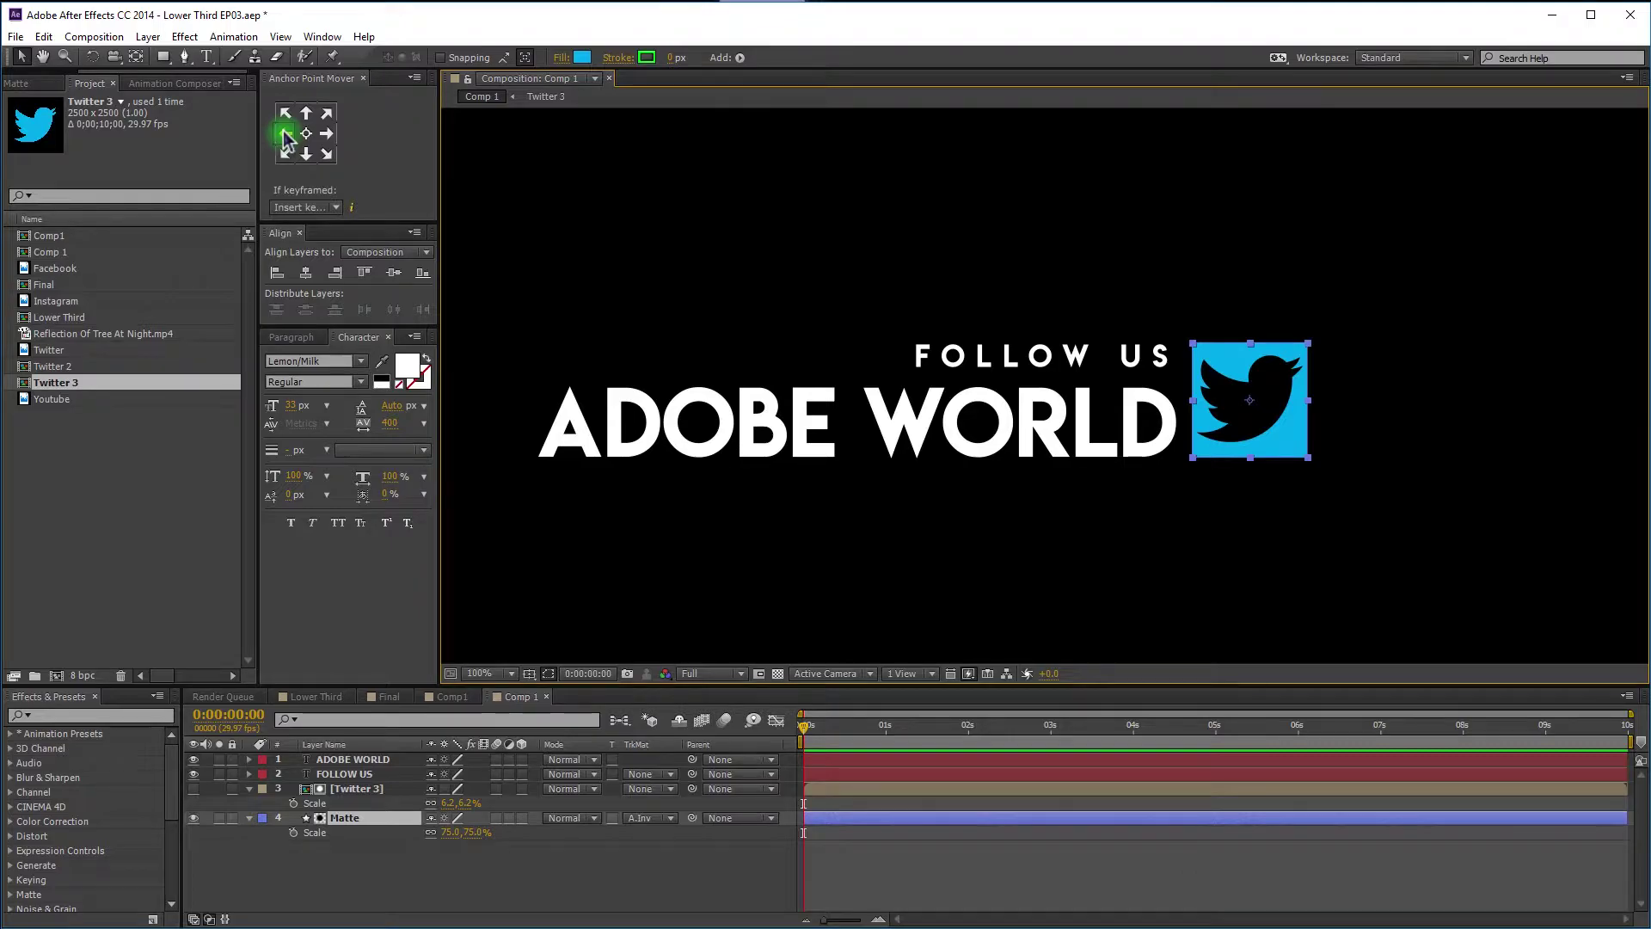
left_click(290, 140)
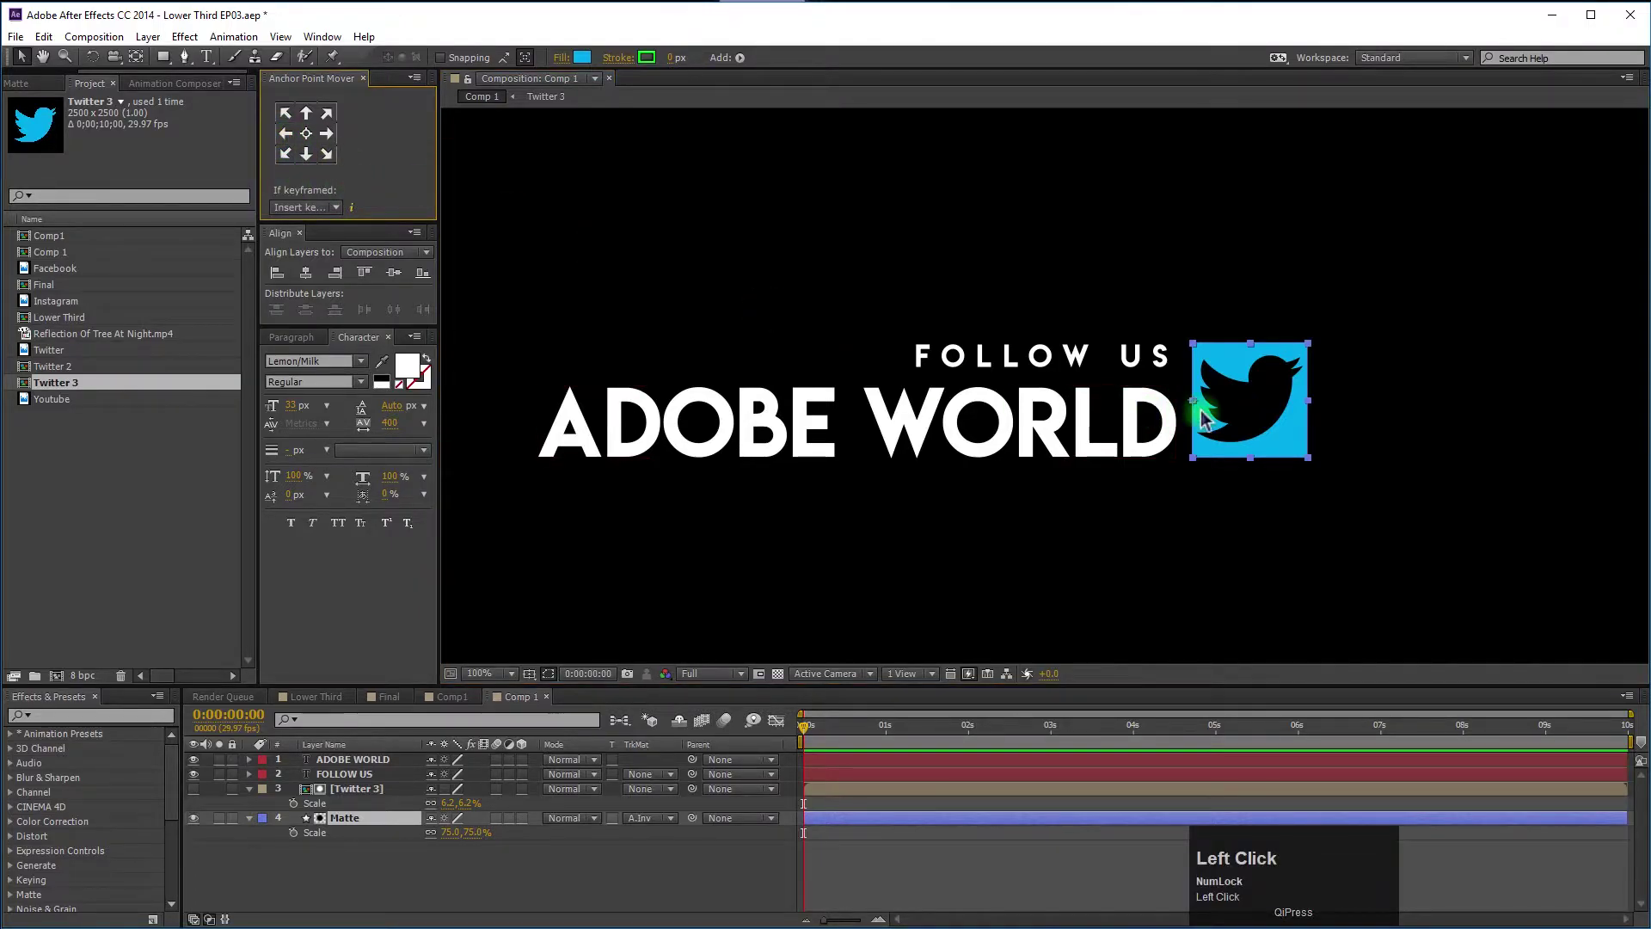
left_click(290, 141)
key("ctrl+d")
left_click_drag(354, 798, 417, 860)
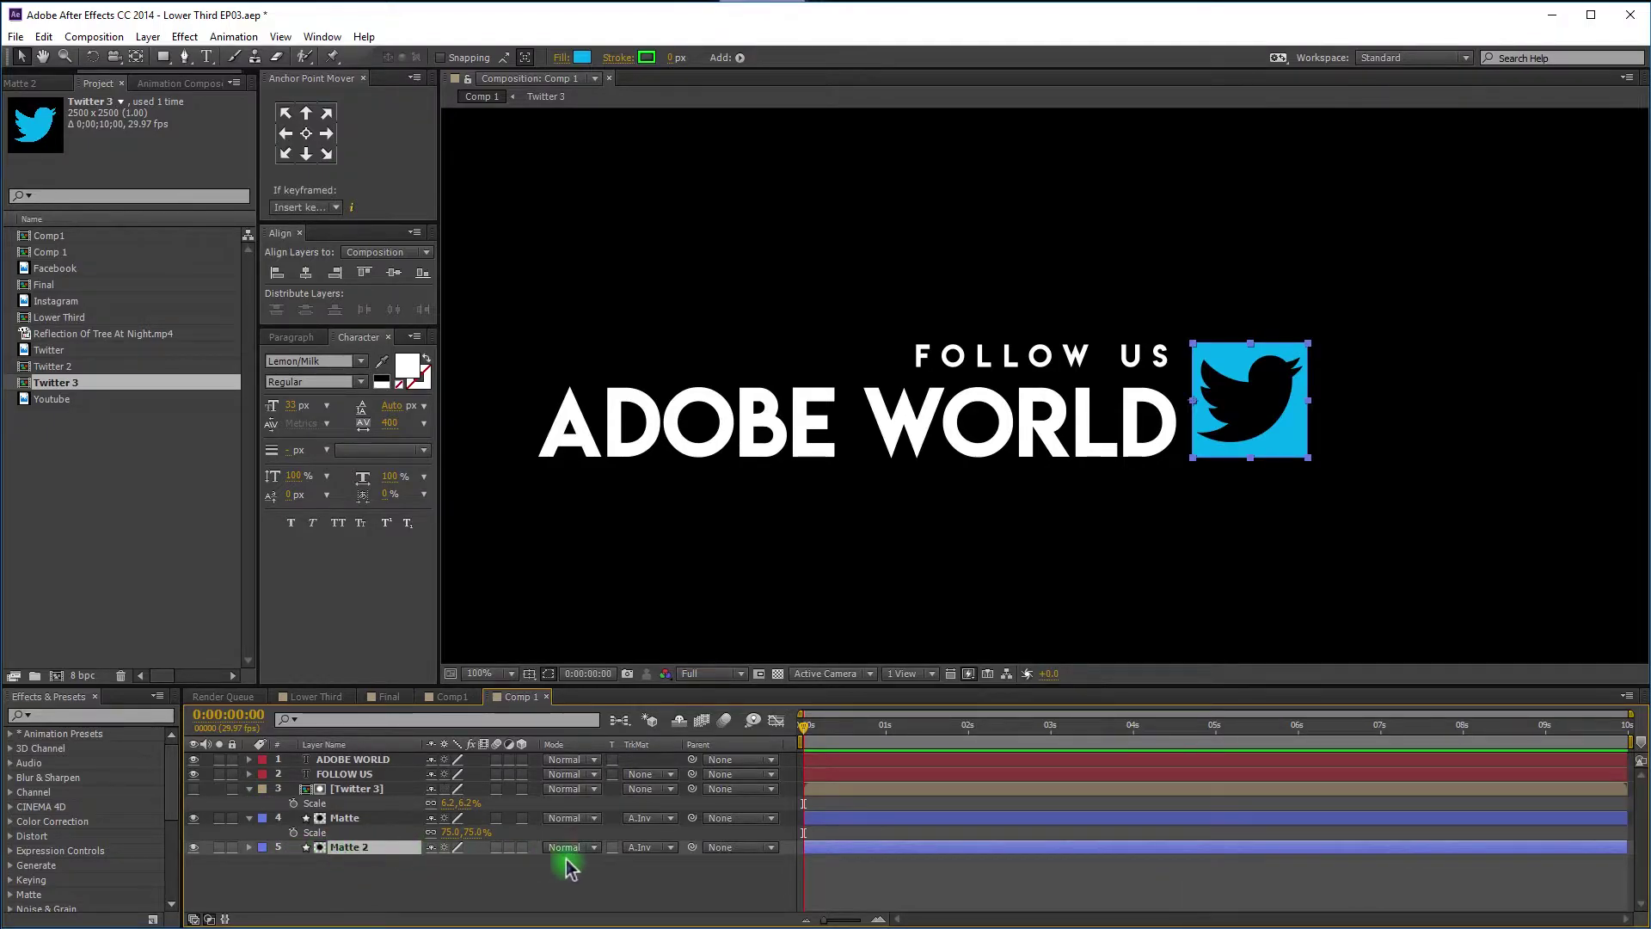
Disable Matte 2 as a track matte and pick-whip its Position to an expression following Matte's Position.
left_click(651, 860)
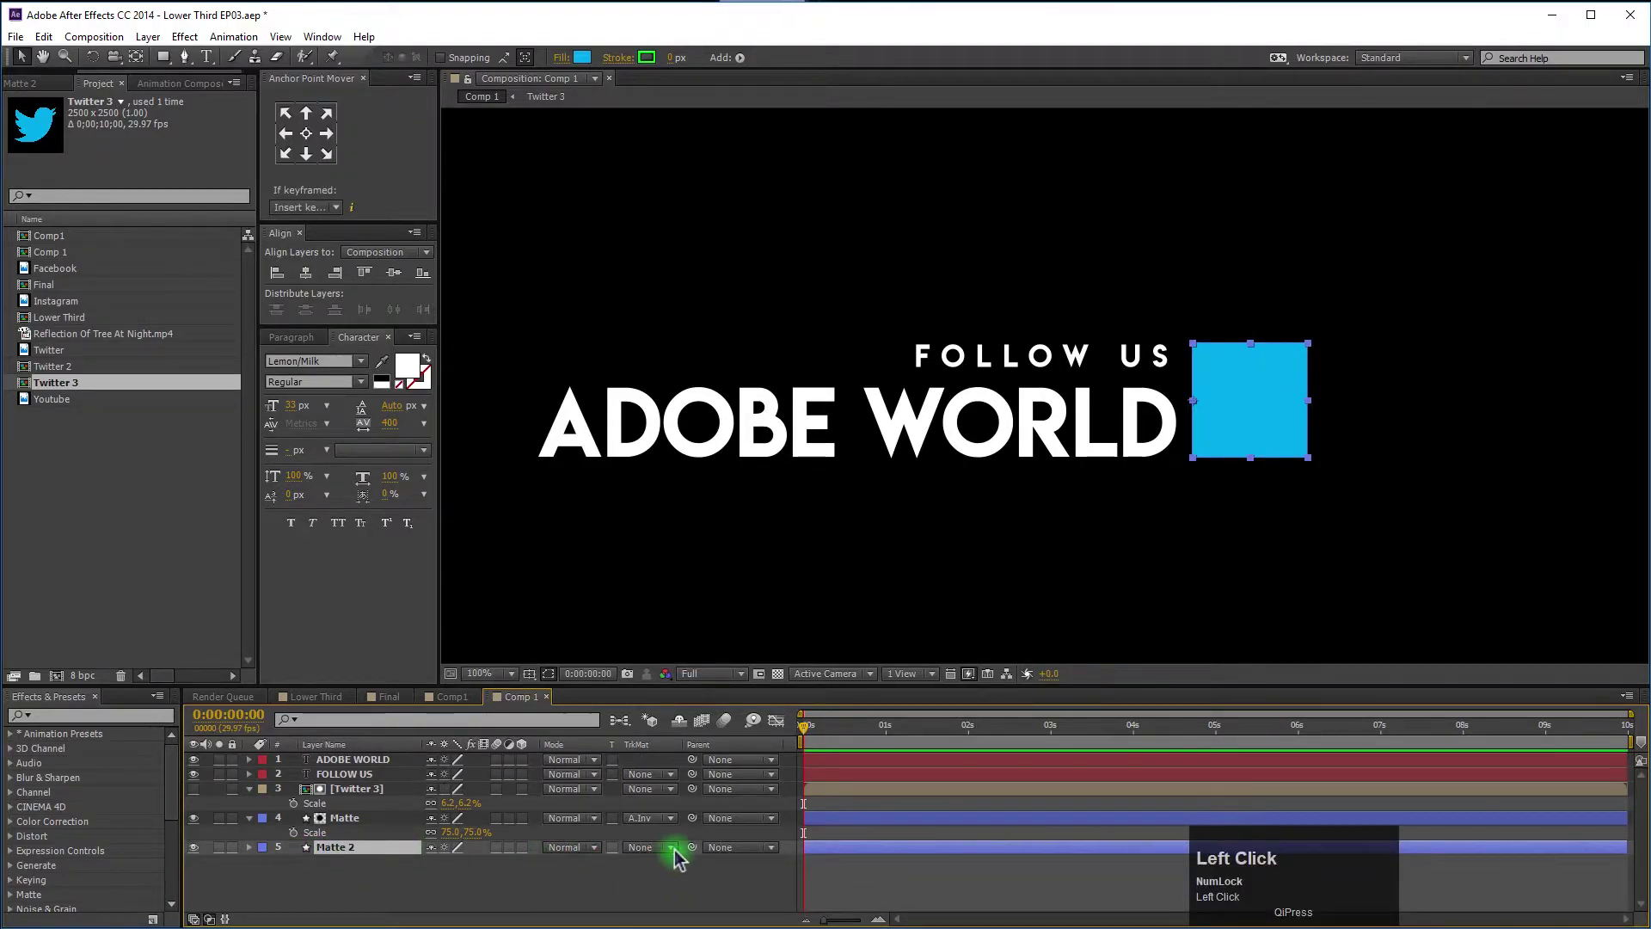
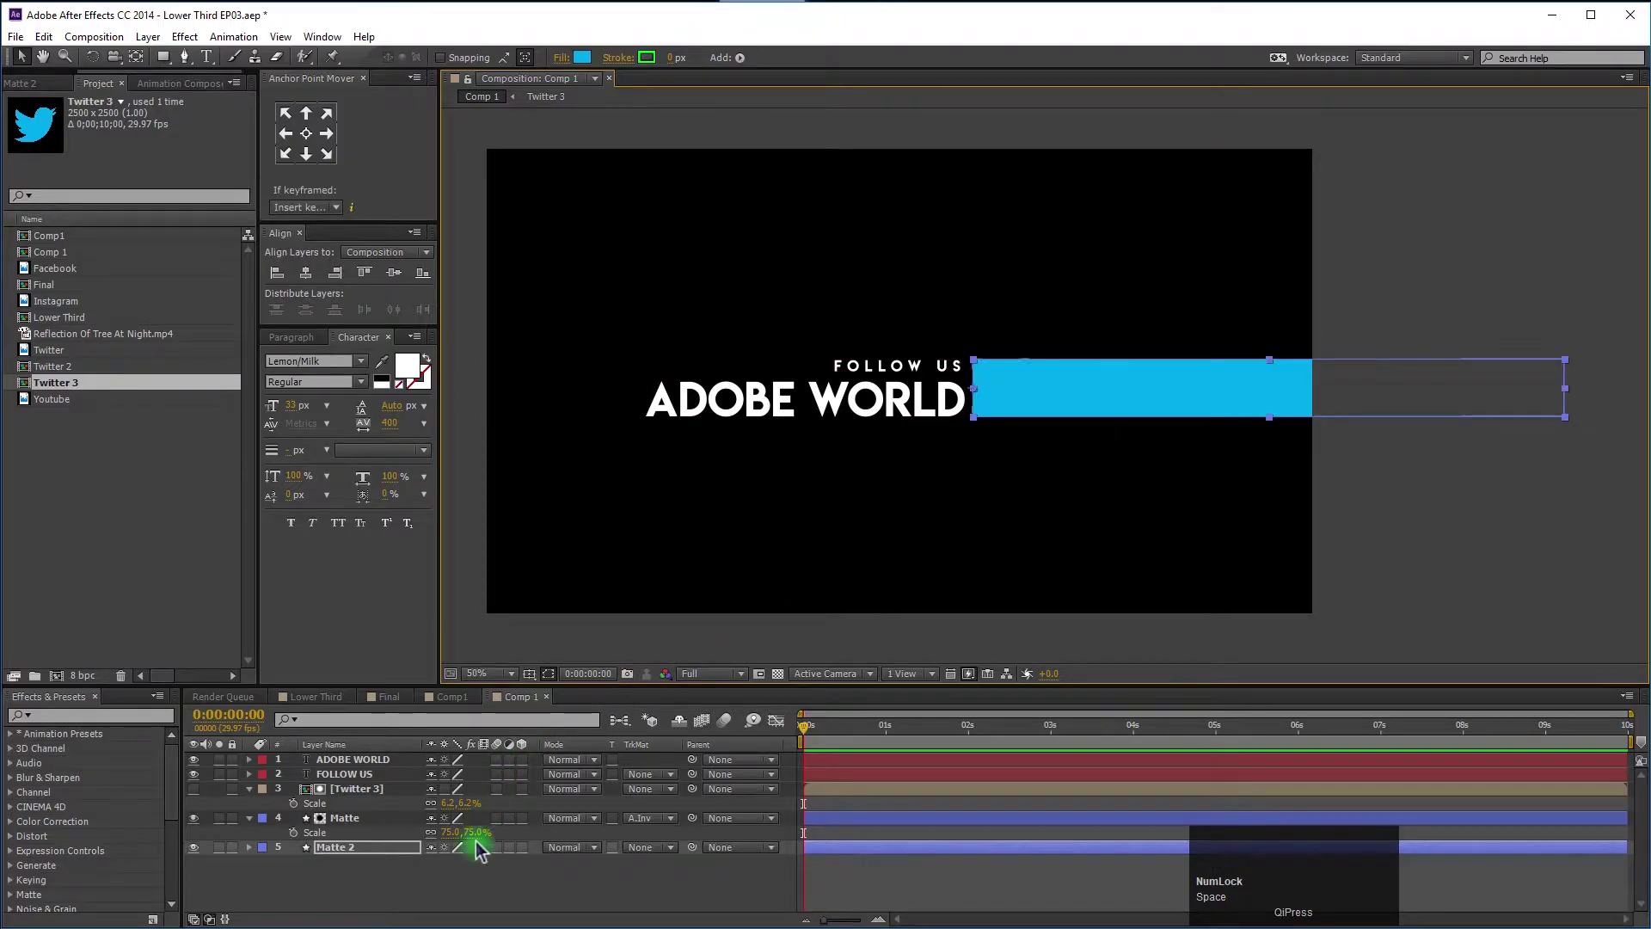
left_click(474, 877)
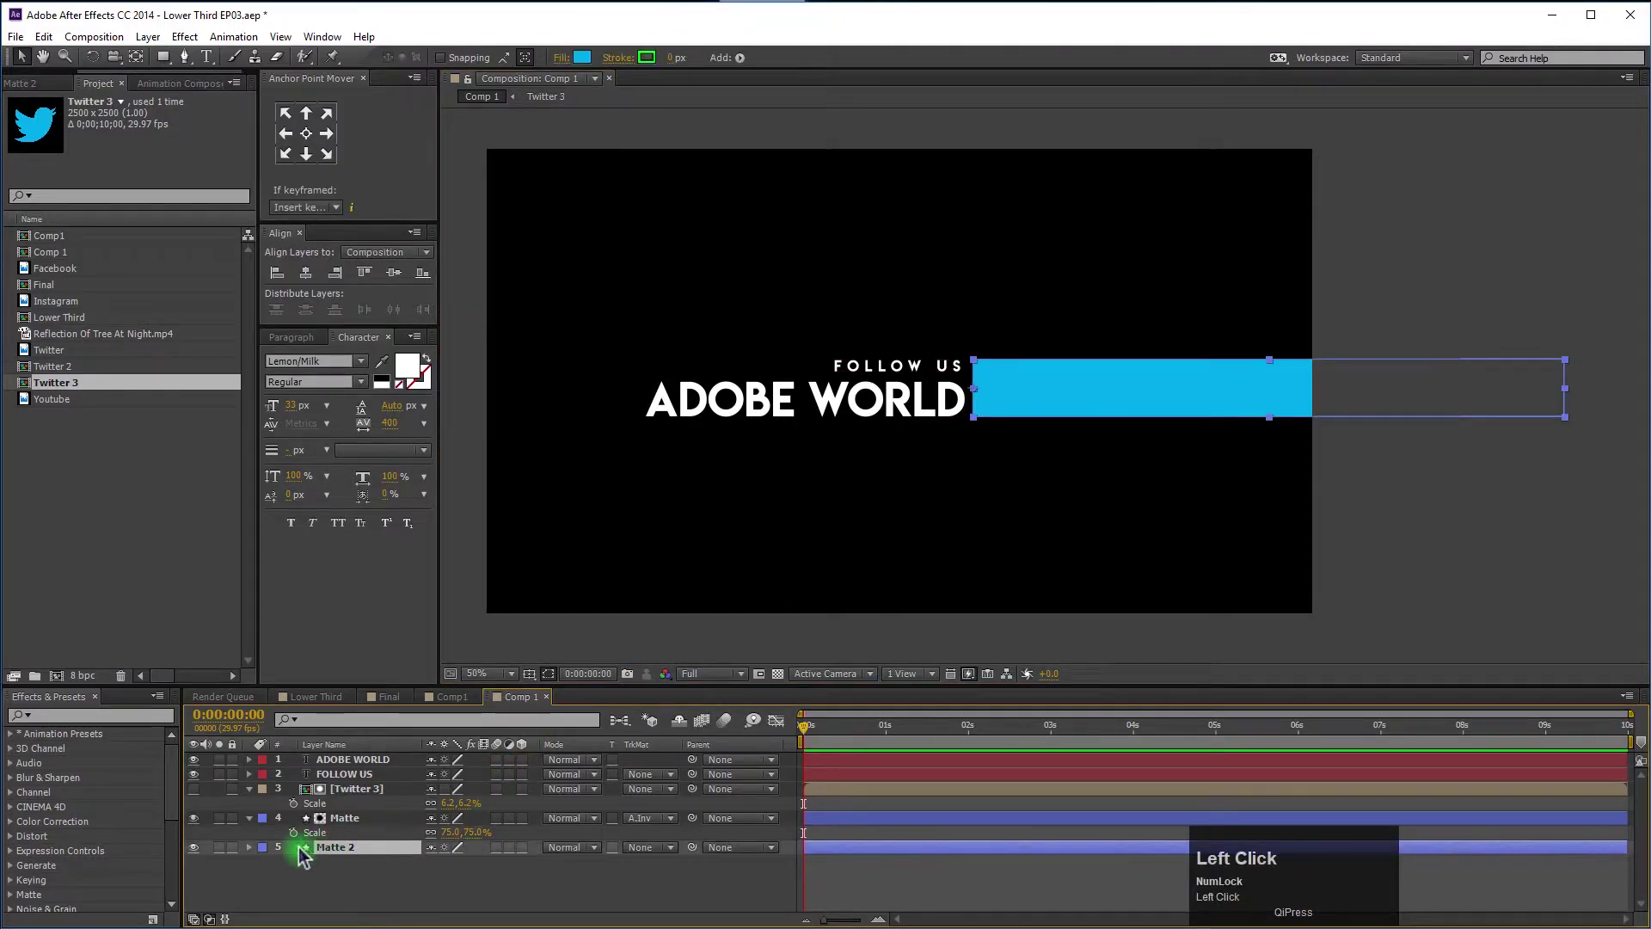
key("p")
left_click(338, 830)
key("p")
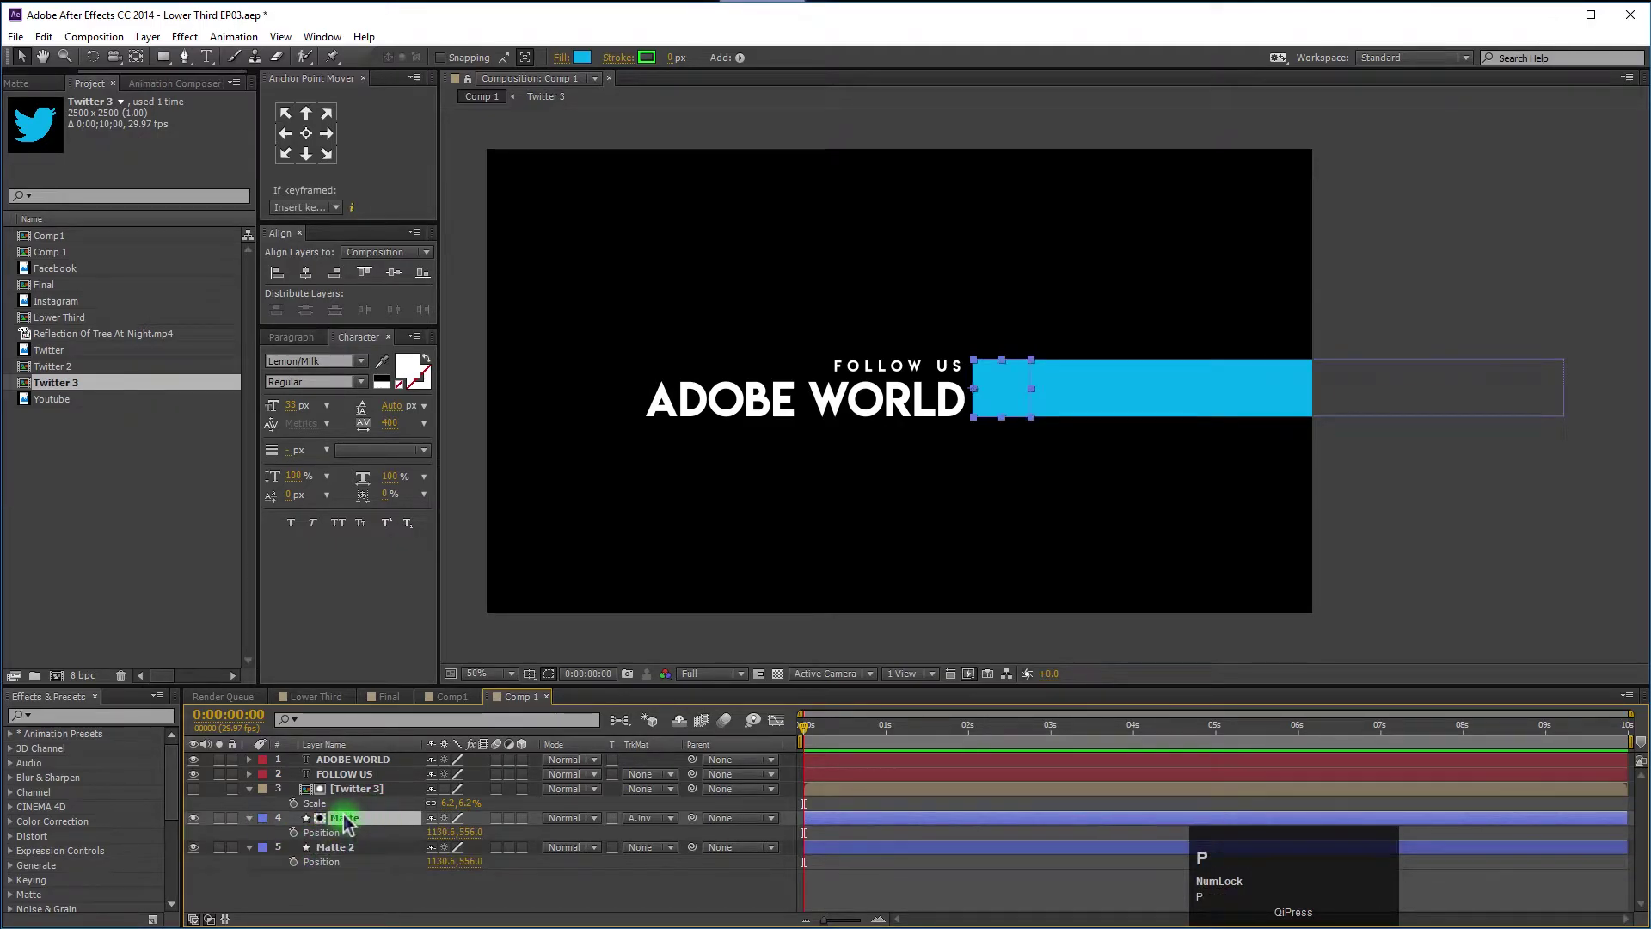
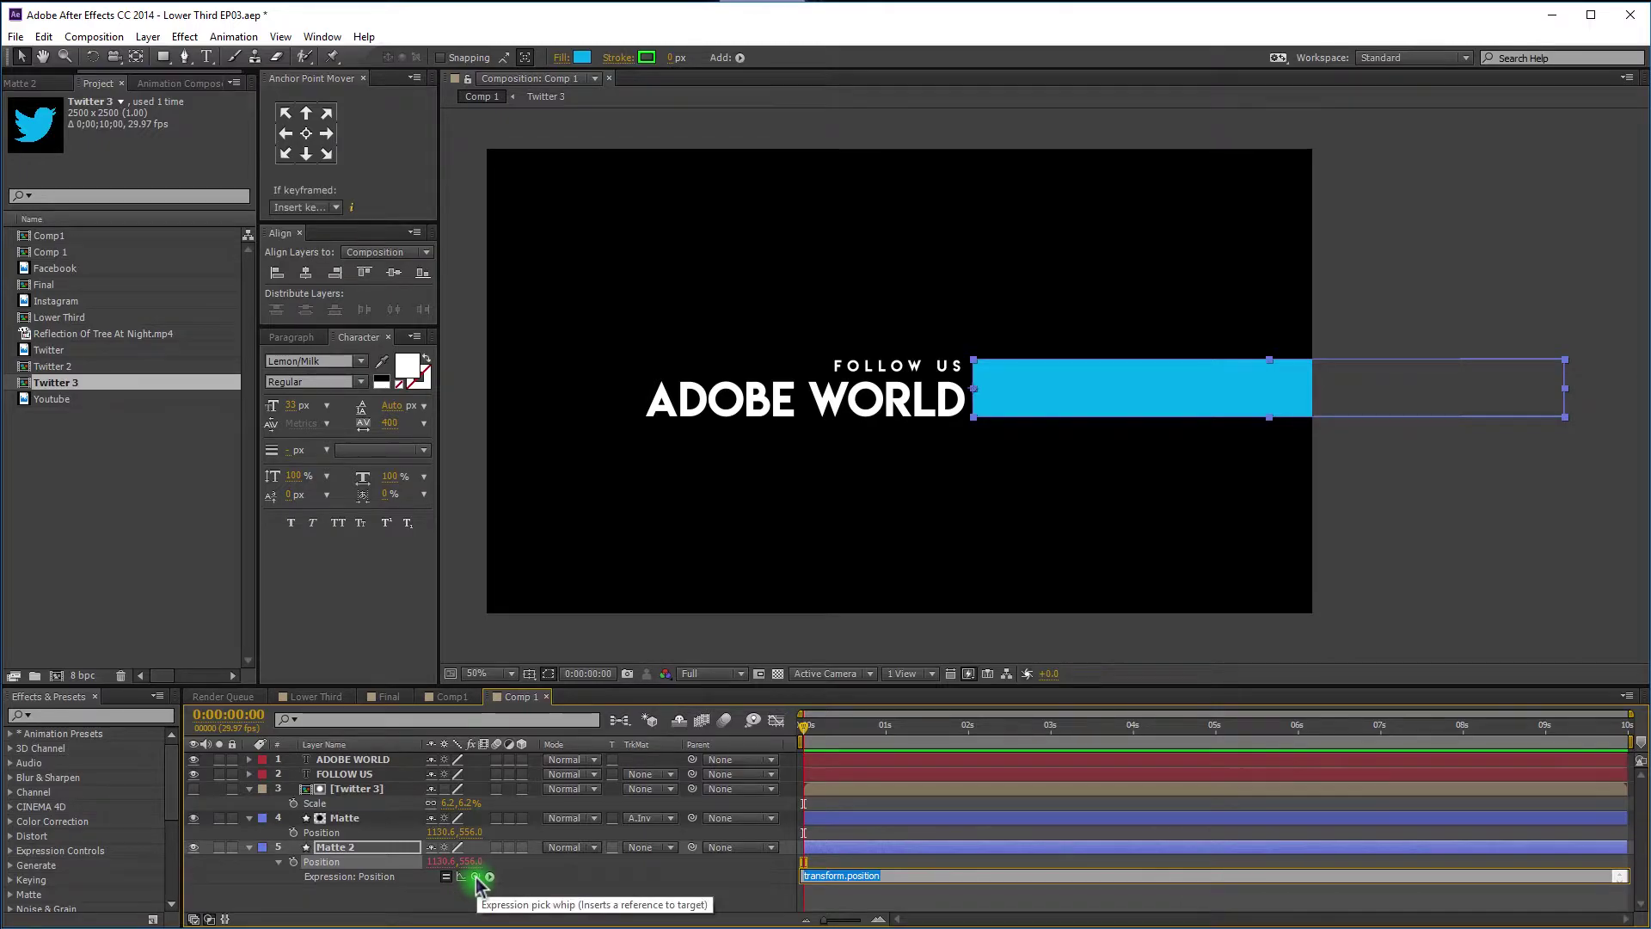
left_click_drag(482, 886, 522, 902)
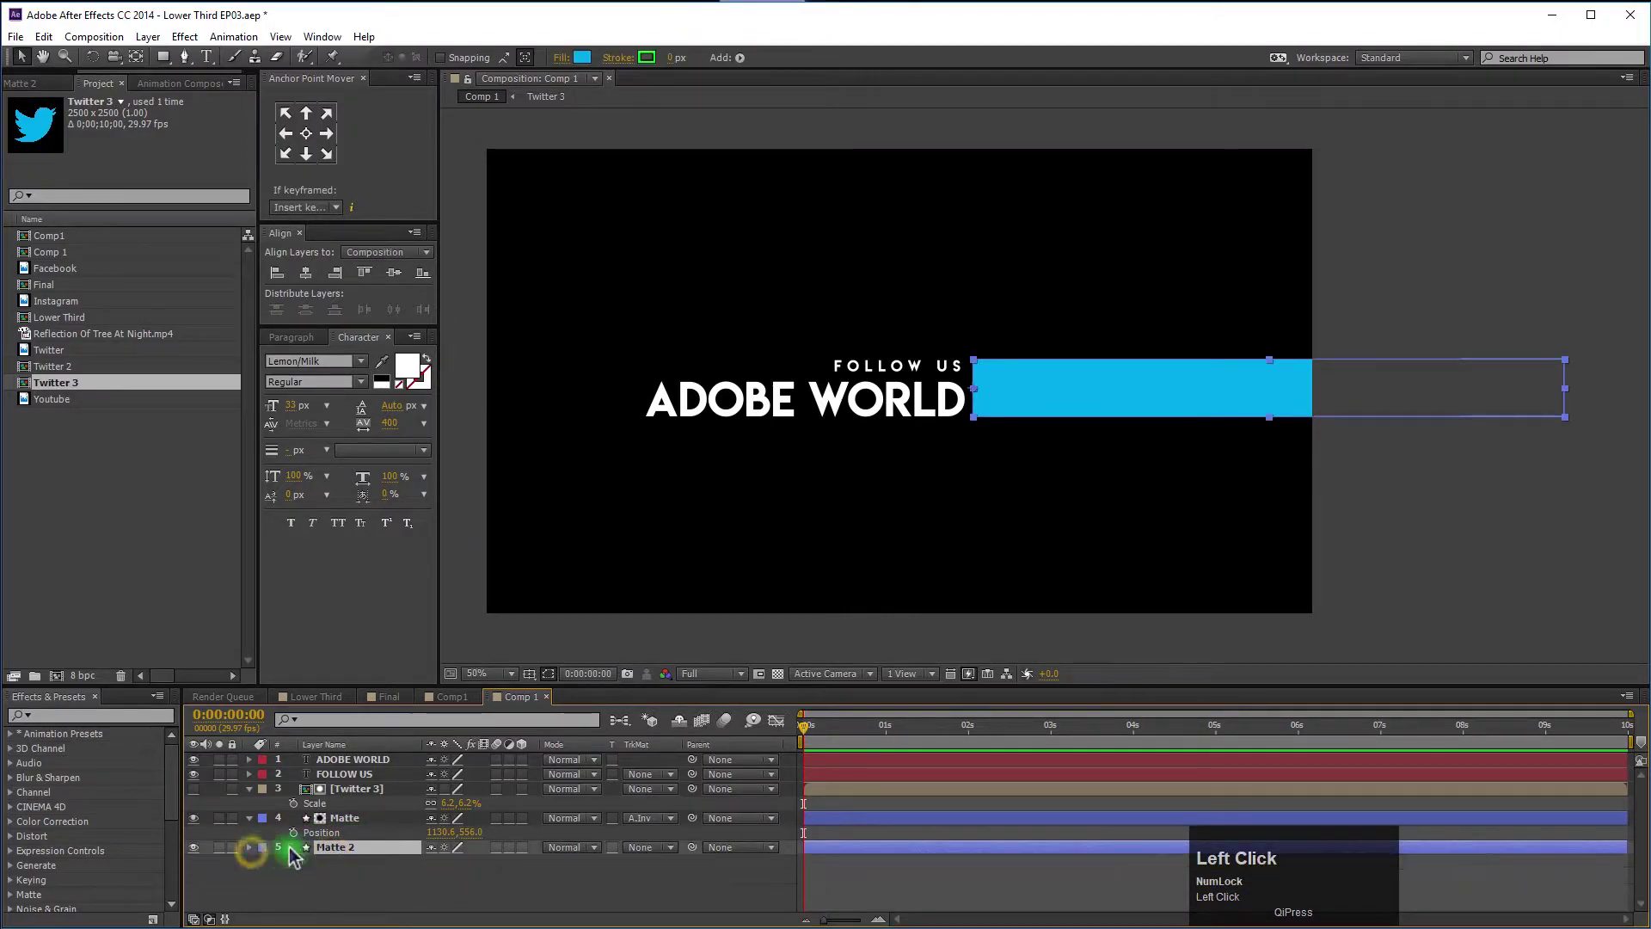
Rename the blue bar layer Matte 2 to 'Matte Follow'.
key("Return")
key("shift+f")
type("oolo")
key("BackSpace")
type("atte")
key("space")
key("shift+f")
type("ollow")
Duplicate Matte Follow and name the copy 'Matte AW', selecting it to move above ADOBE WORLD.
left_click(376, 887)
key("ctrl+d")
key("Return")
type("atte")
key("space")
key("shift+a")
key("shift+w")
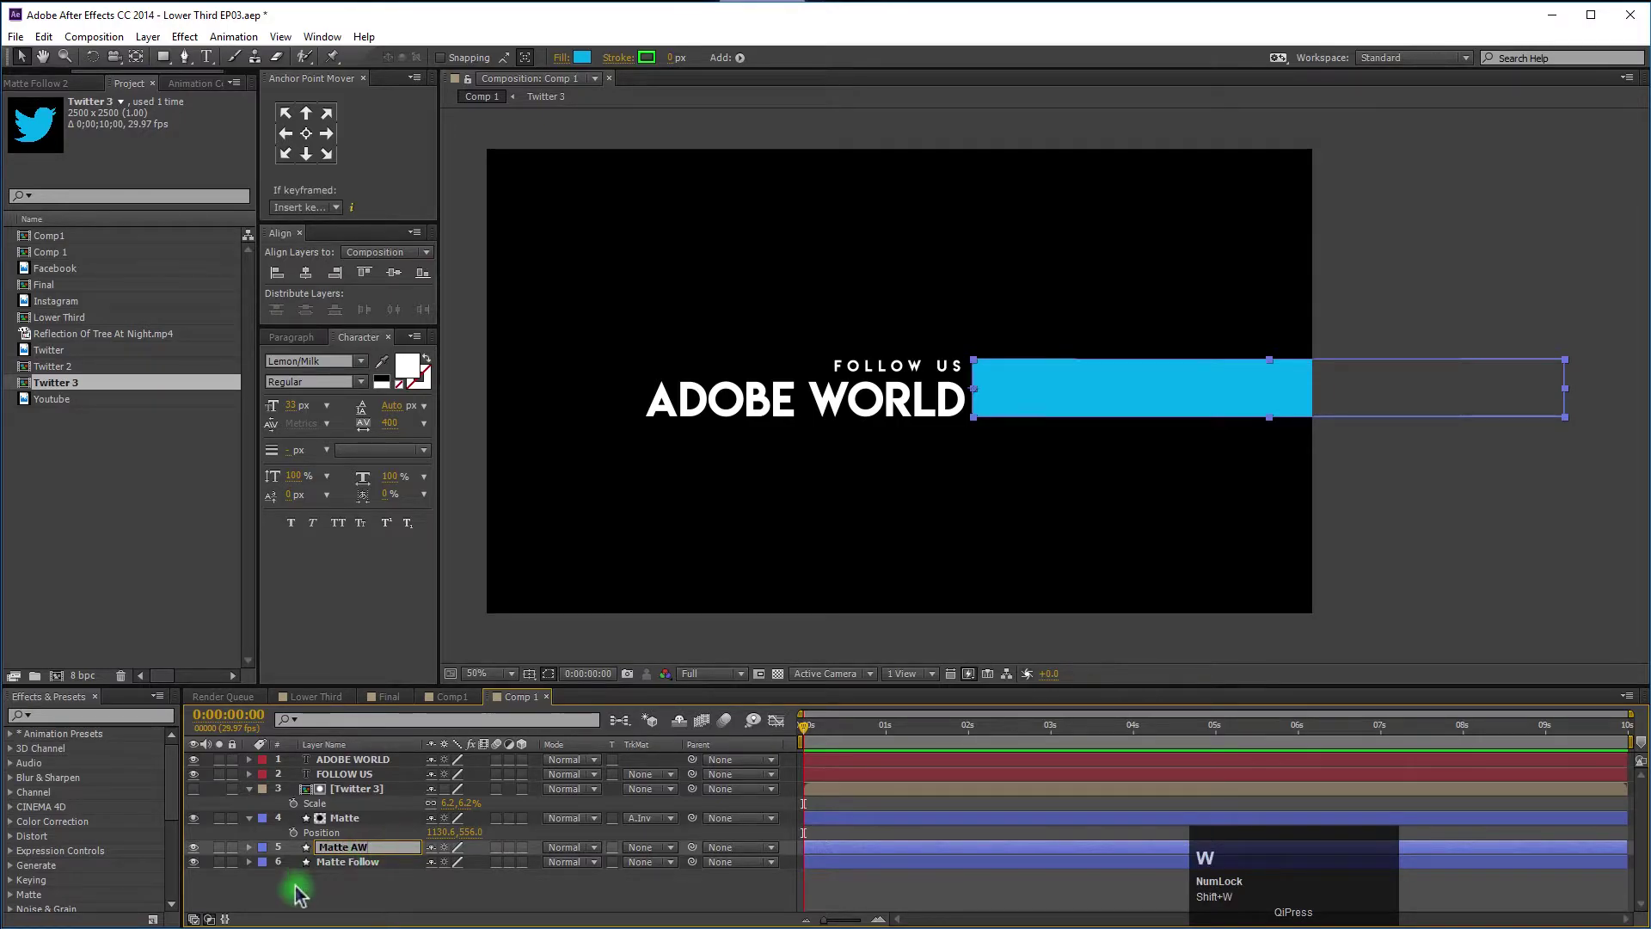
left_click(431, 896)
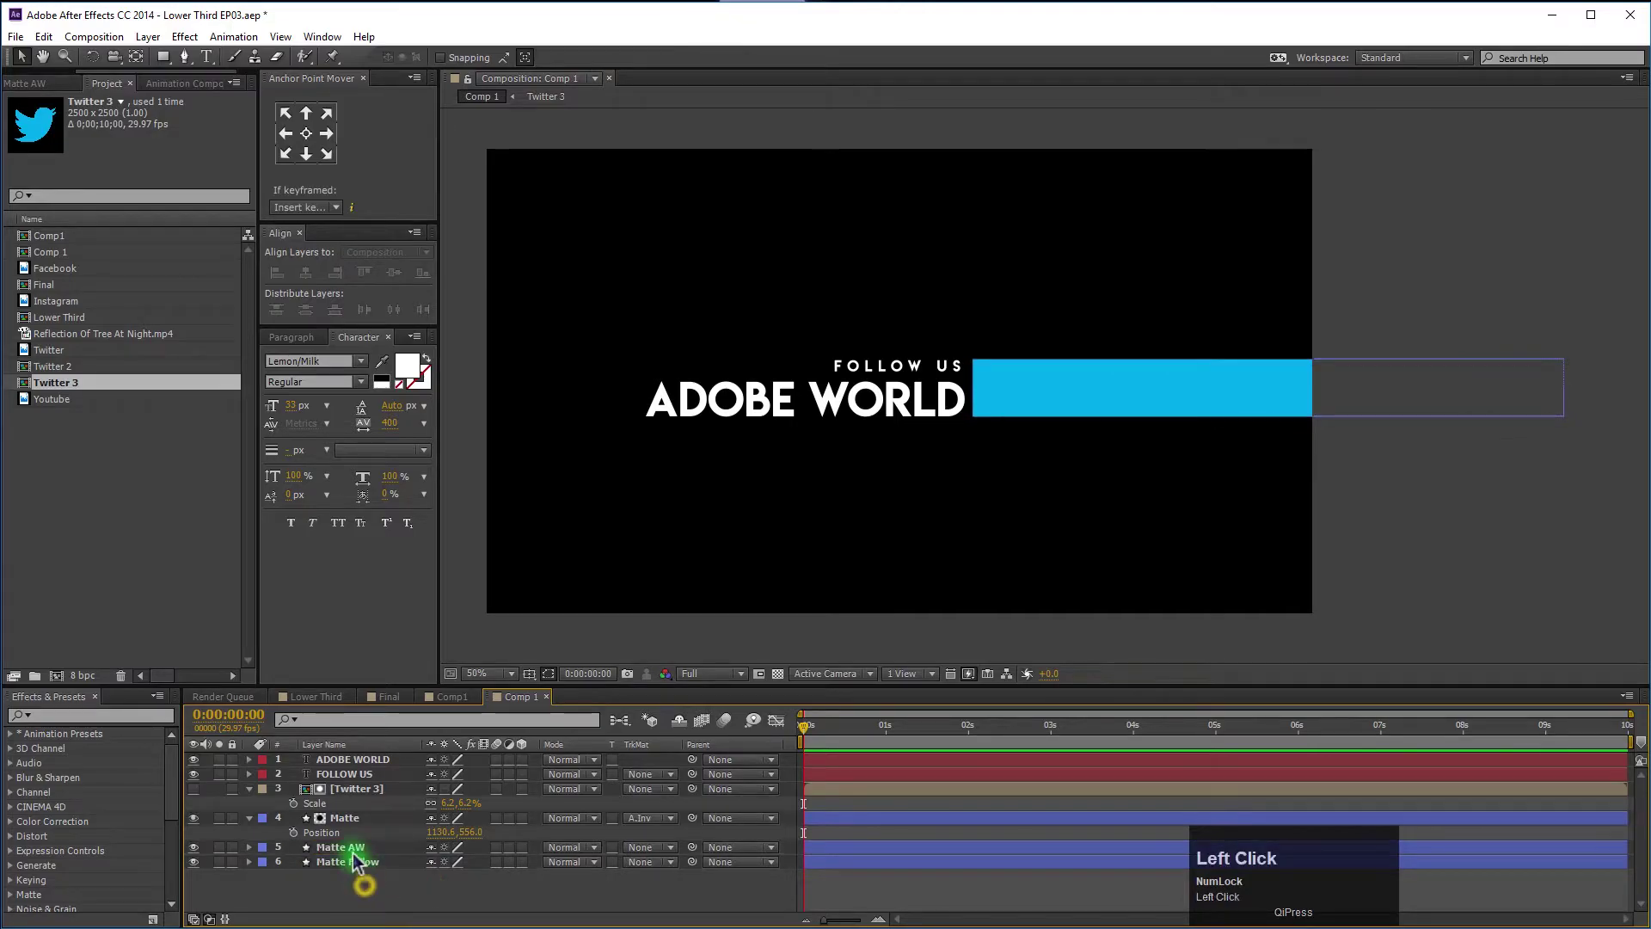
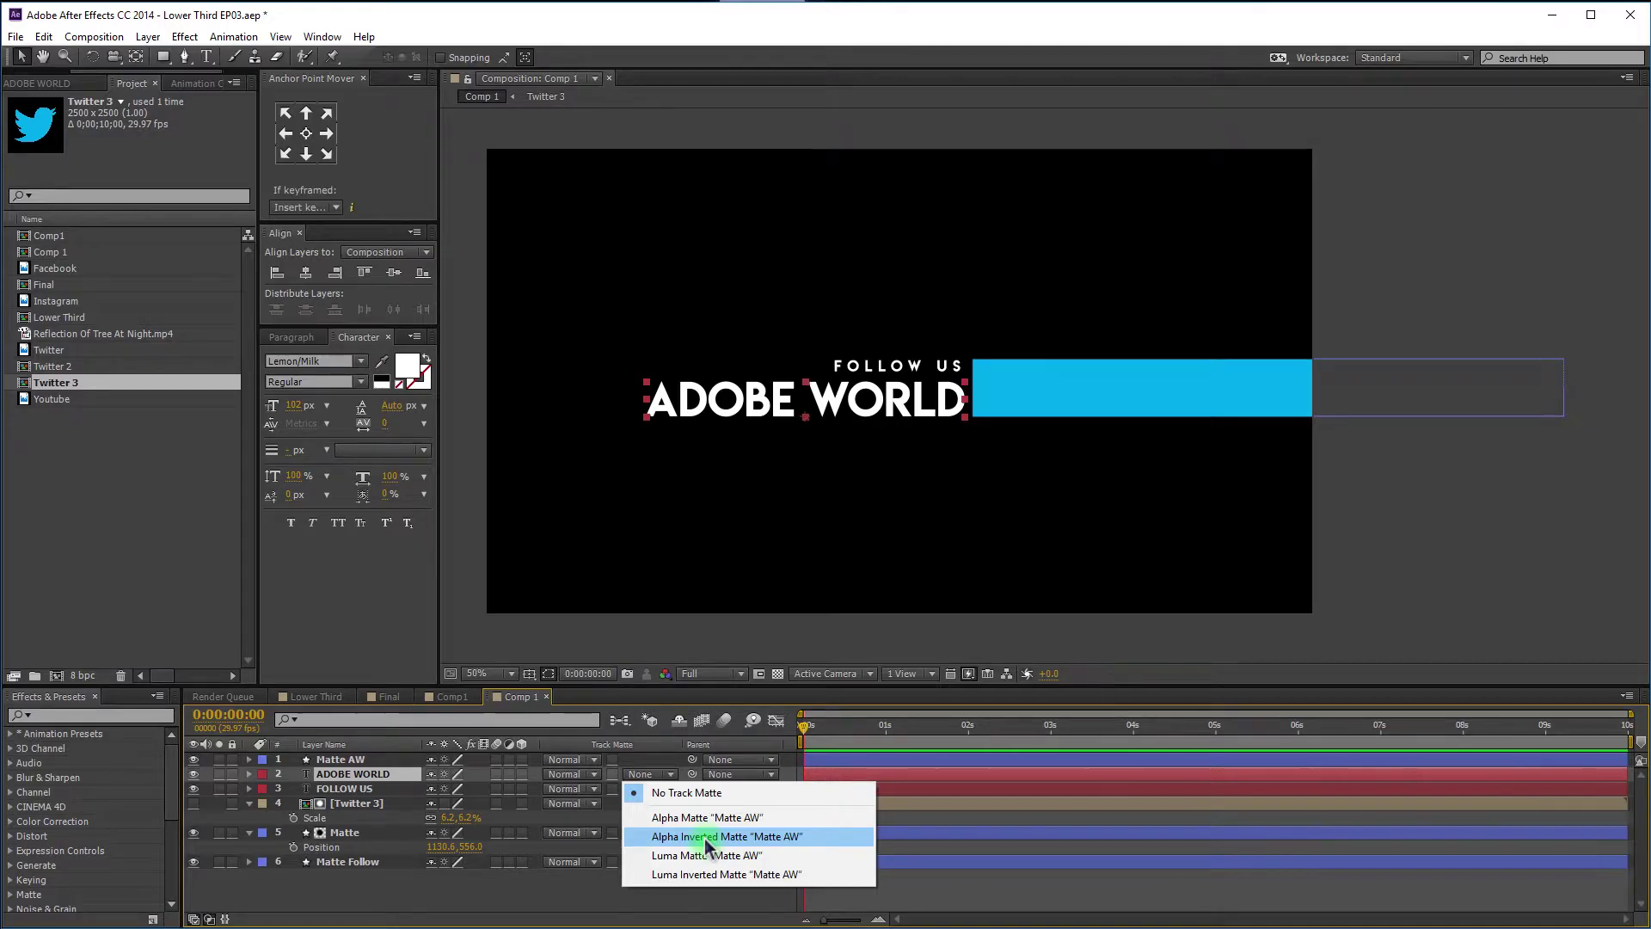
Set ADOBE WORLD and FOLLOW US to Alpha Inverted Matte under Matte AW and Matte Follow, then select the icon Matte.
left_click(711, 848)
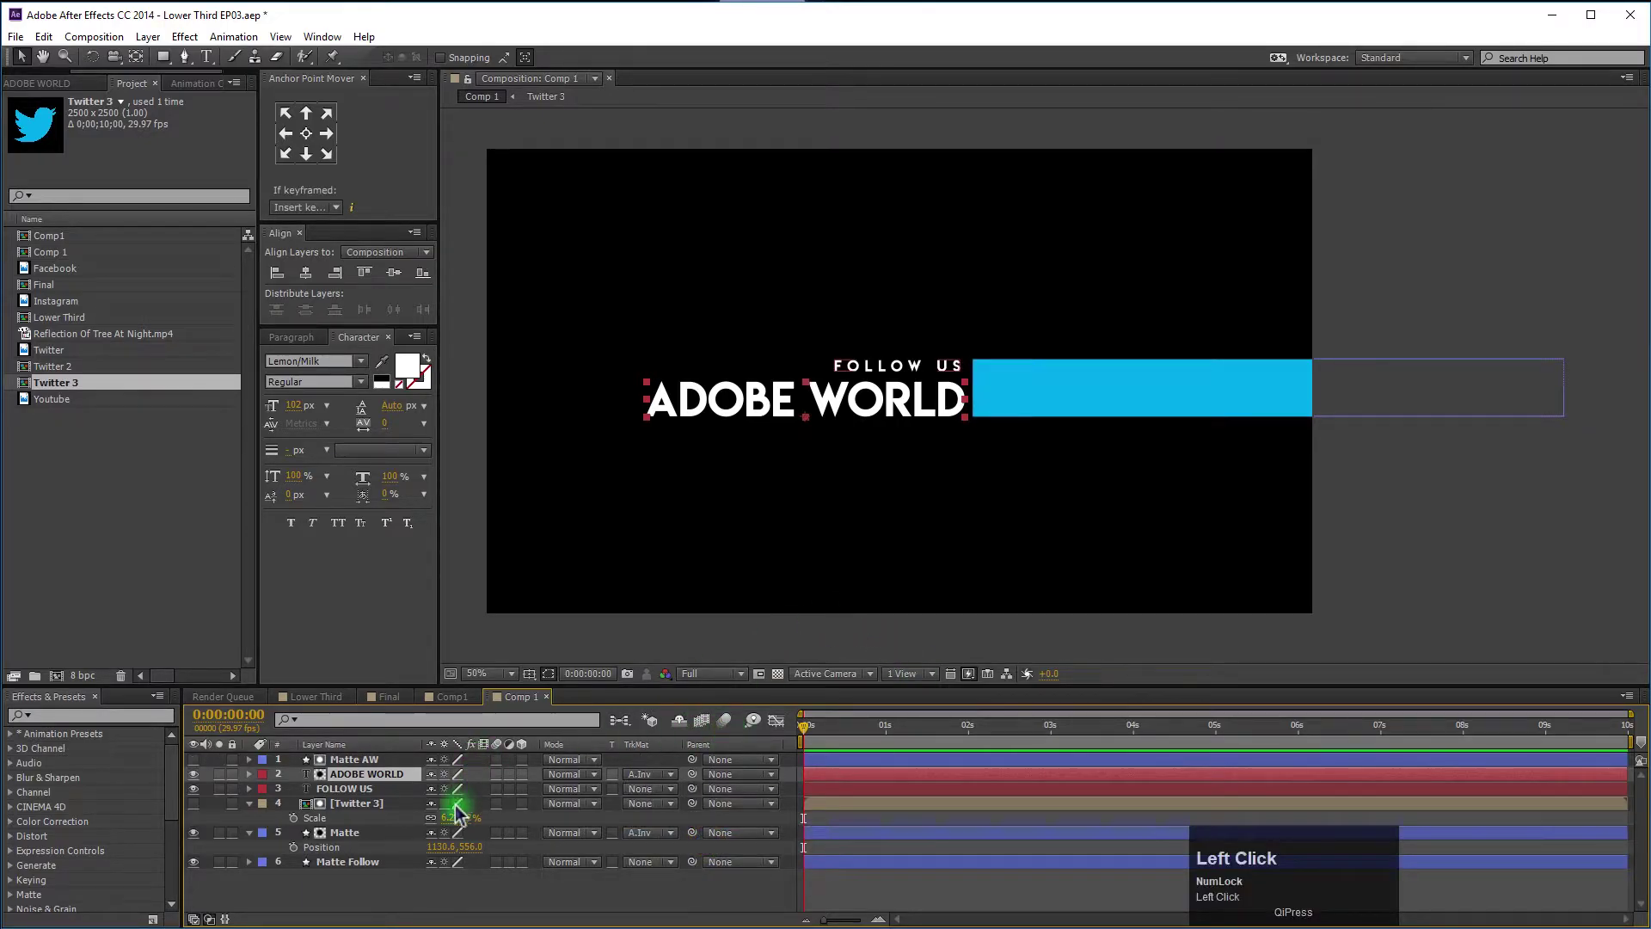
left_click_drag(374, 875, 657, 818)
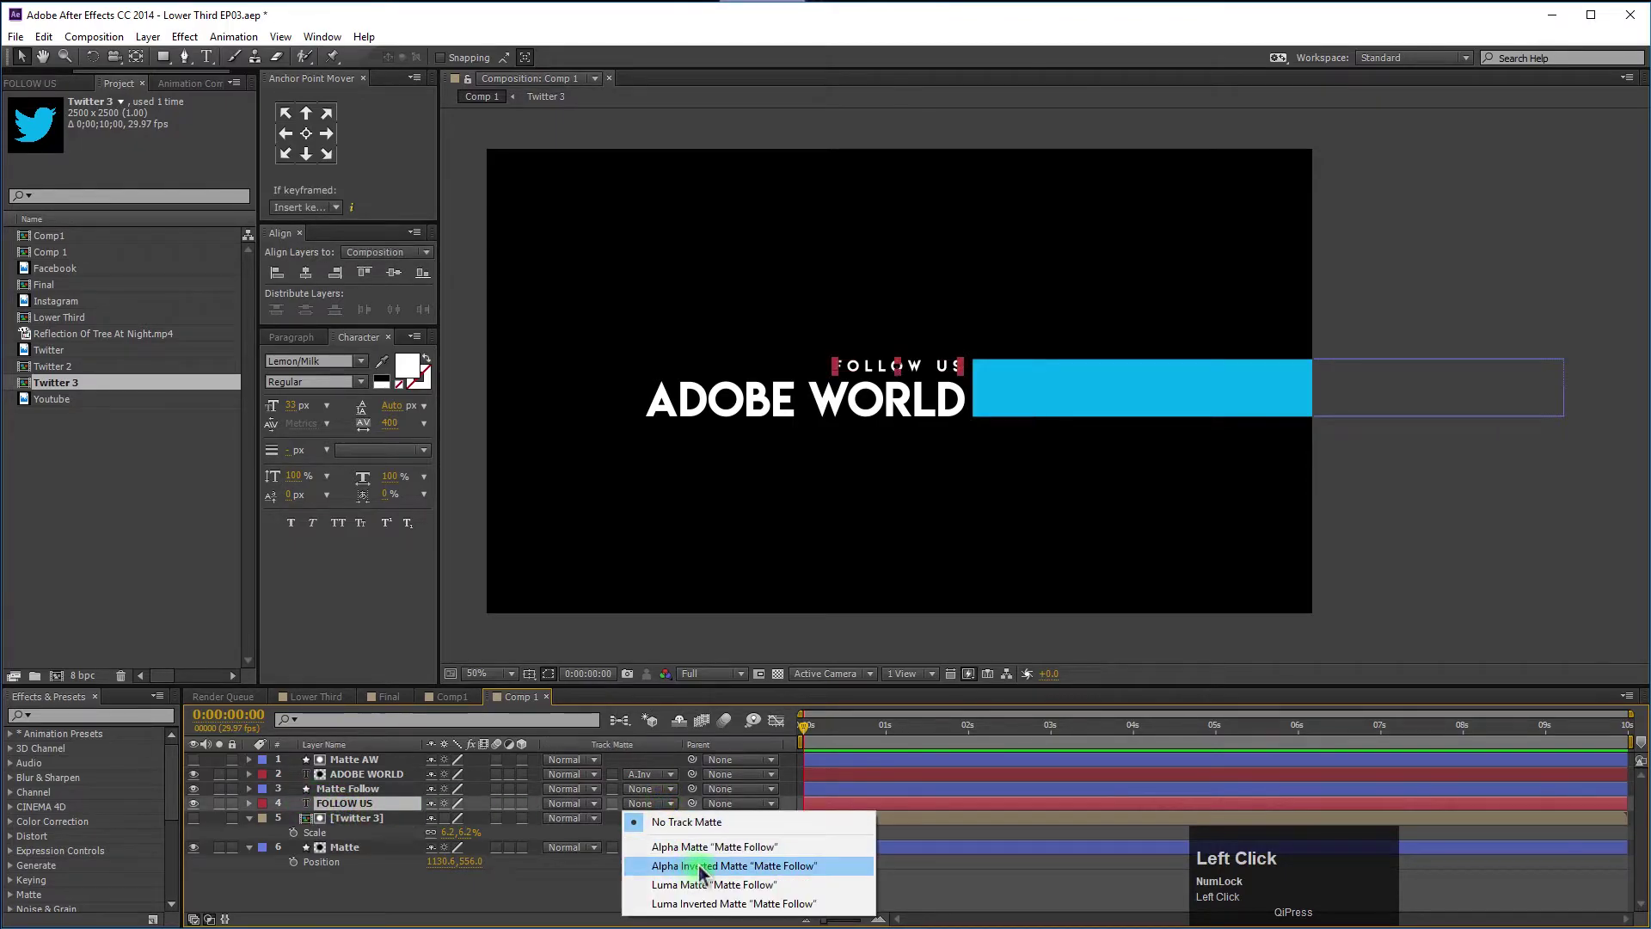
left_click(705, 874)
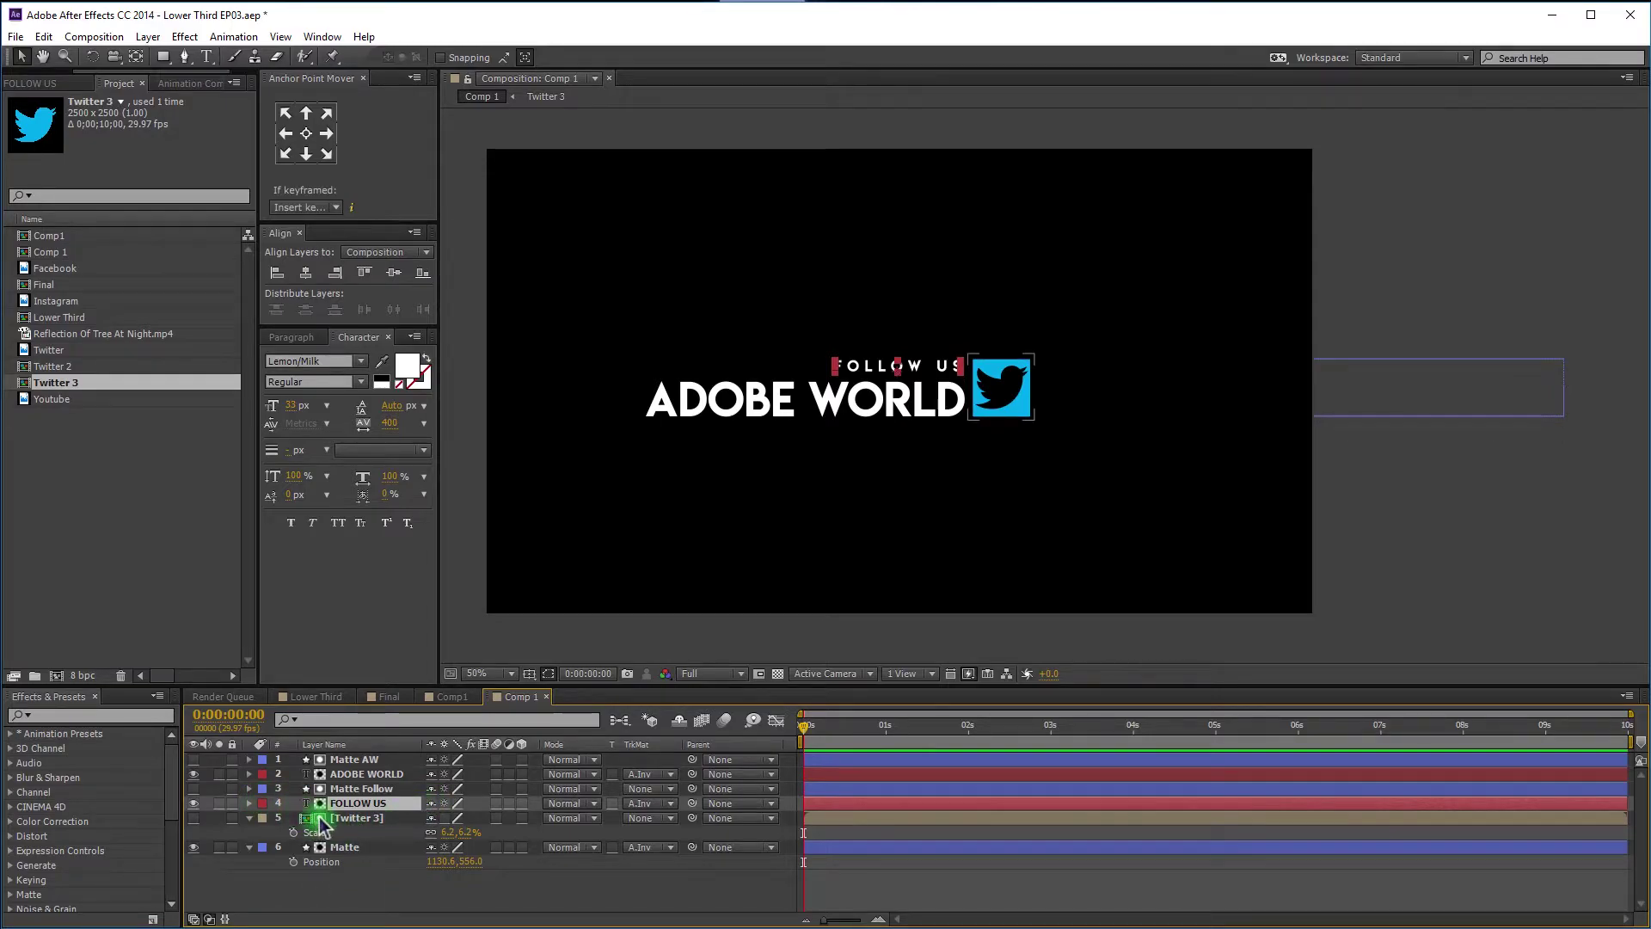
left_click(343, 829)
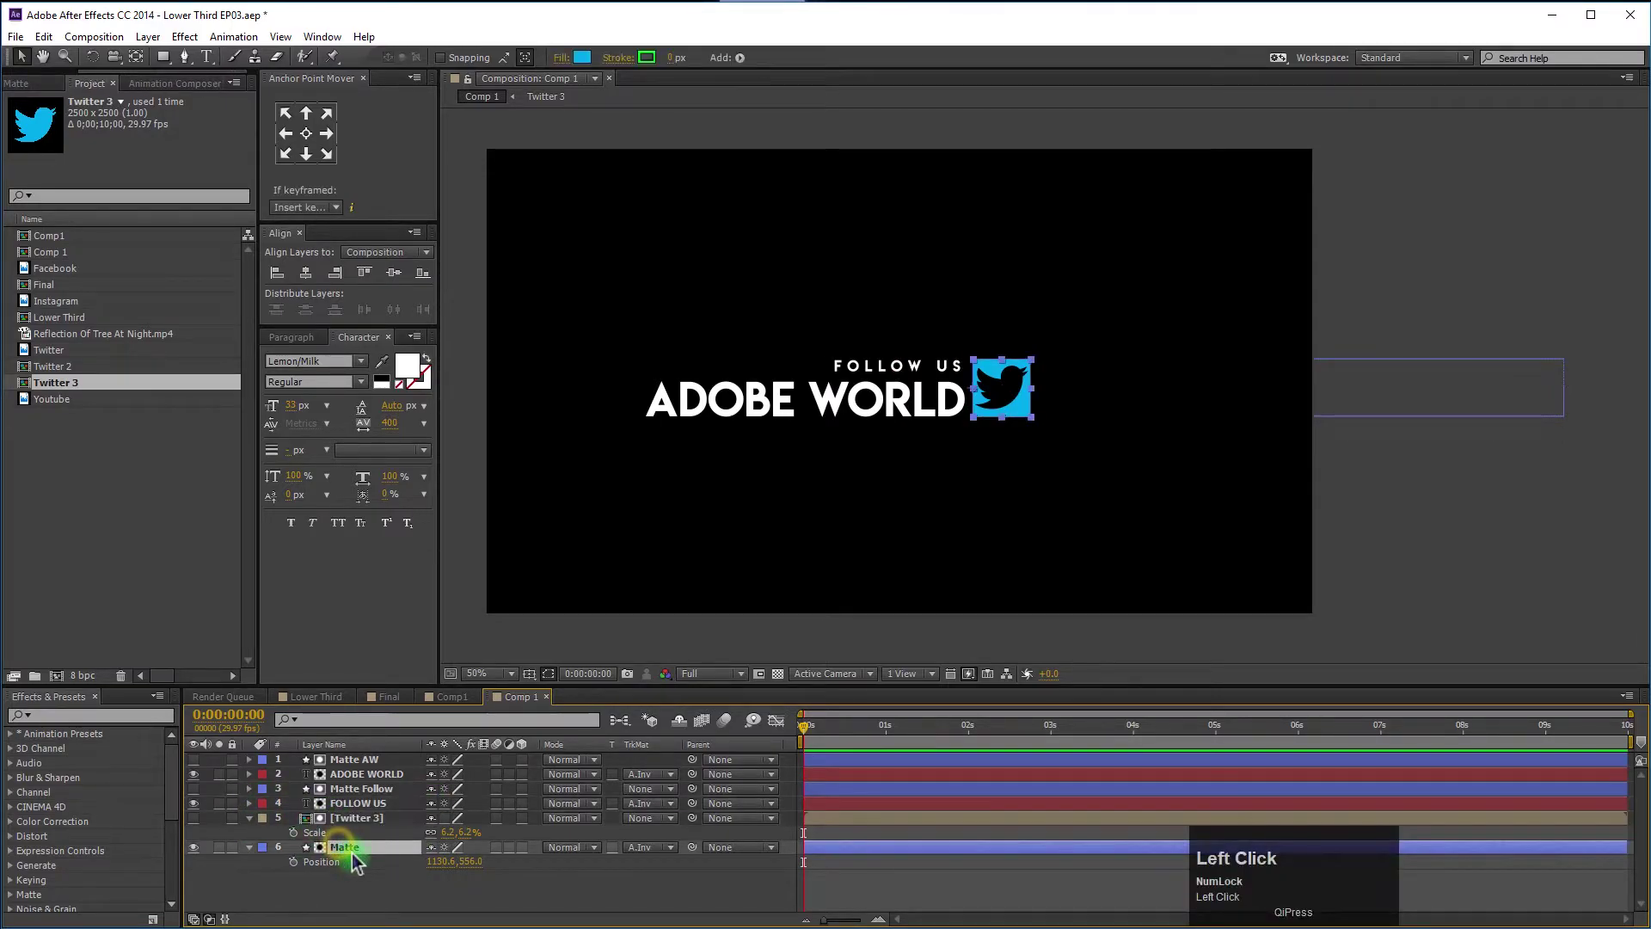
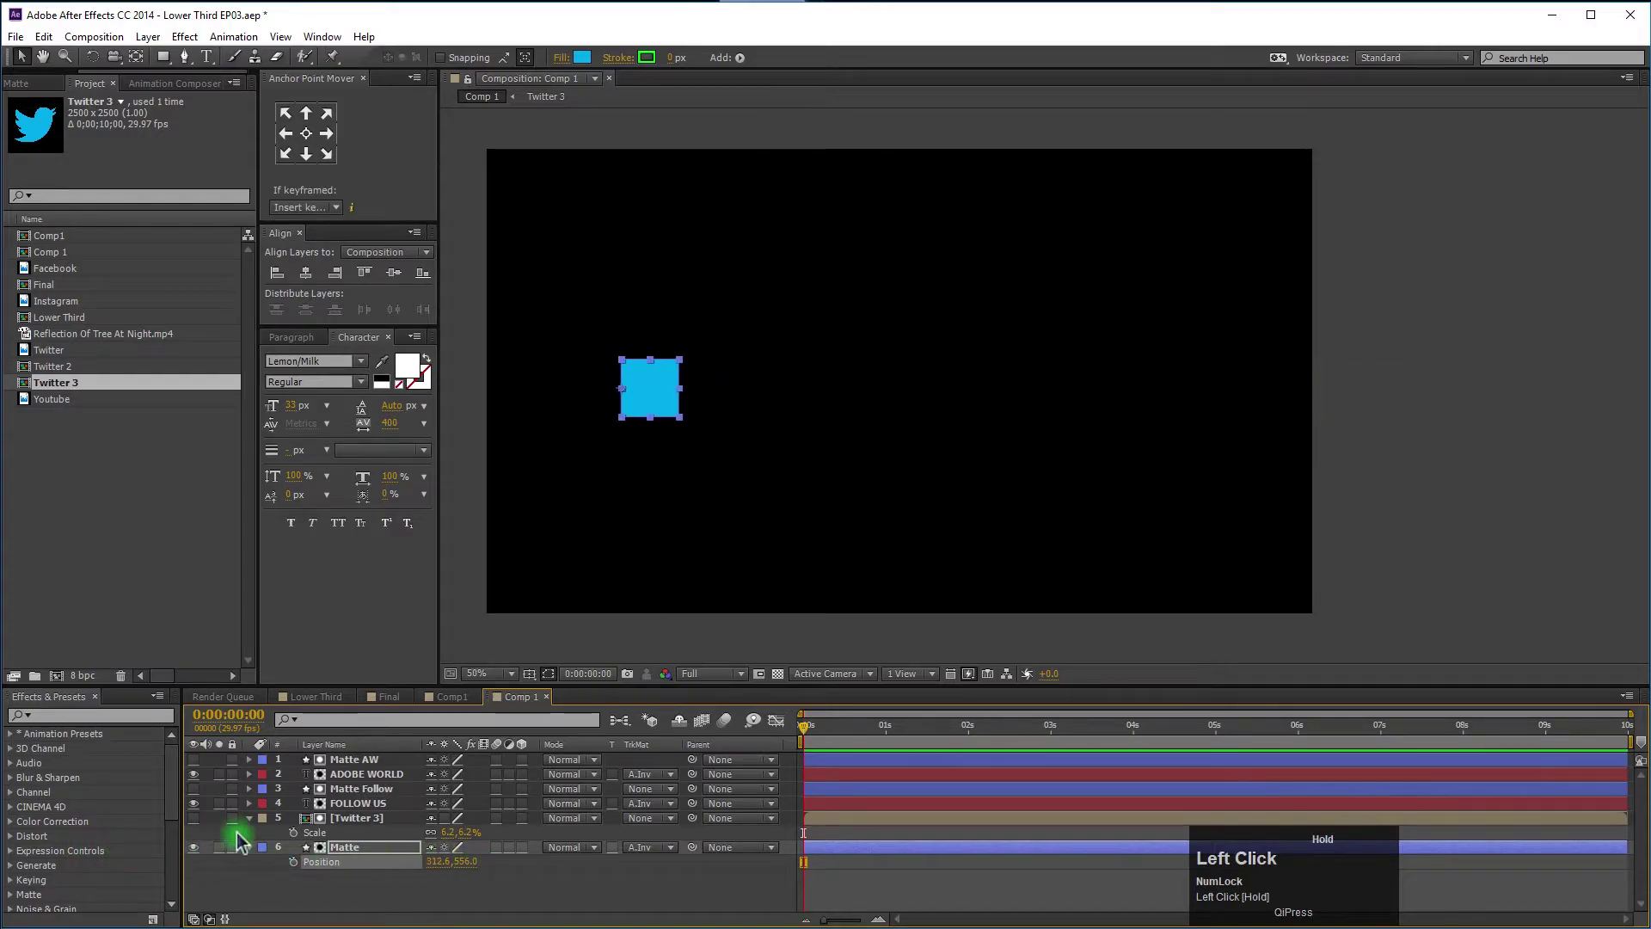
Undo the Matte position shifts back to 1130.6, 556.0 after checking Matte AW, and view at 100%.
key("ctrl+z")
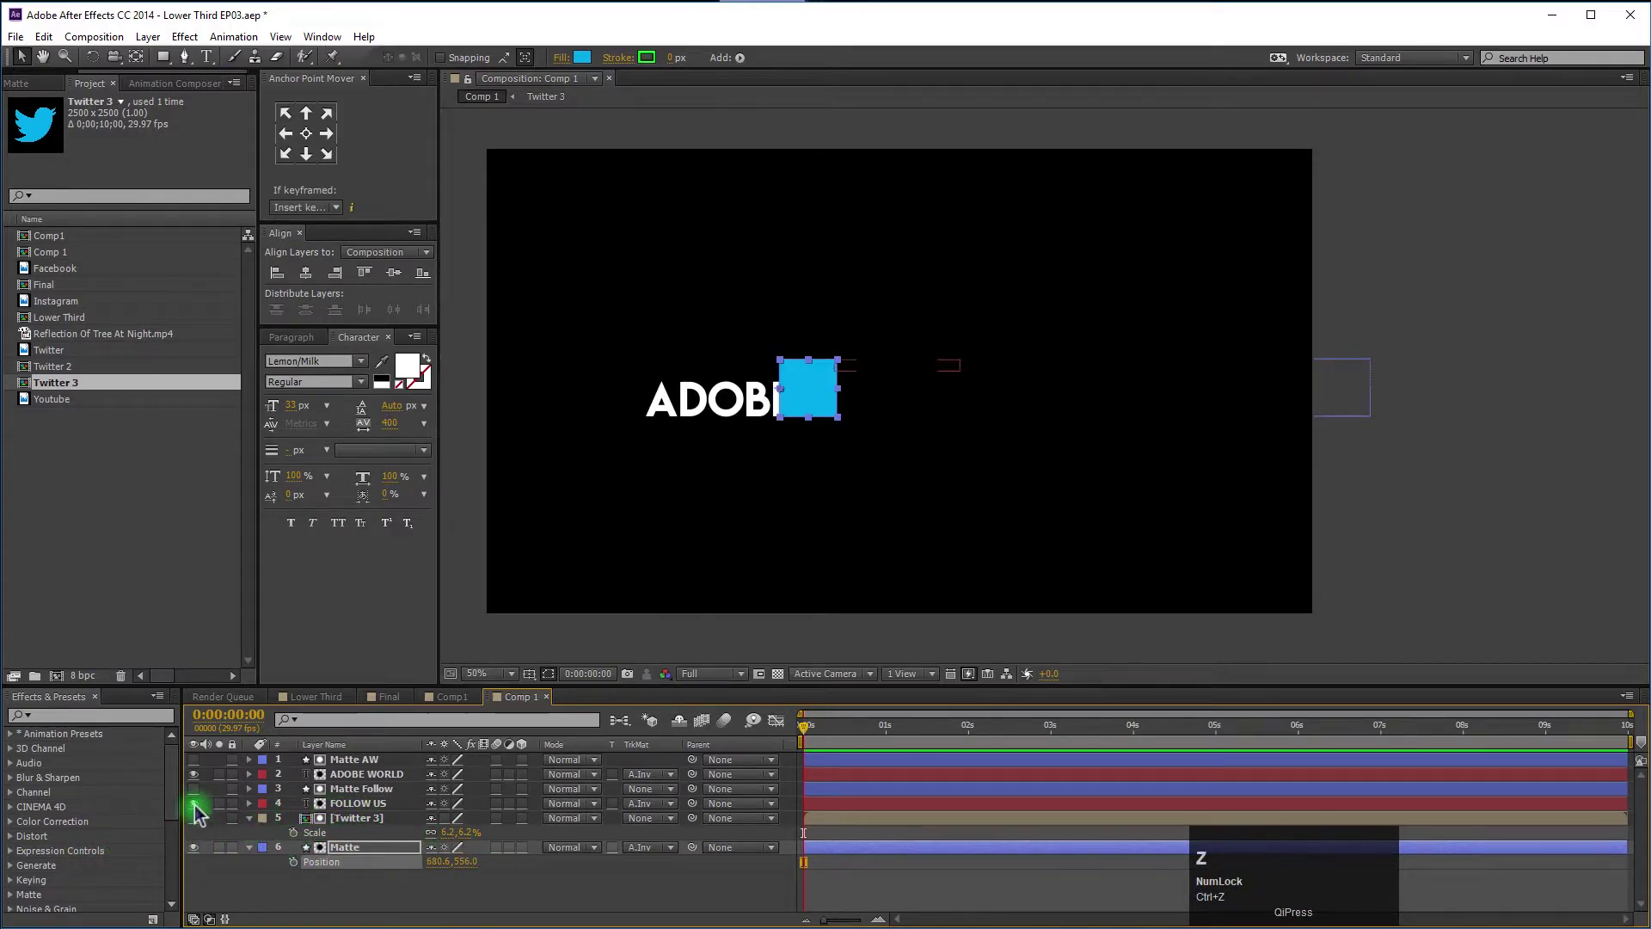
left_click(199, 797)
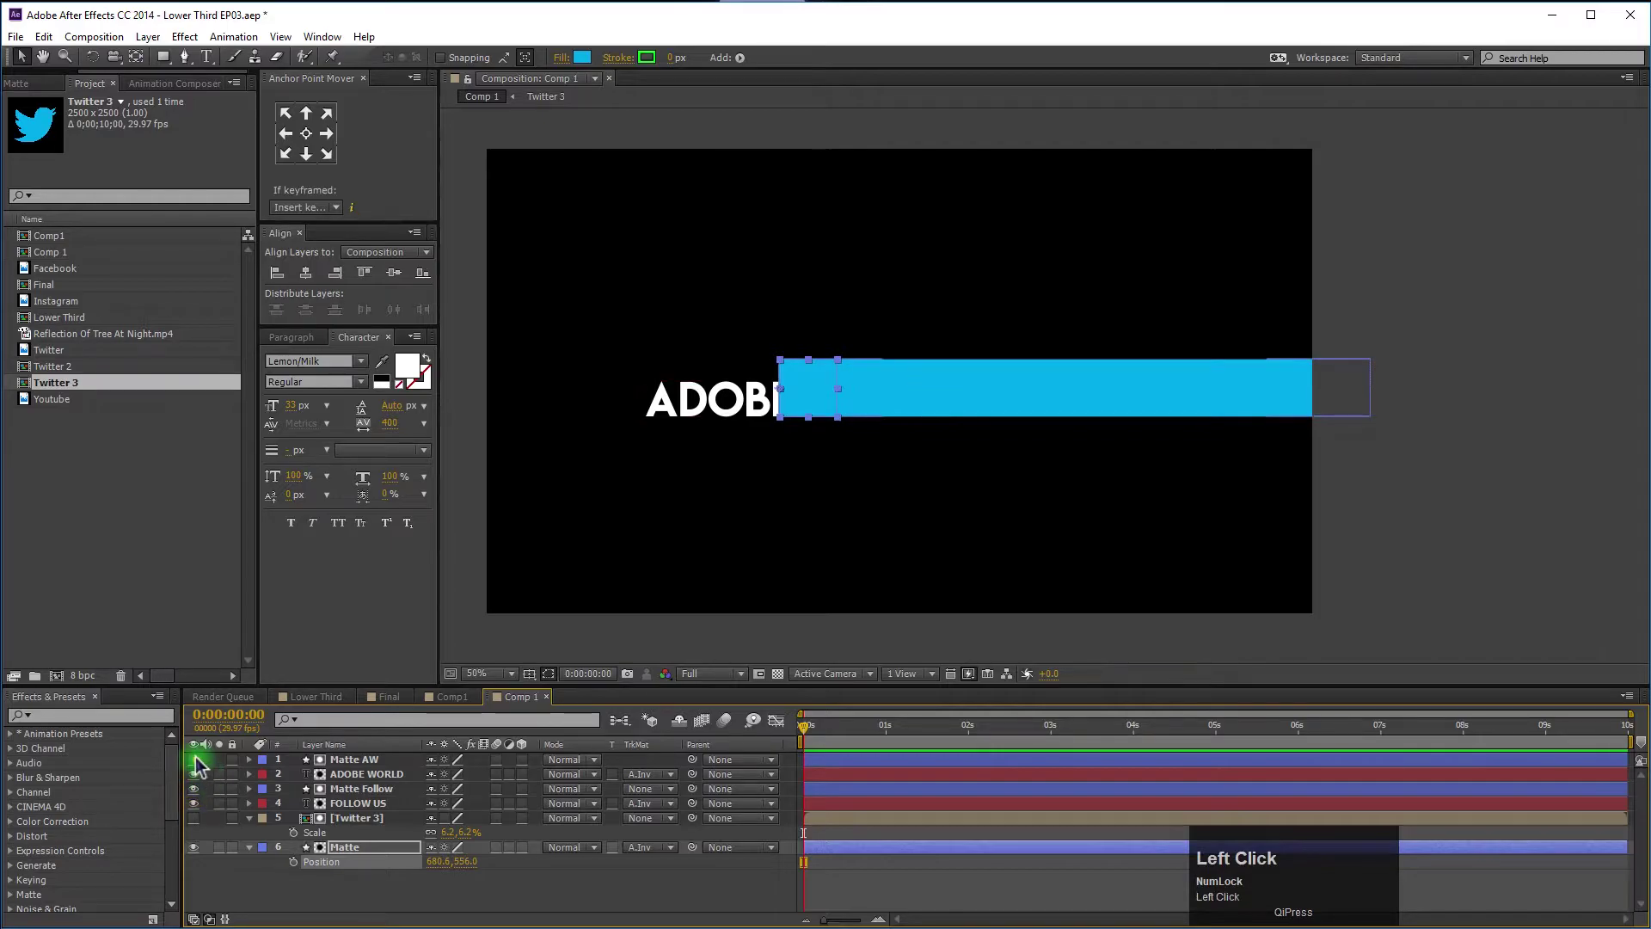
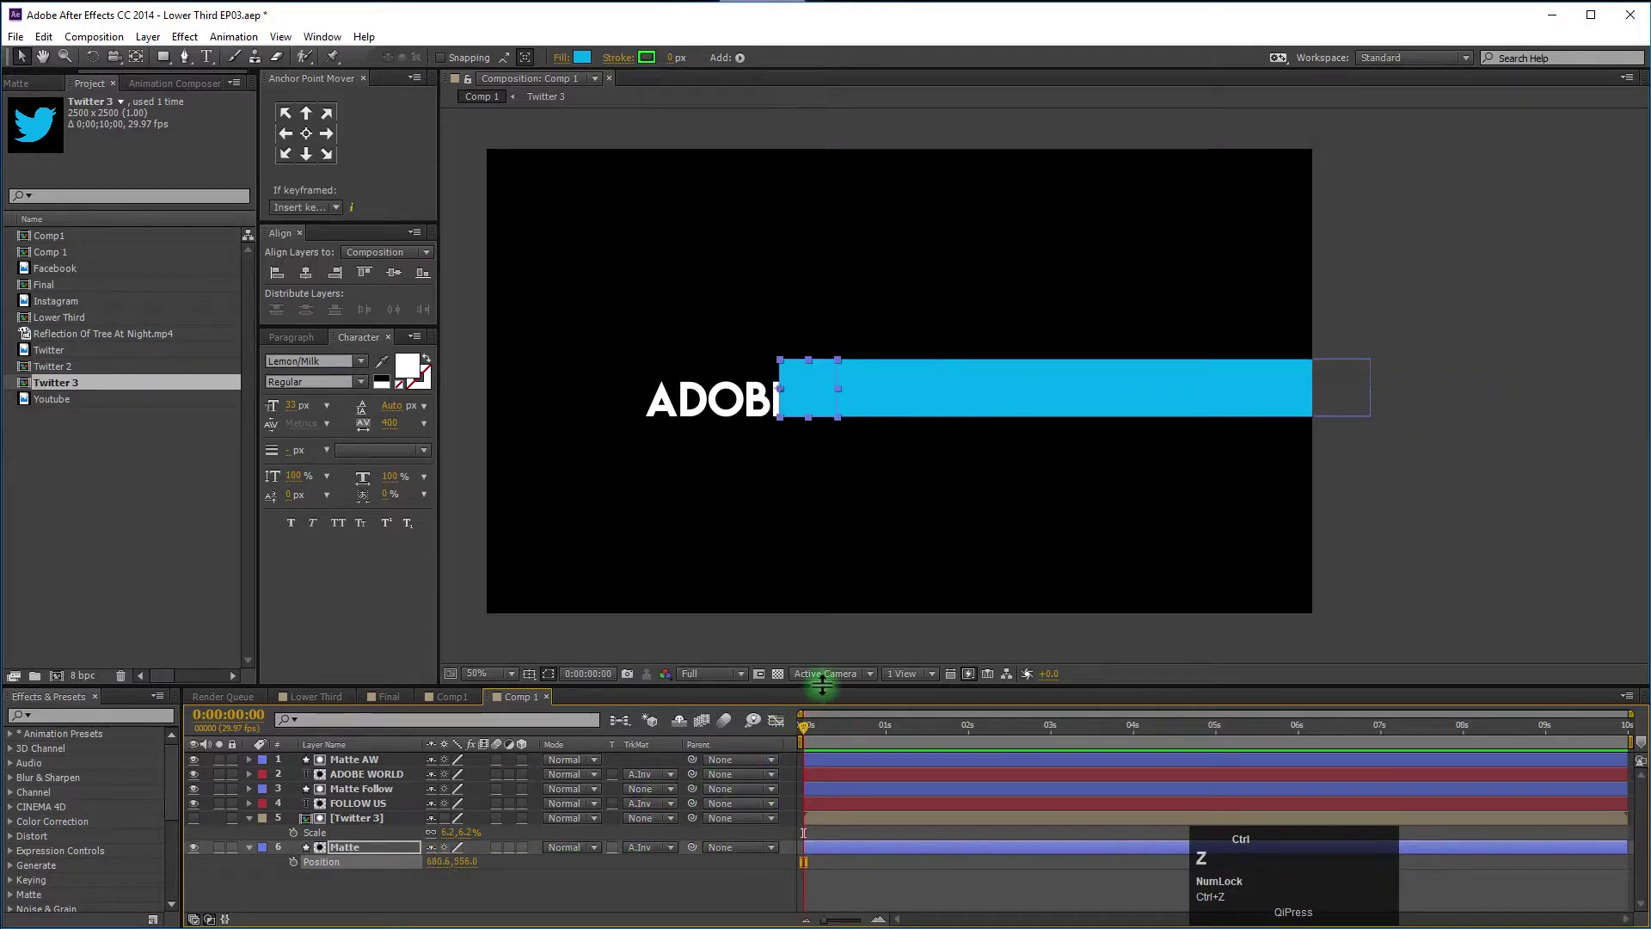
key("ctrl+z")
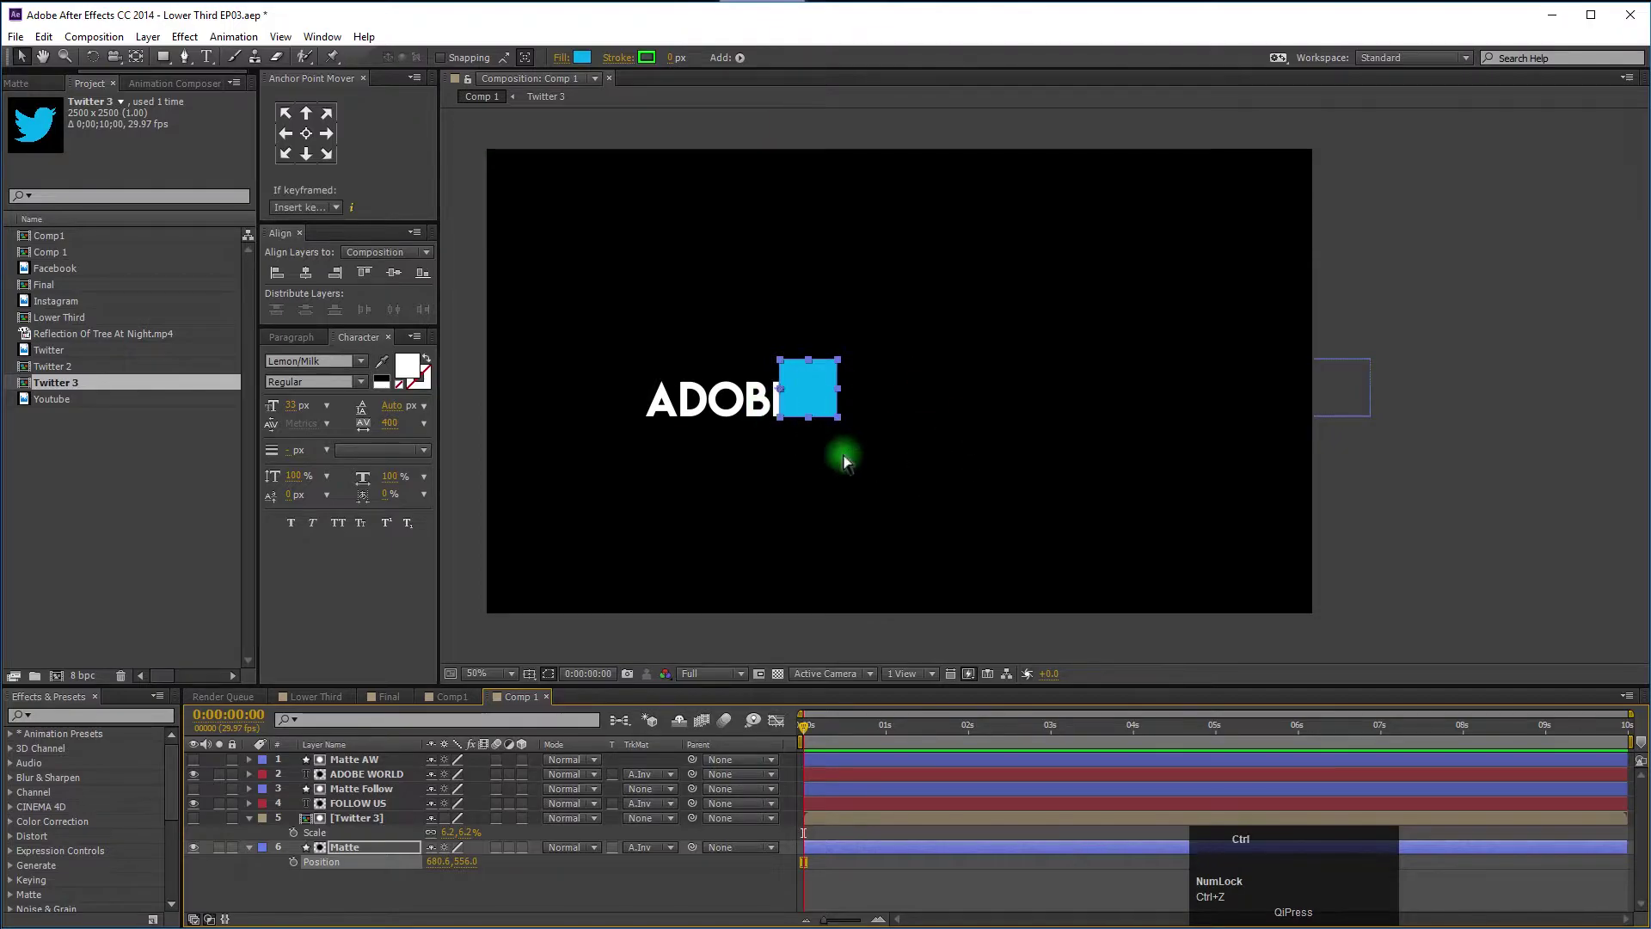
key("ctrl+z")
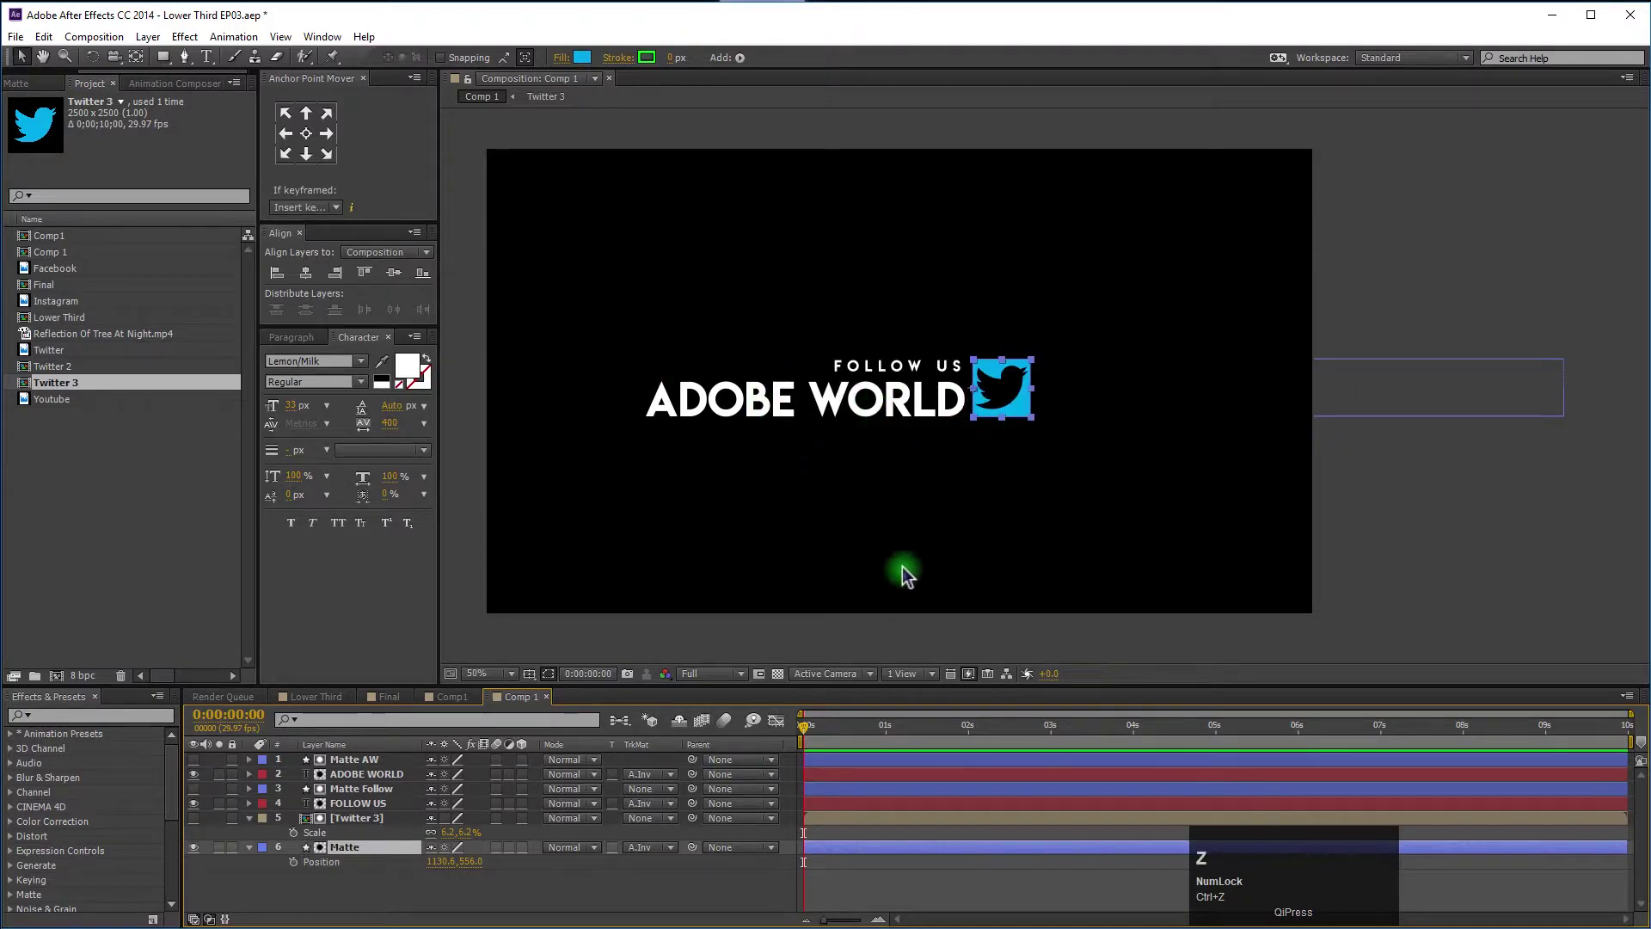
scroll("up", 3)
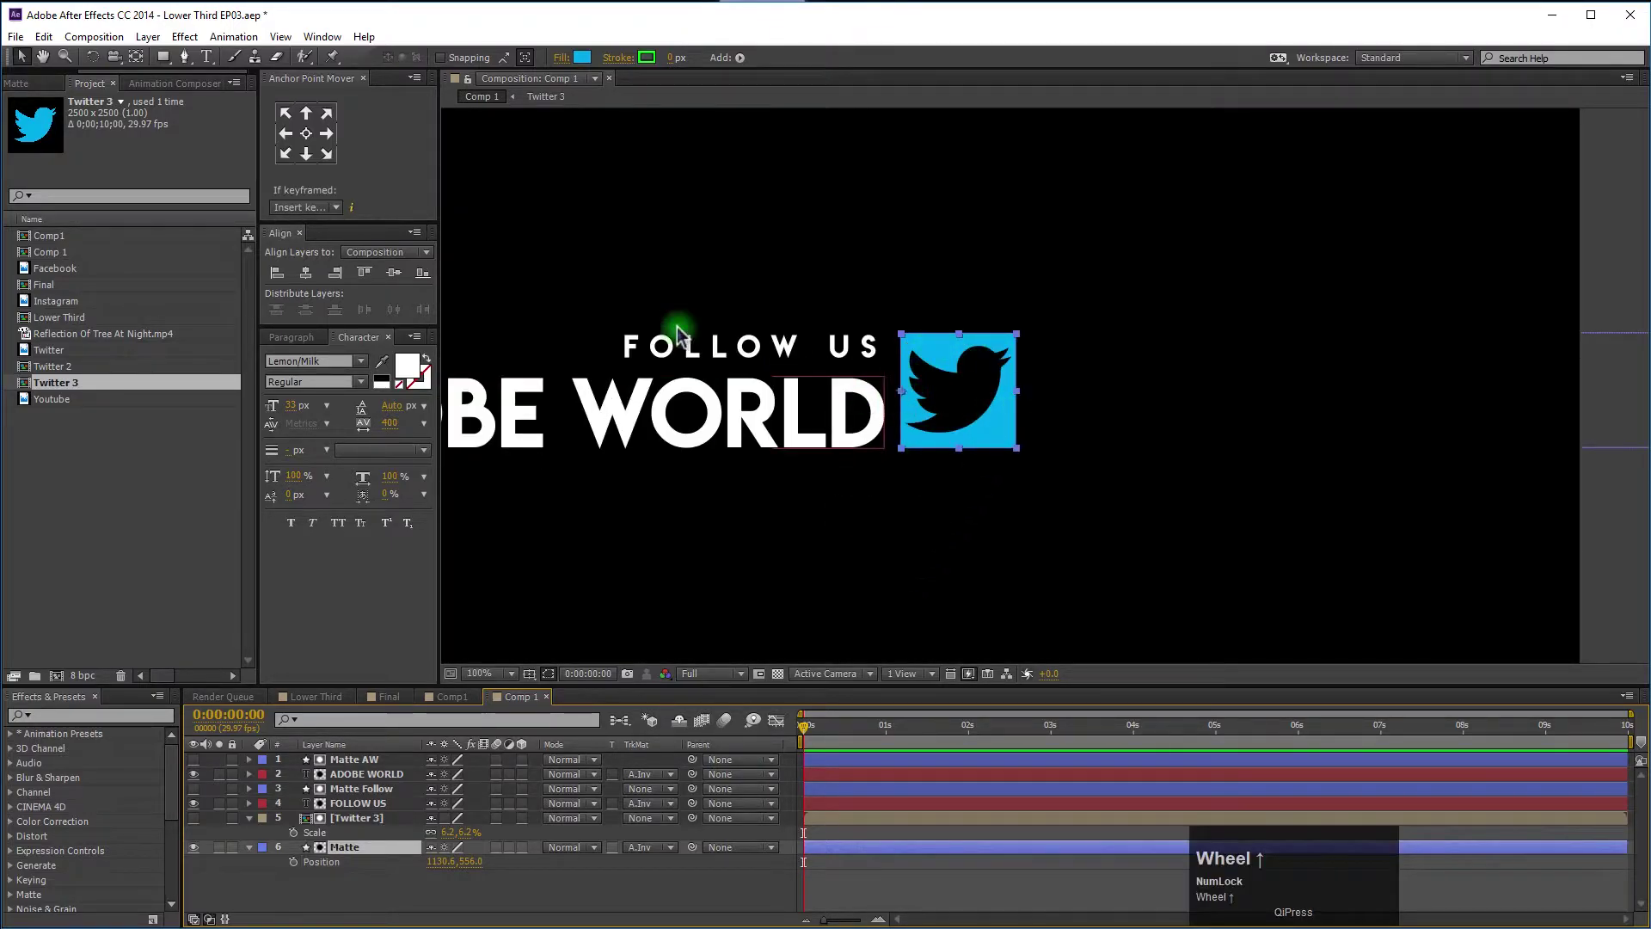
double_click(294, 147)
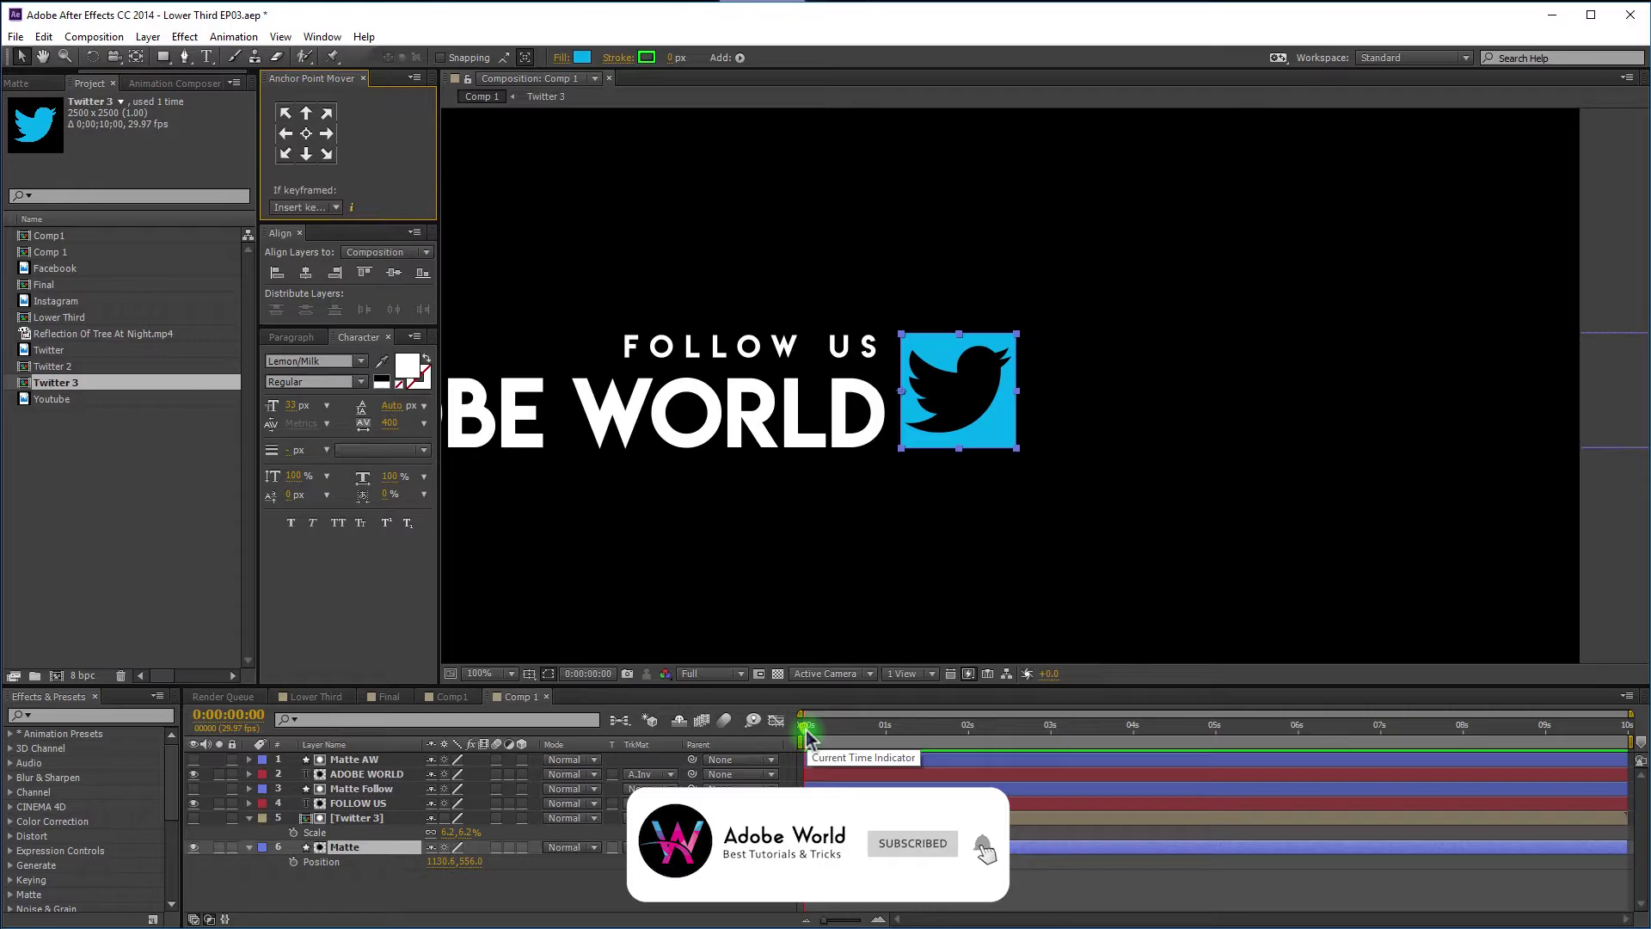
At 0:00:02:00 shy the Matte AW and Matte Follow bars and add Position keyframes to the remaining layers.
left_click_drag(864, 742, 951, 781)
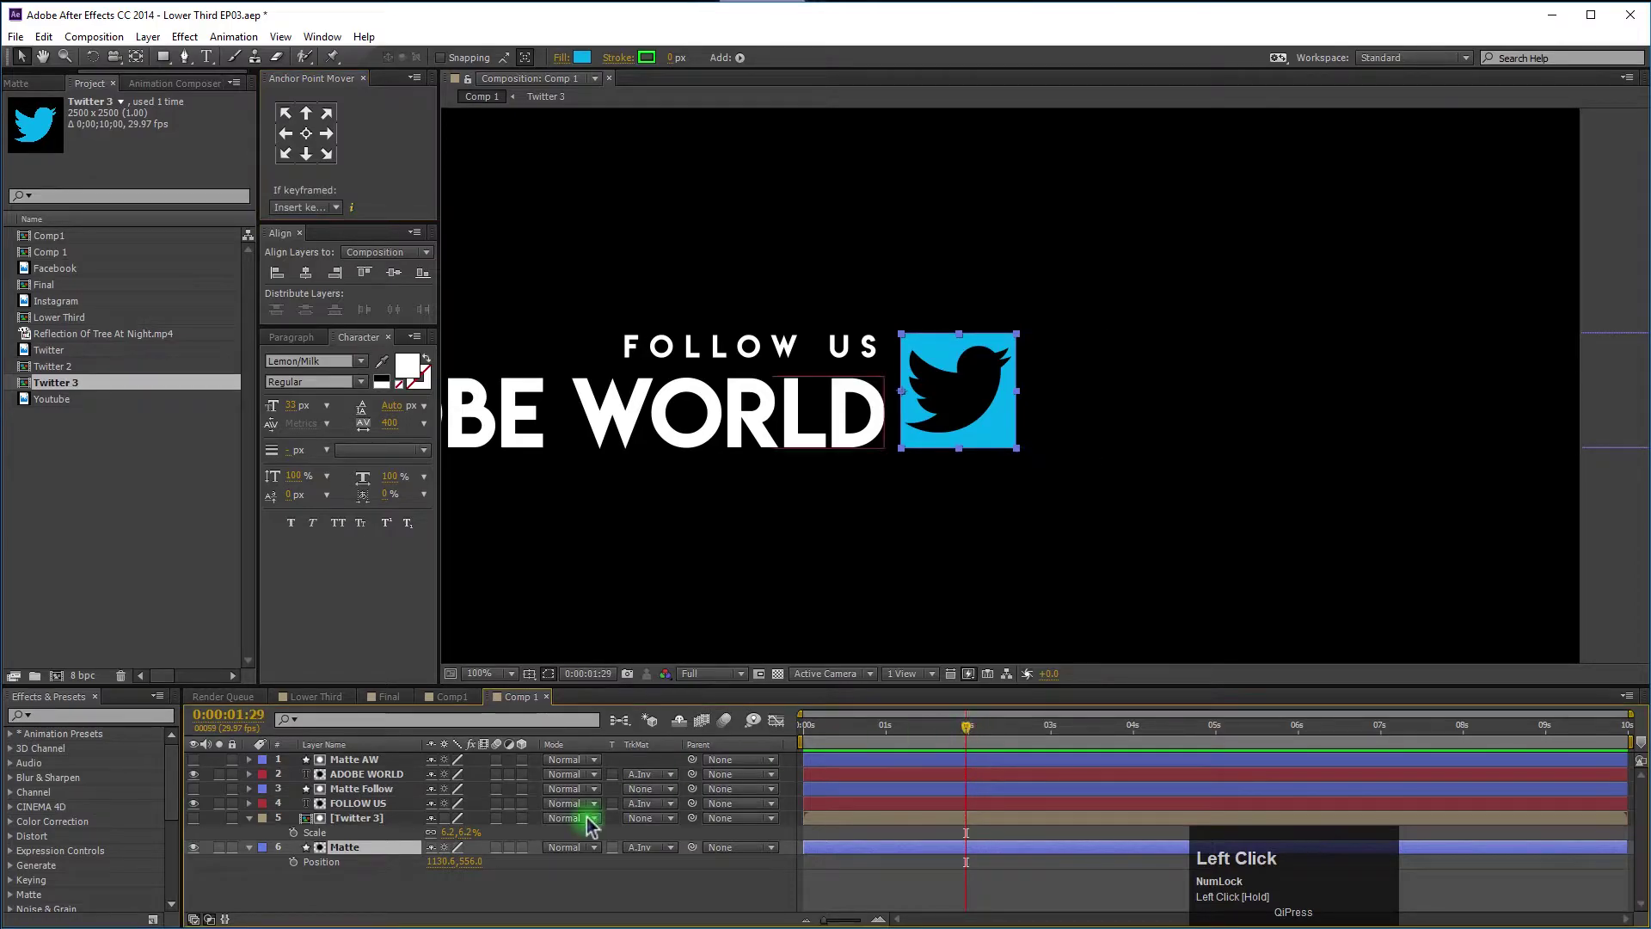
key("ctrl+Right")
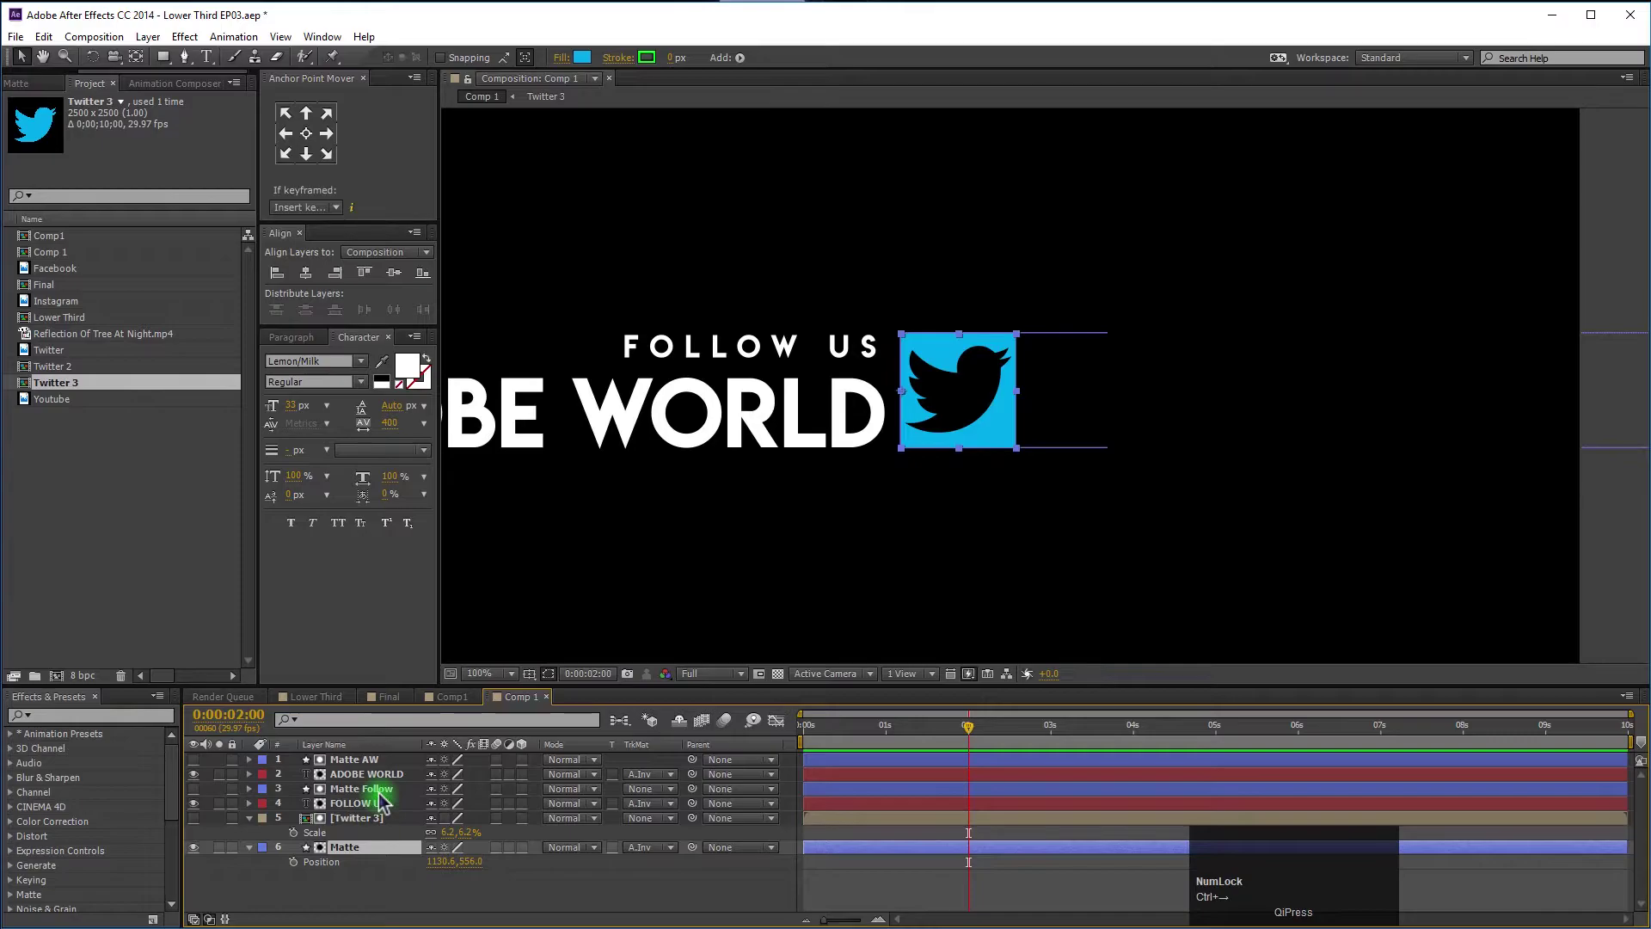
left_click(388, 800)
left_click(379, 770)
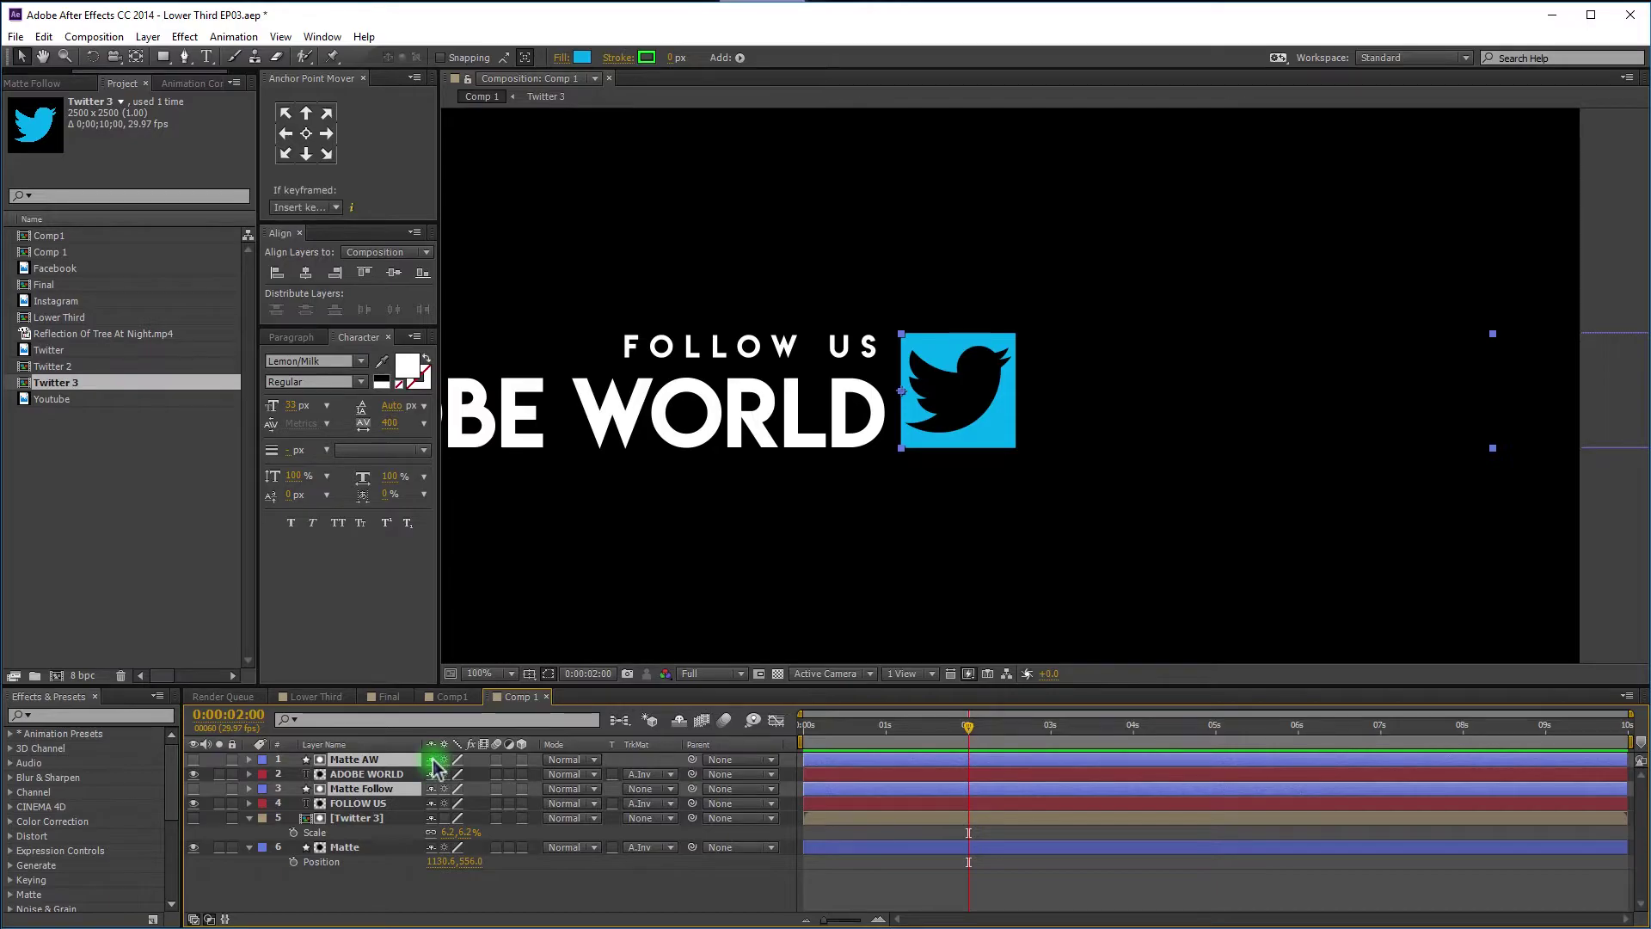
left_click(439, 769)
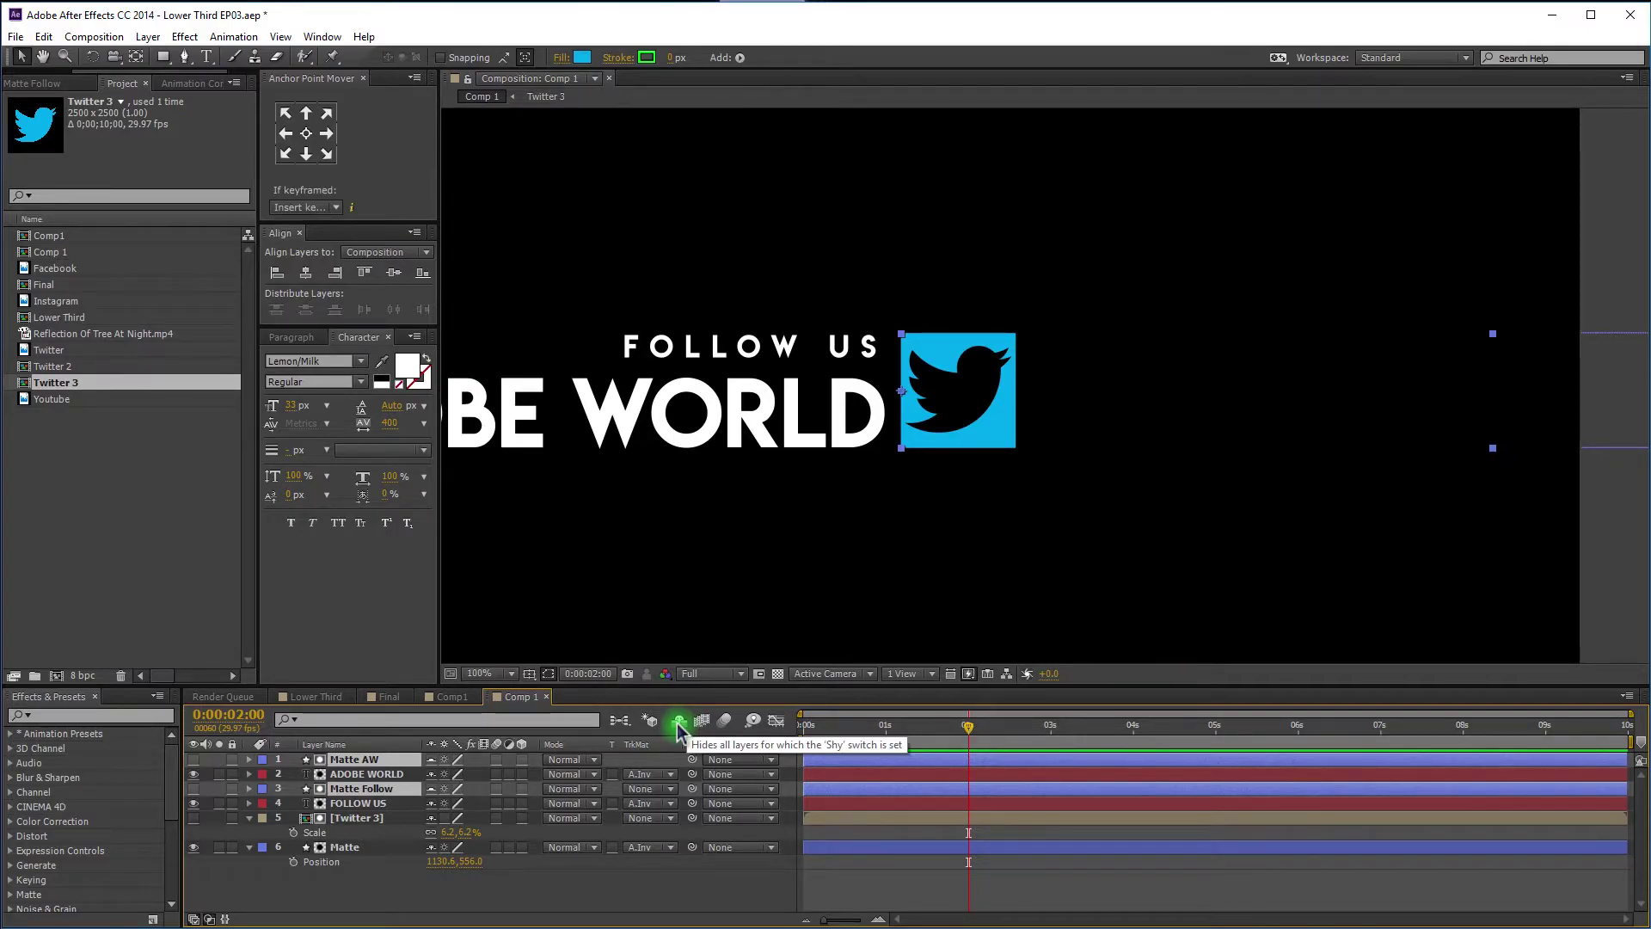
left_click_drag(683, 732, 356, 736)
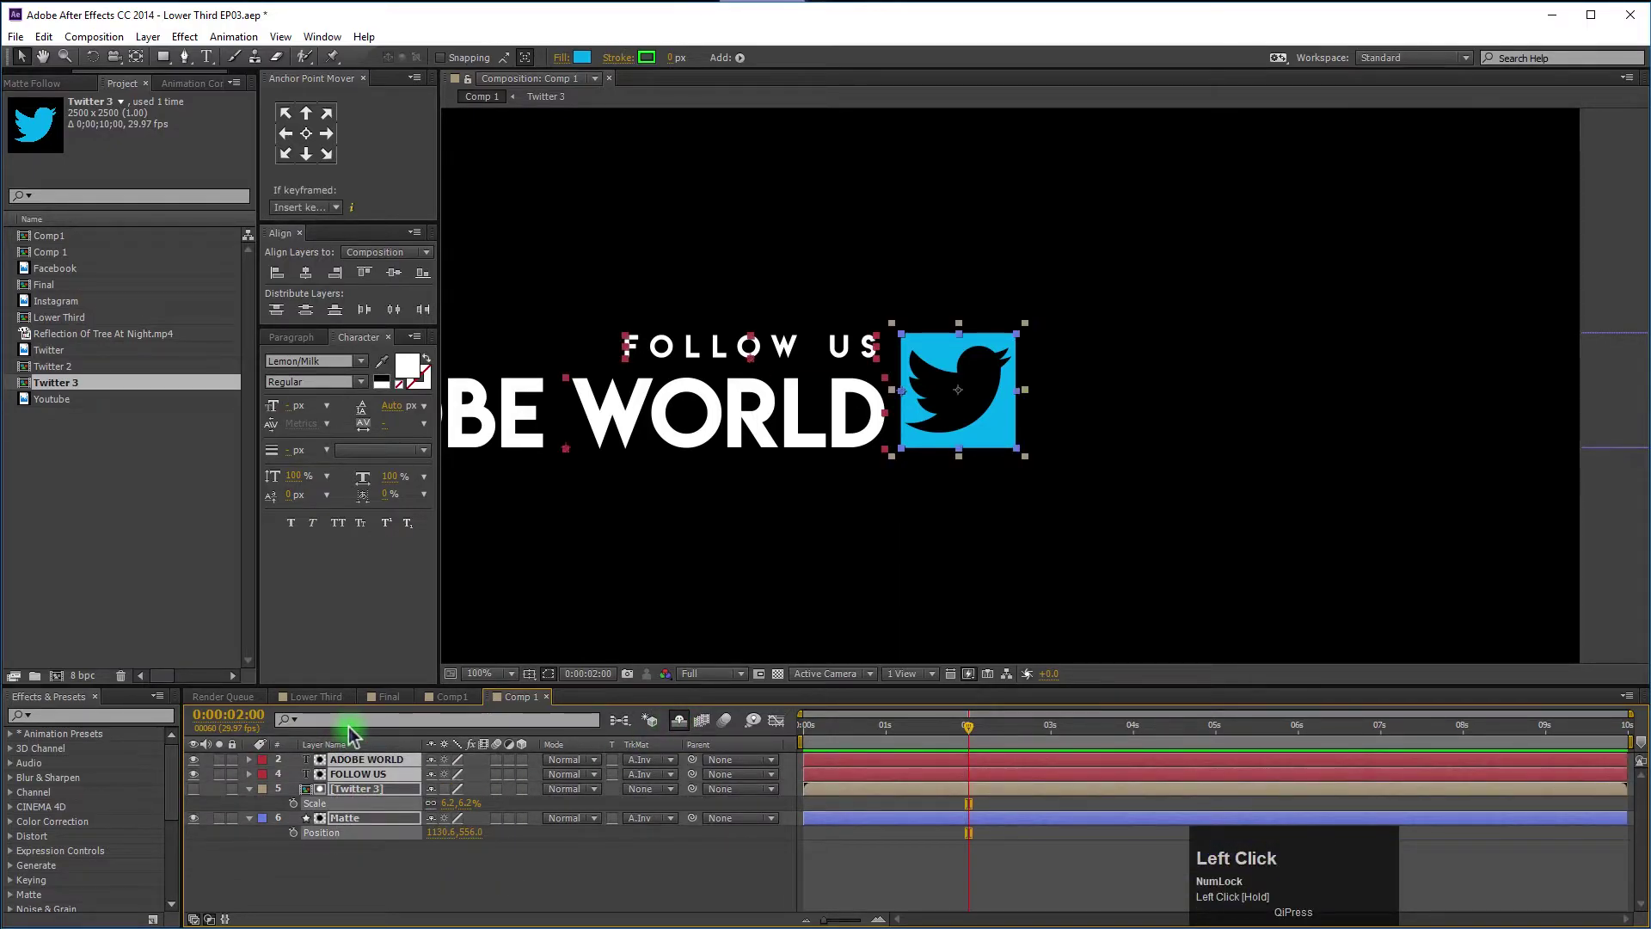
key("p")
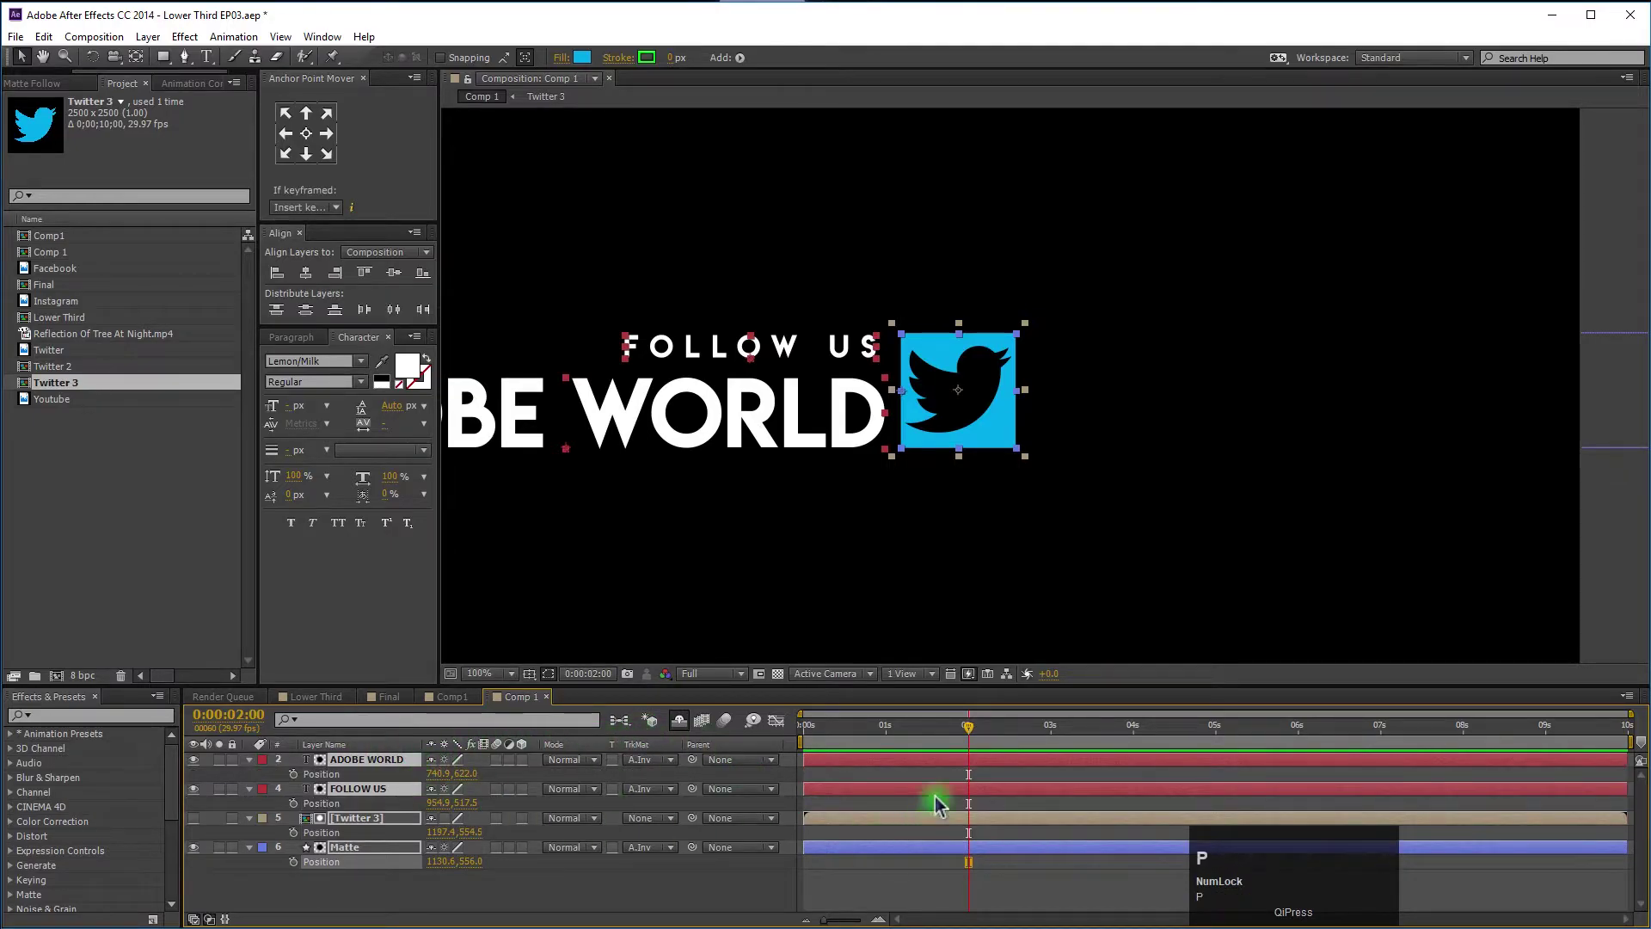
left_click_drag(299, 868, 404, 835)
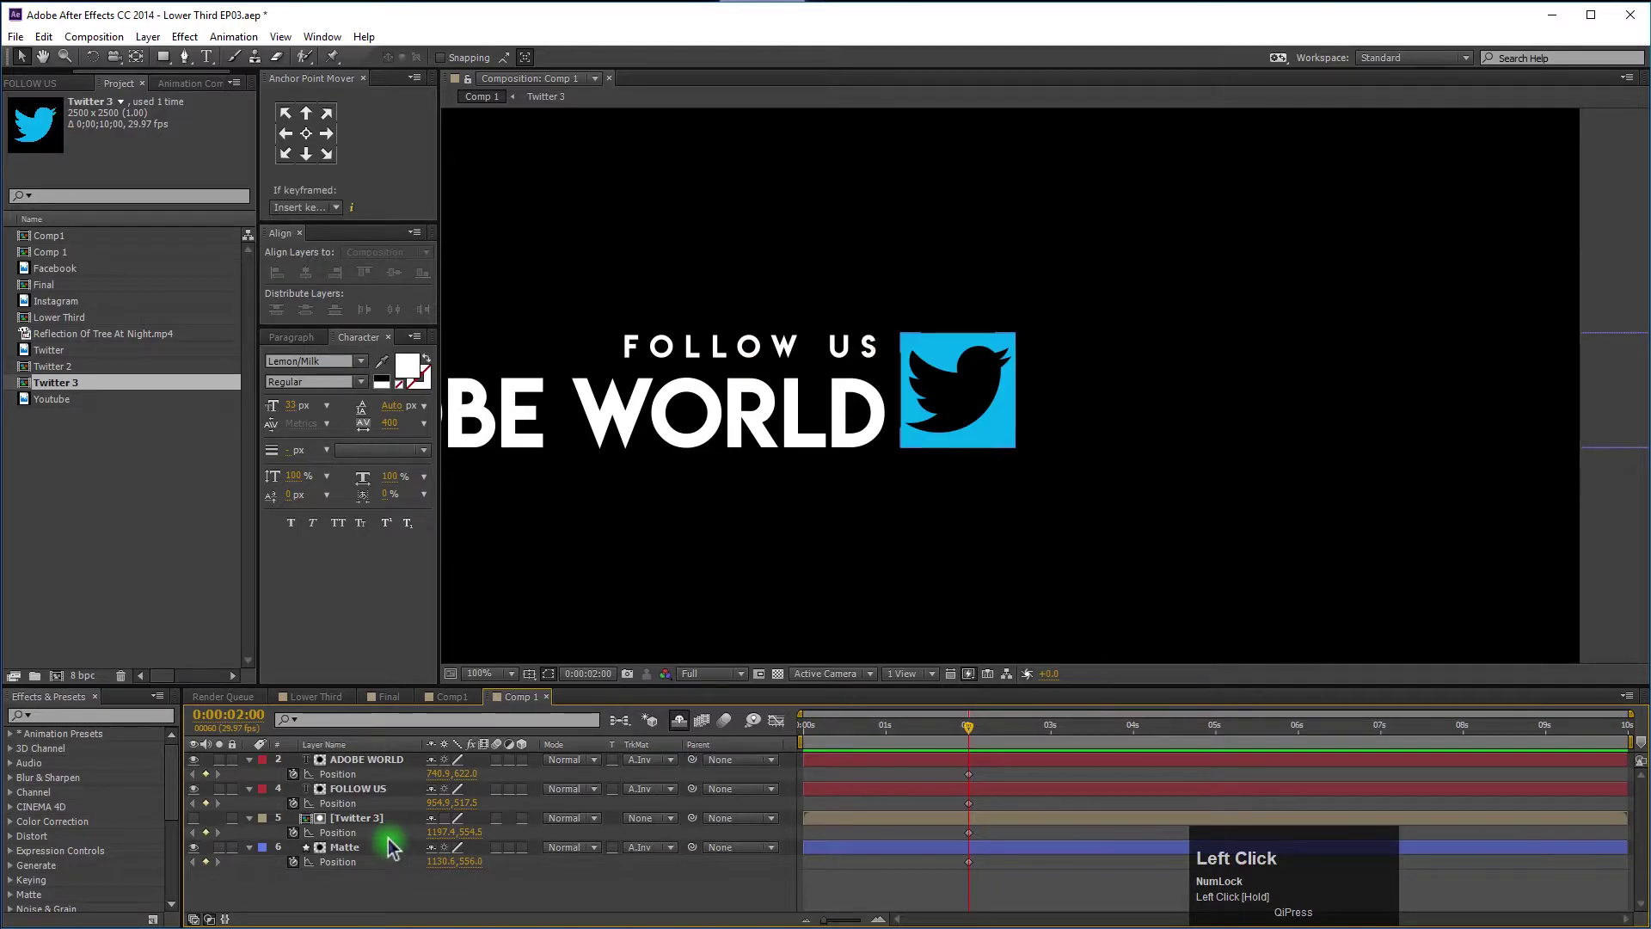
Add two-second Rotation and Scale keyframes to the Twitter 3 icon and show its animated properties.
scroll("down", 3)
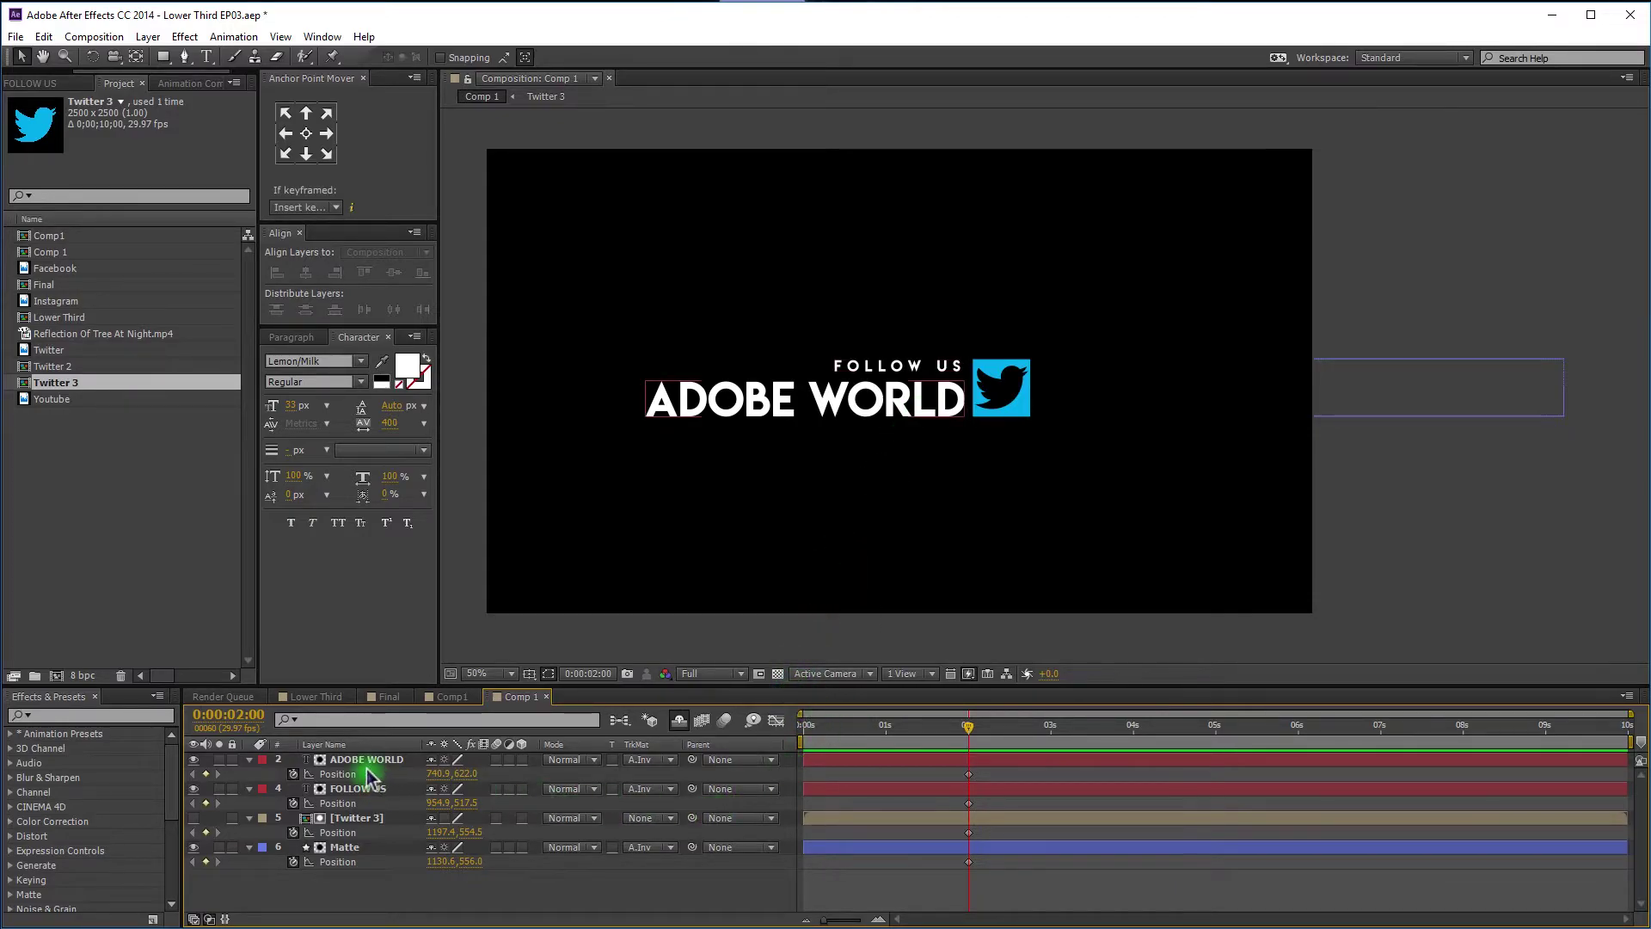
left_click(361, 824)
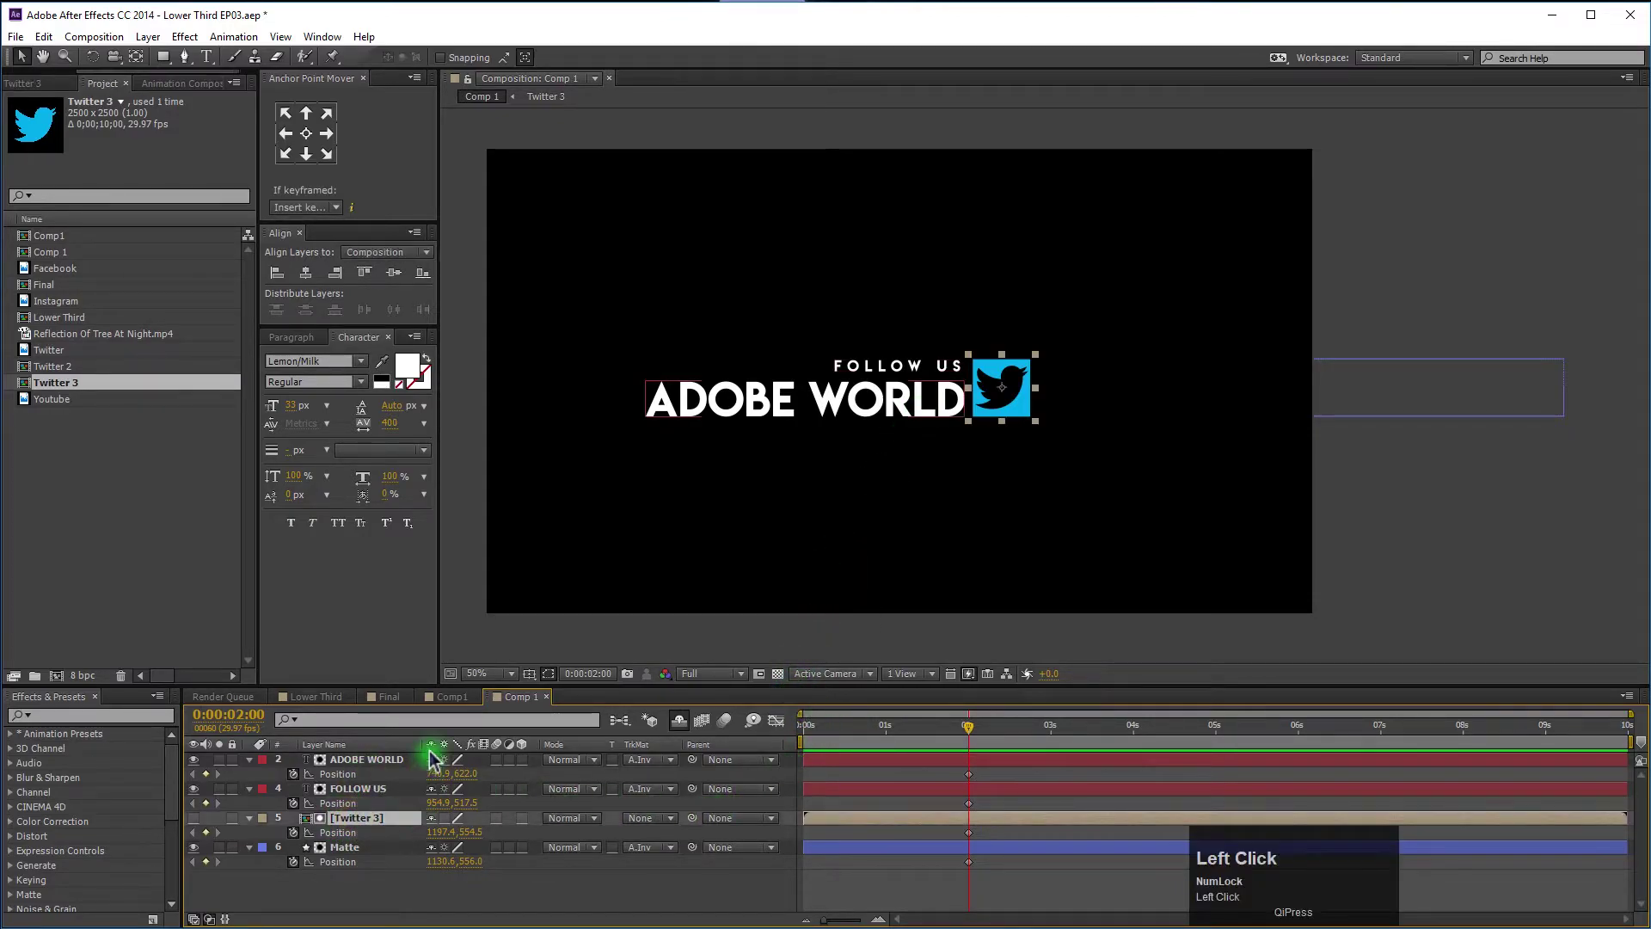
key("r")
left_click(301, 841)
key("s")
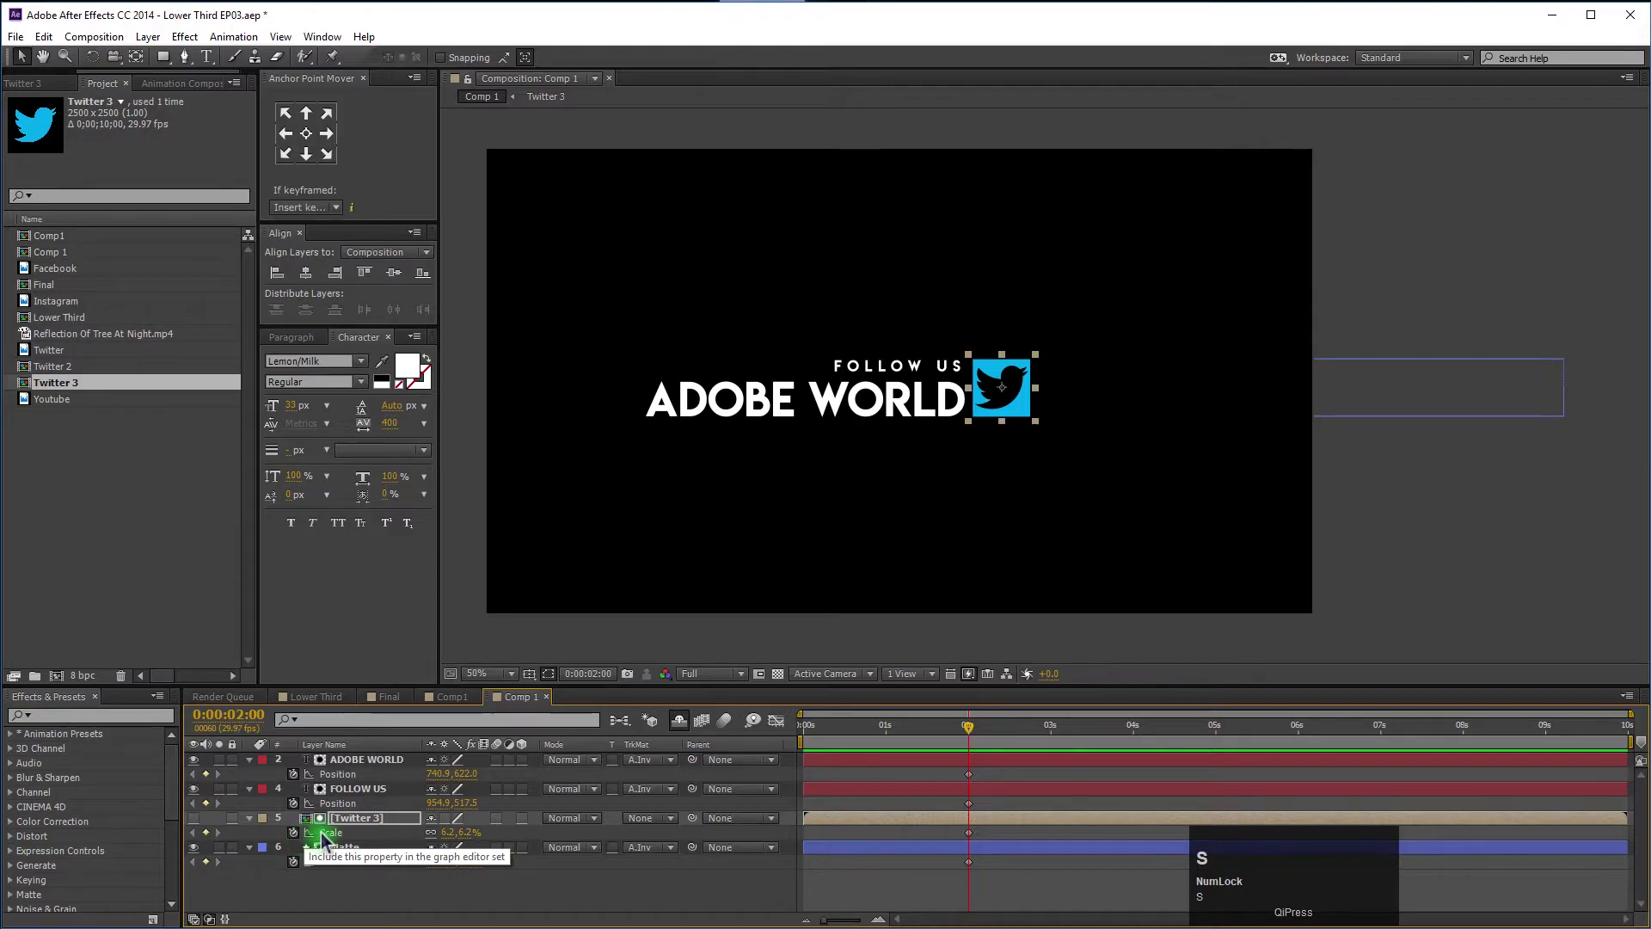
left_click_drag(392, 881, 397, 902)
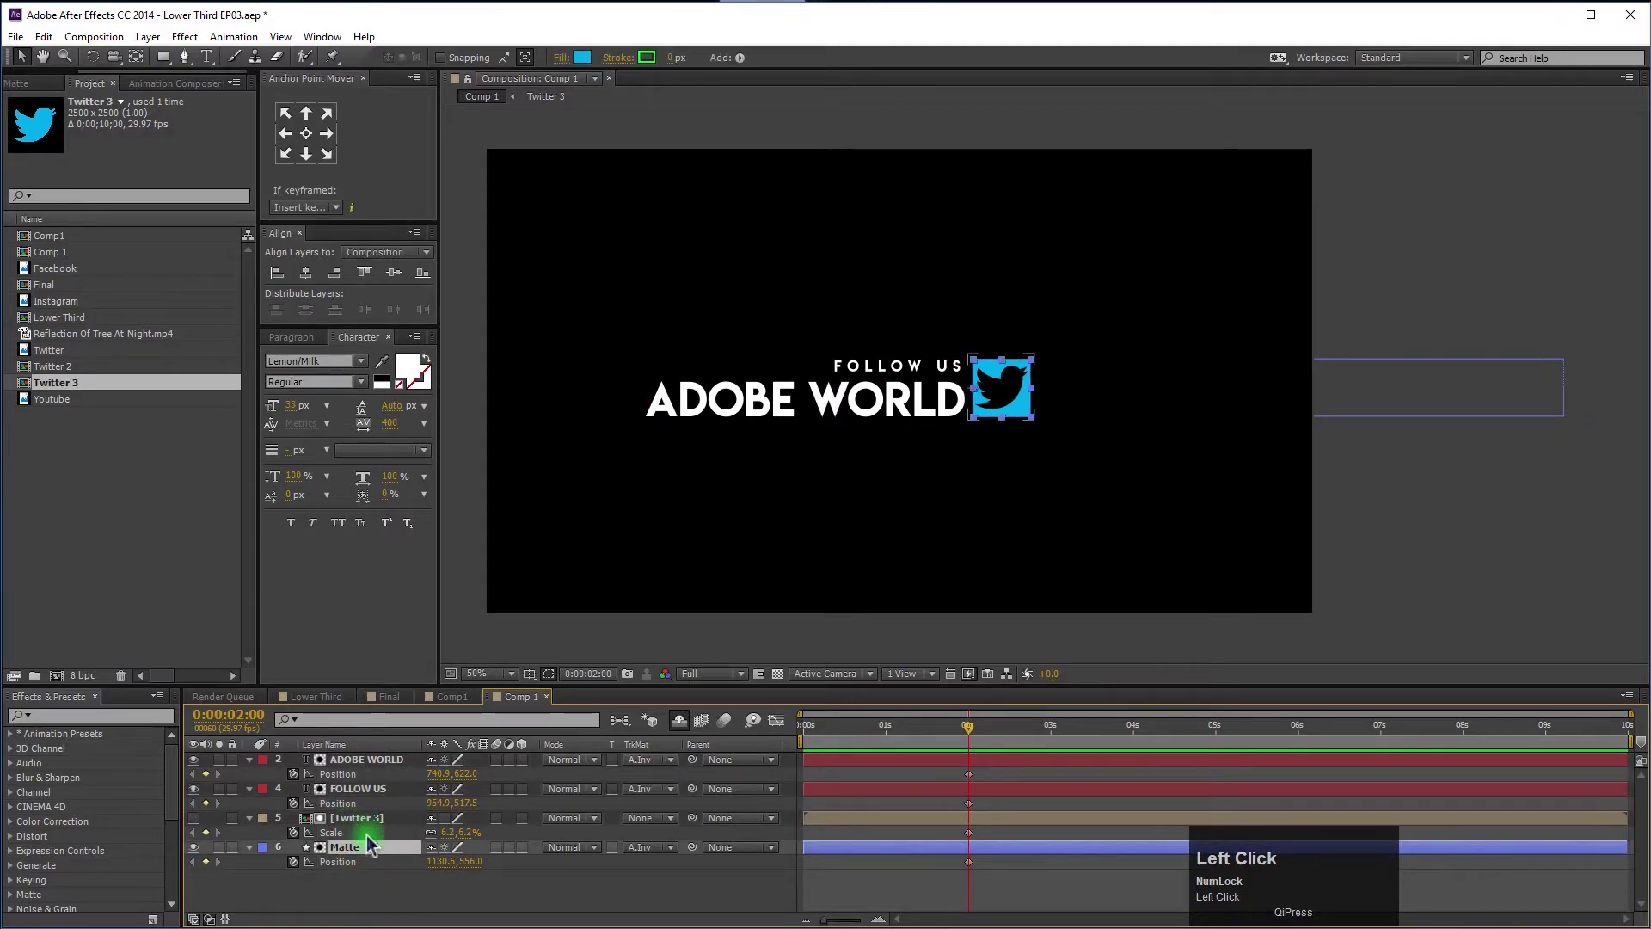
left_click_drag(376, 824, 353, 832)
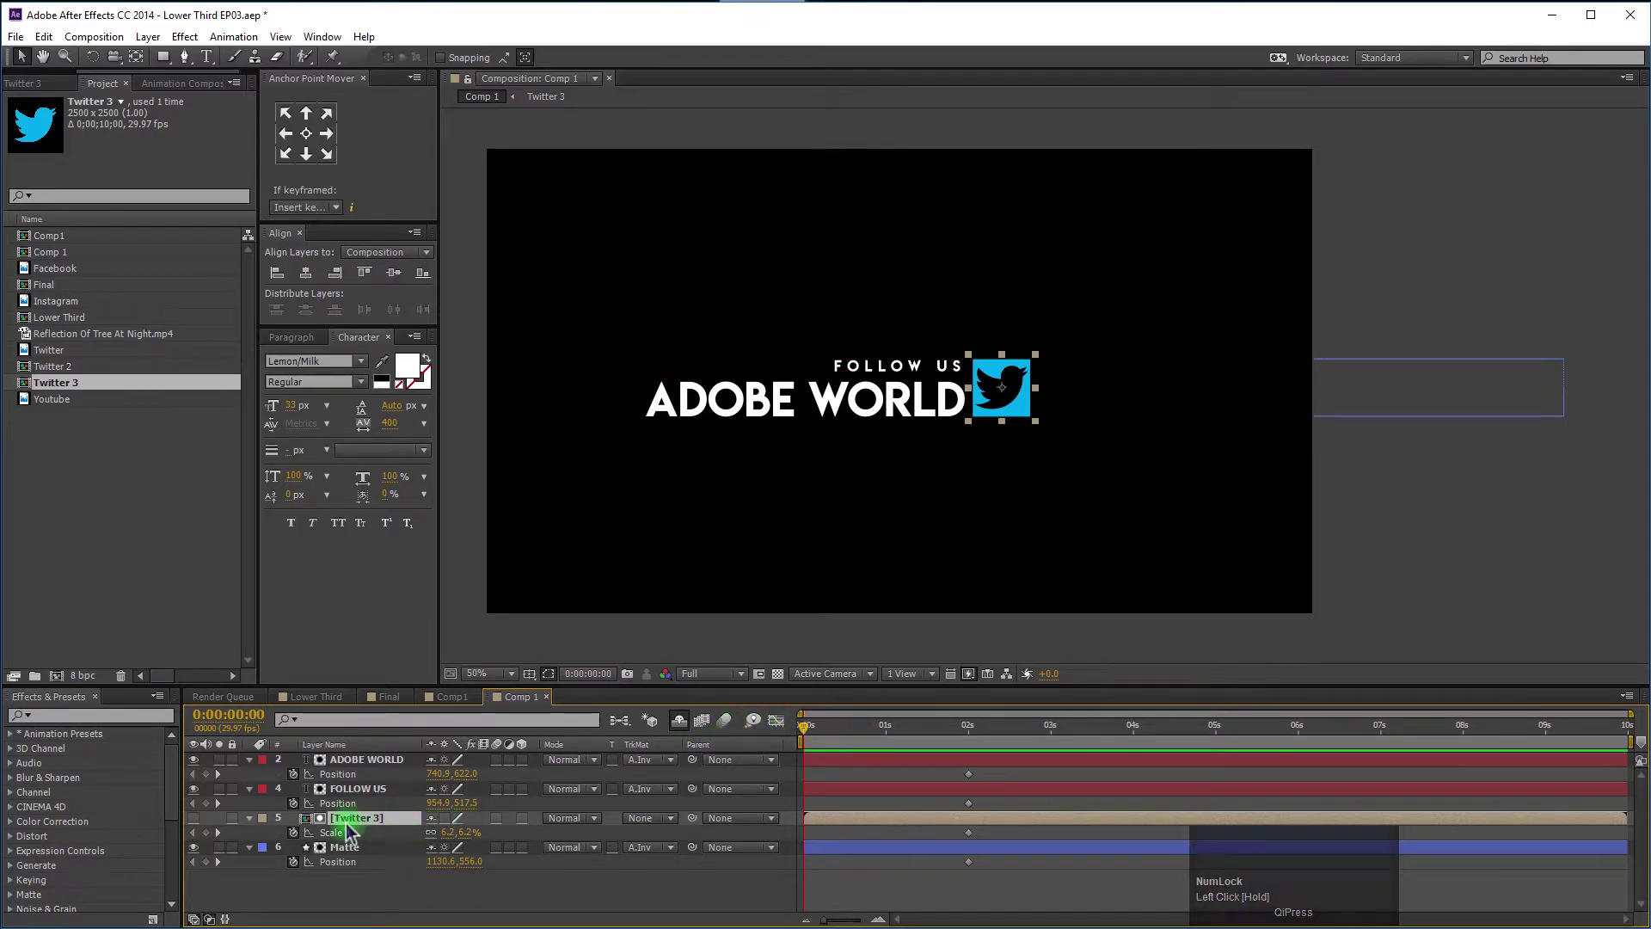
key("u")
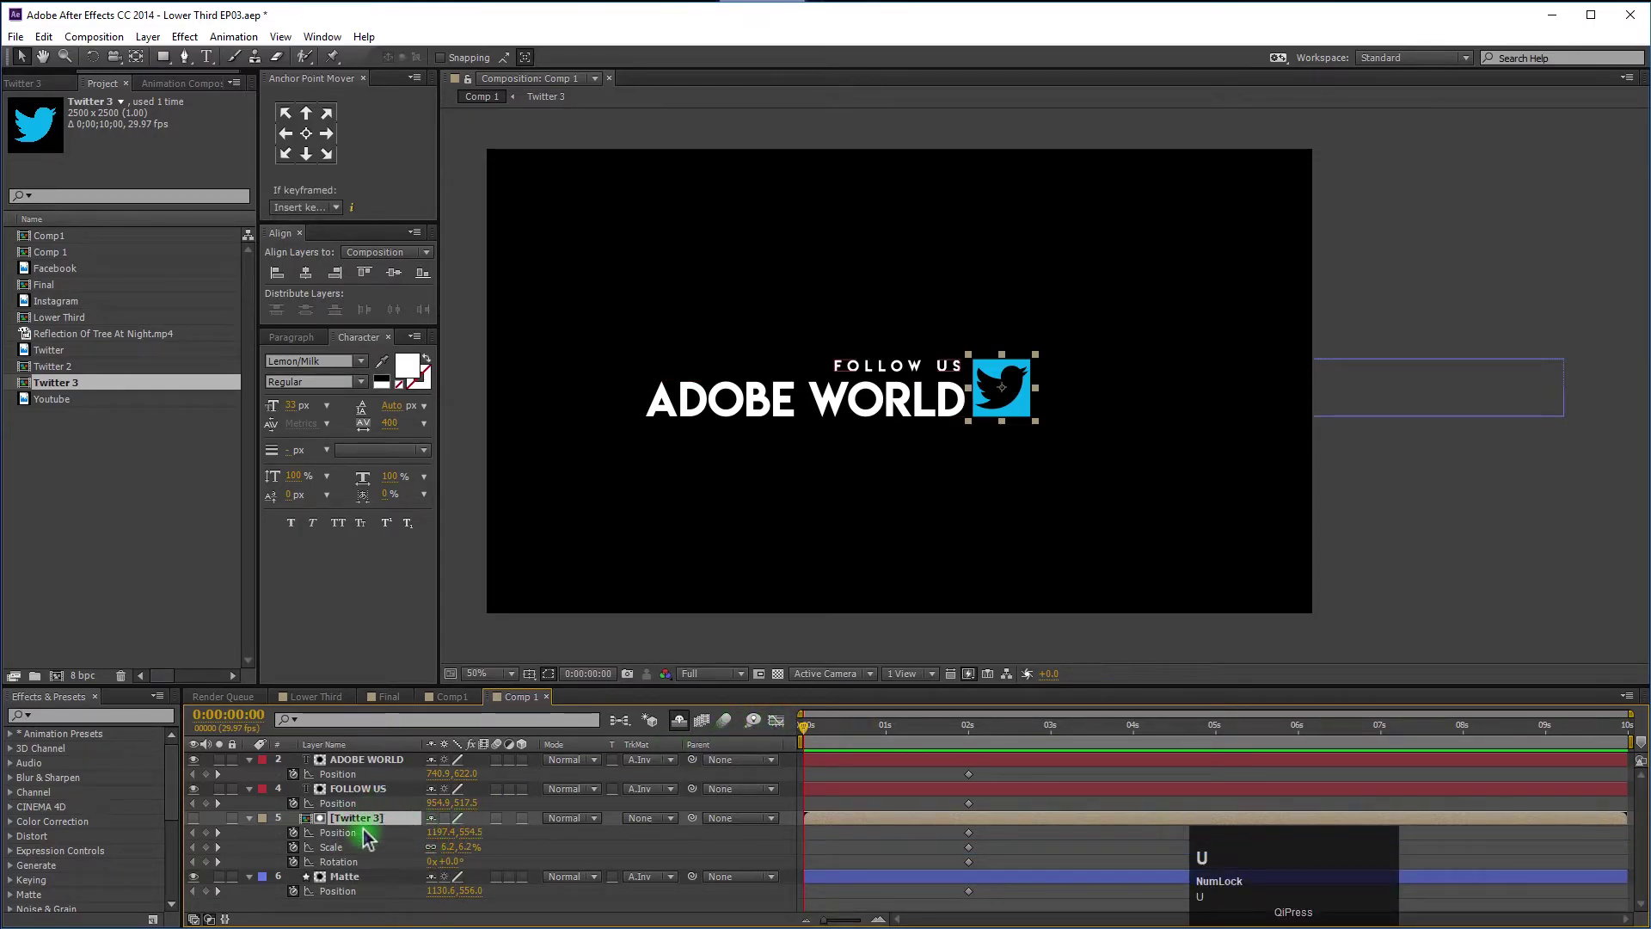
Start Twitter 3 at Scale 0.5%, Rotation 62° offset right at frame 0, Easy Ease with a sharper landing curve, and preview.
left_click(259, 797)
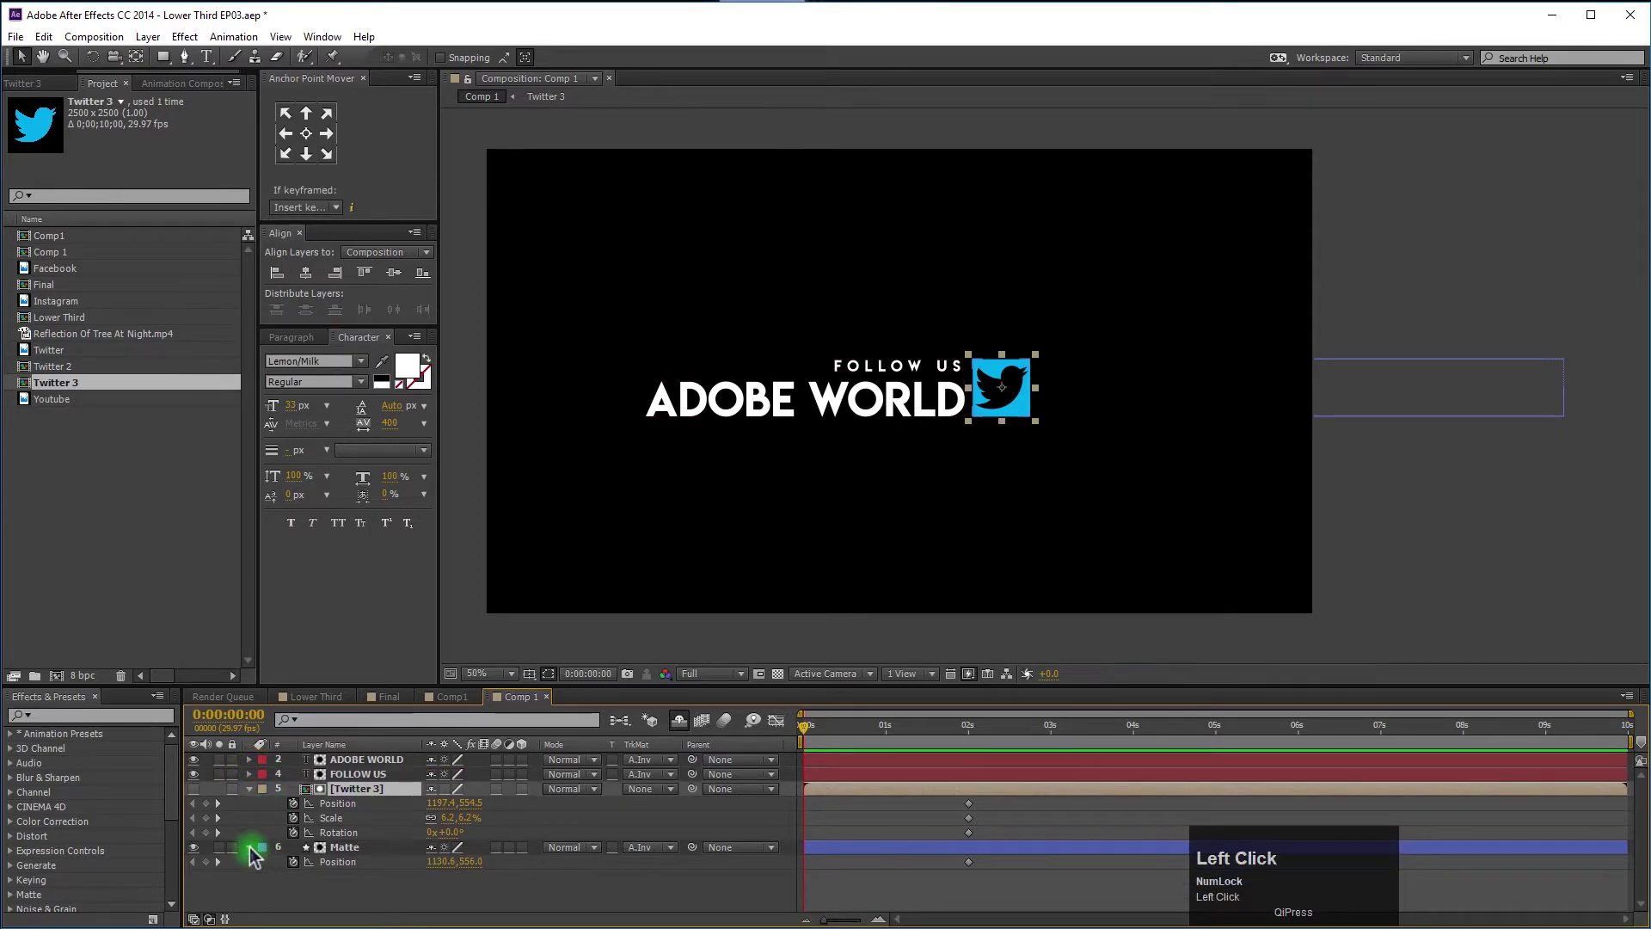
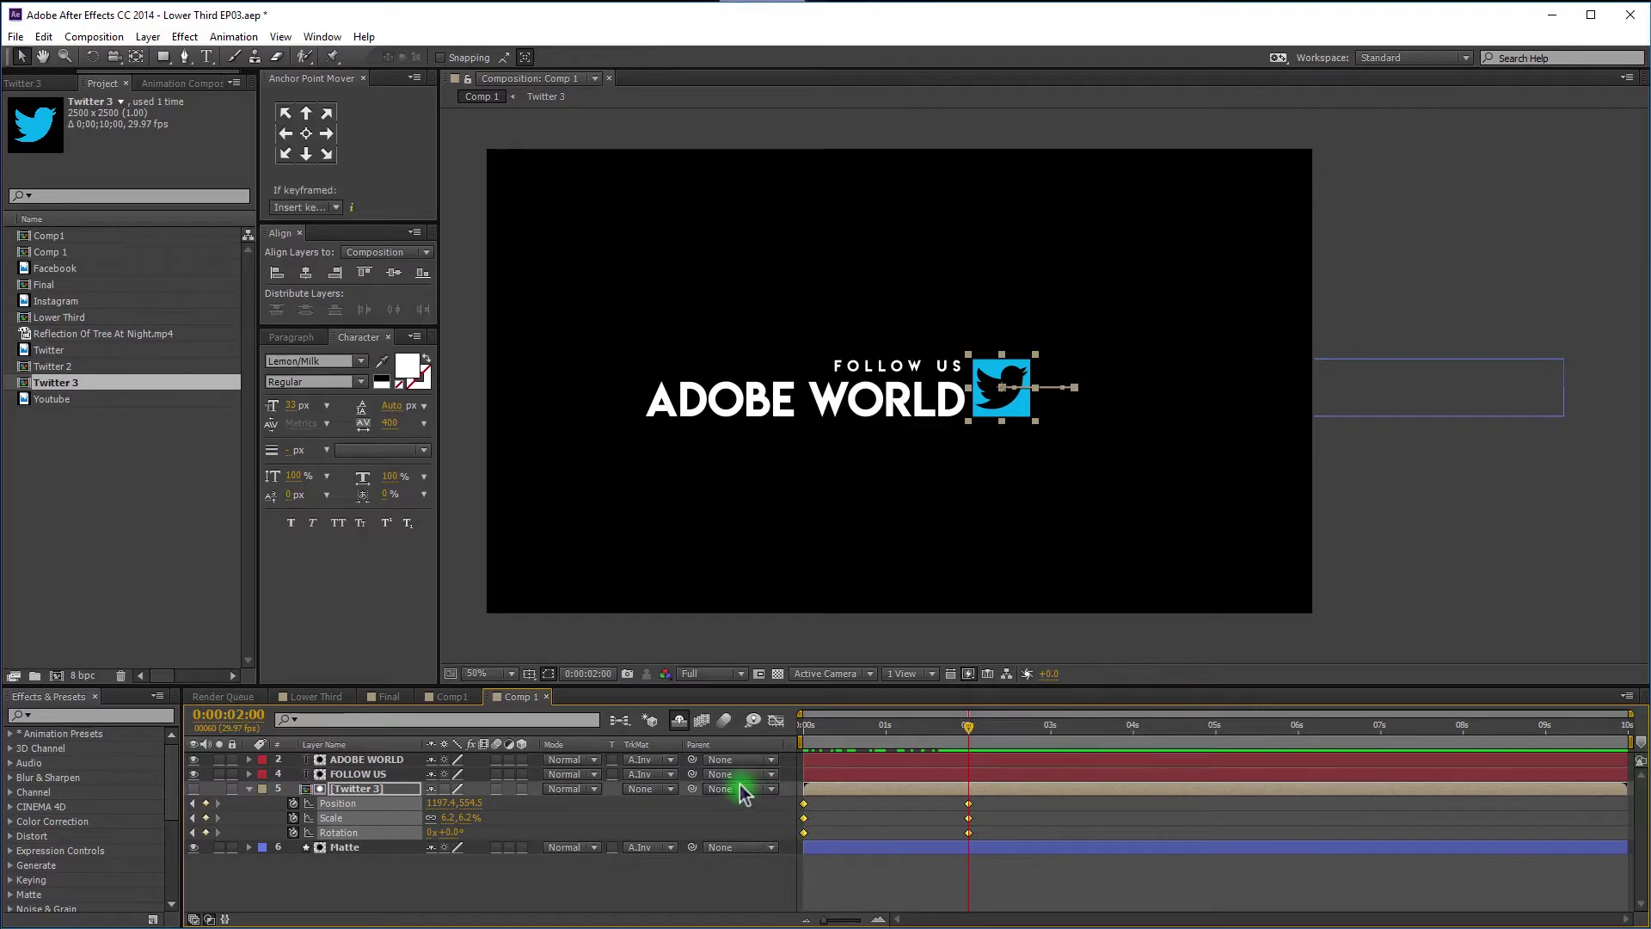
key("F9")
left_click_drag(791, 727, 791, 727)
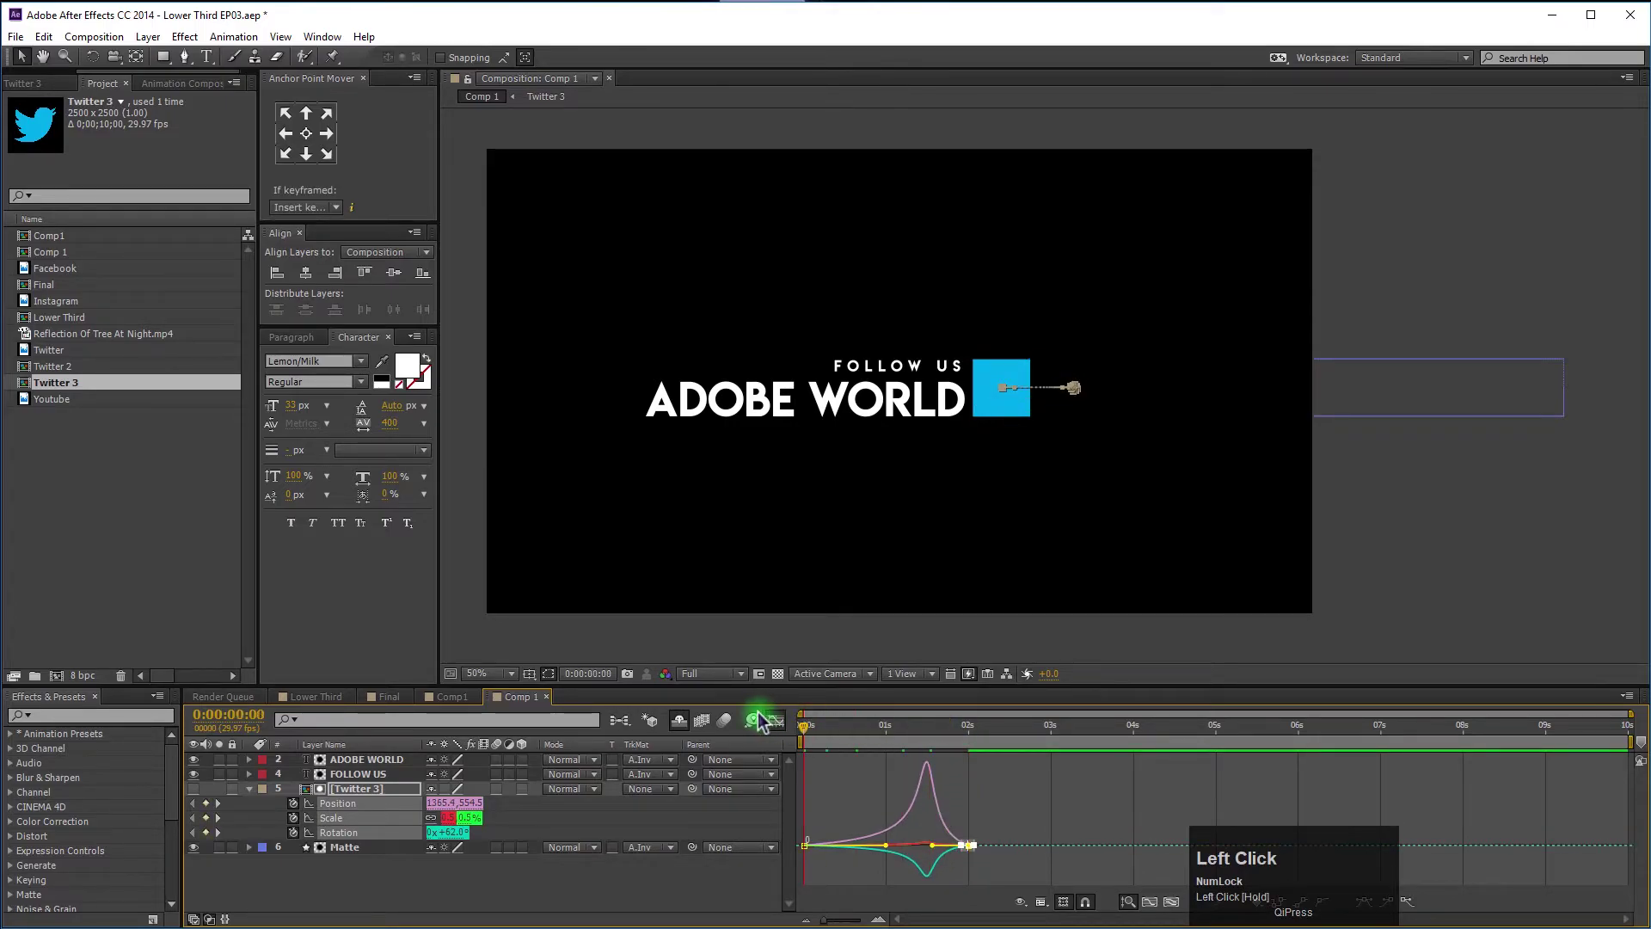
key("space")
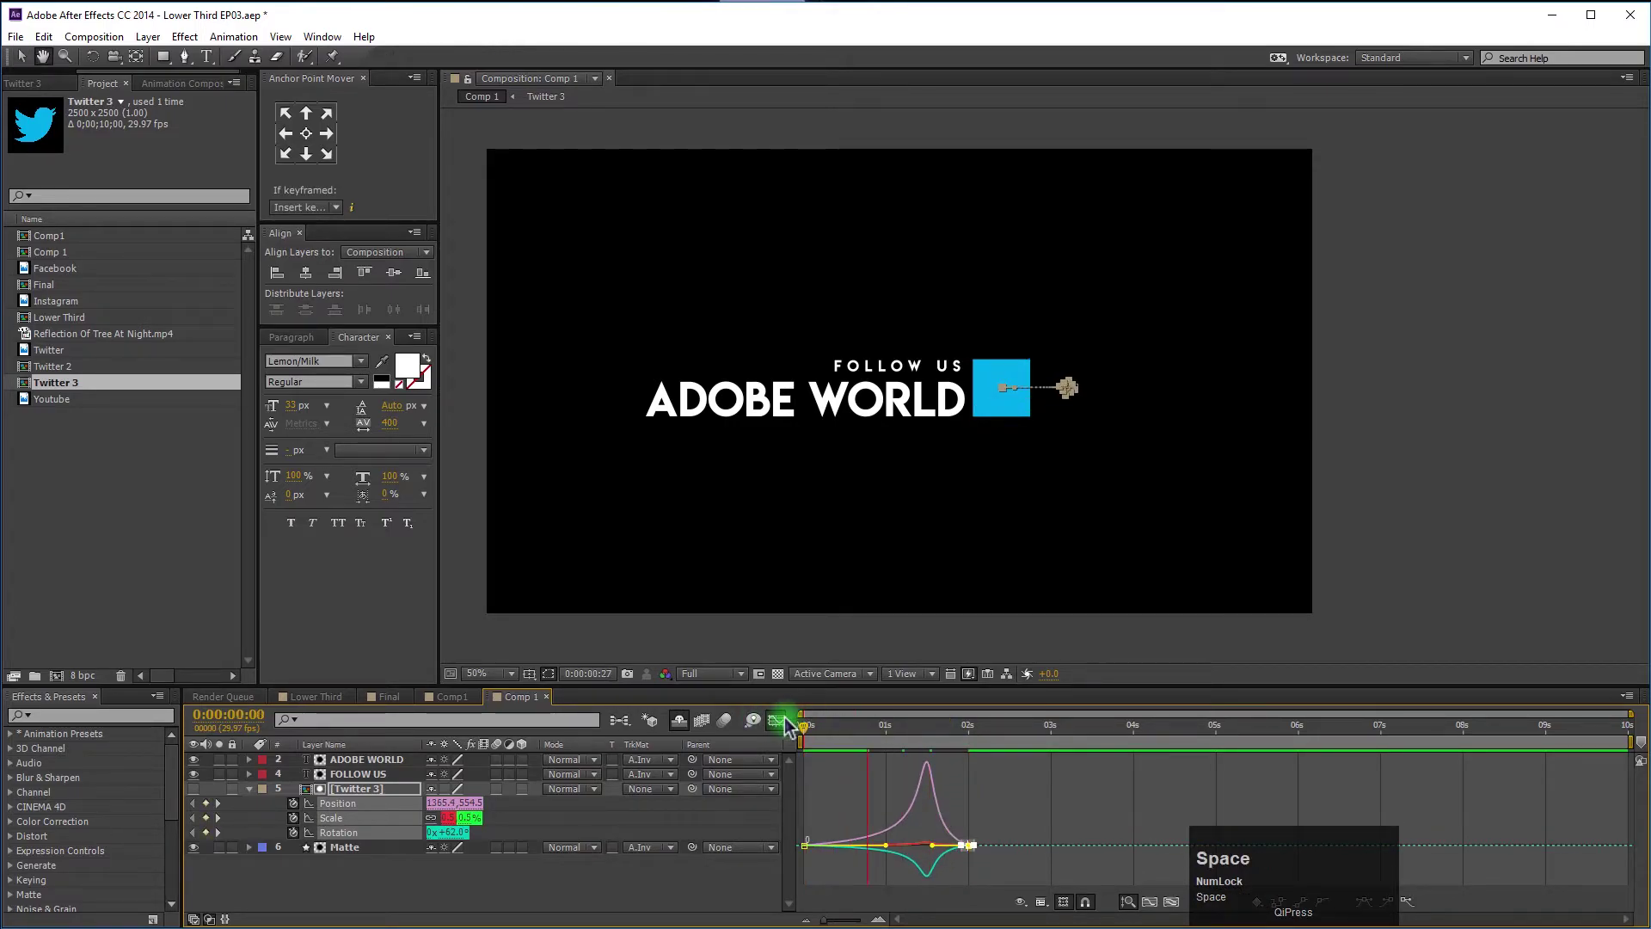
key("space")
left_click(993, 739)
key("space")
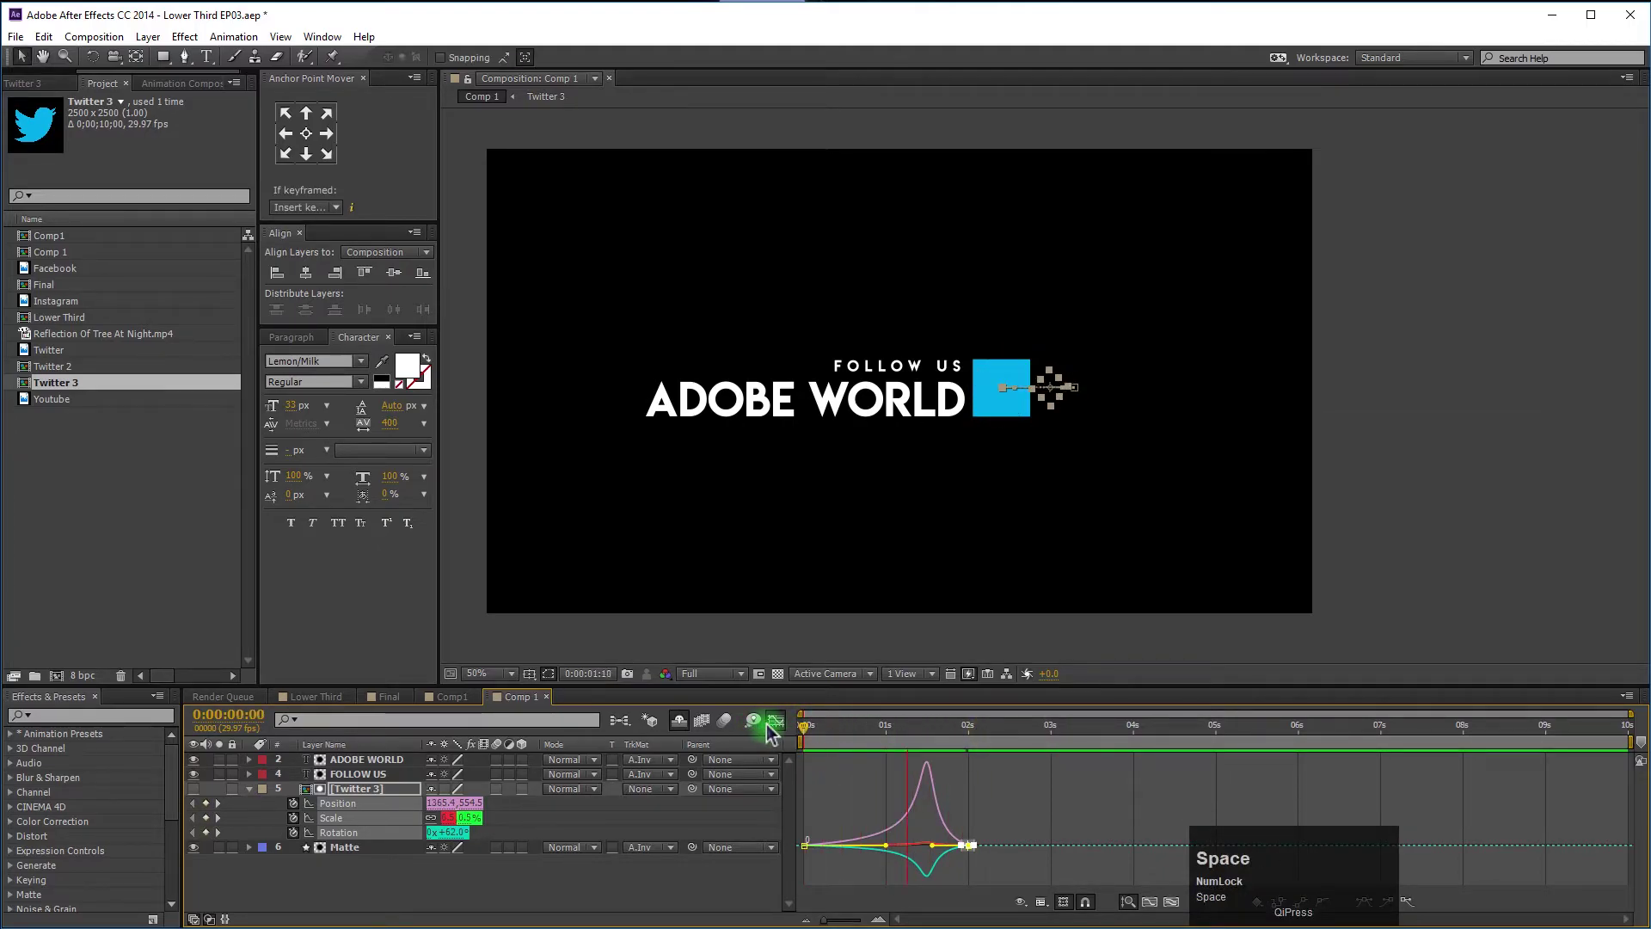
left_click_drag(777, 731, 373, 853)
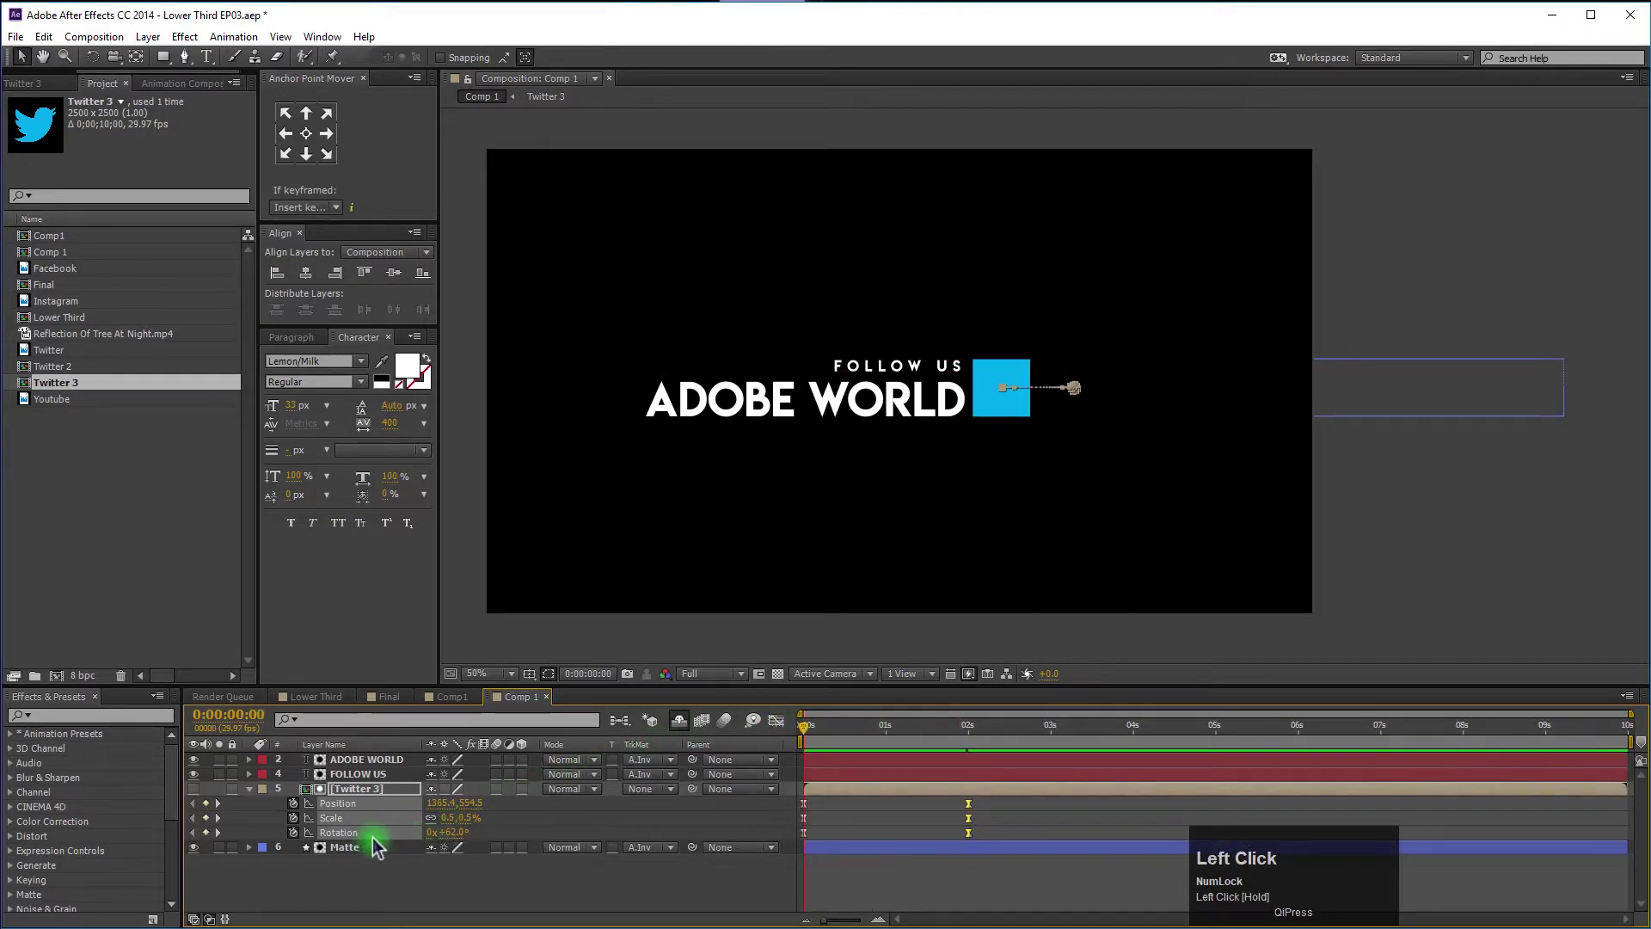
Keyframe Matte's Position and Scale so it sits far left at 0,75% scale at frame 0, full beside ADOBE WORLD at two seconds.
left_click(373, 853)
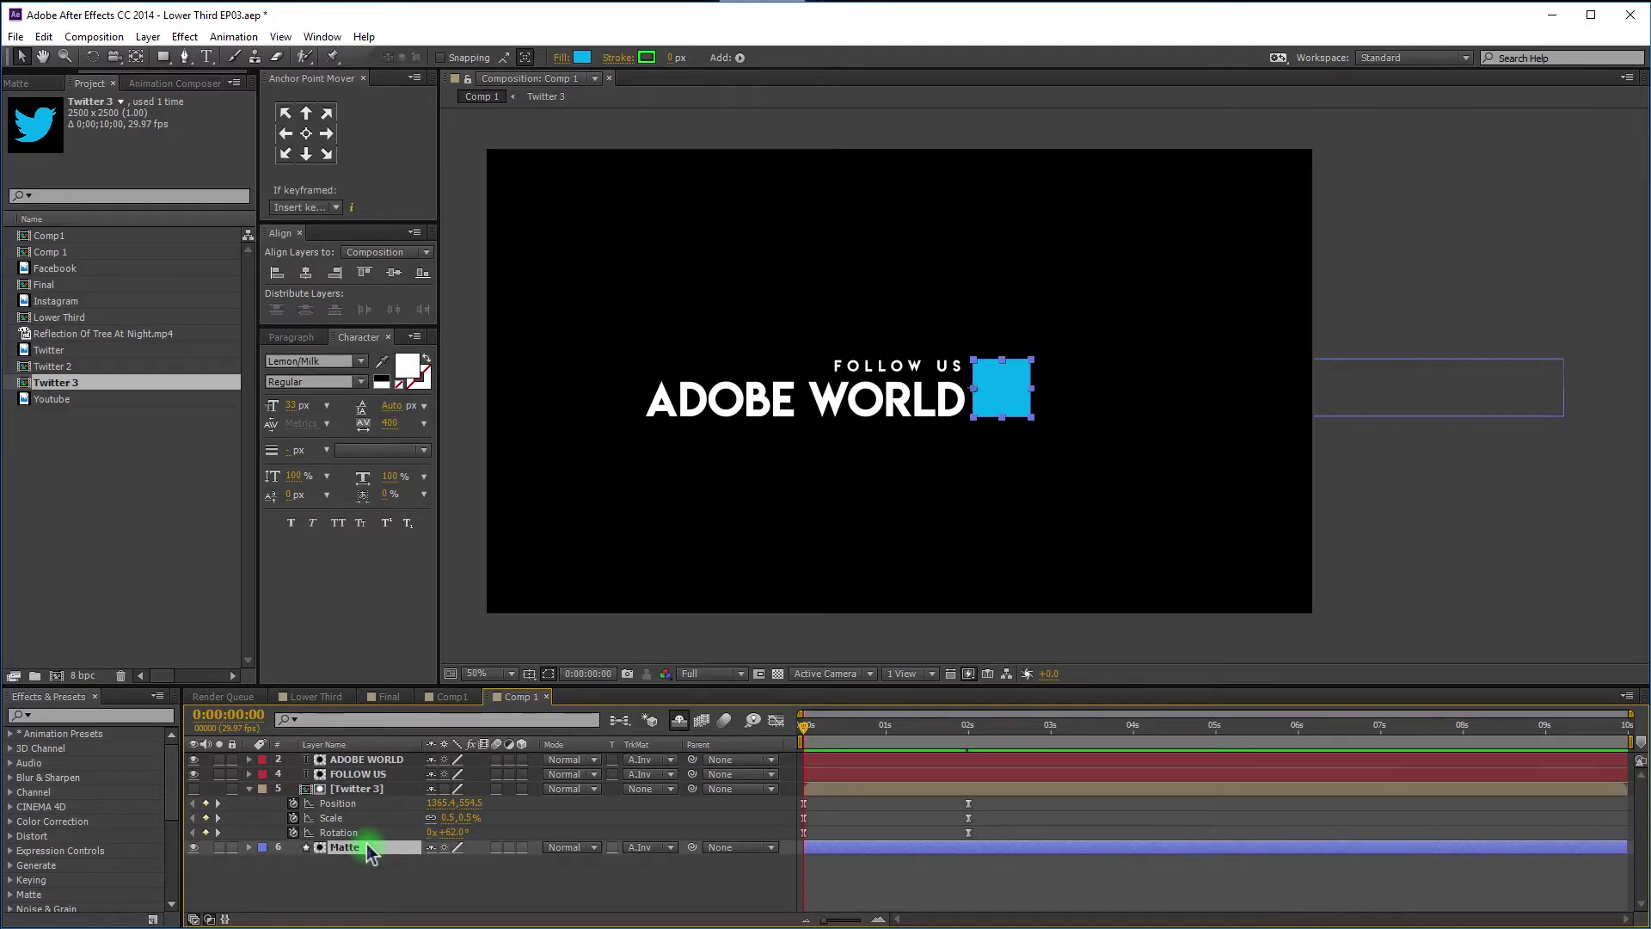
key("u")
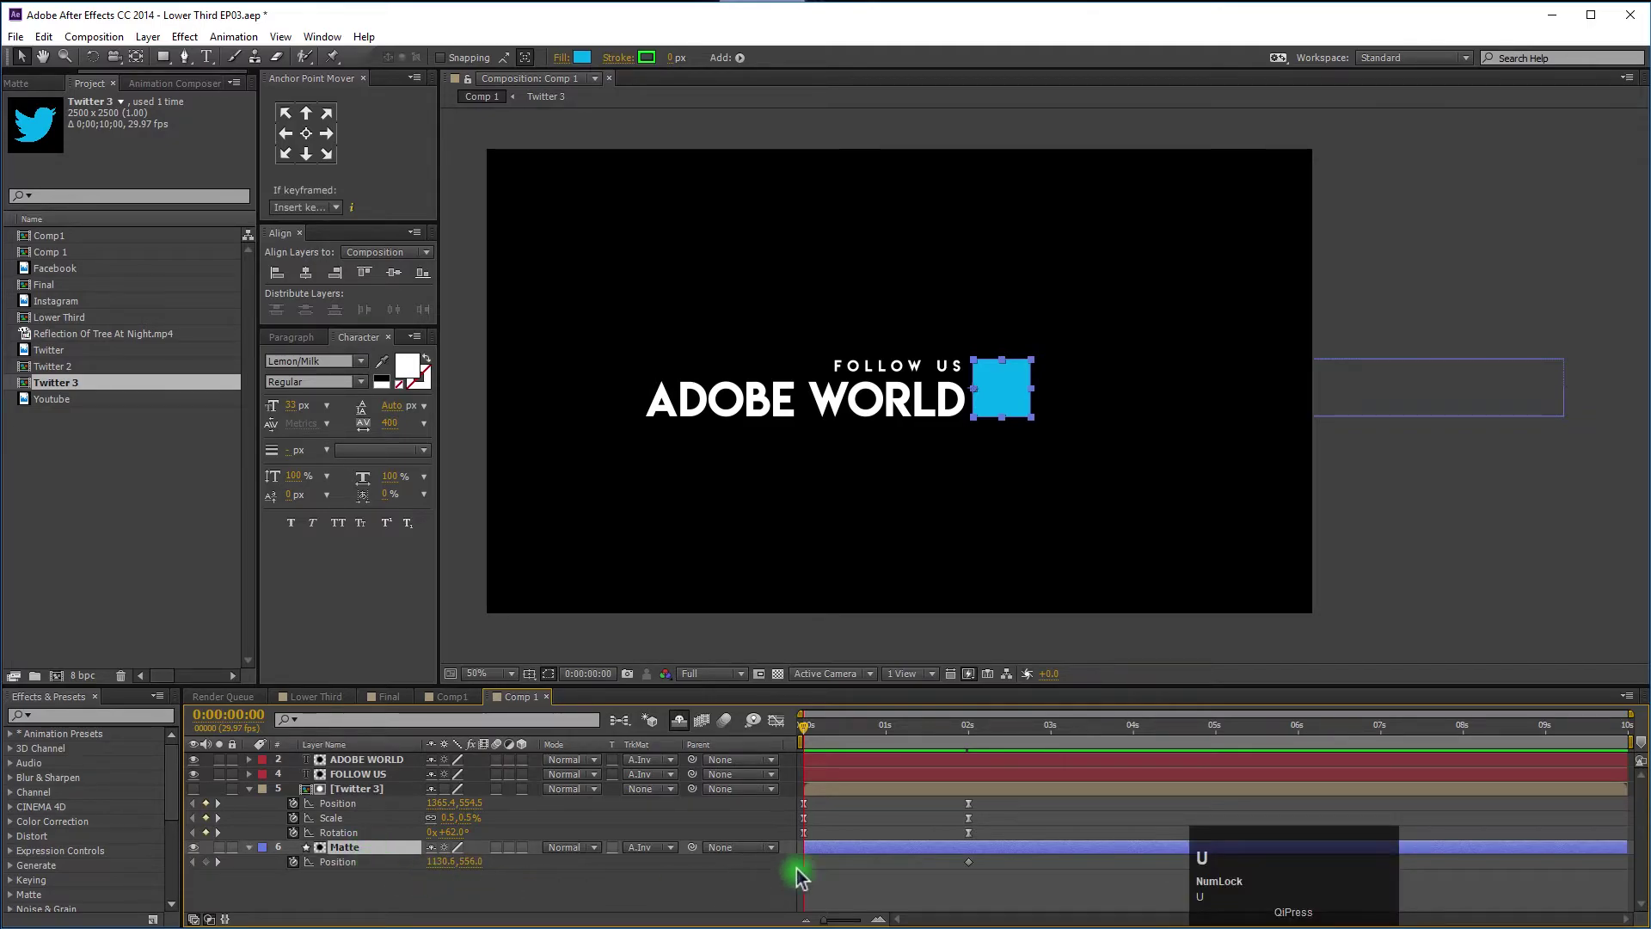
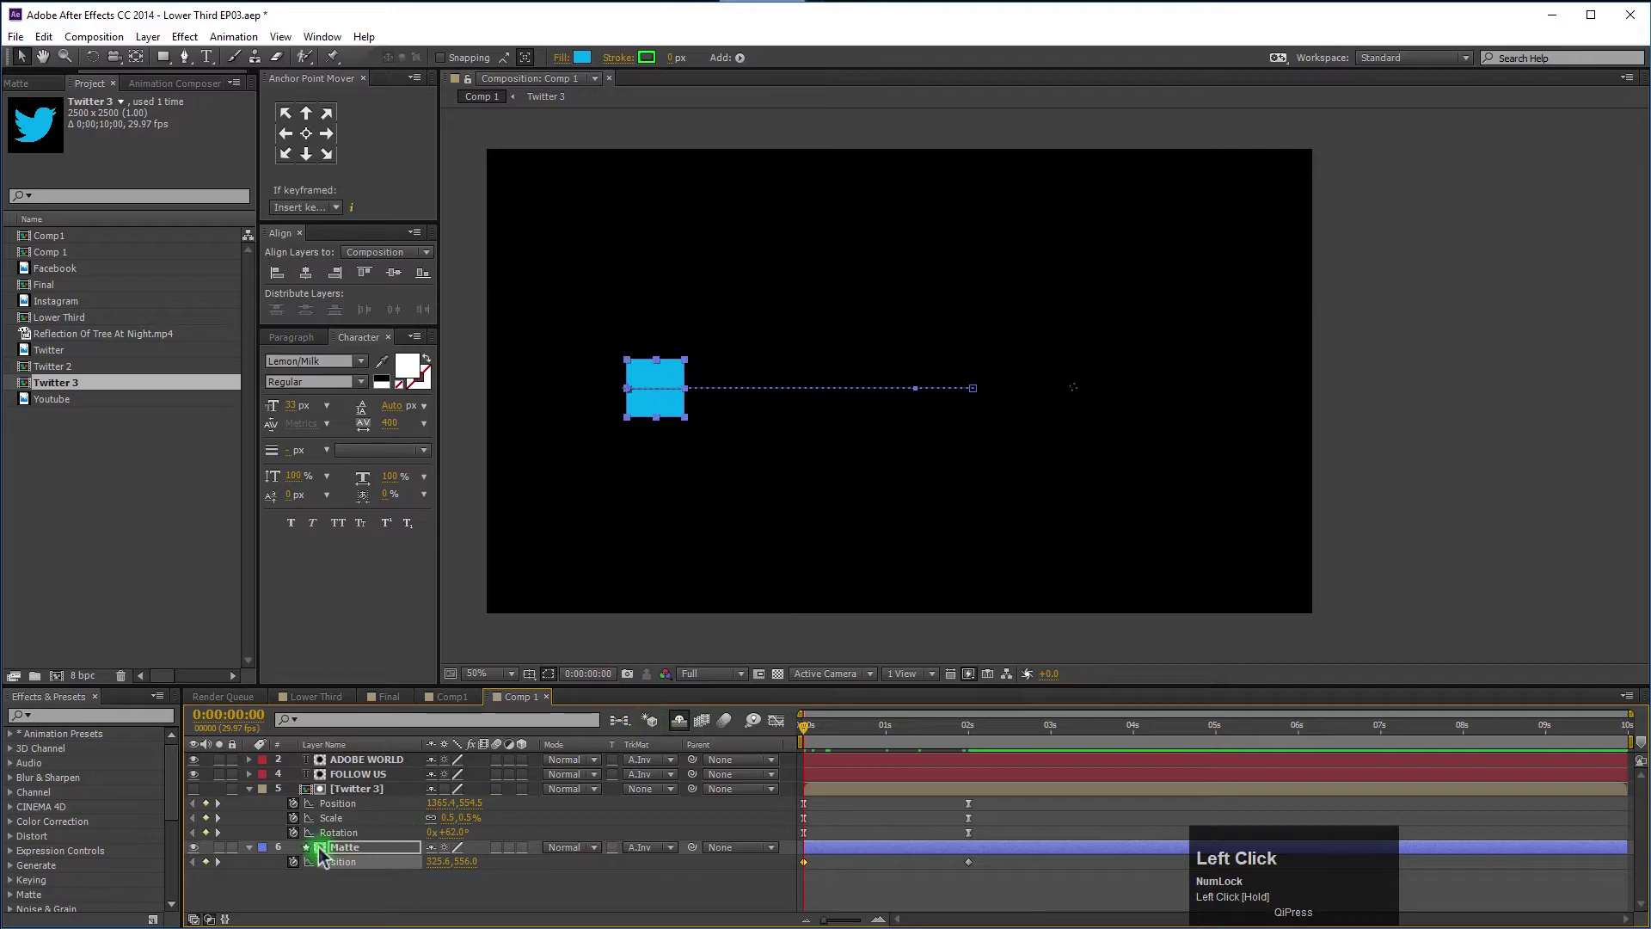
key("s")
left_click_drag(862, 737, 538, 840)
key("u")
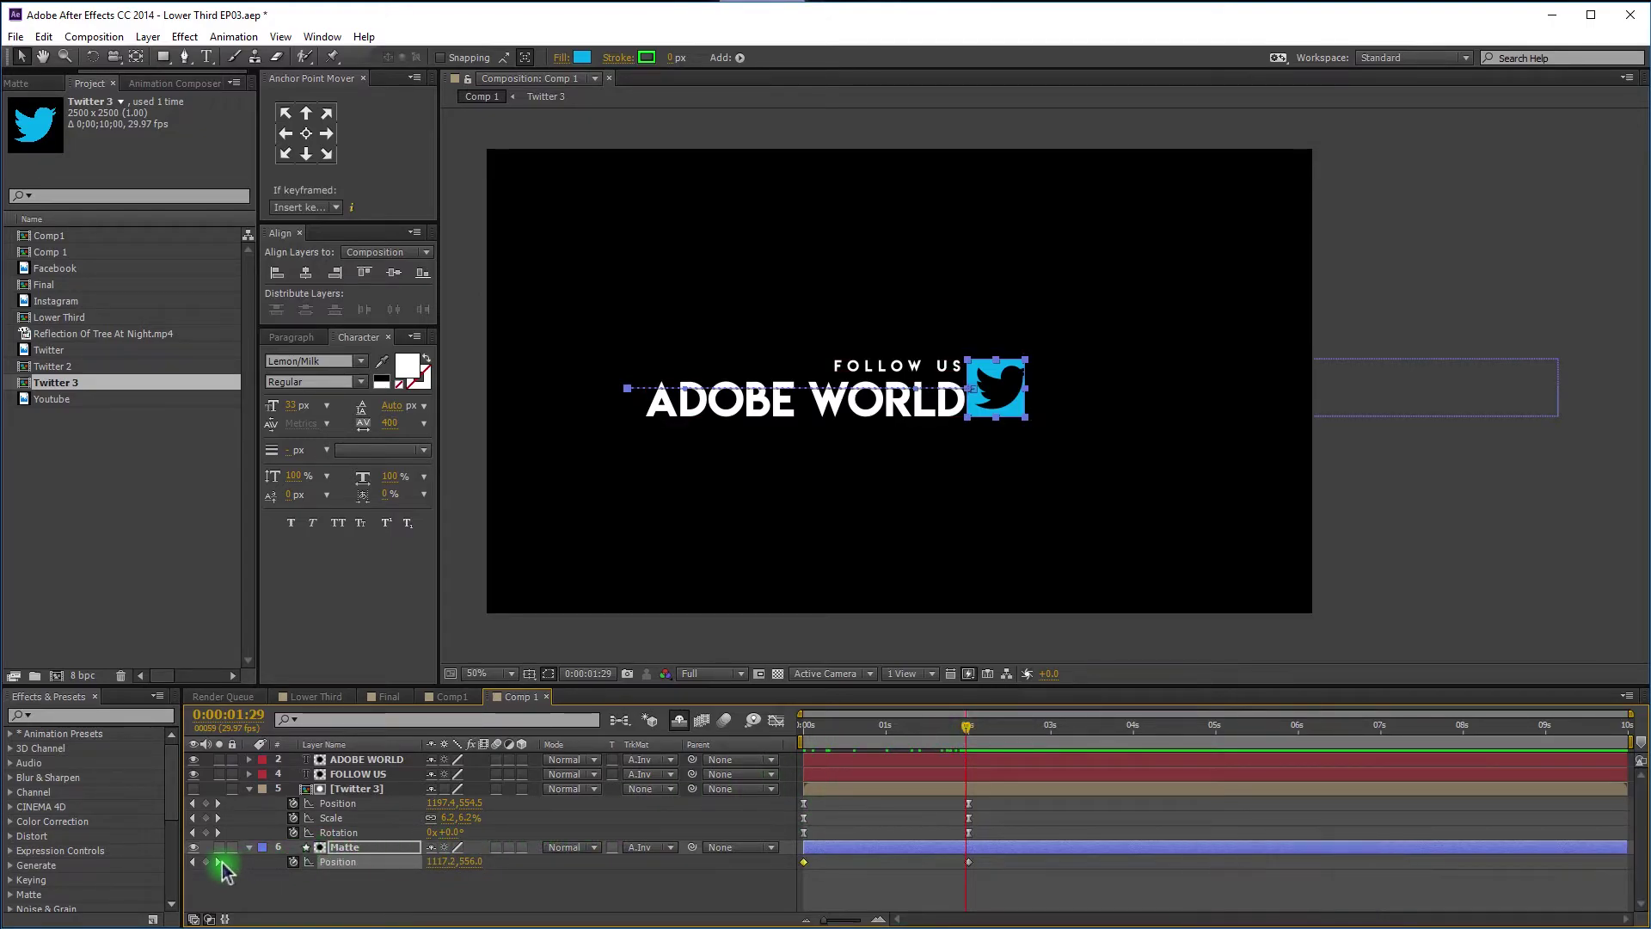
left_click(226, 872)
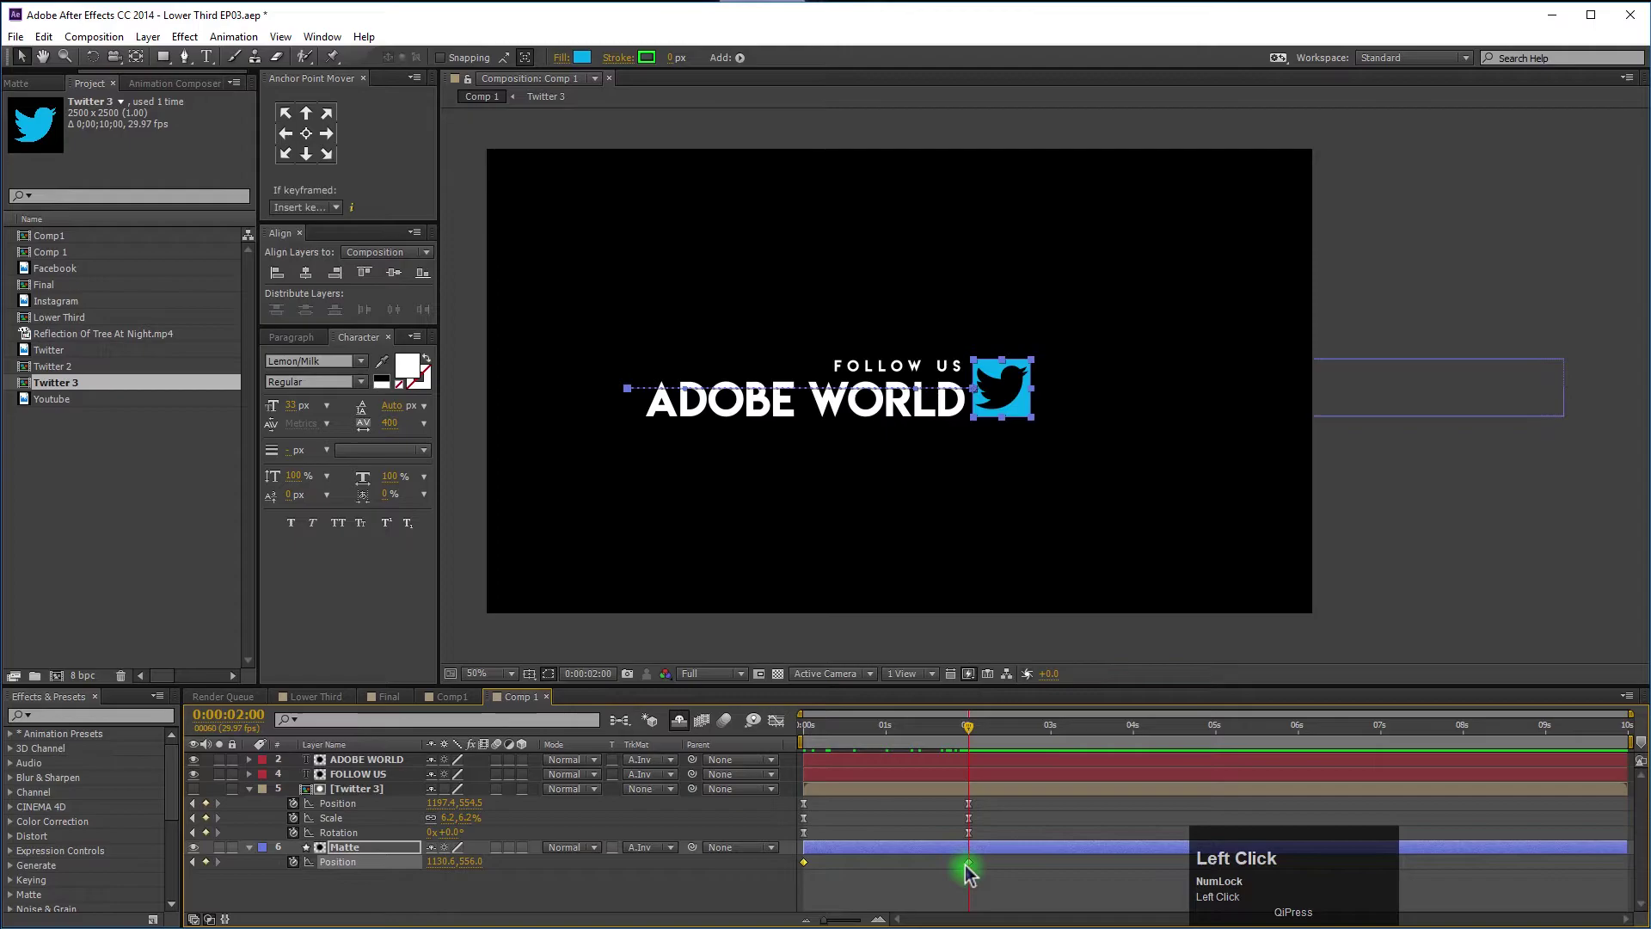
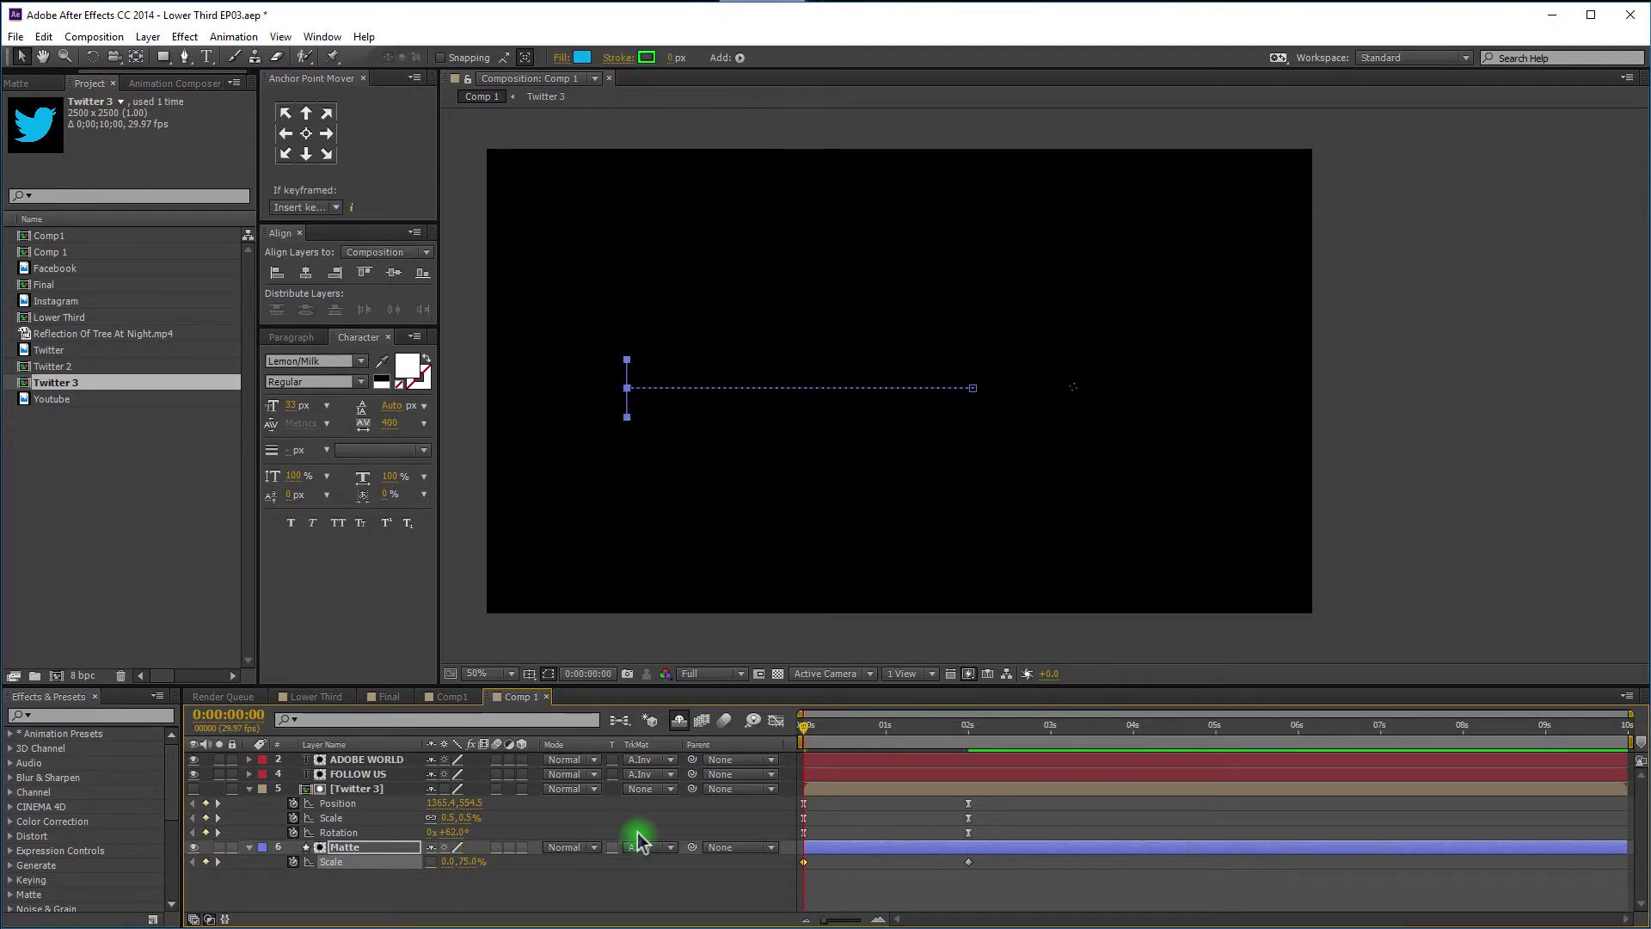
RAM-preview the ADOBE WORLD reveal and zoom the viewer to 200% on its first frames to check the matte sliver.
left_click_drag(759, 907, 774, 730)
key("space")
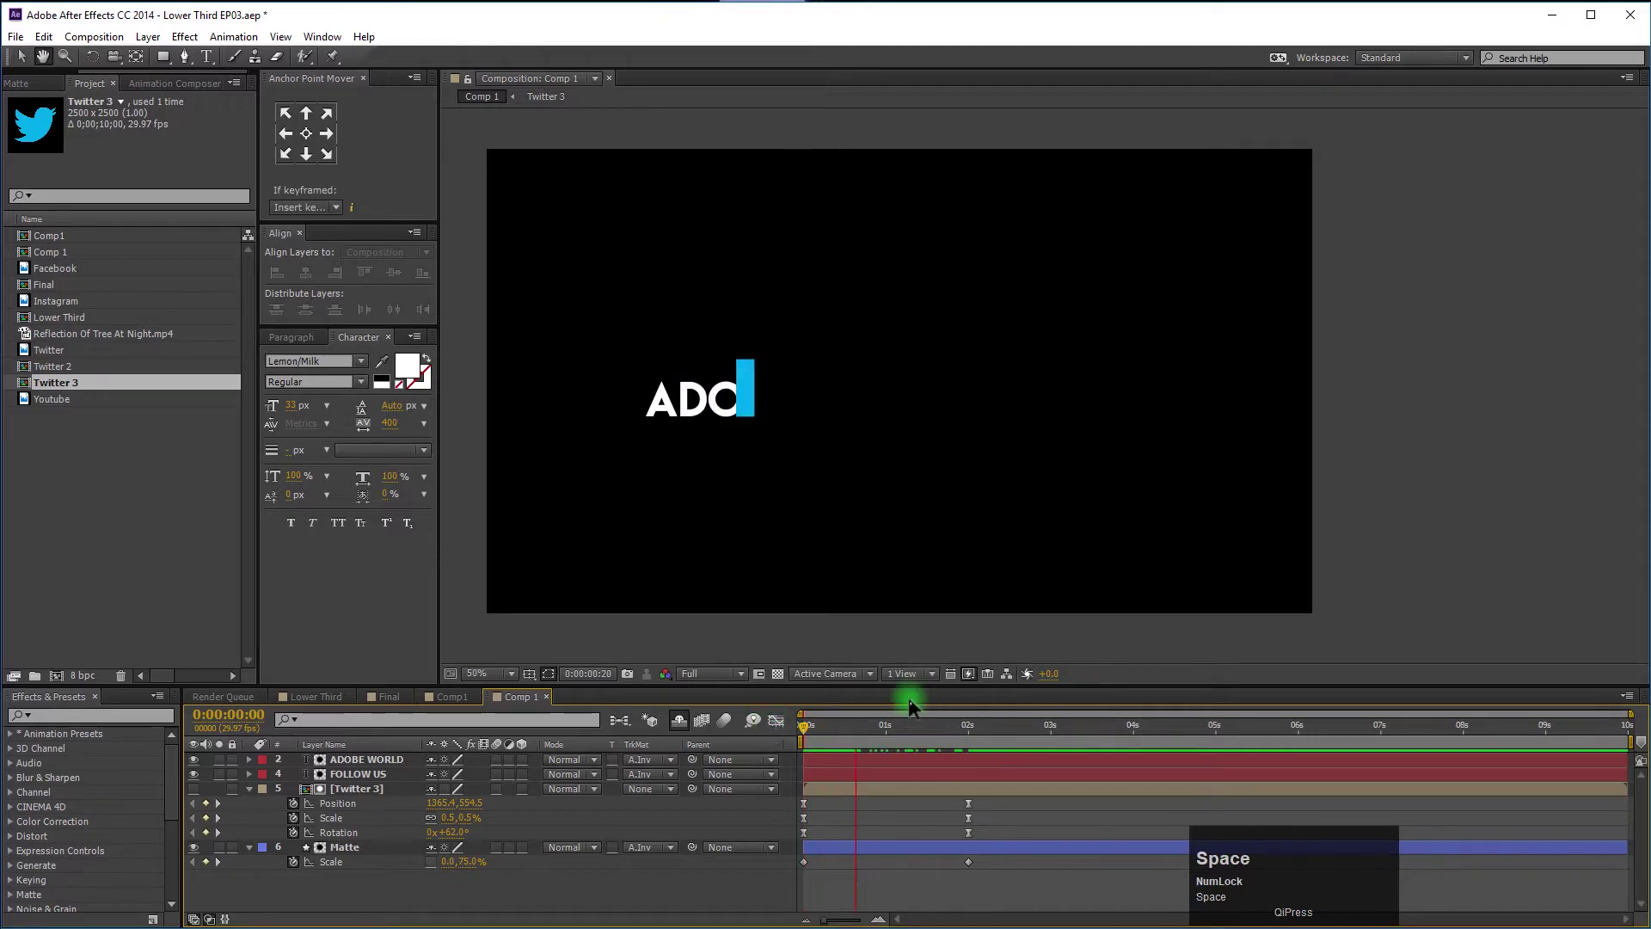
key("space")
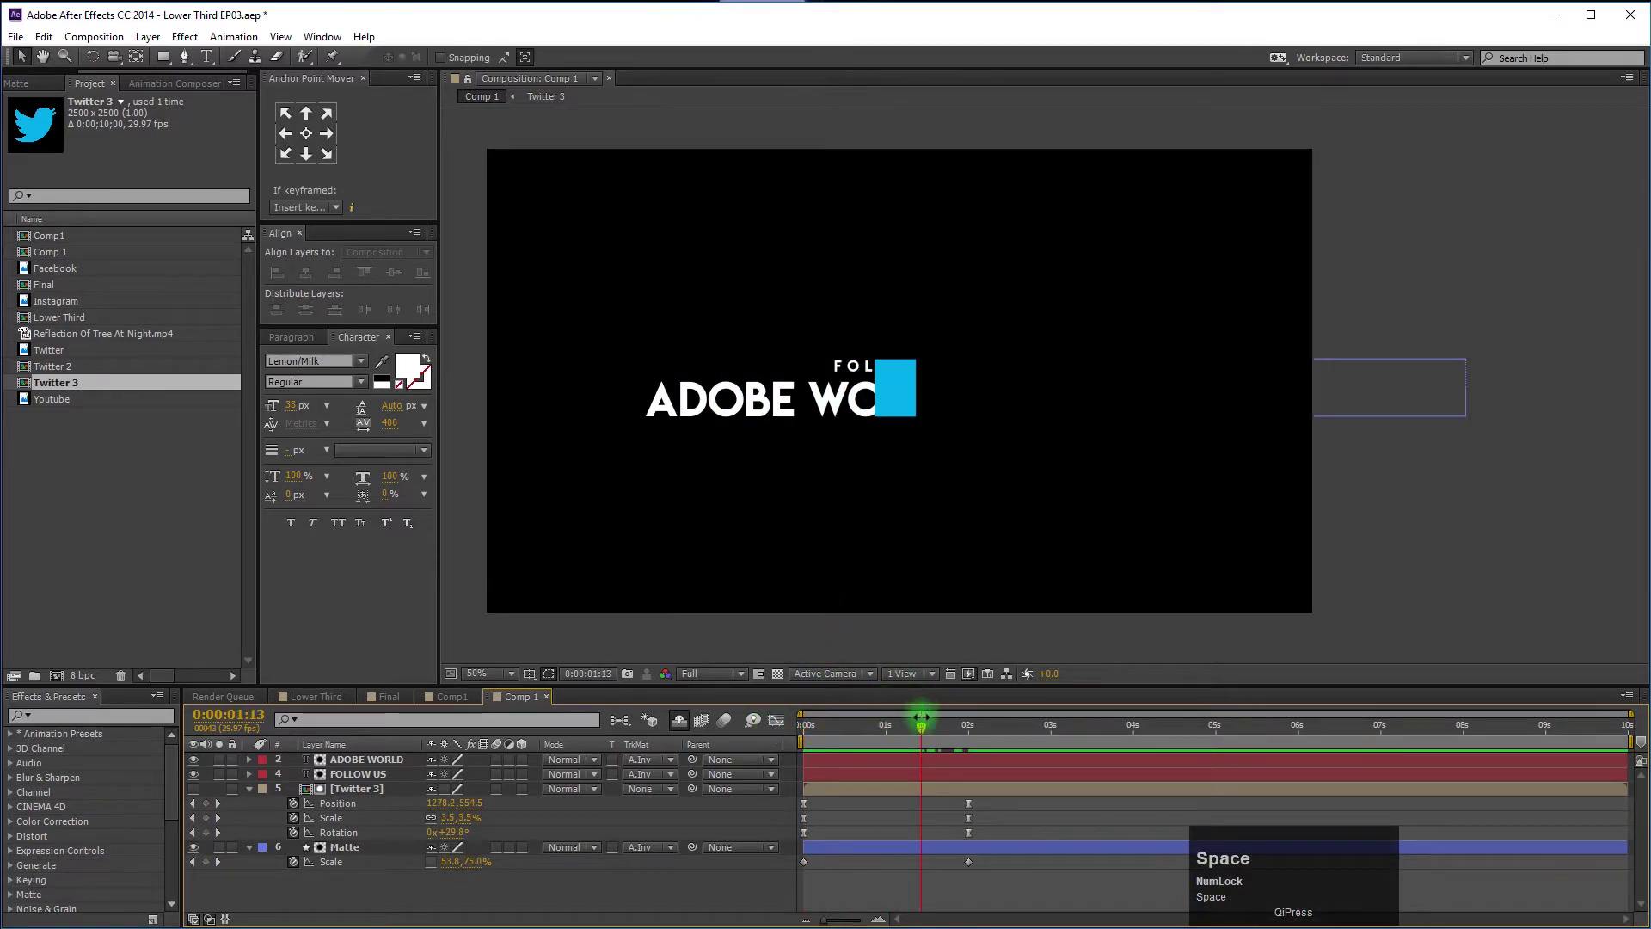
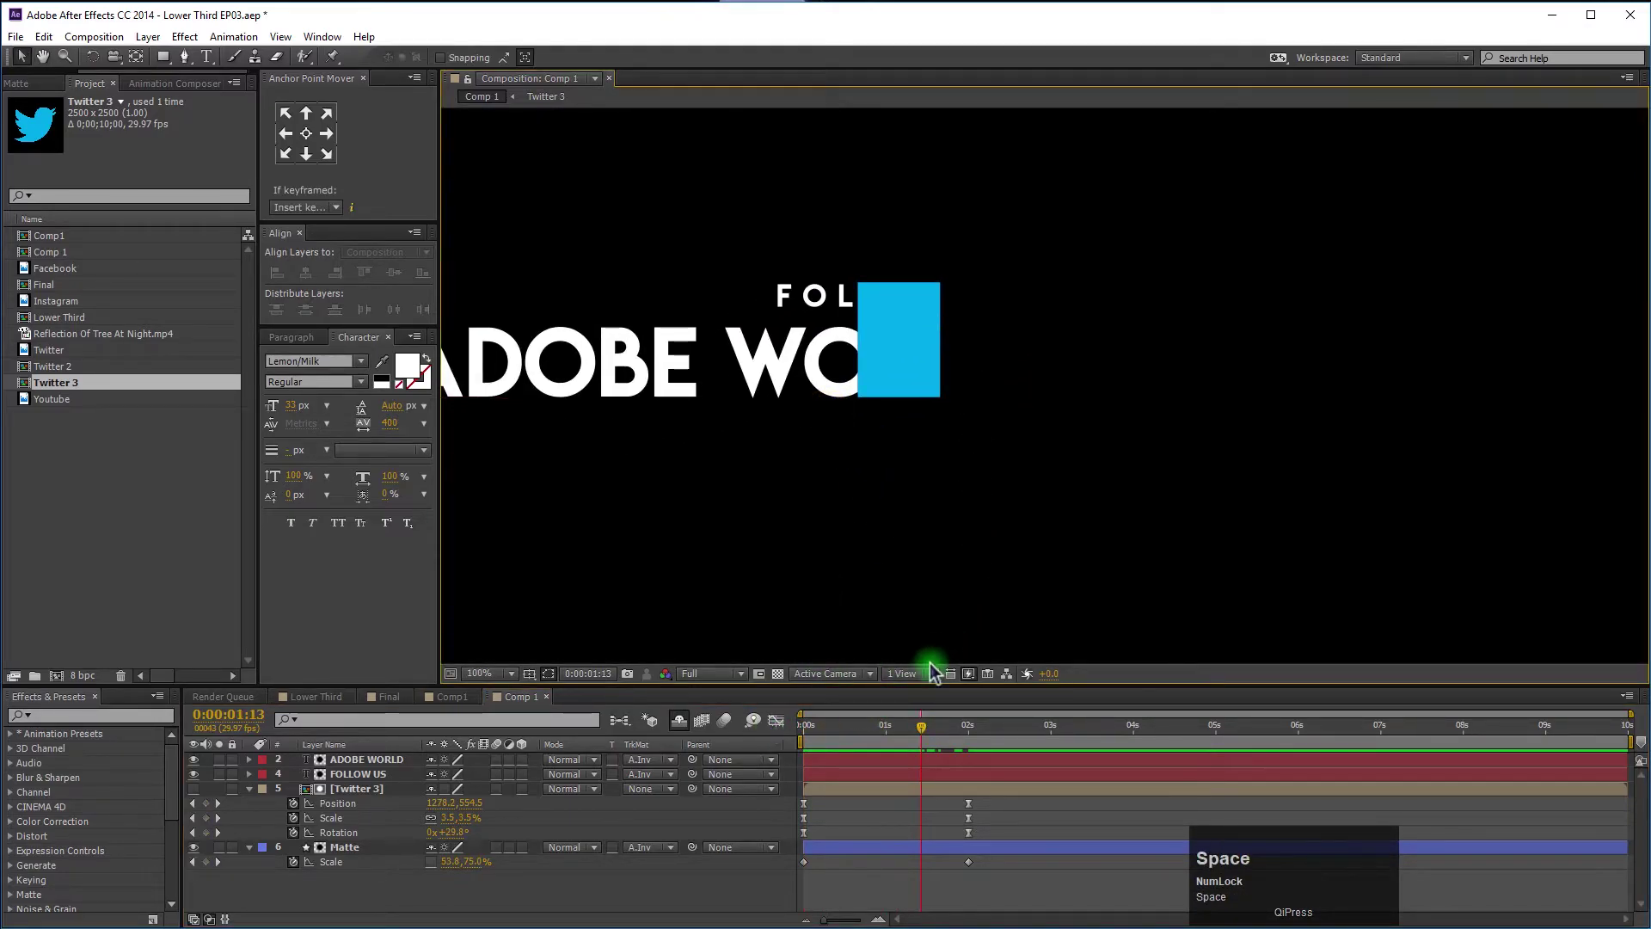
left_click_drag(885, 742, 773, 482)
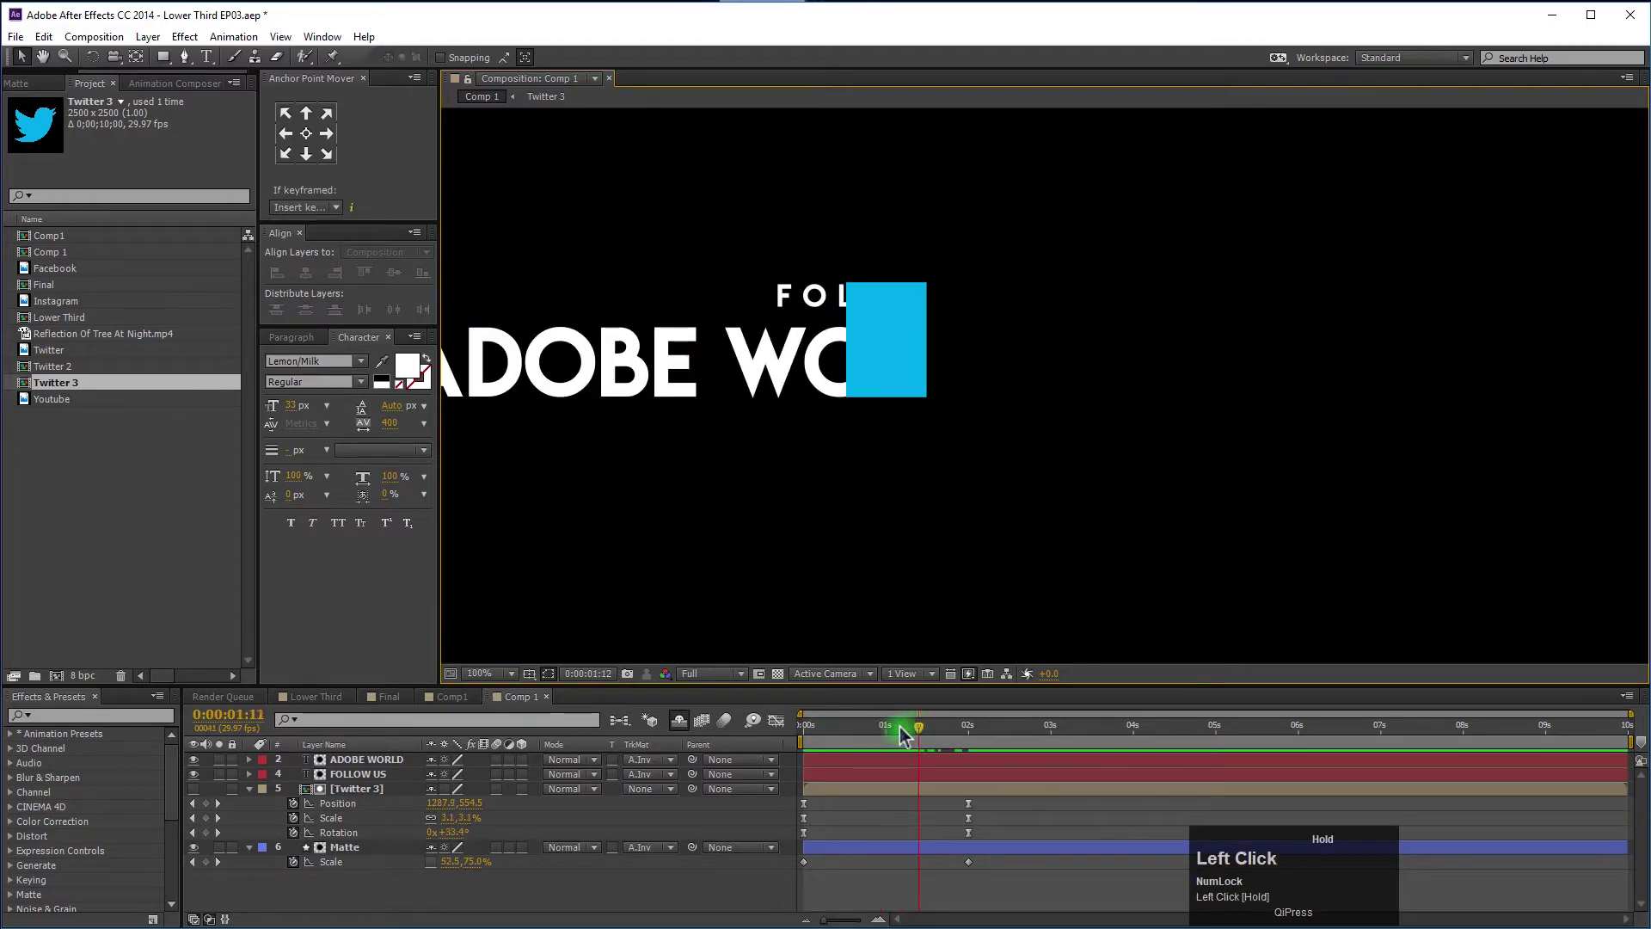
scroll("down", 3)
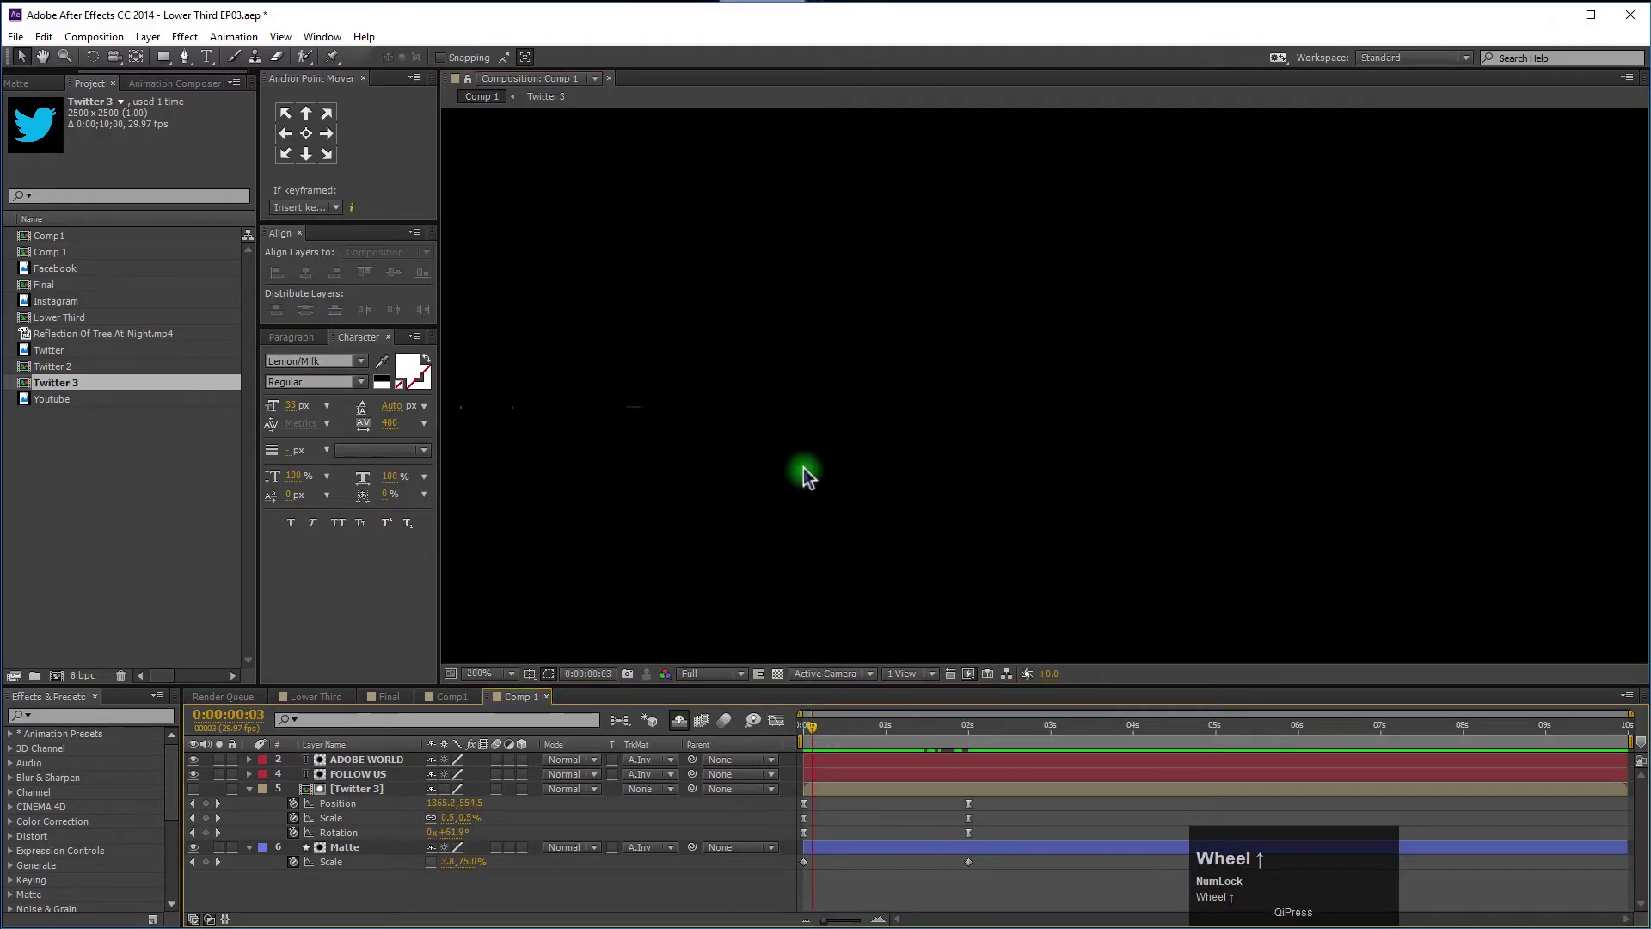
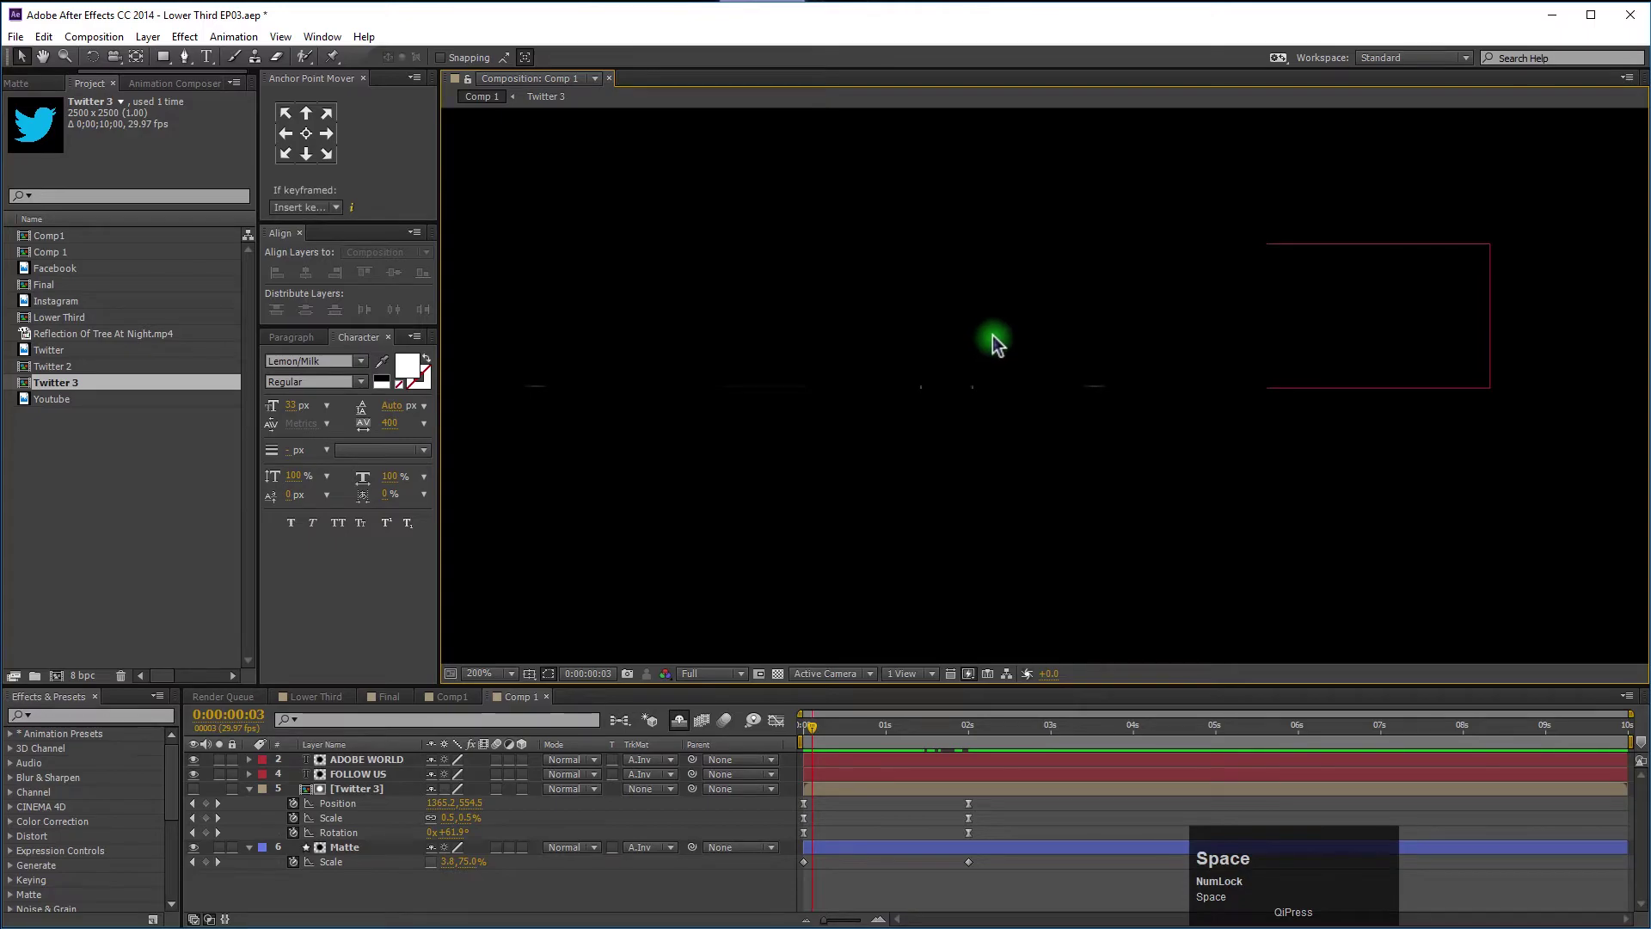
scroll("down", 3)
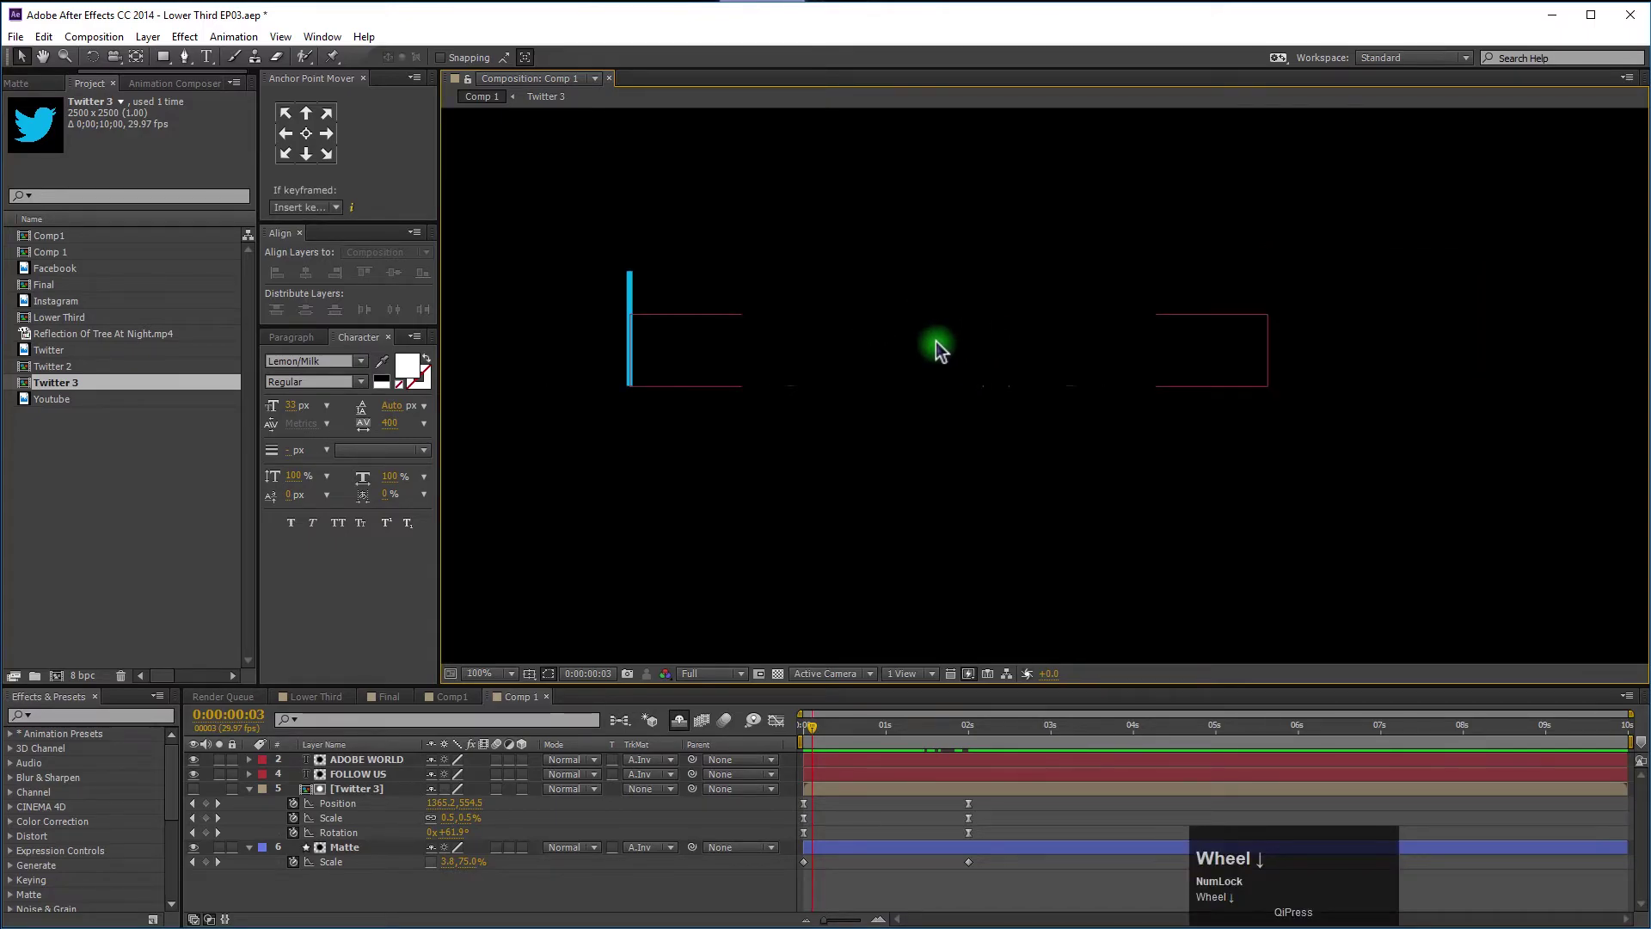
scroll("up", 3)
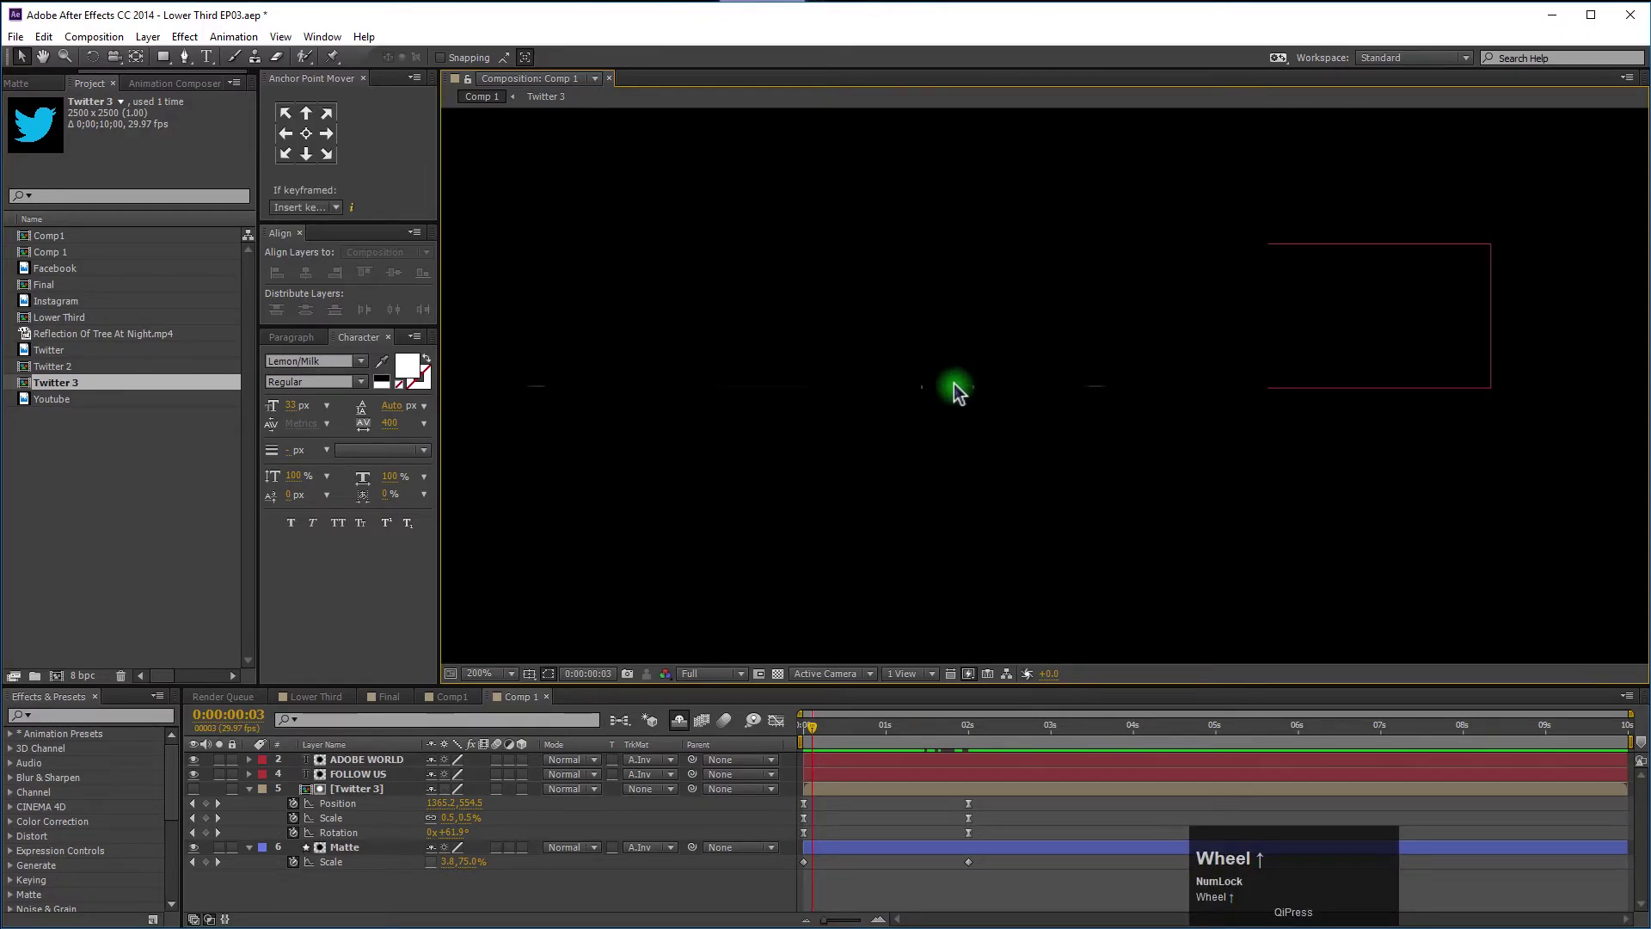
scroll("down", 3)
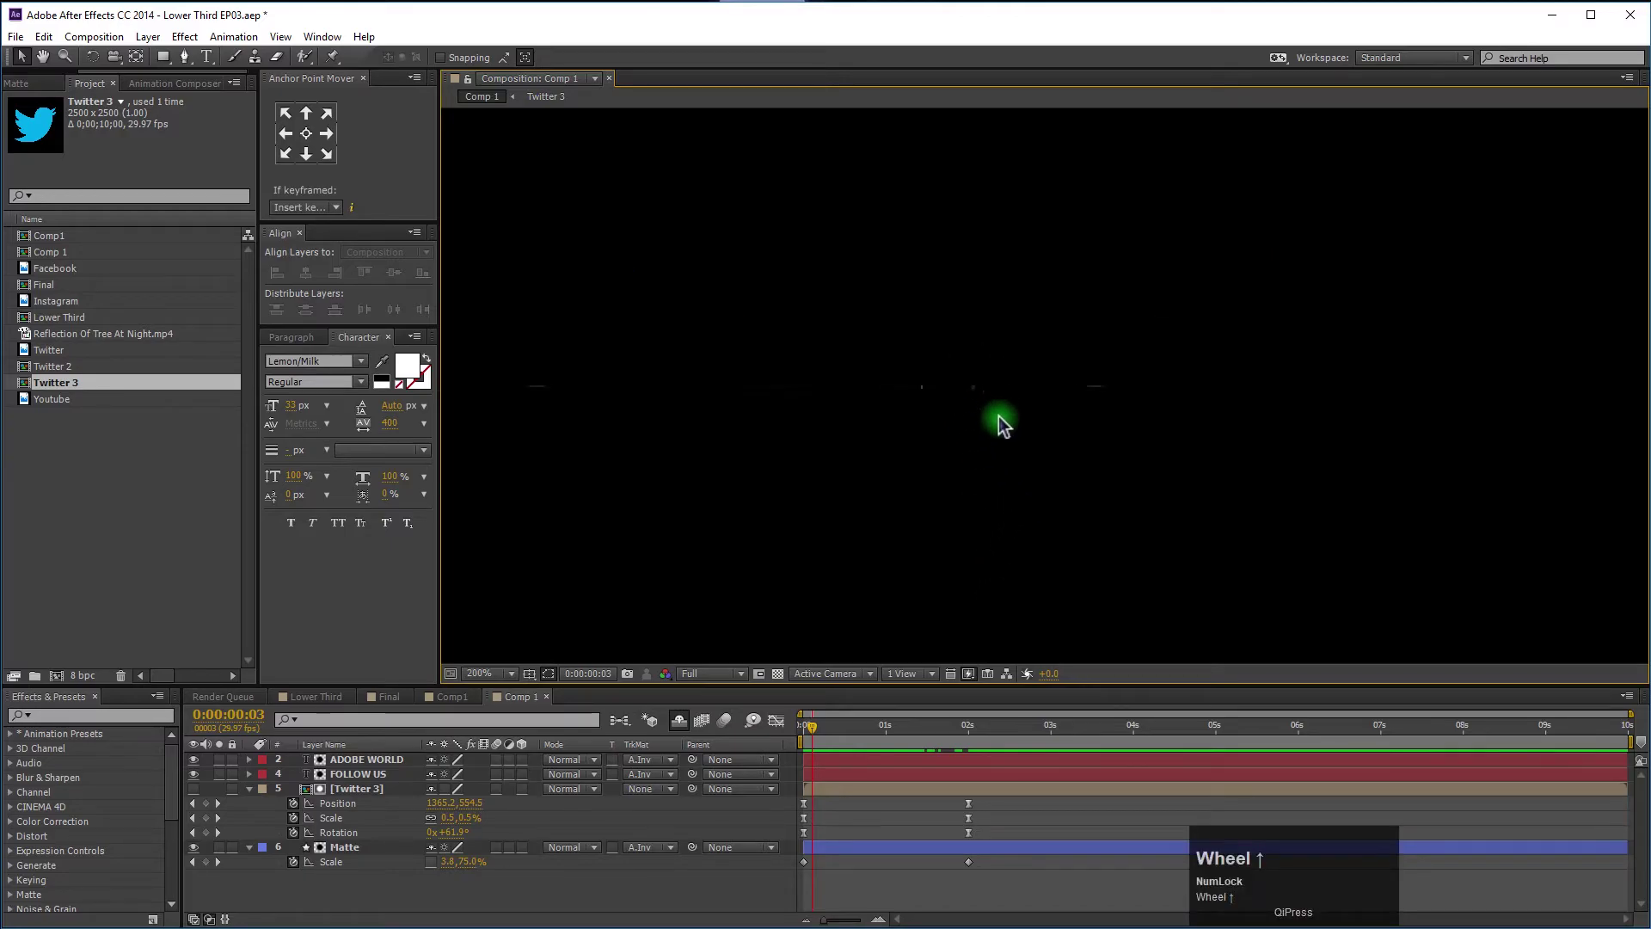
Hide the shy Matte AW and Matte Follow layers and scrub to watch the bar uncover ADOBE WORLD letter by letter.
left_click_drag(837, 736, 364, 857)
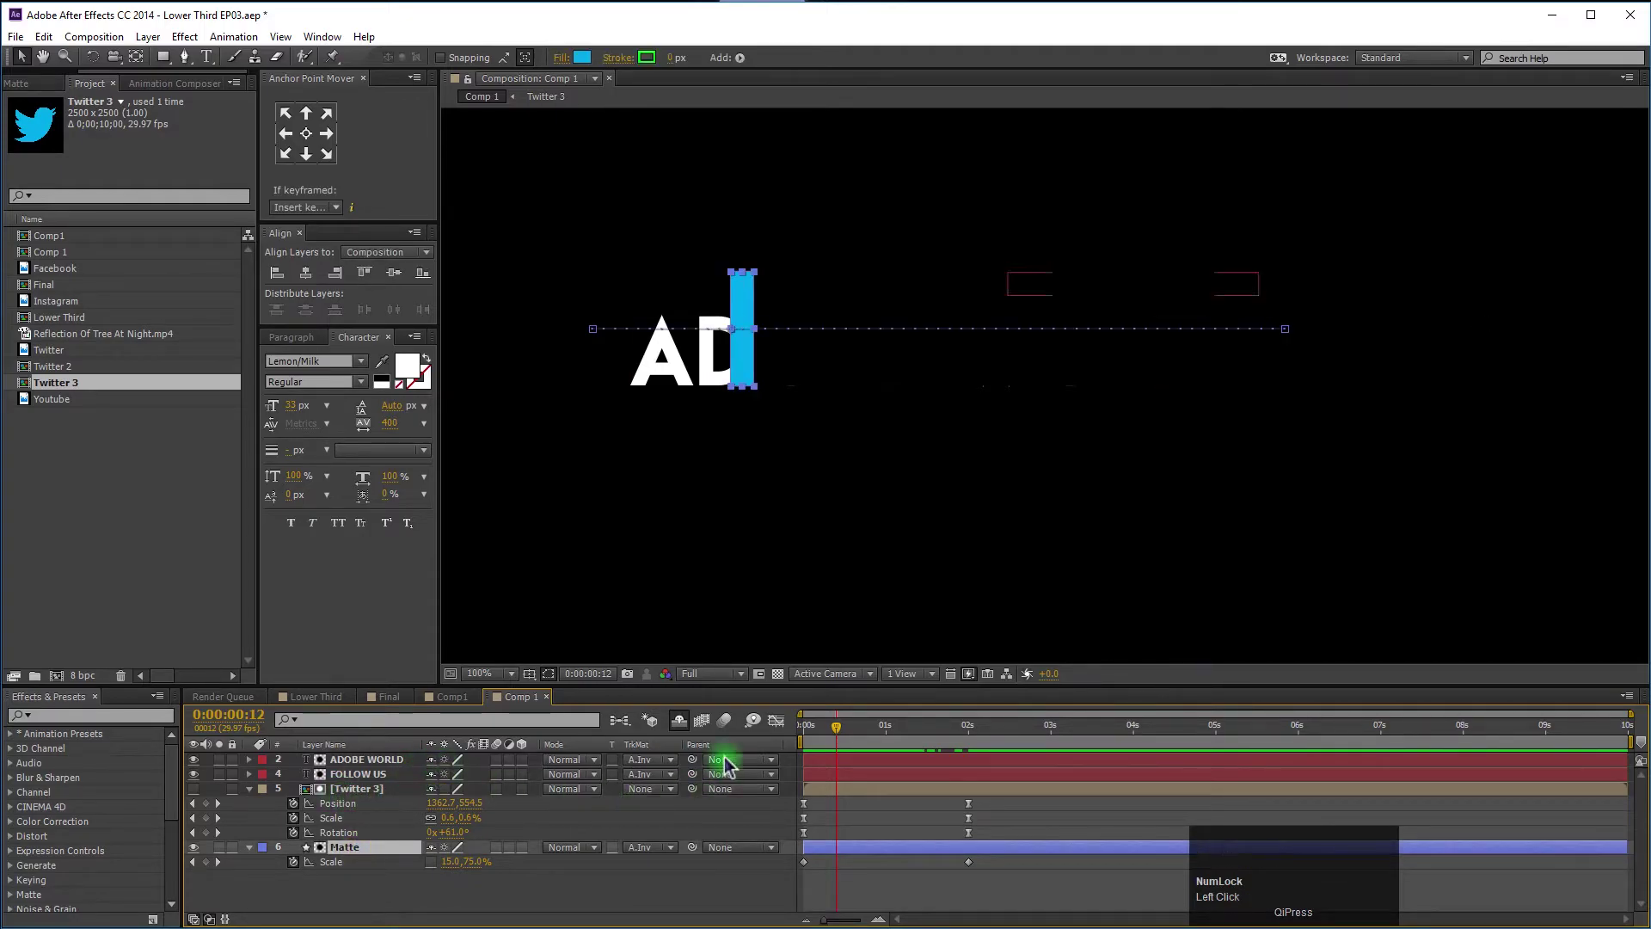
left_click(690, 730)
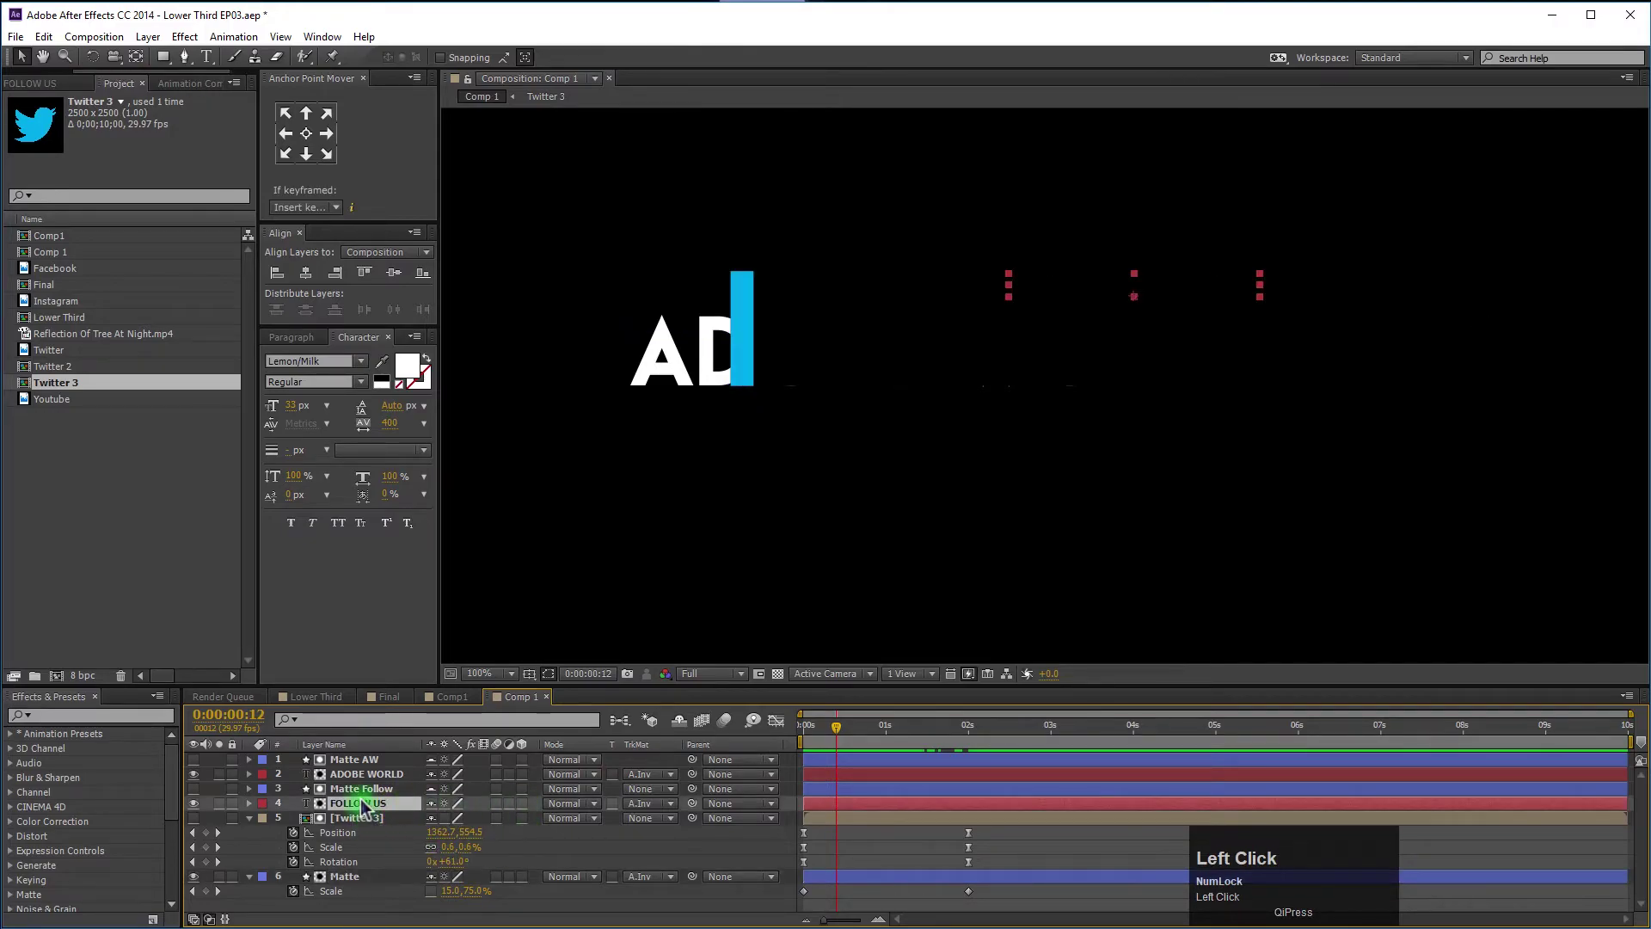
left_click(355, 884)
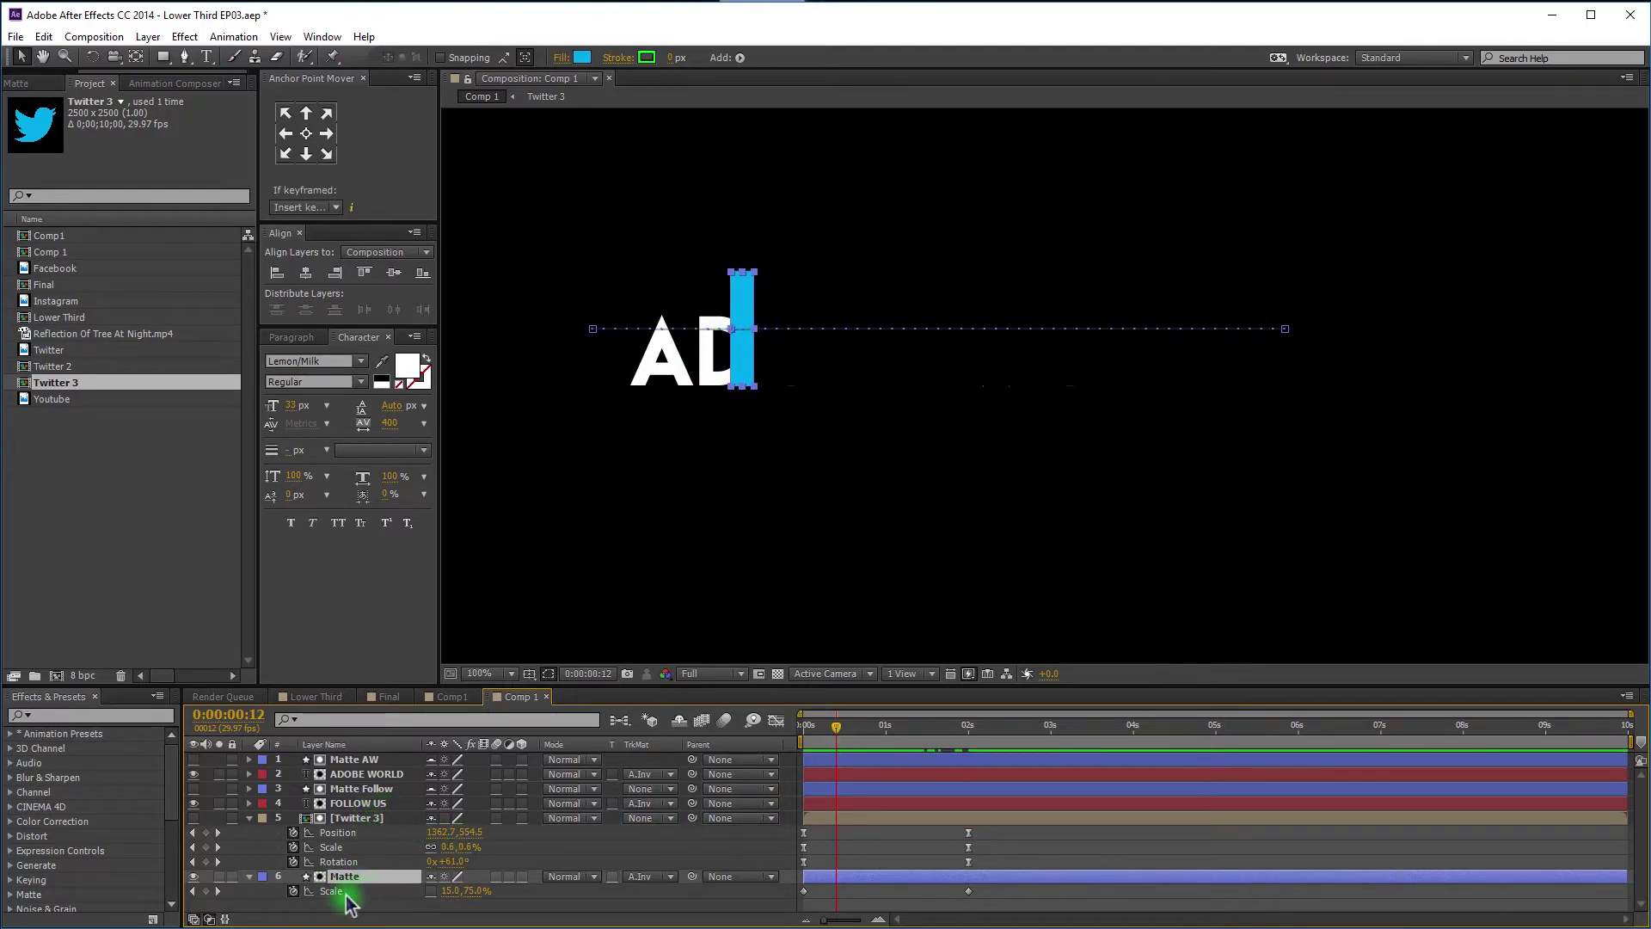
left_click_drag(819, 739, 352, 802)
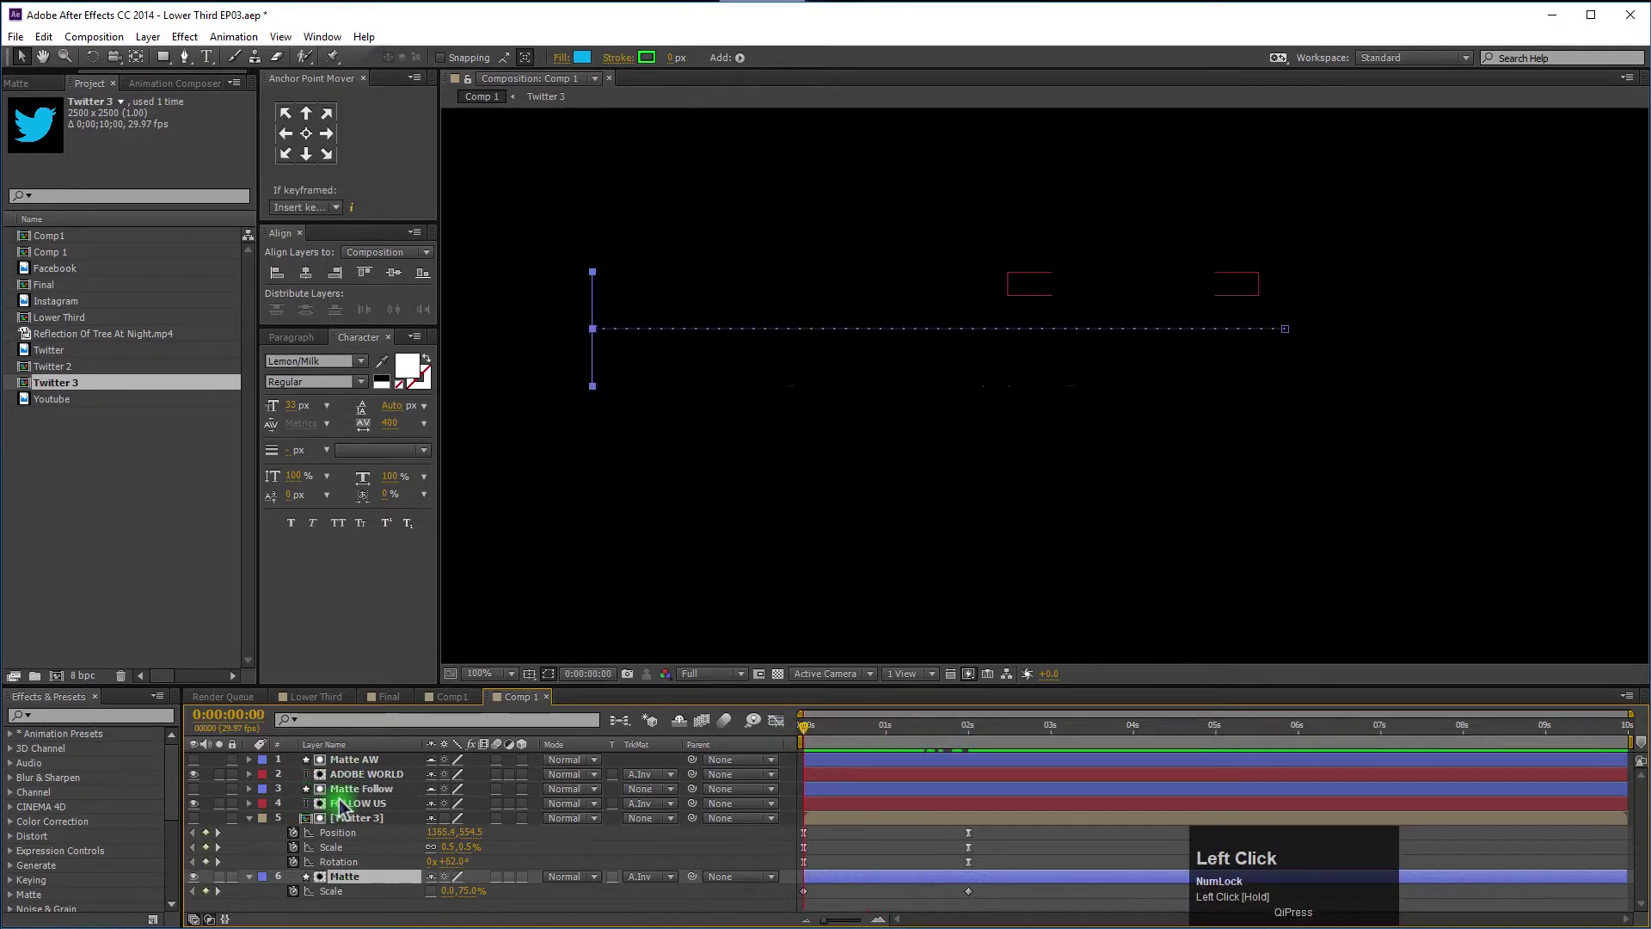
left_click(367, 766)
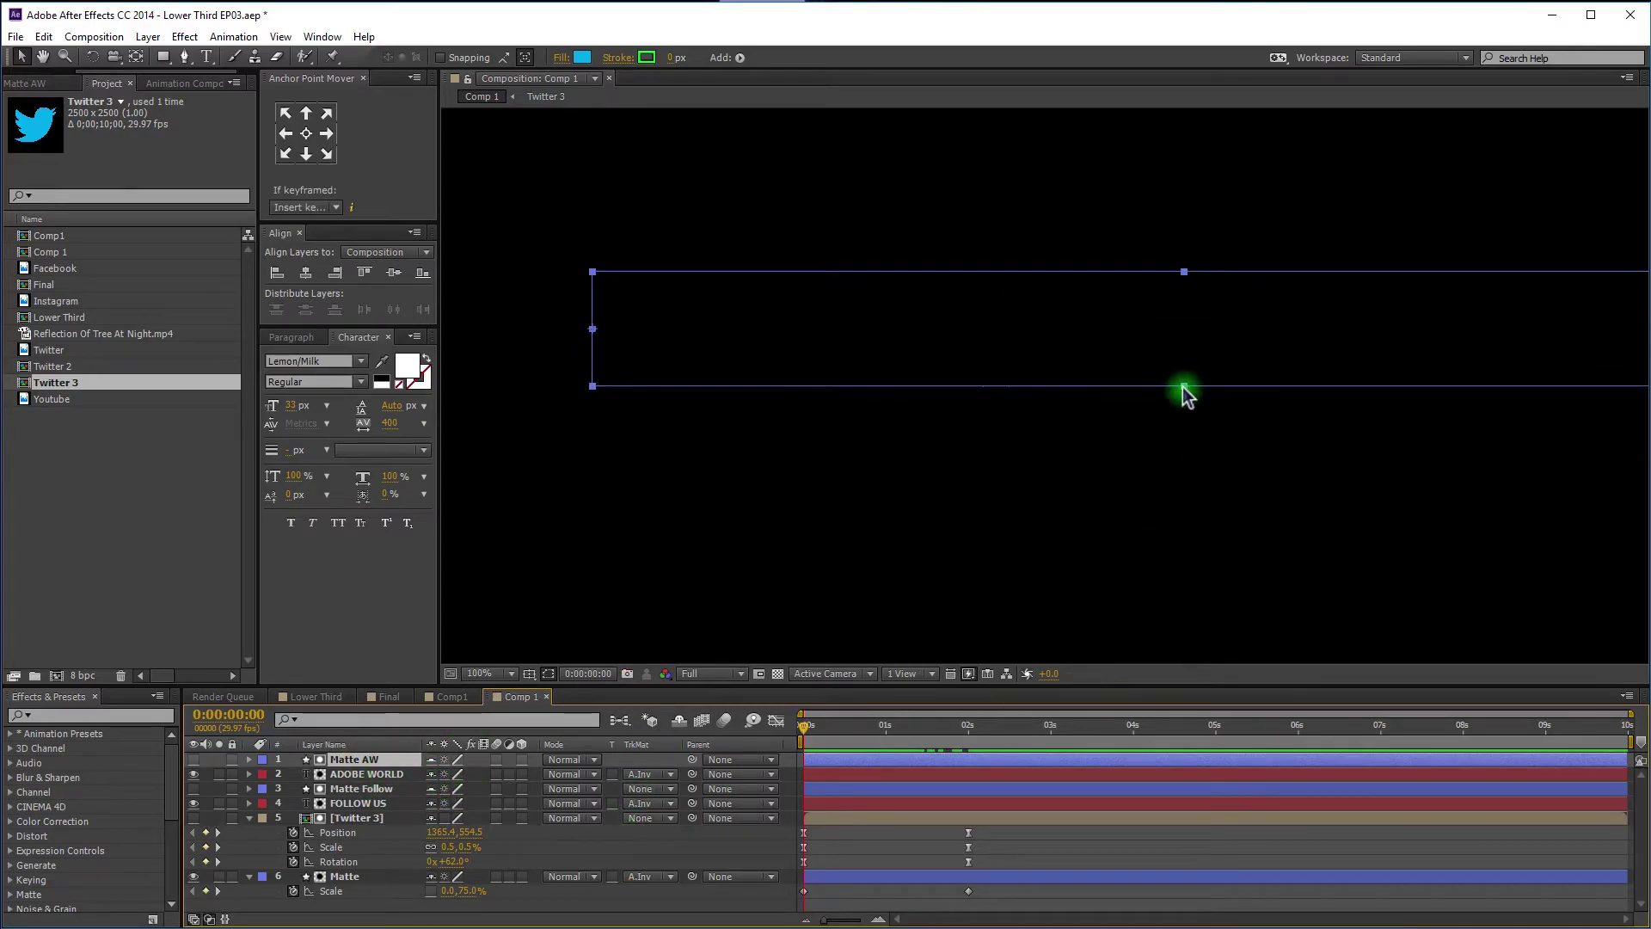
left_click_drag(1192, 397, 838, 743)
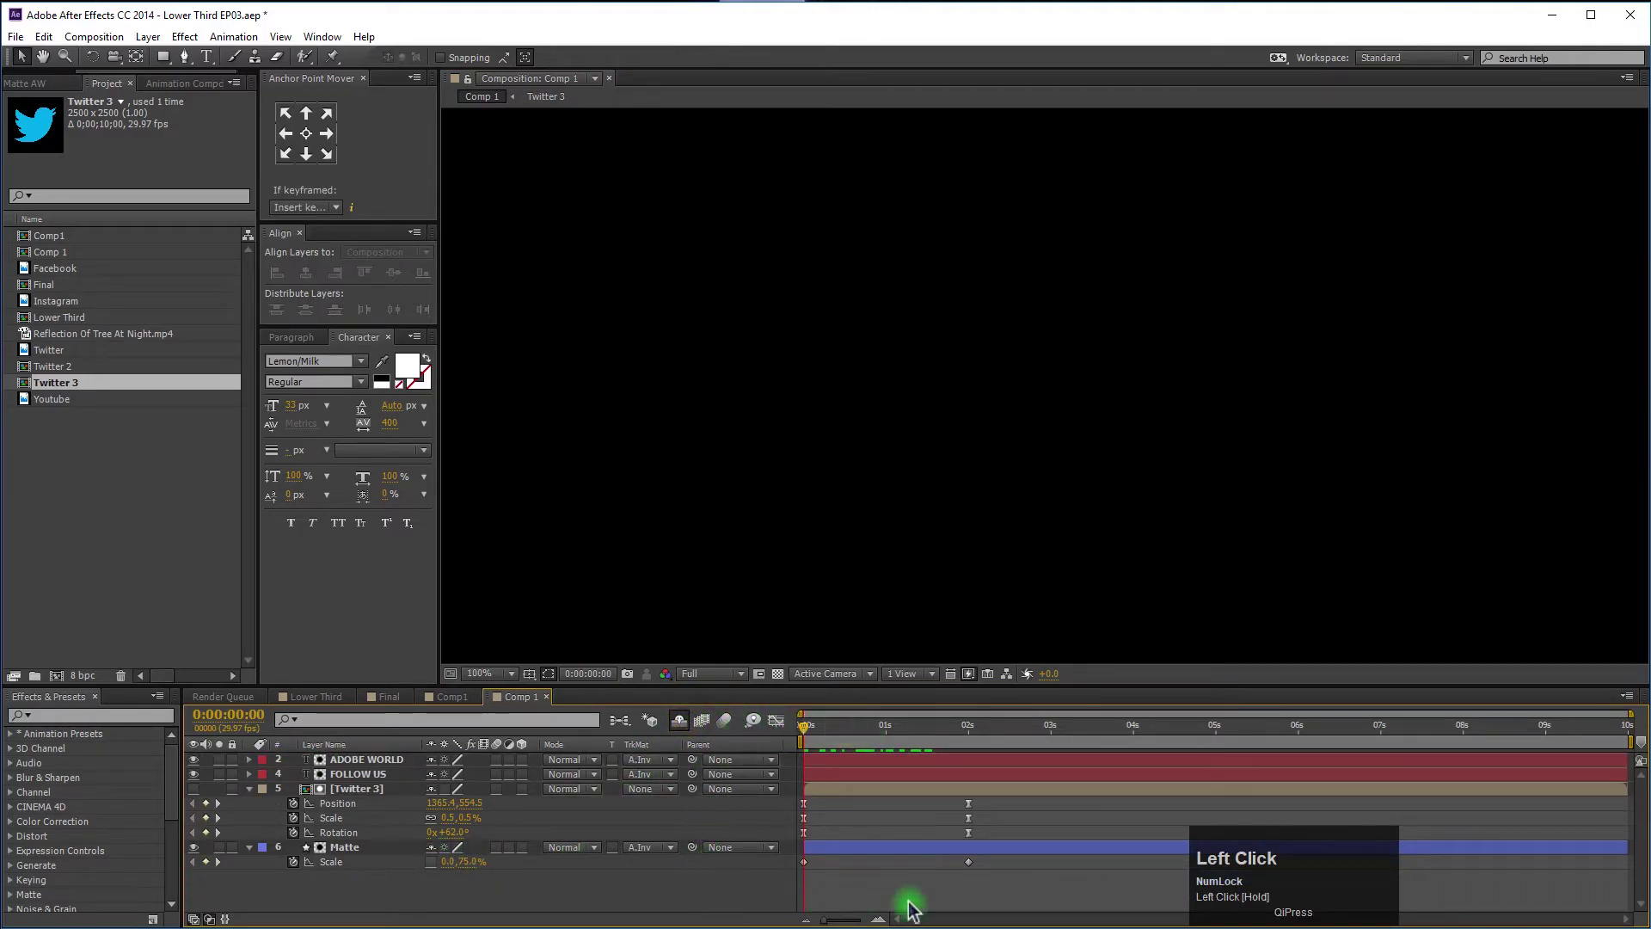
Easy-ease the Matte layer's Position and Scale keyframes and sharpen their speed curve in the Graph Editor.
left_click_drag(839, 743, 845, 840)
key("u")
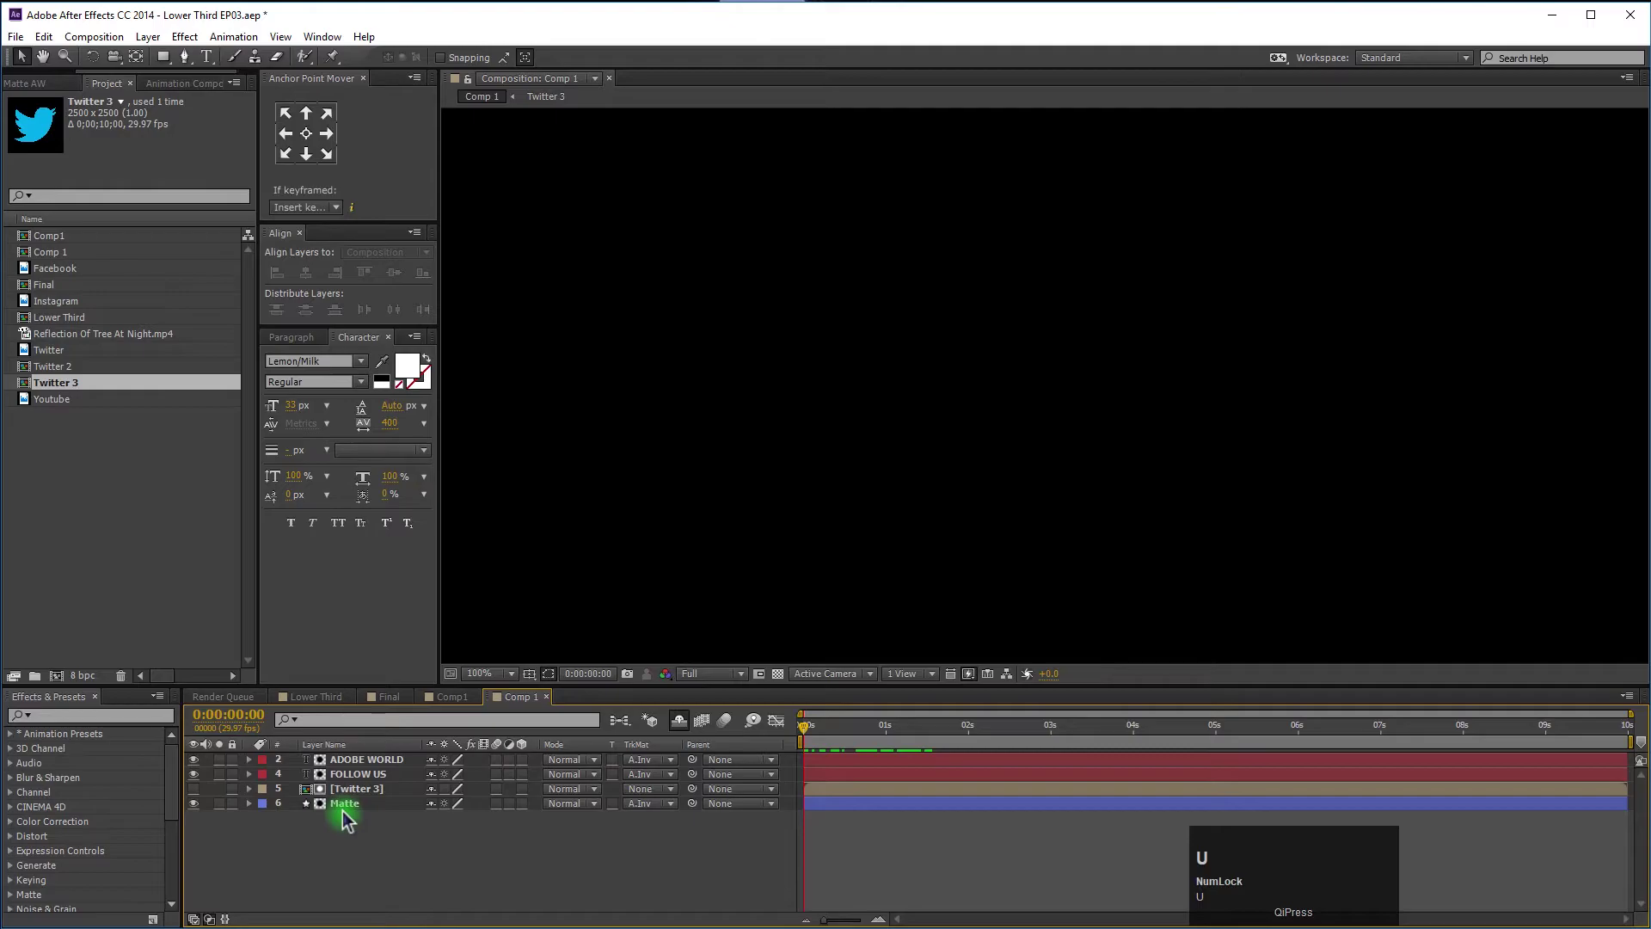
left_click(353, 812)
key("u")
left_click_drag(1001, 855, 800, 813)
key("F9")
left_click_drag(774, 733, 786, 736)
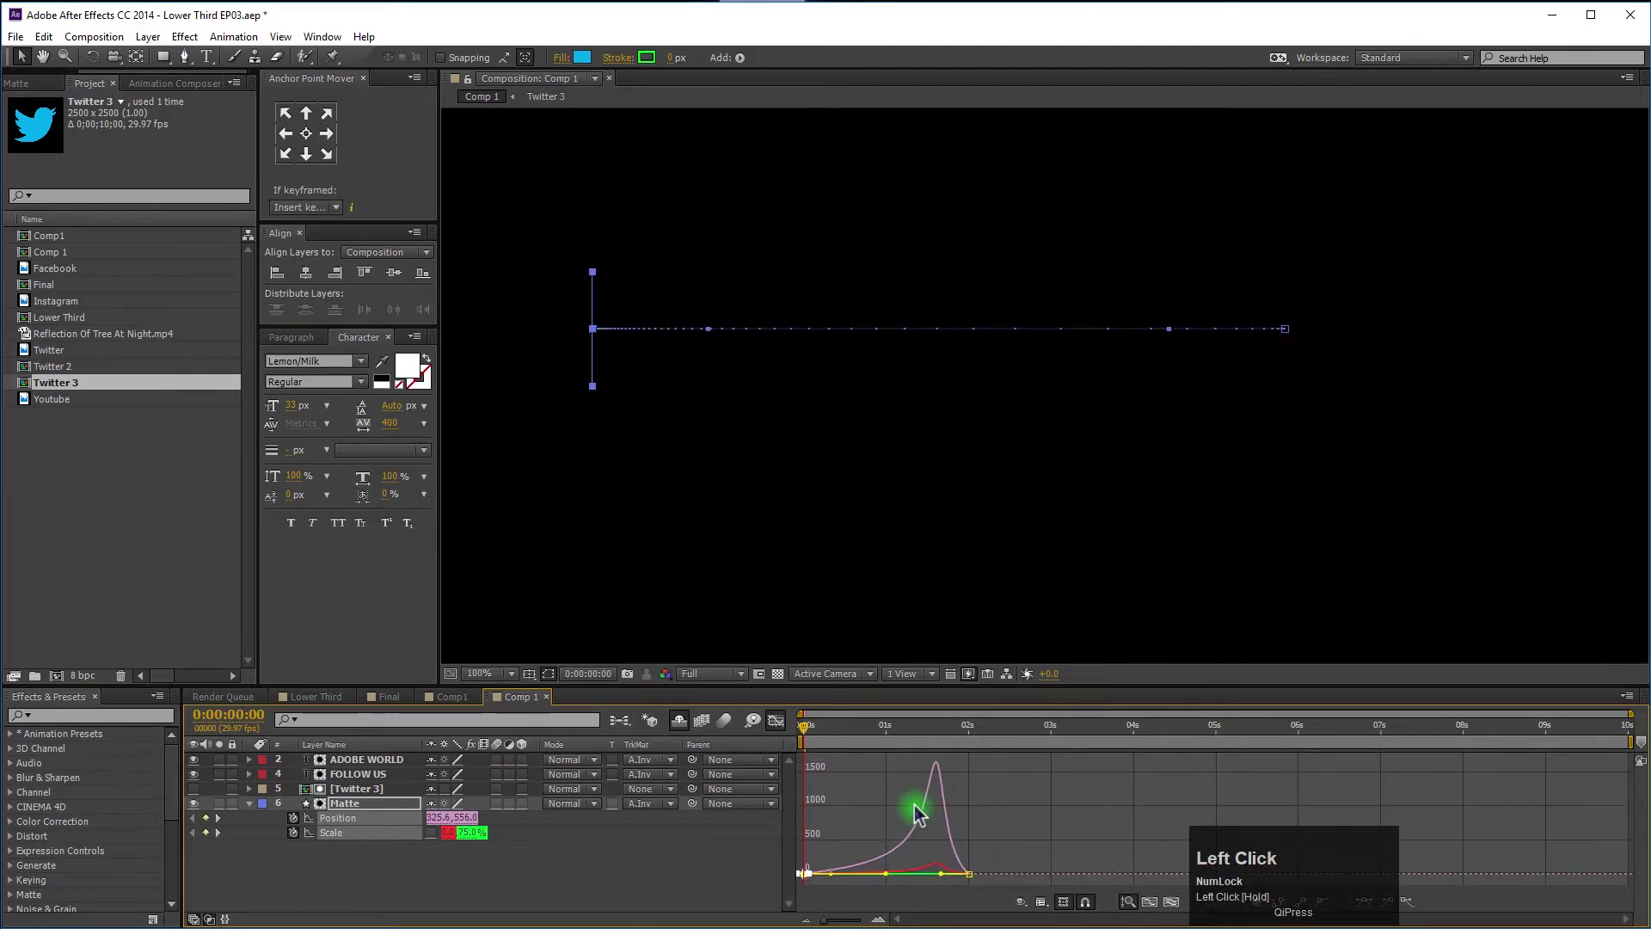
key("space")
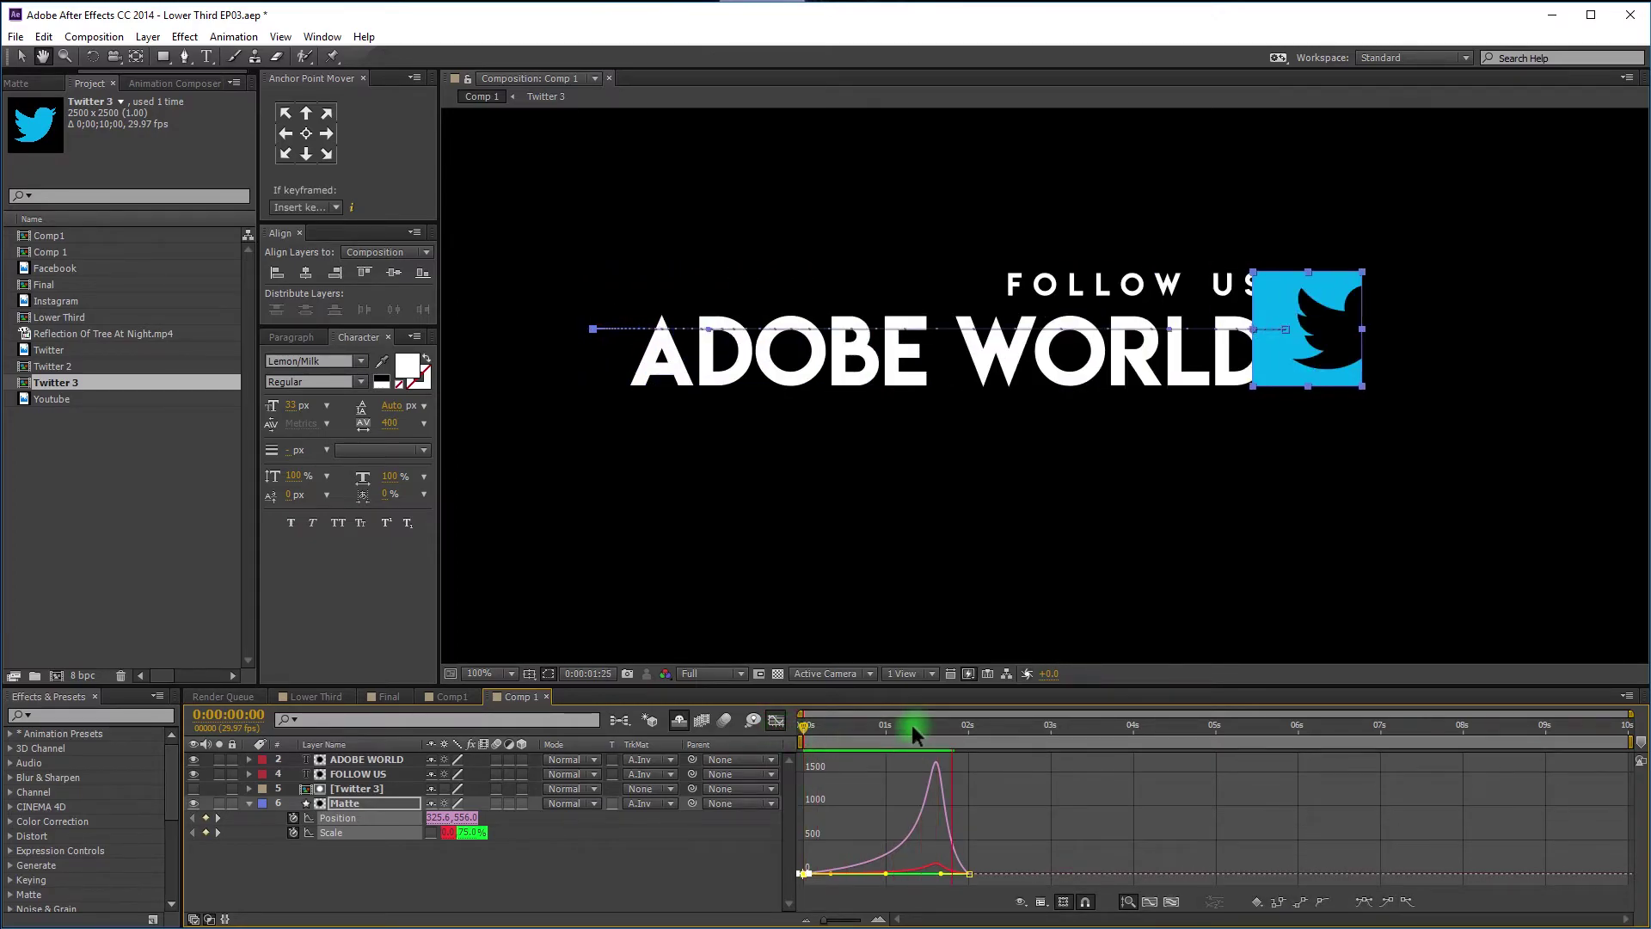
key("space")
Select the FOLLOW US and ADOBE WORLD layers and reveal their Position keyframes.
left_click_drag(969, 730, 567, 876)
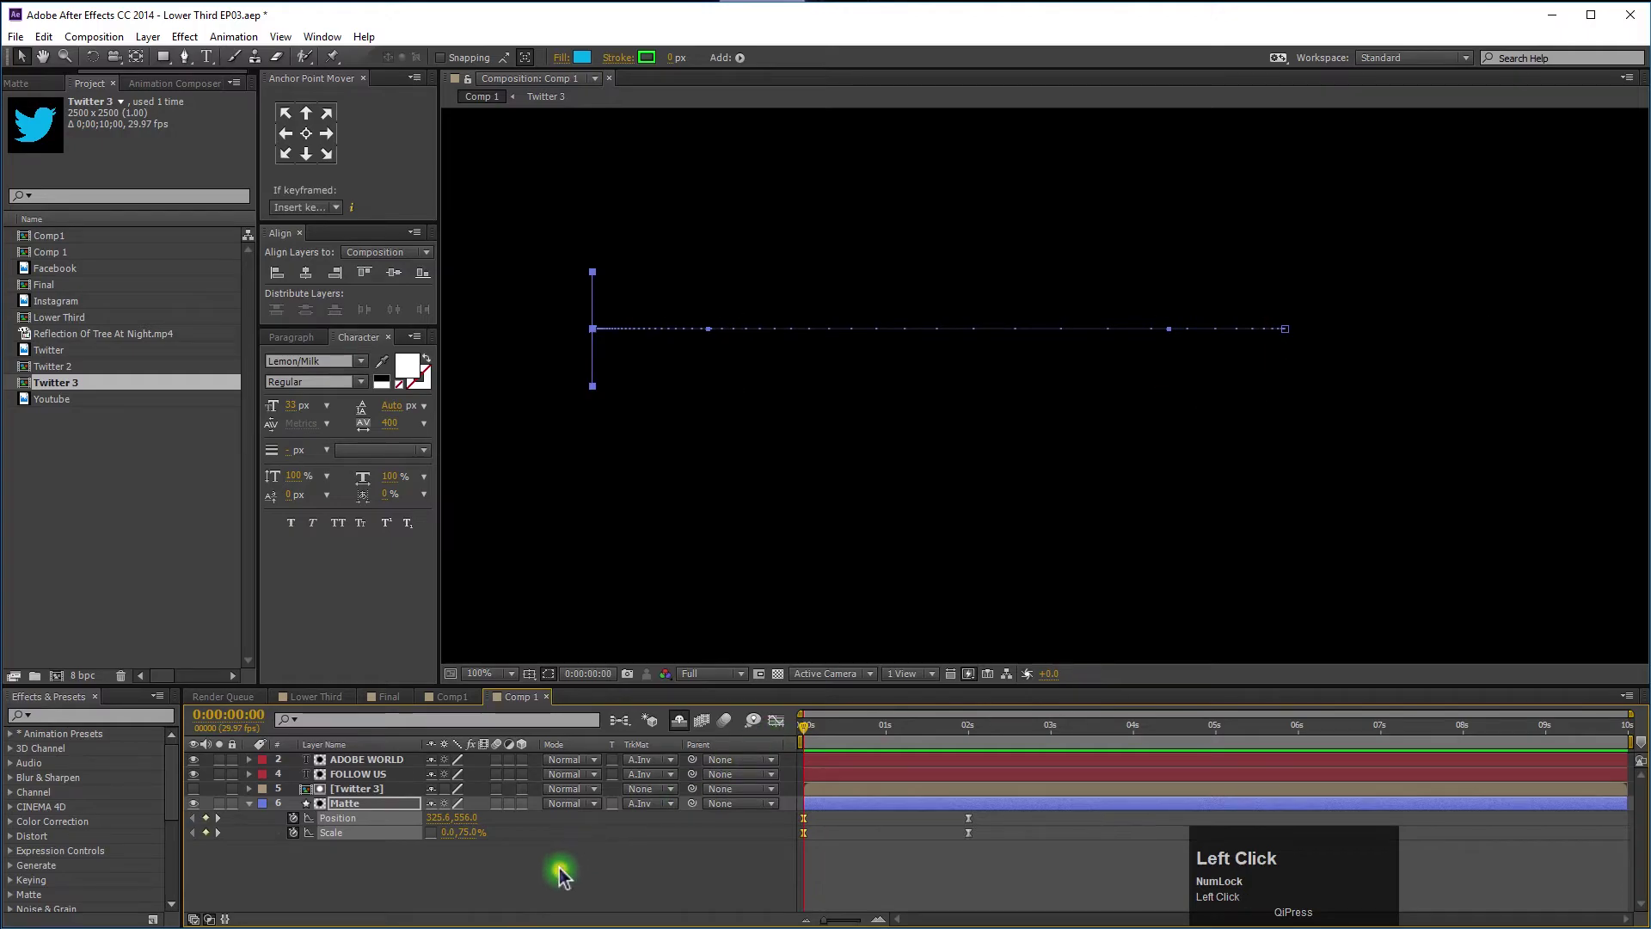
left_click(372, 768)
key("p")
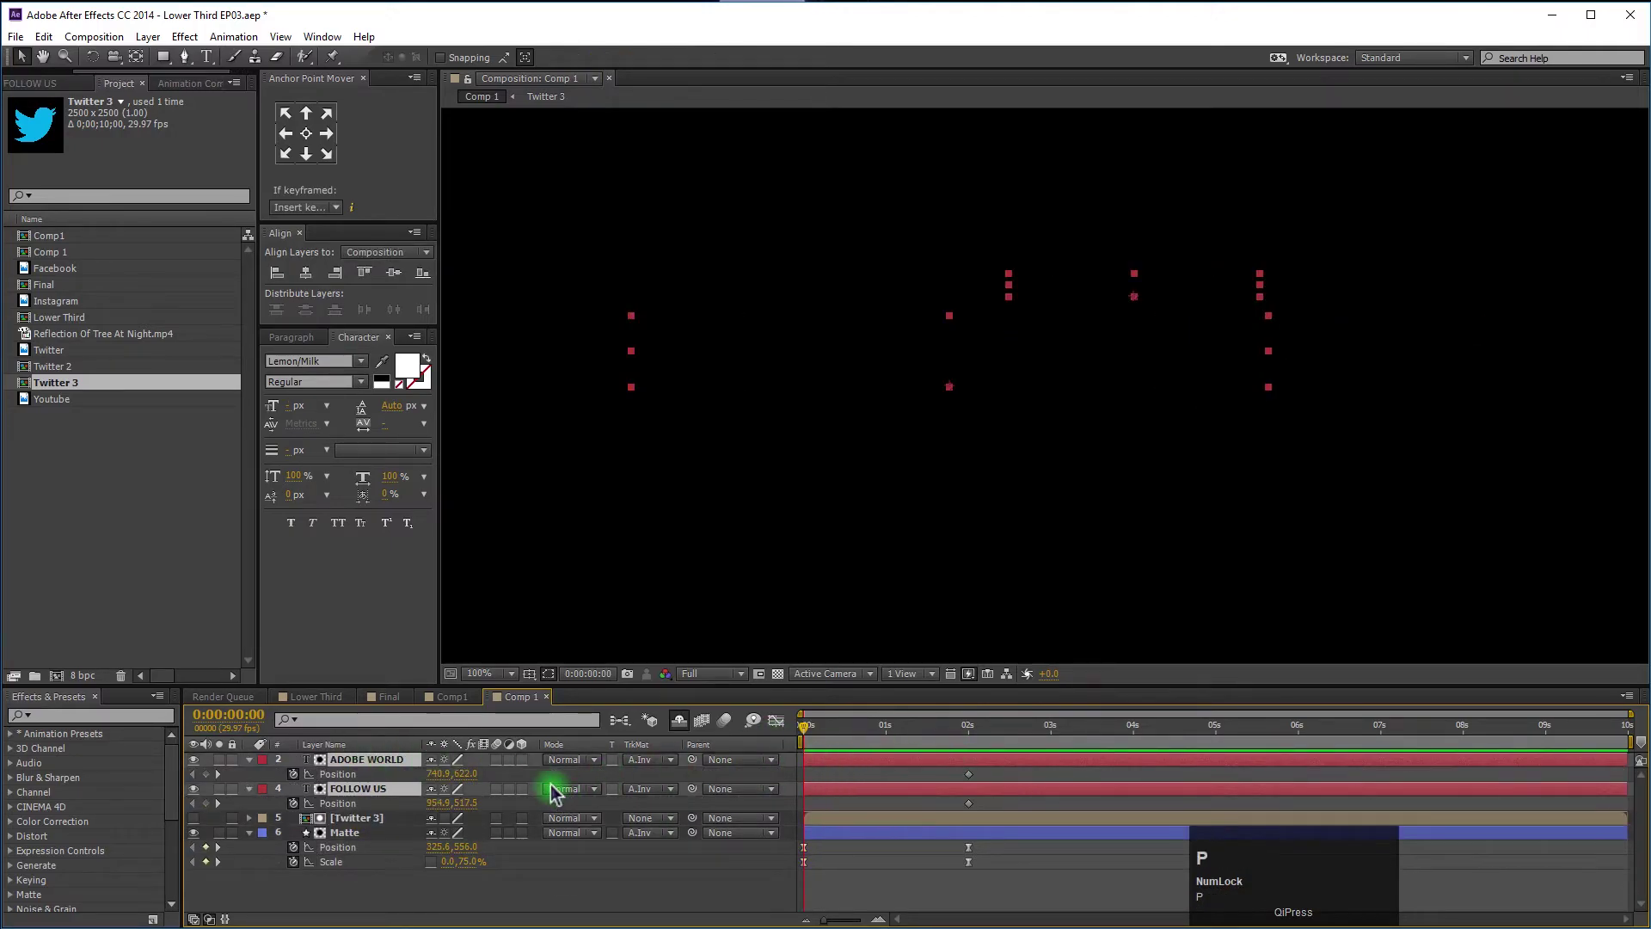
Easy-ease the text layers' Position keyframes and sharpen their speed curve, then preview the result.
left_click_drag(531, 780, 801, 820)
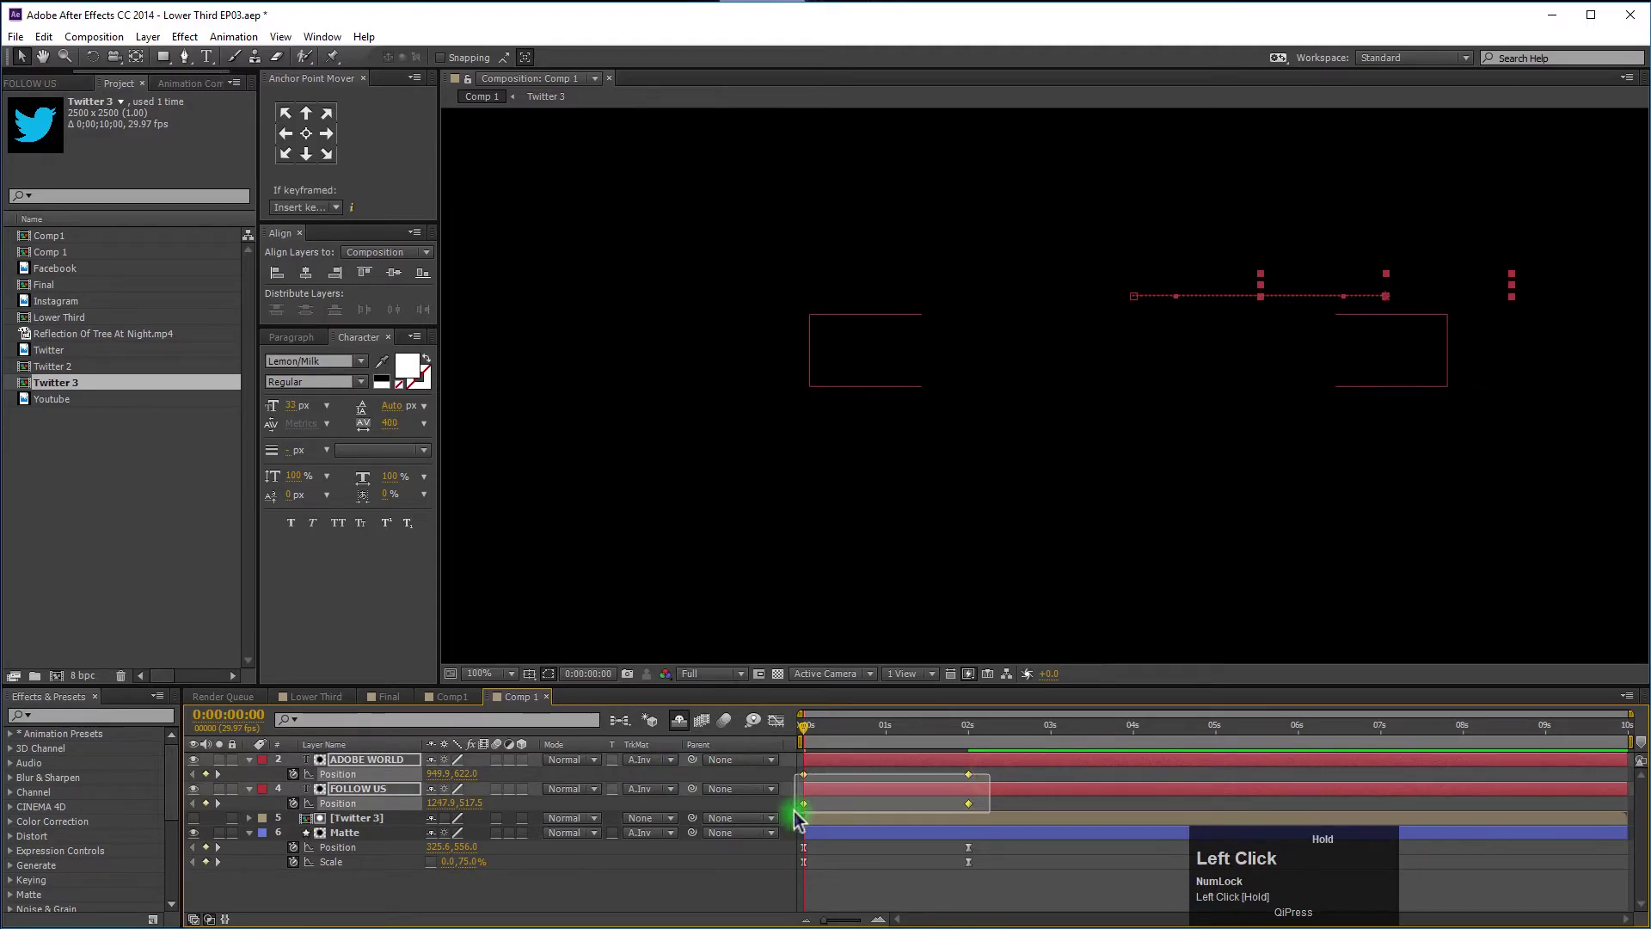
key("F9")
left_click(777, 733)
left_click_drag(777, 732, 744, 739)
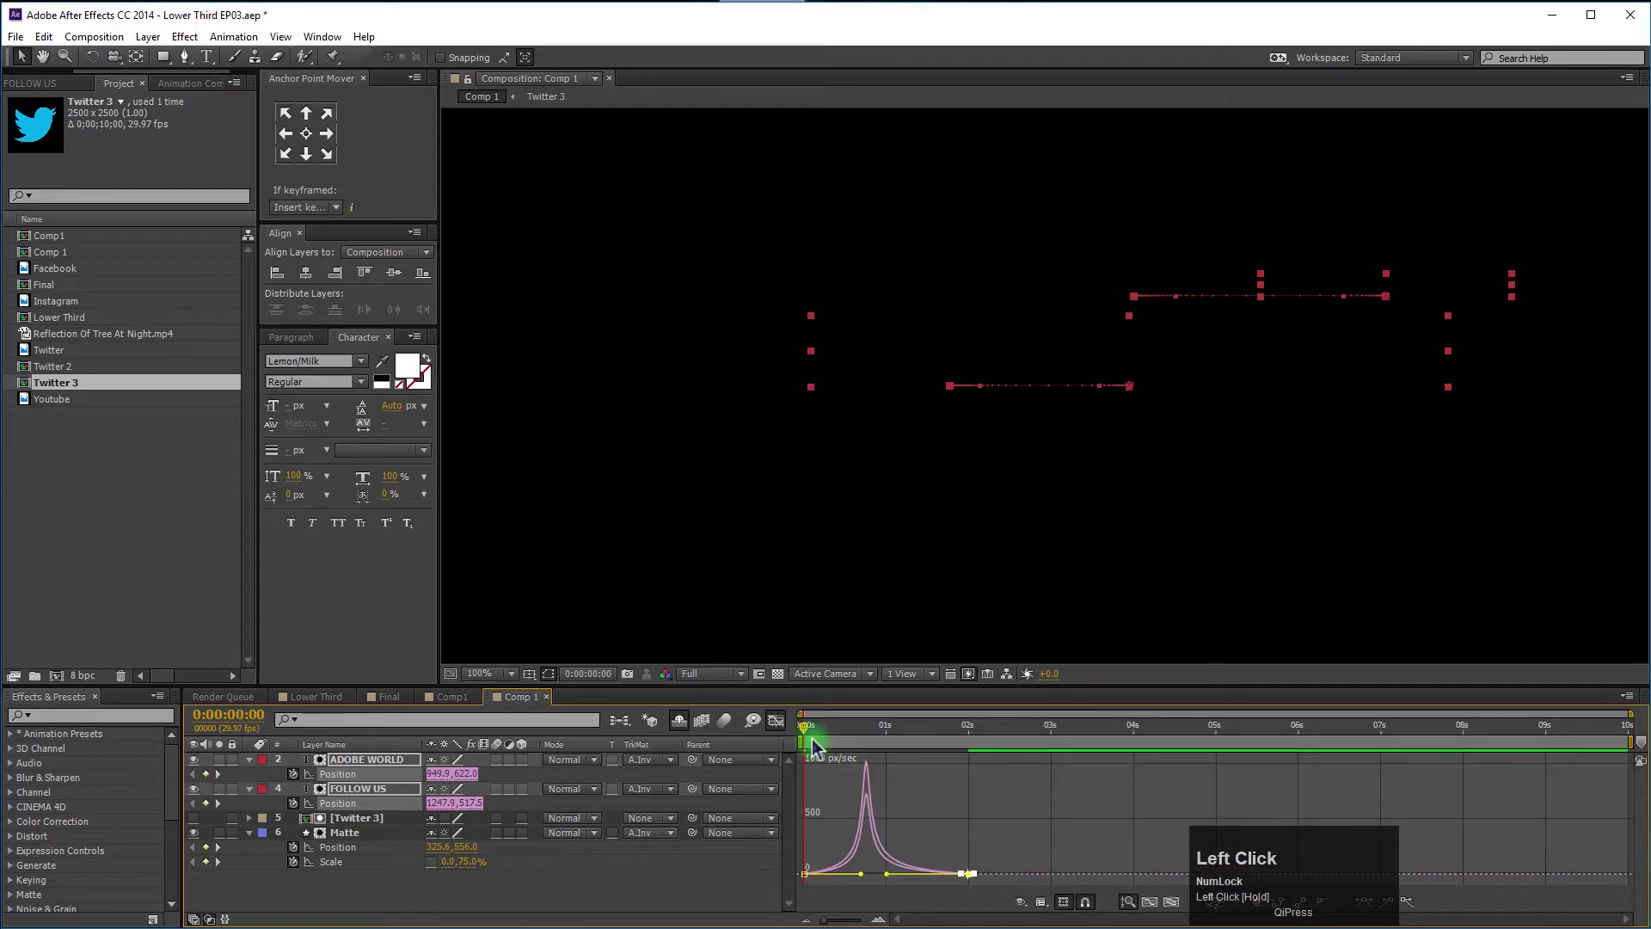
key("space")
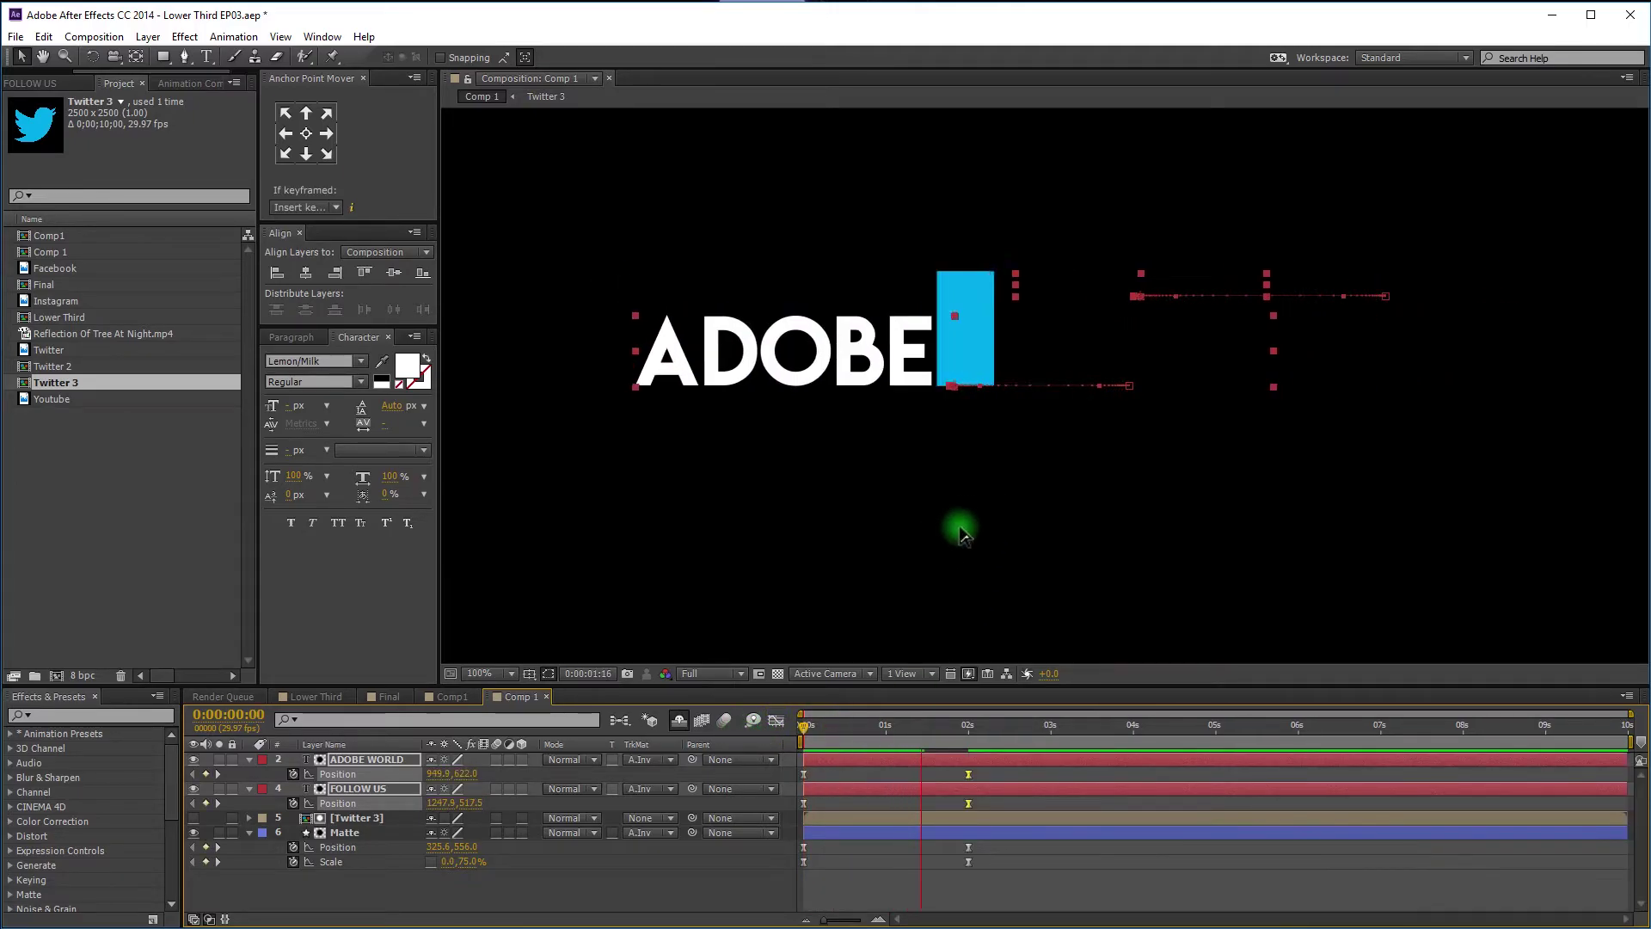
key("space")
left_click(915, 733)
key("space")
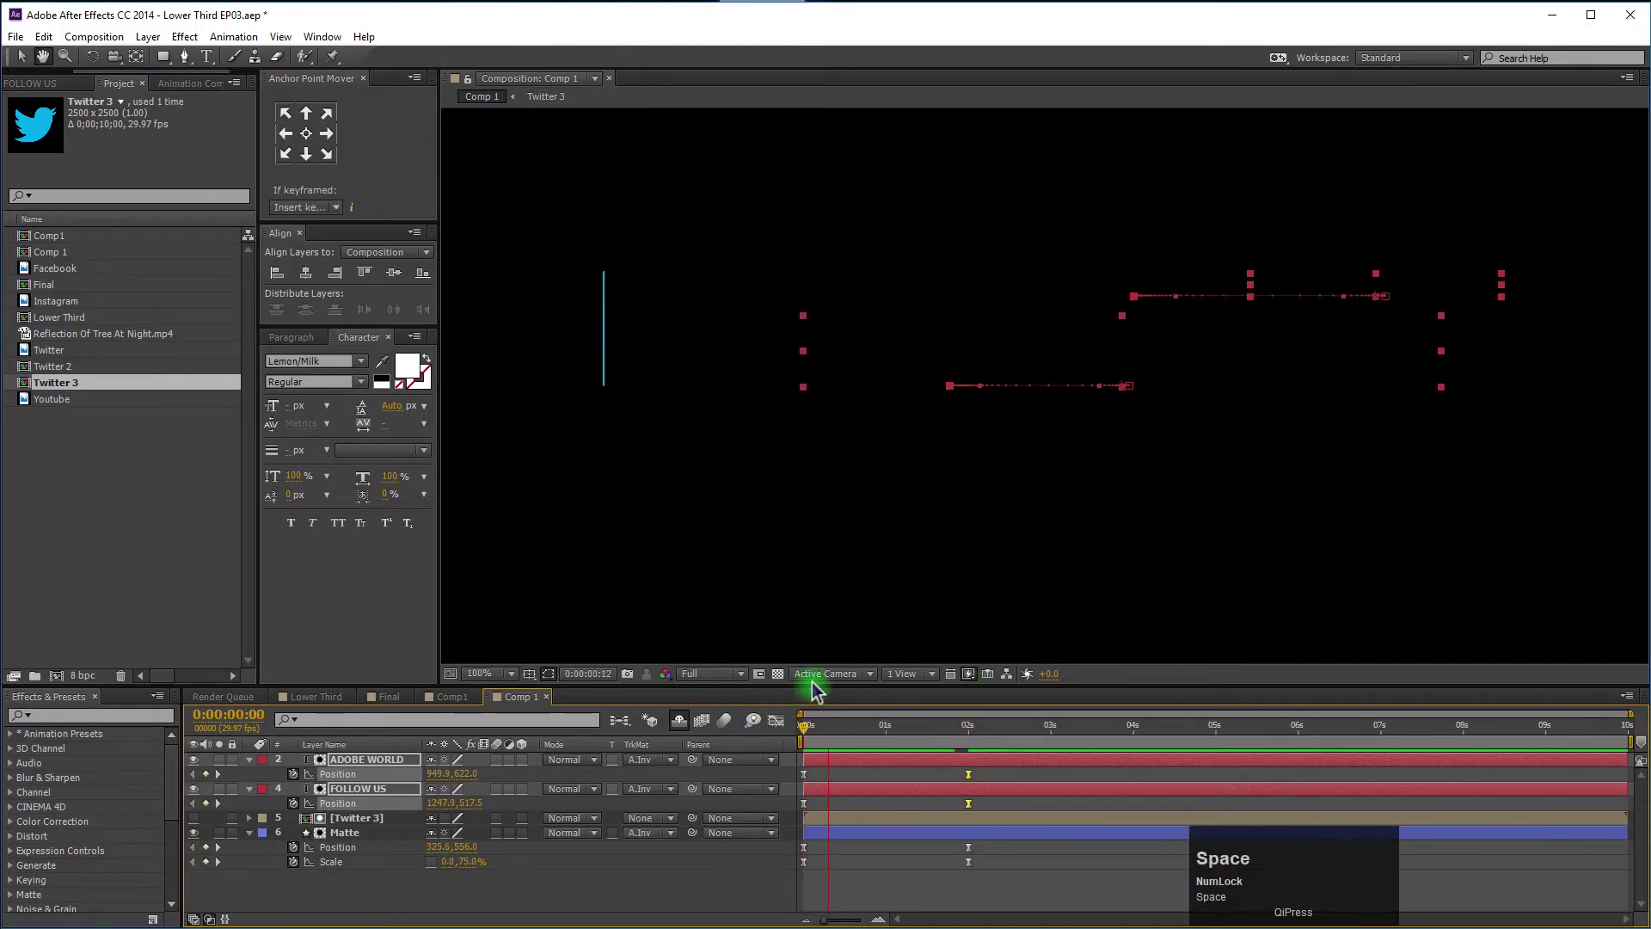
View the composition at half size and refine the text speed curve further, checking the finished title.
left_click(900, 555)
scroll("down", 3)
left_click(909, 739)
key("space")
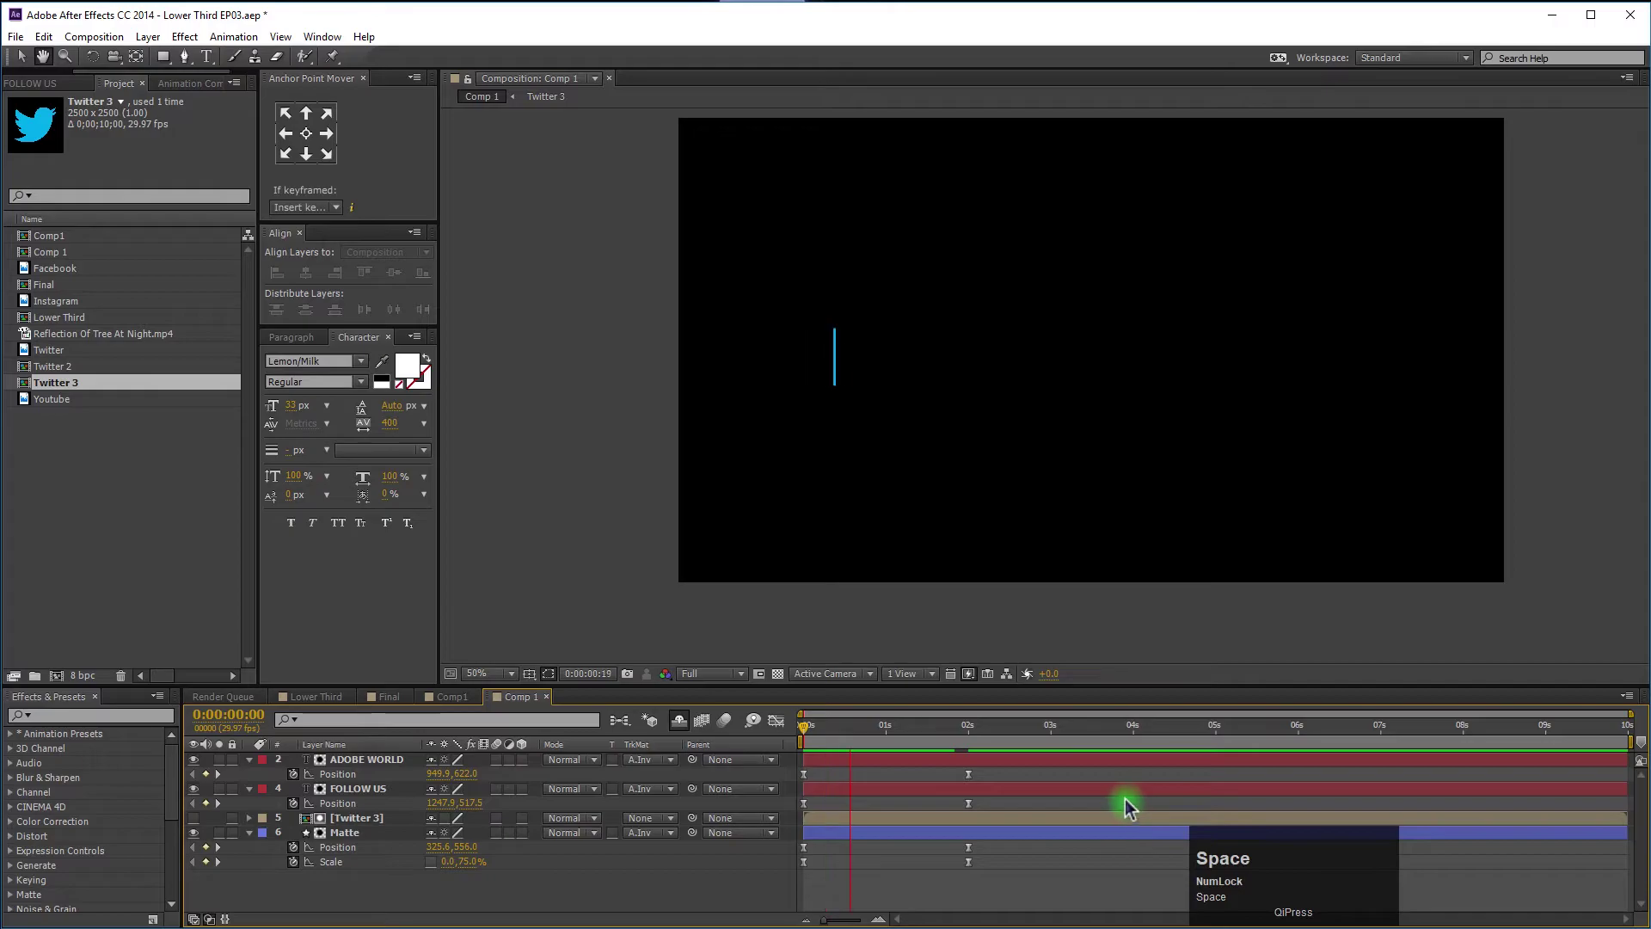
key("space")
left_click_drag(879, 740, 741, 718)
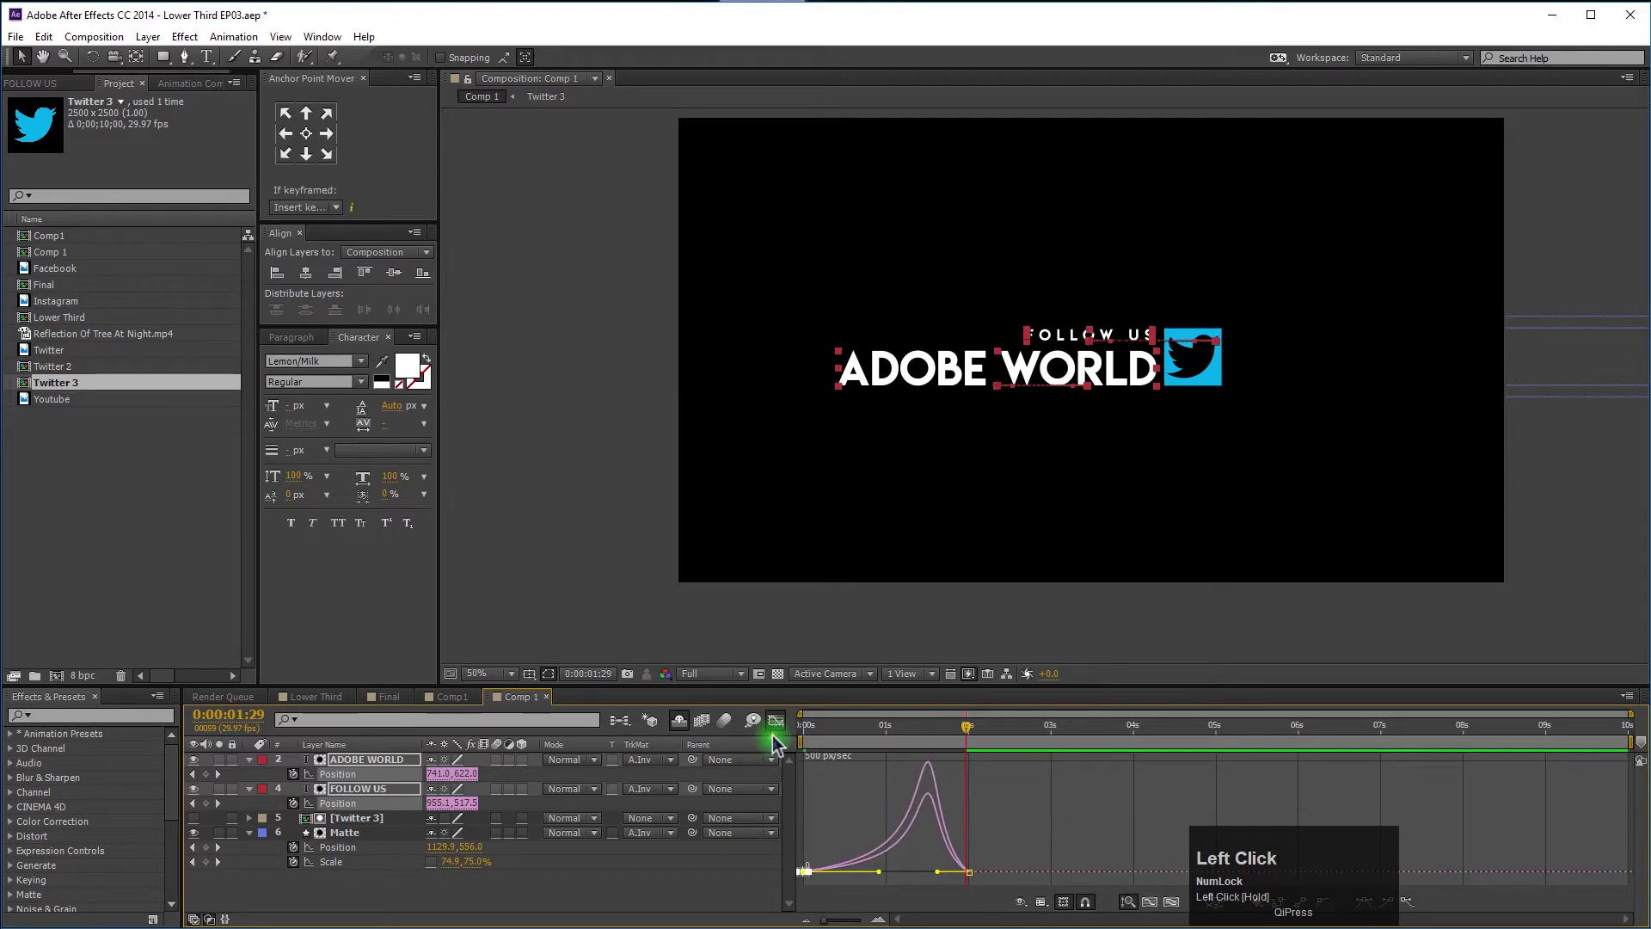
key("space")
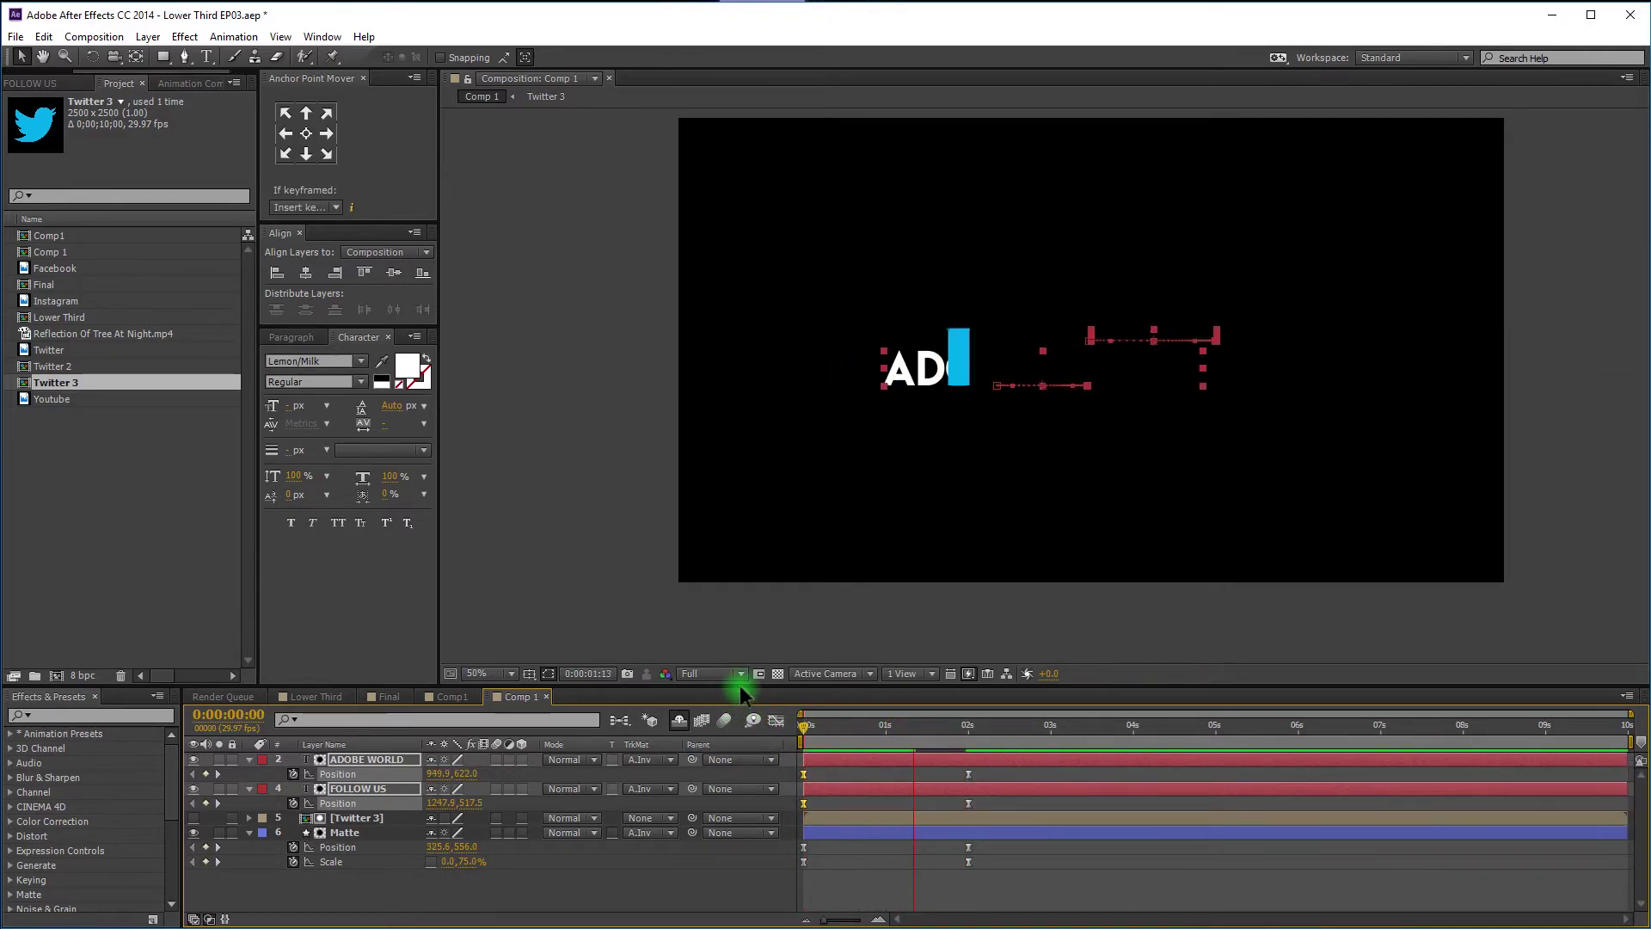
key("space")
left_click_drag(906, 742, 1041, 757)
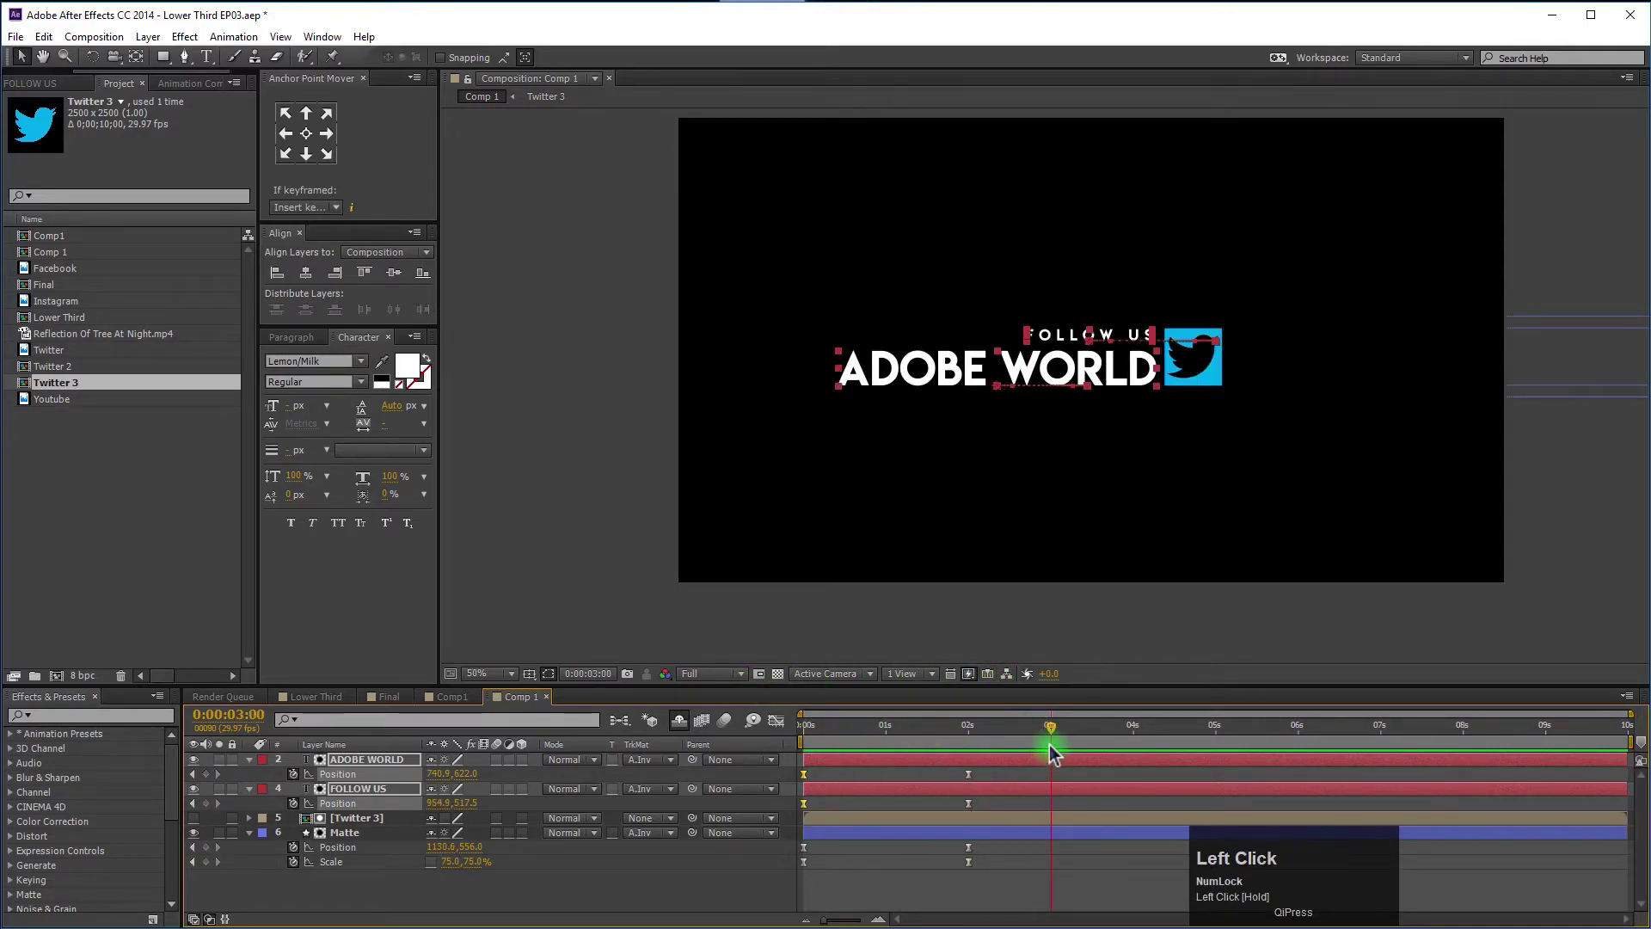
End the work area at three seconds and RAM preview the shortened title animation.
key("n")
left_click_drag(972, 724, 921, 649)
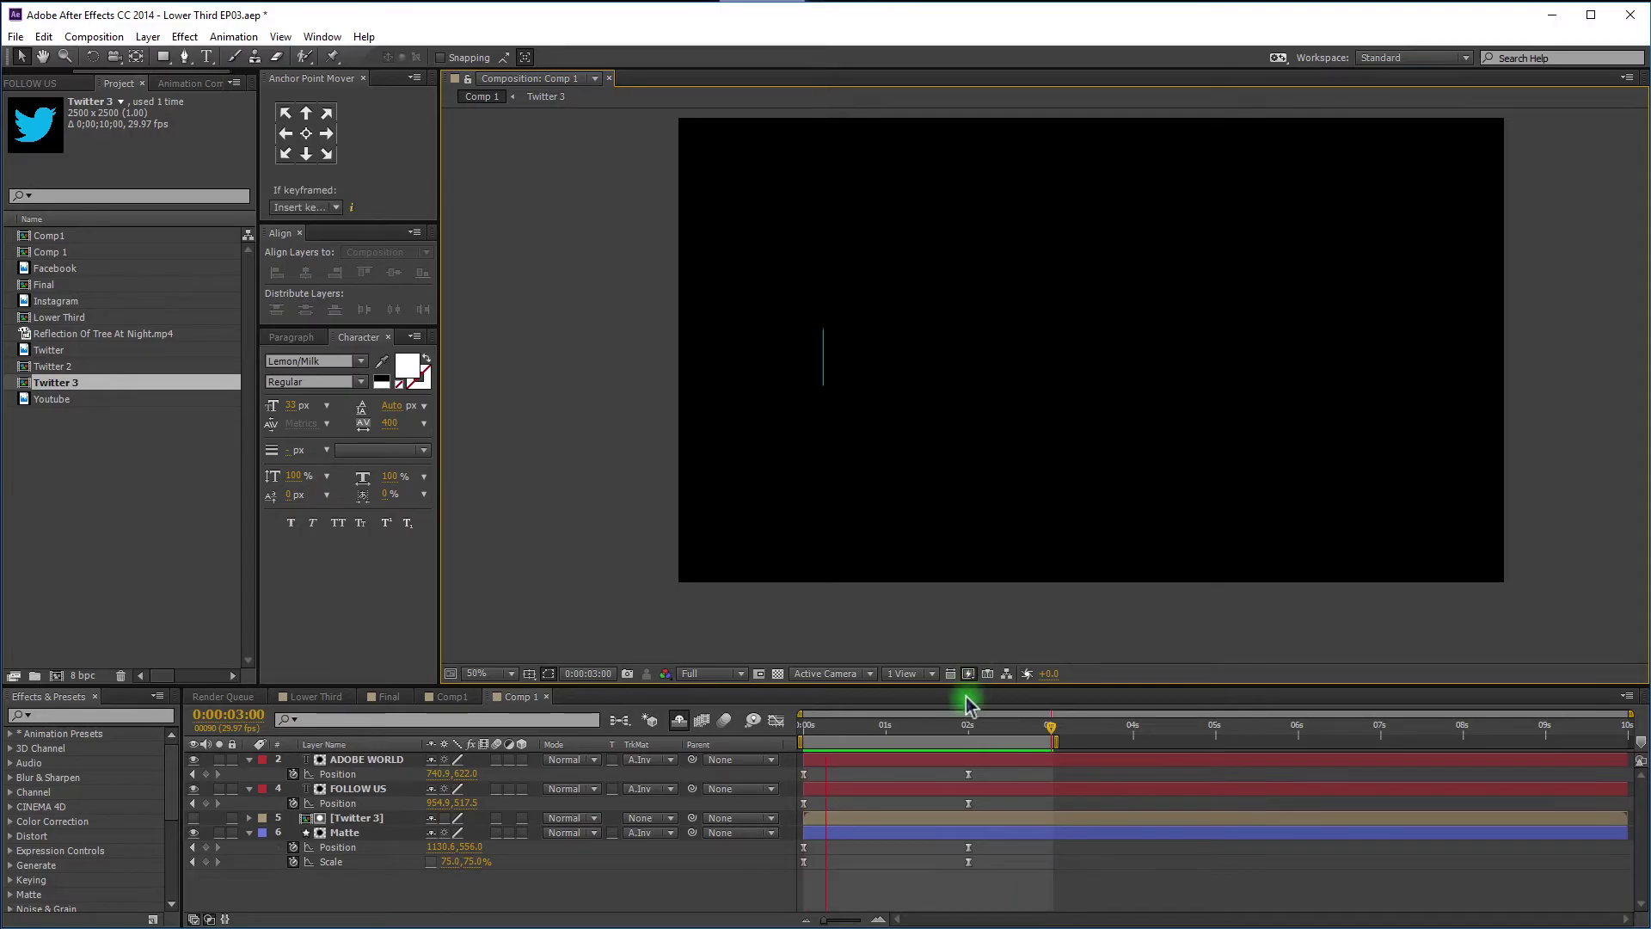
key("space")
left_click_drag(539, 889, 899, 873)
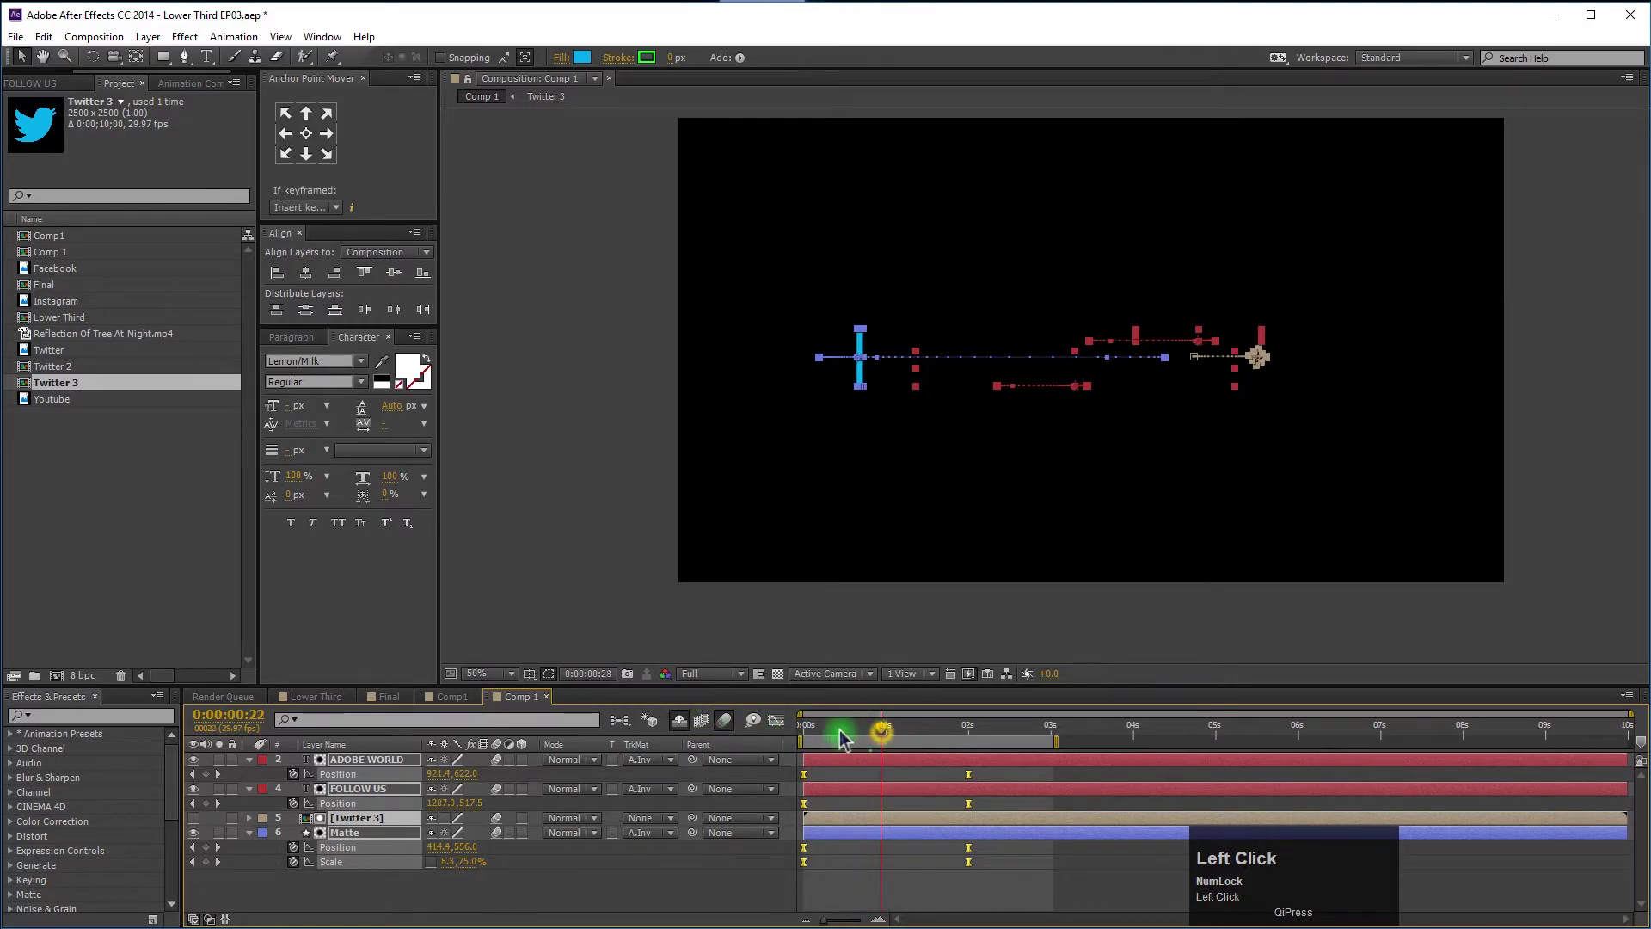
key("space")
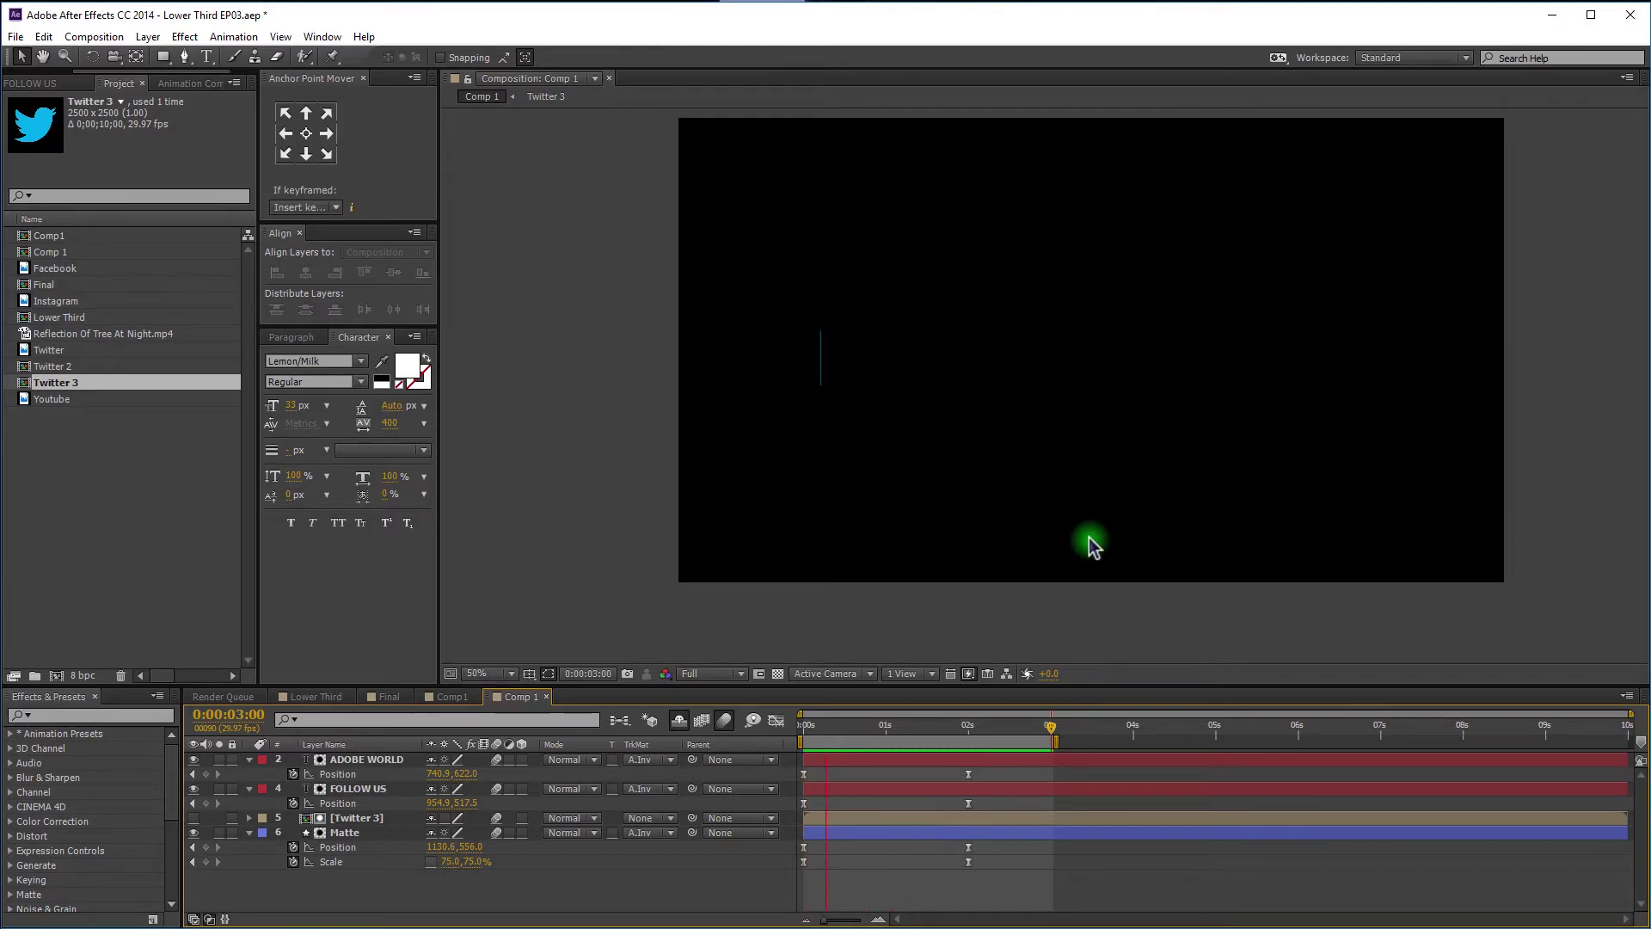
key("space")
Eyedropper the Twitter icon's blue onto the FOLLOW US text layer's fill colour.
left_click_drag(411, 903, 1172, 502)
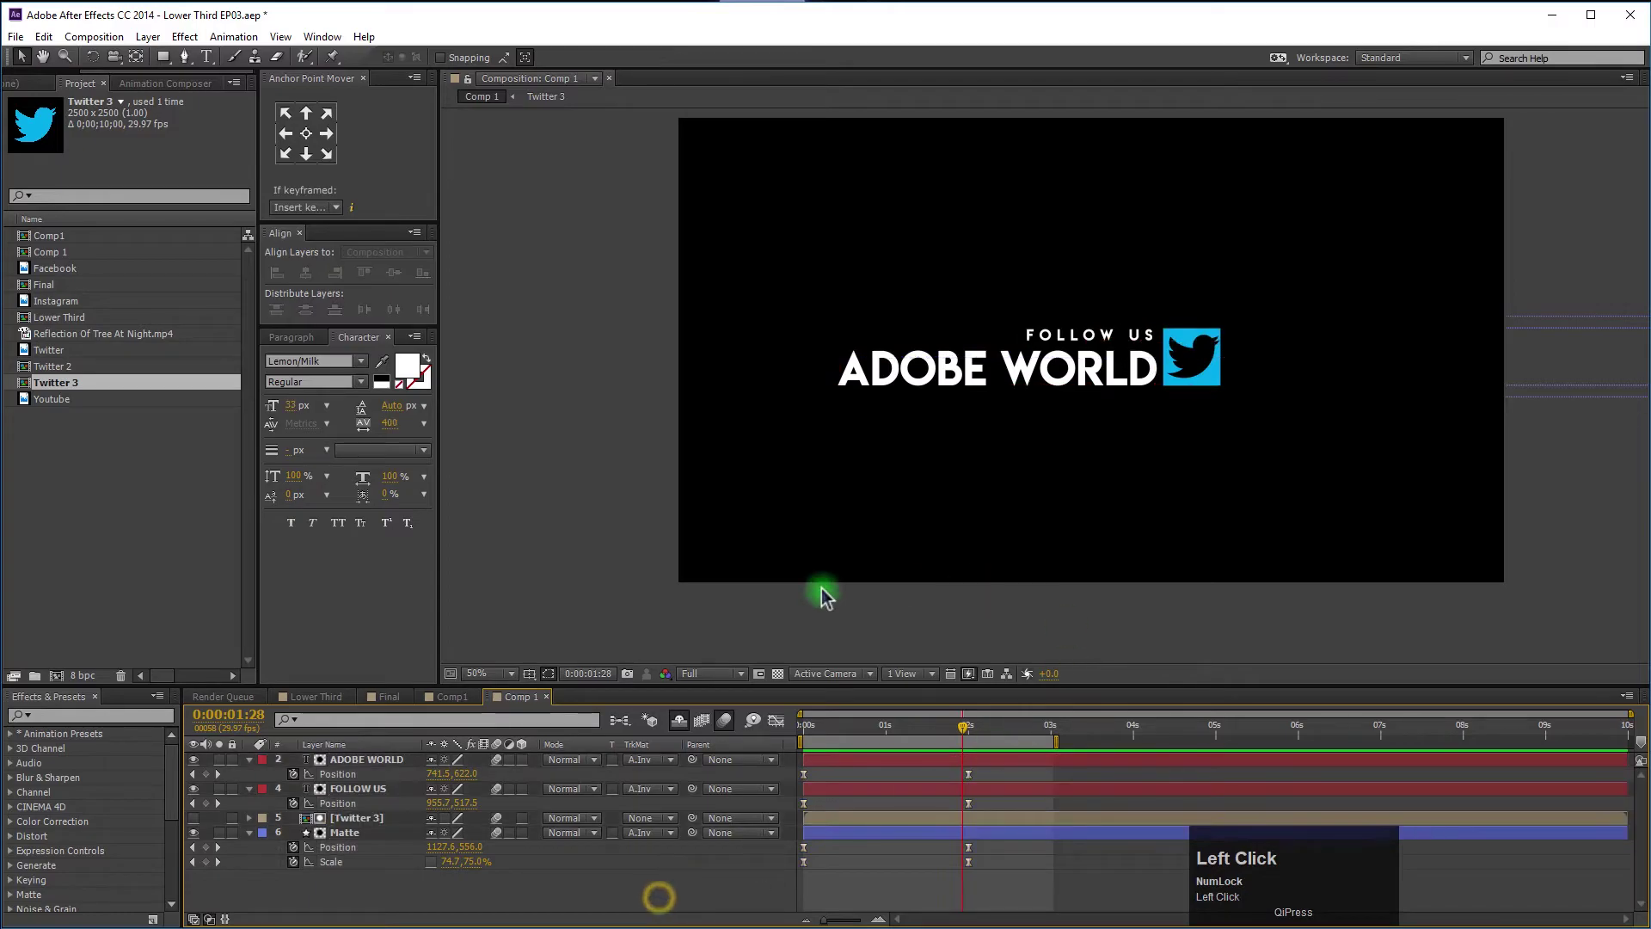
scroll("up", 3)
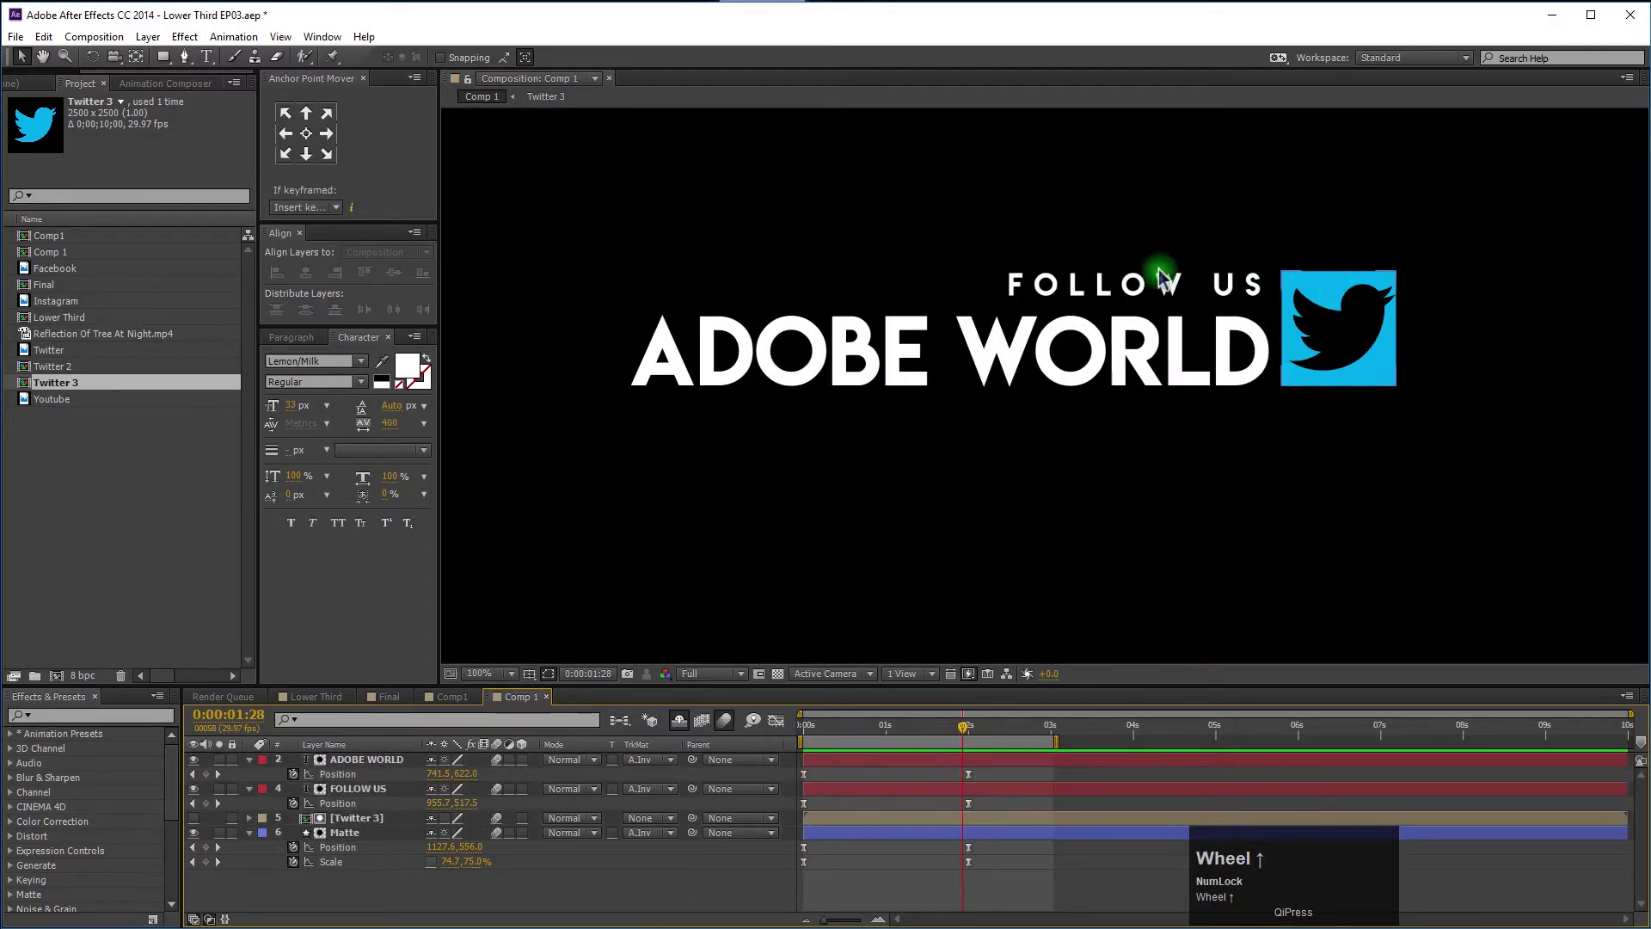
left_click(1143, 294)
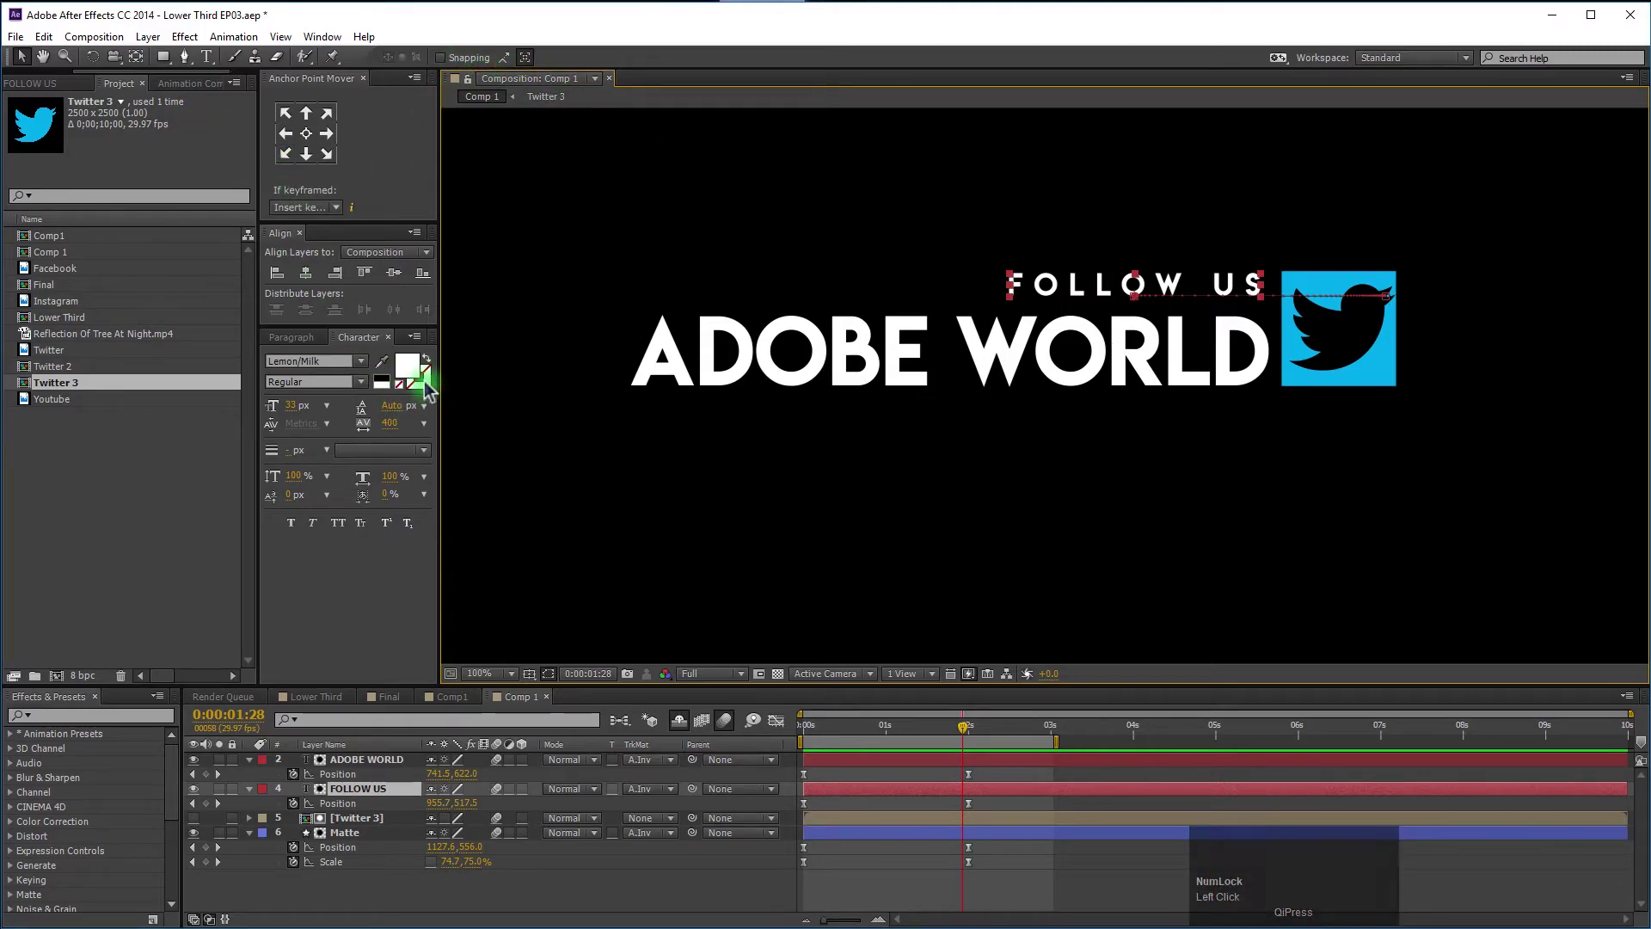
left_click_drag(389, 372, 1118, 524)
scroll("down", 3)
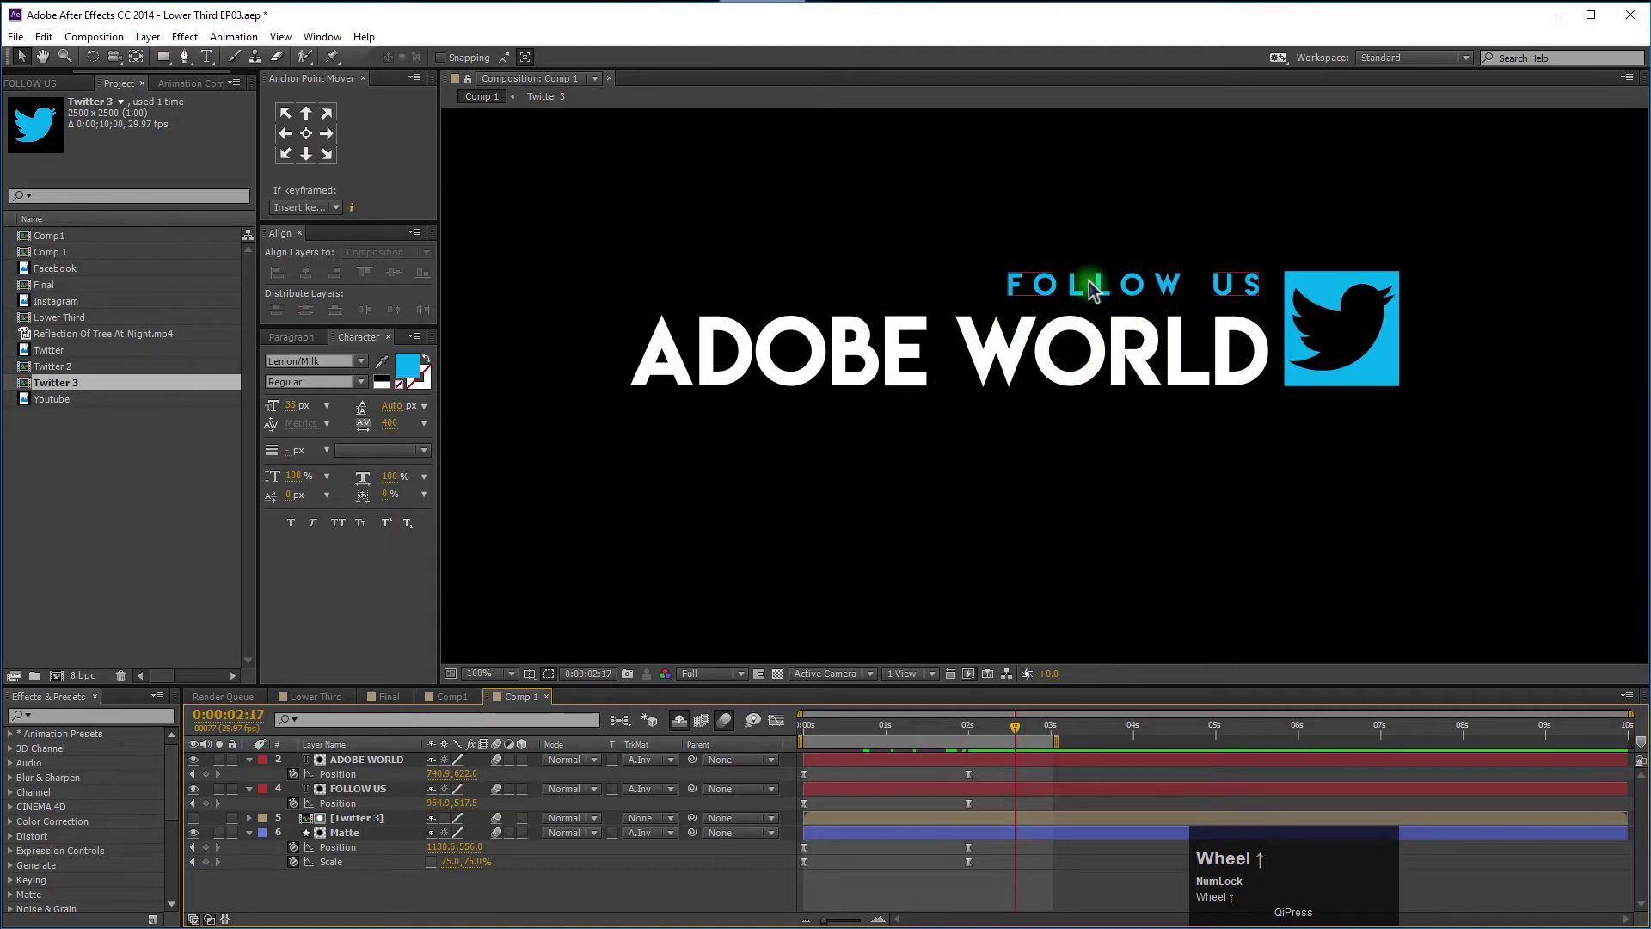
scroll("up", 3)
scroll("down", 3)
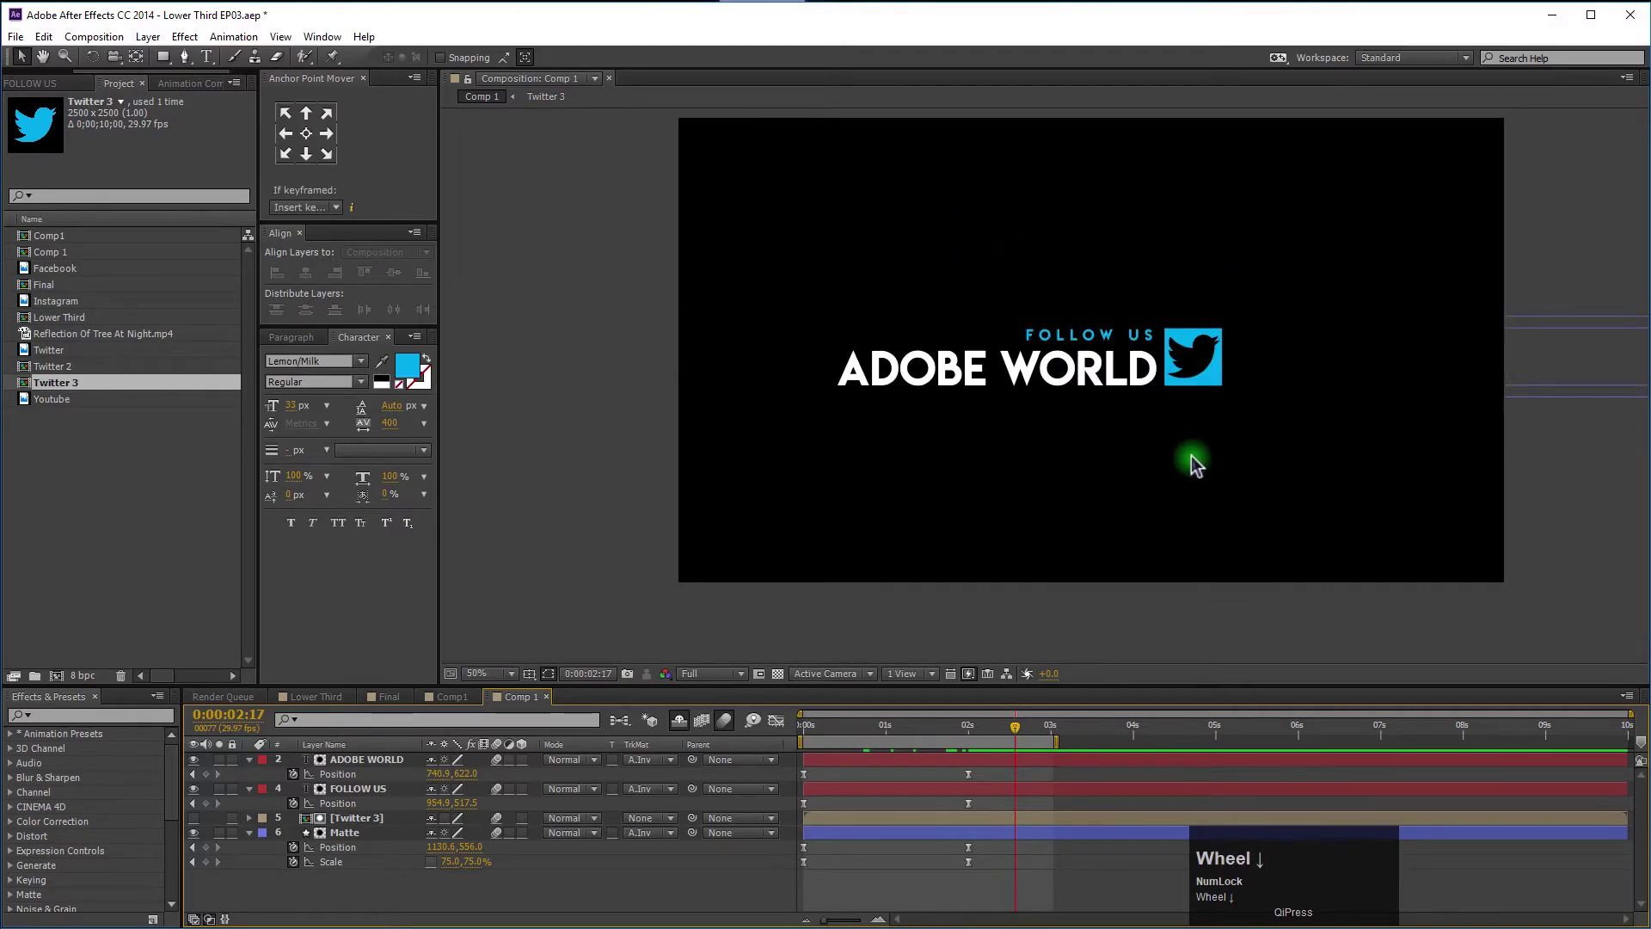
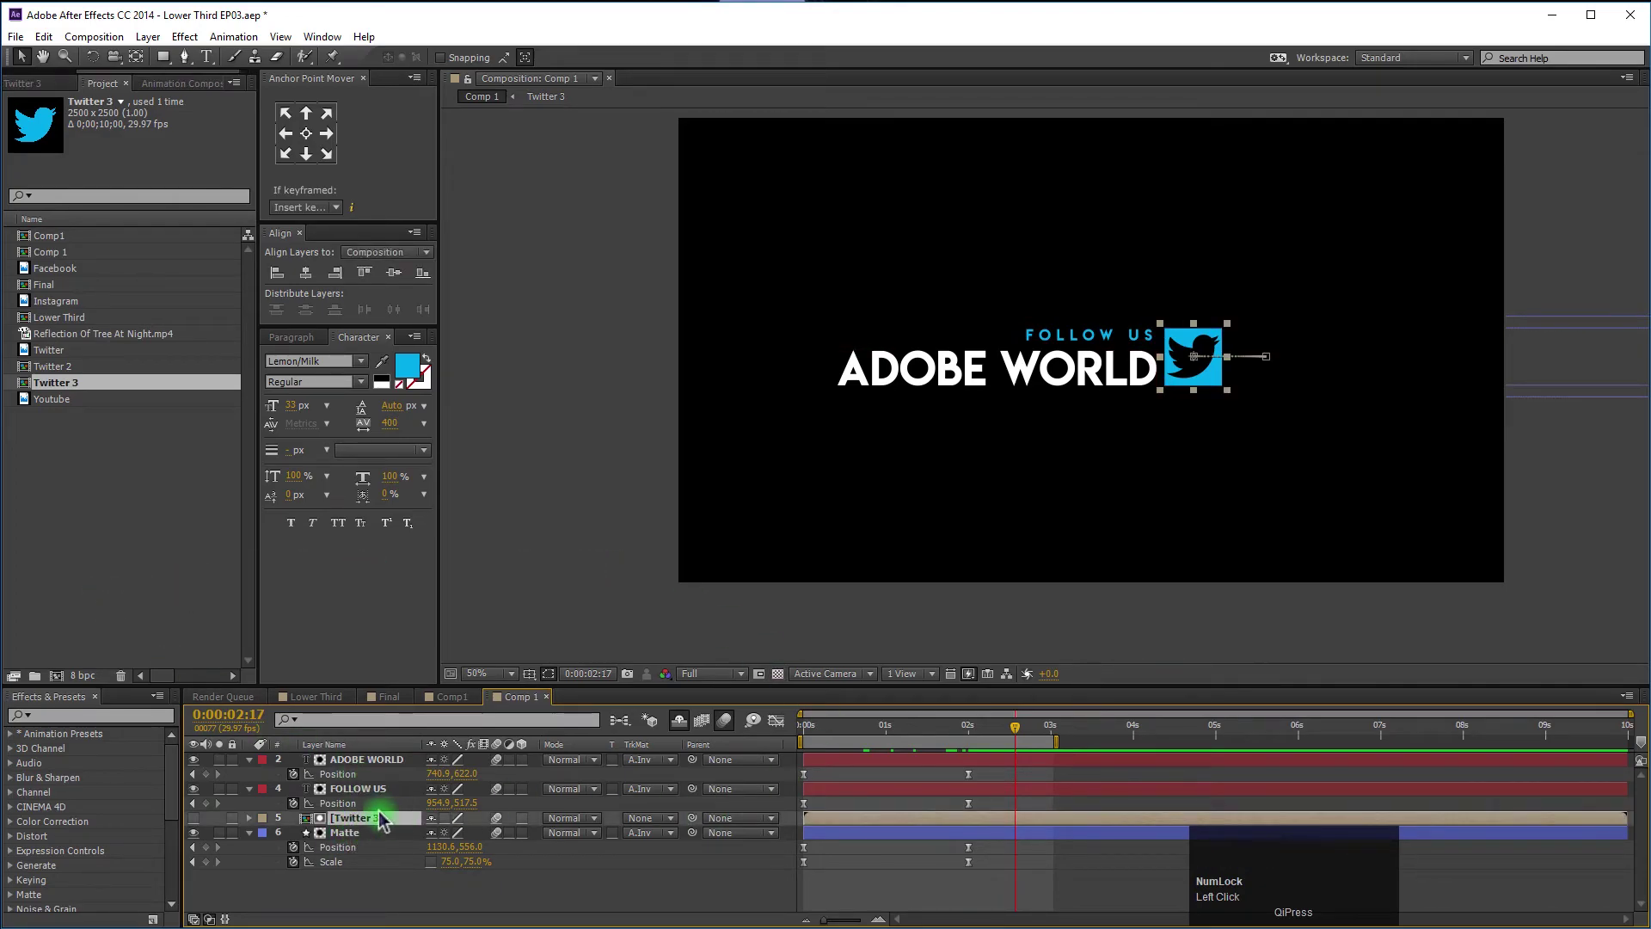
Reopen the Twitter 3 precomp and select the Youtube footage in the Project panel.
left_click_drag(385, 823, 539, 559)
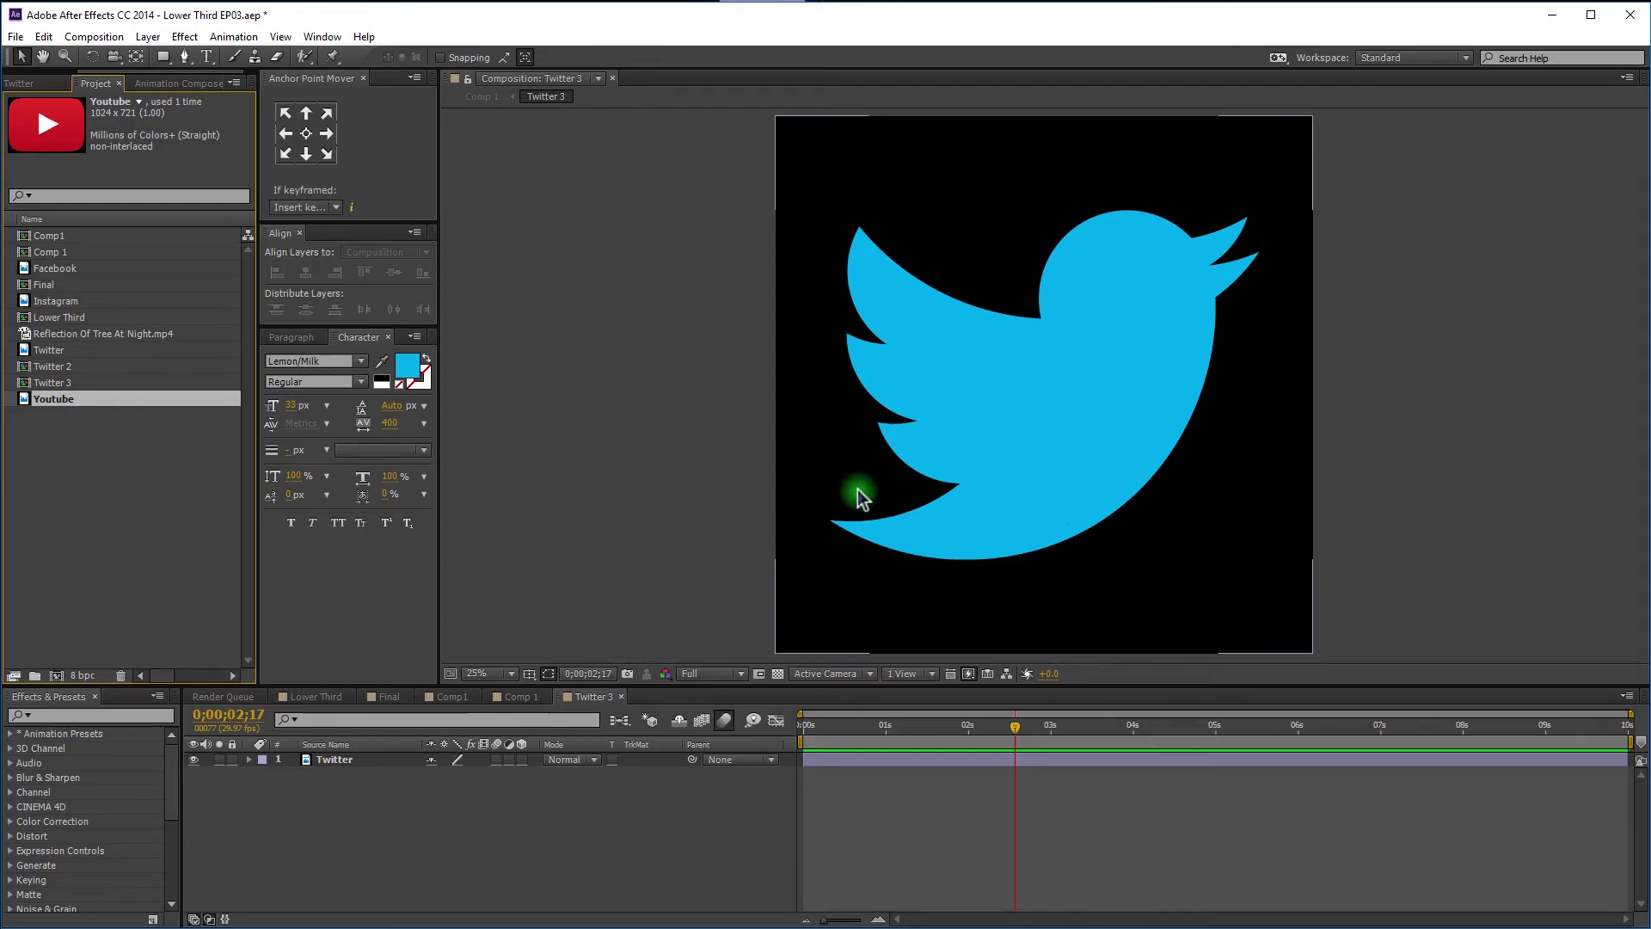
left_click(528, 711)
scroll("up", 3)
left_click(586, 713)
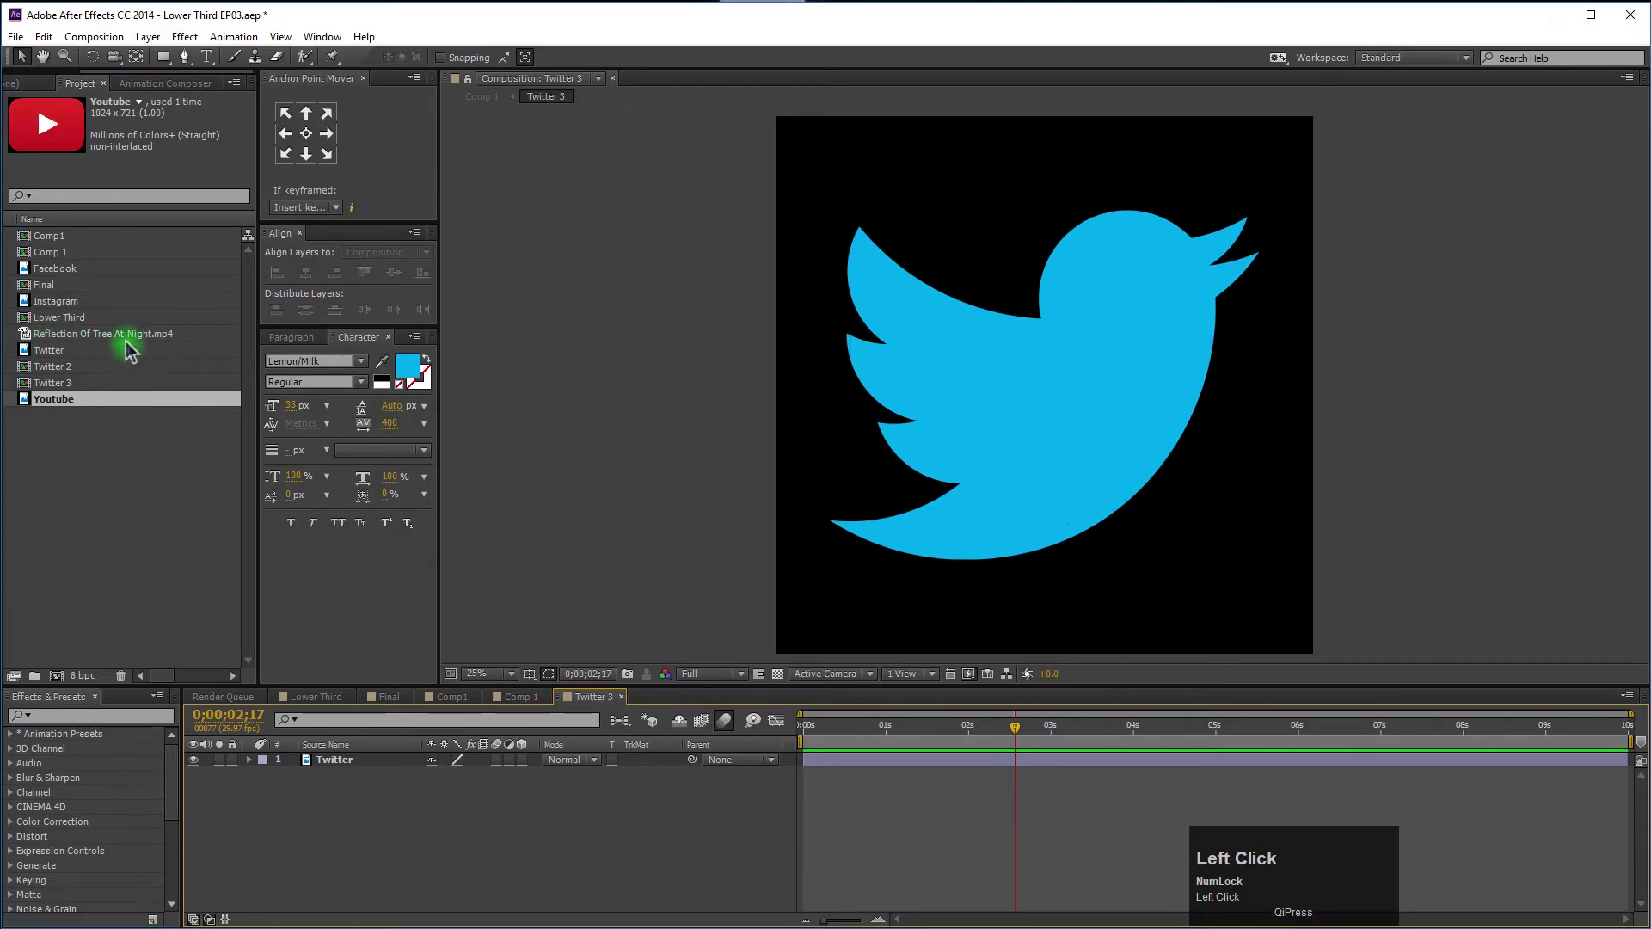
Add the Youtube logo into Twitter 3 and mask it down to the red play triangle.
left_click_drag(68, 435, 199, 766)
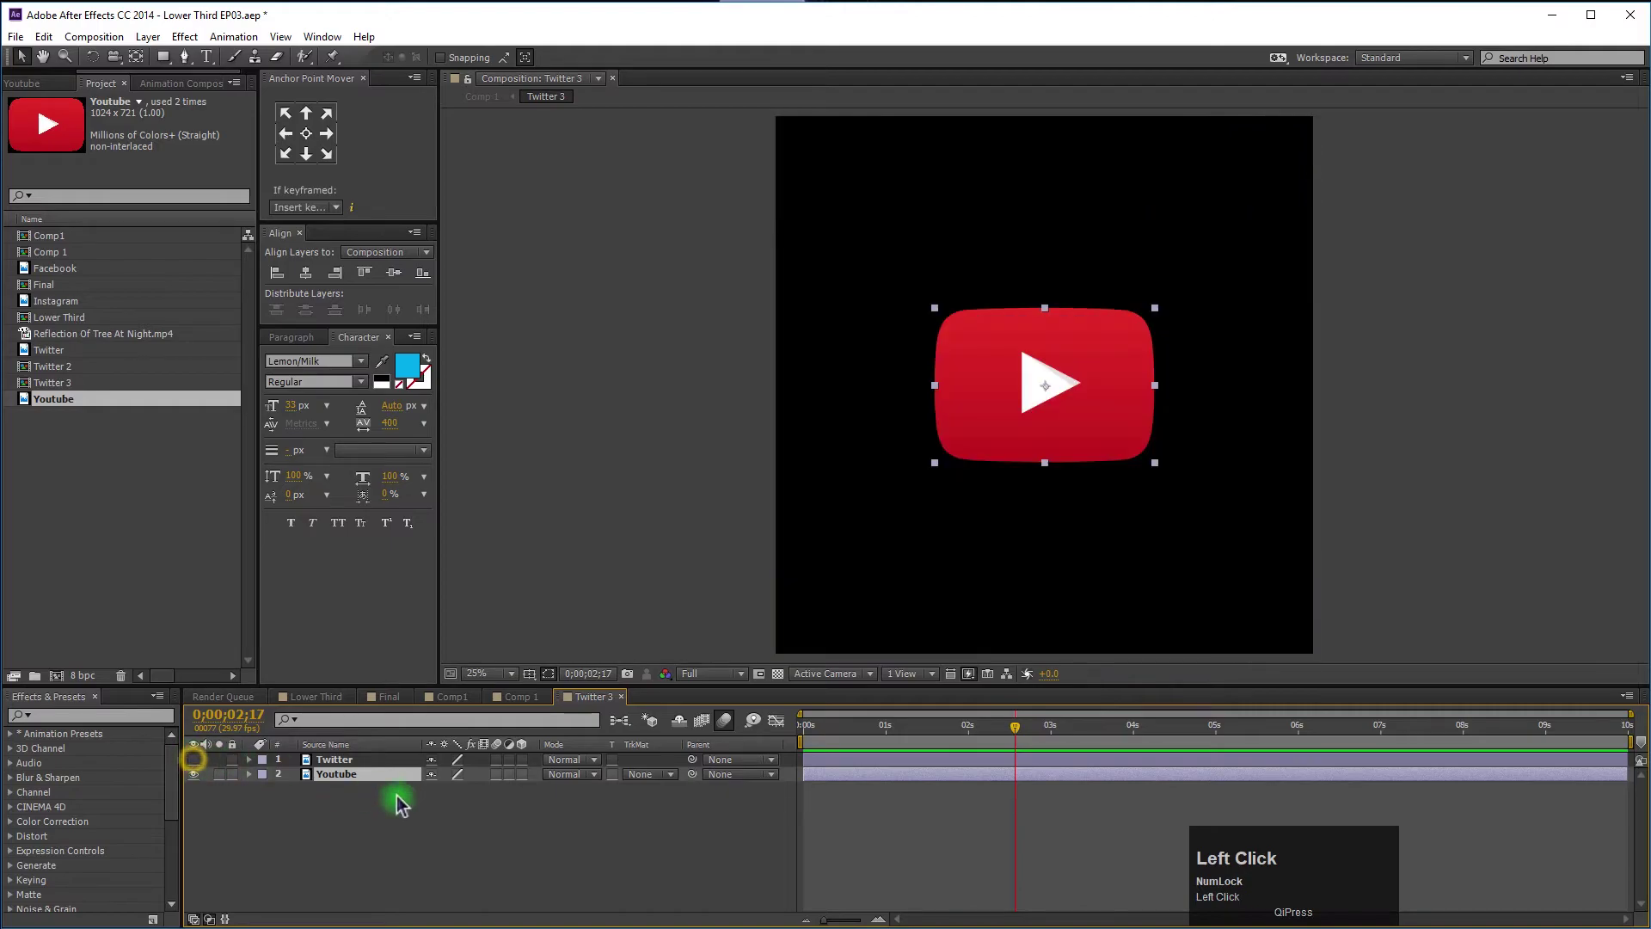
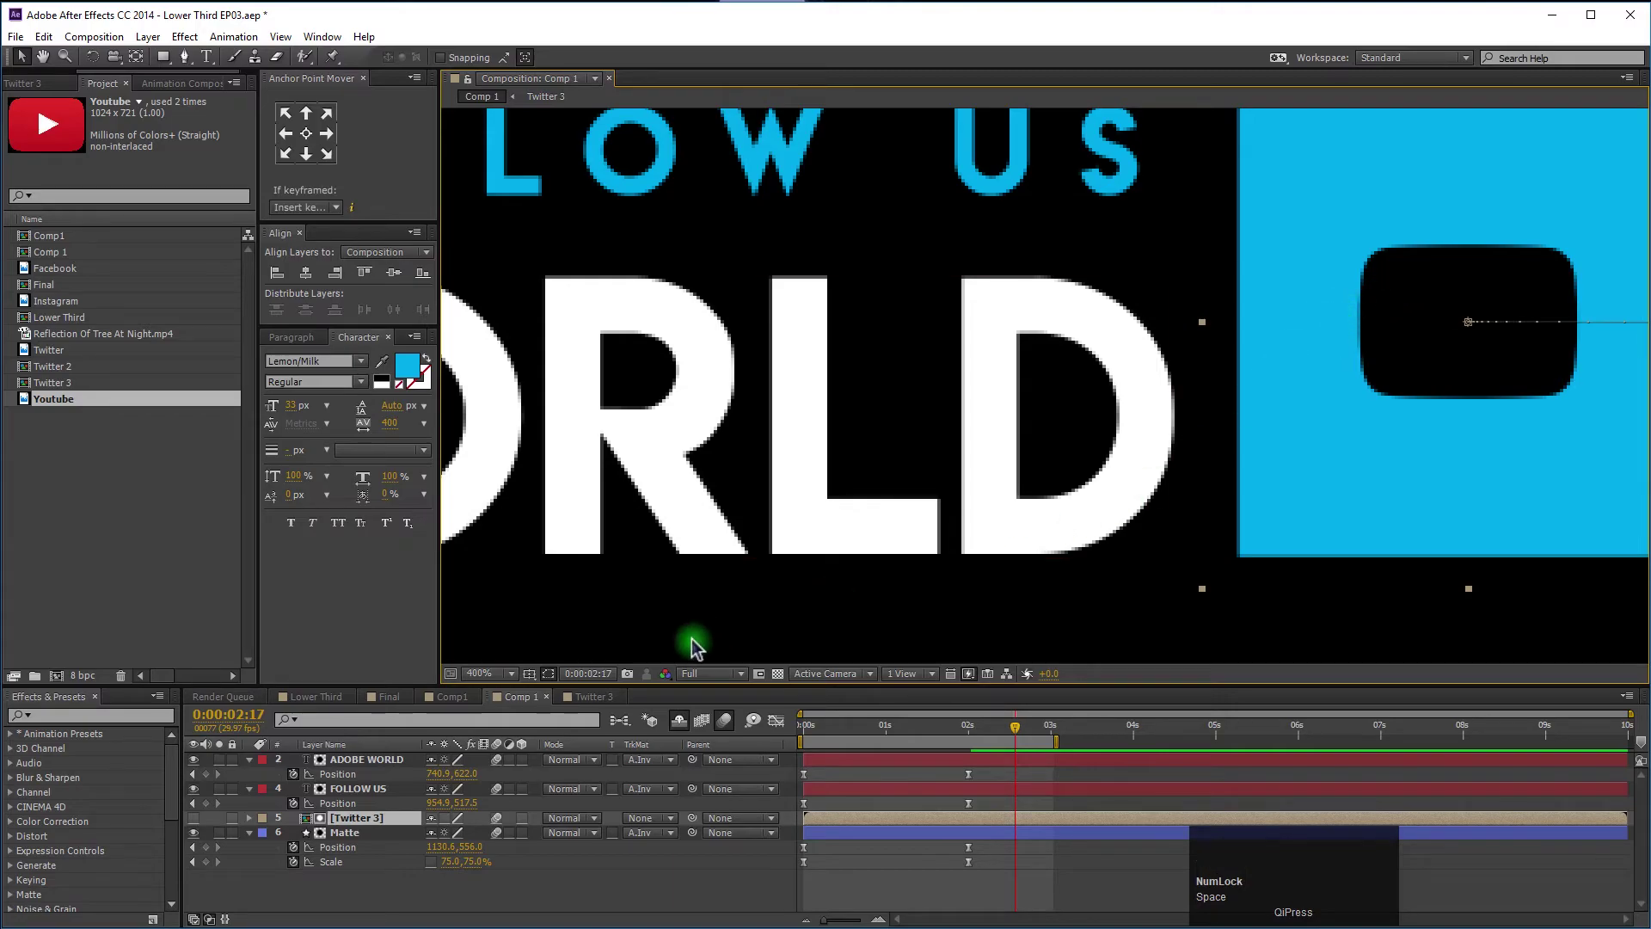
left_click(605, 696)
scroll("up", 3)
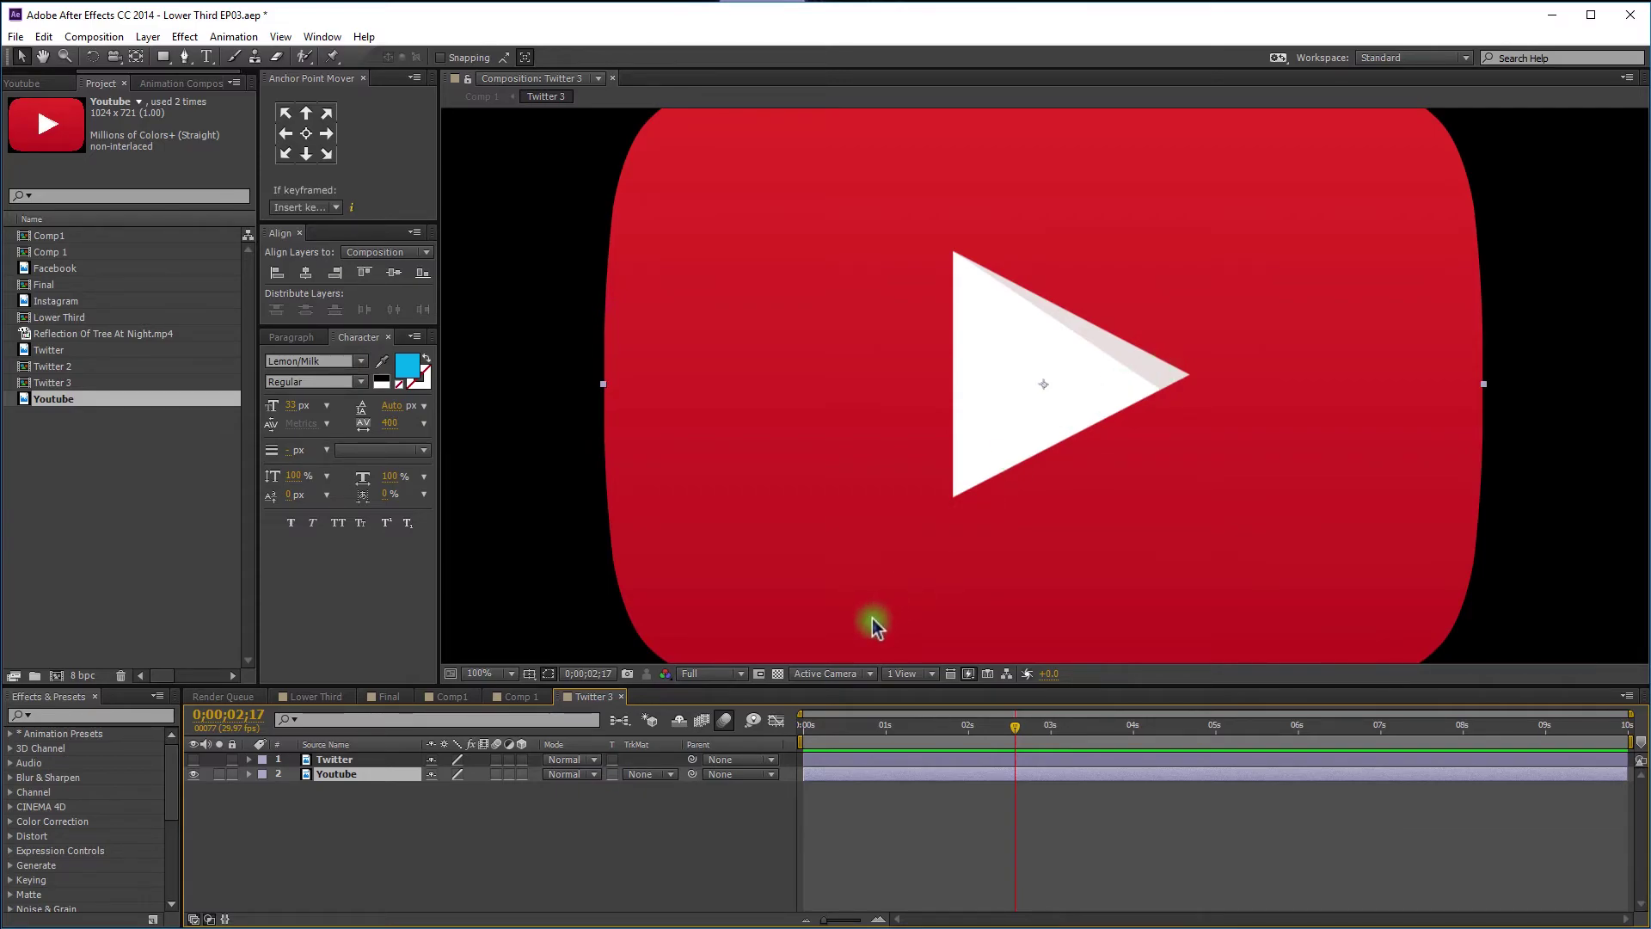
scroll("down", 3)
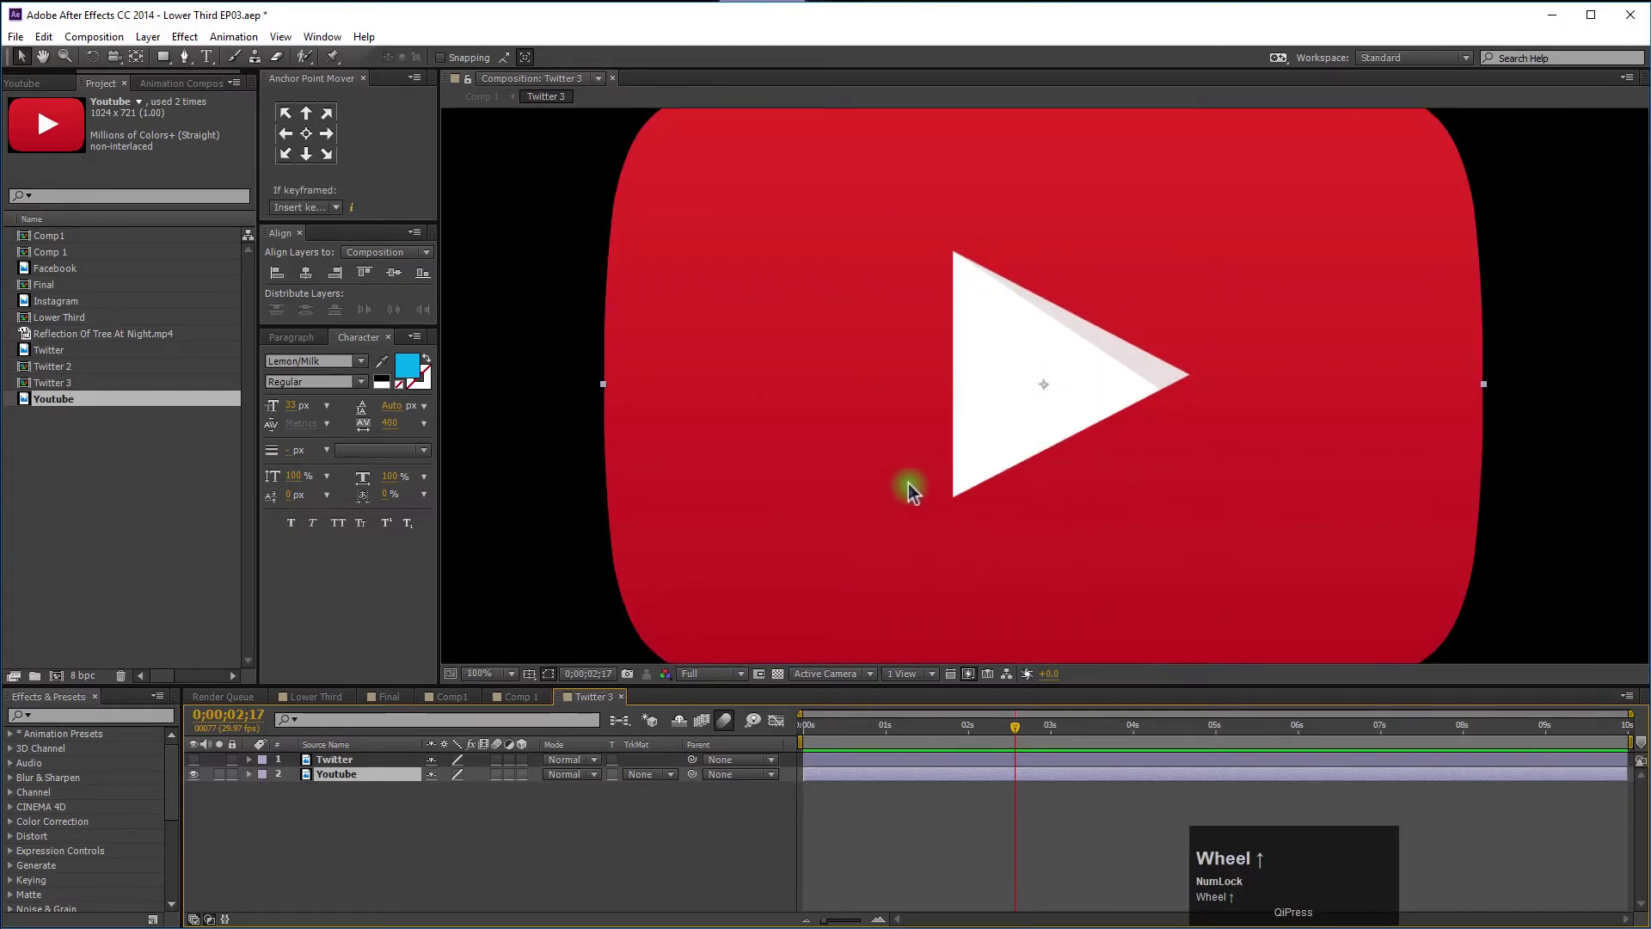
scroll("up", 3)
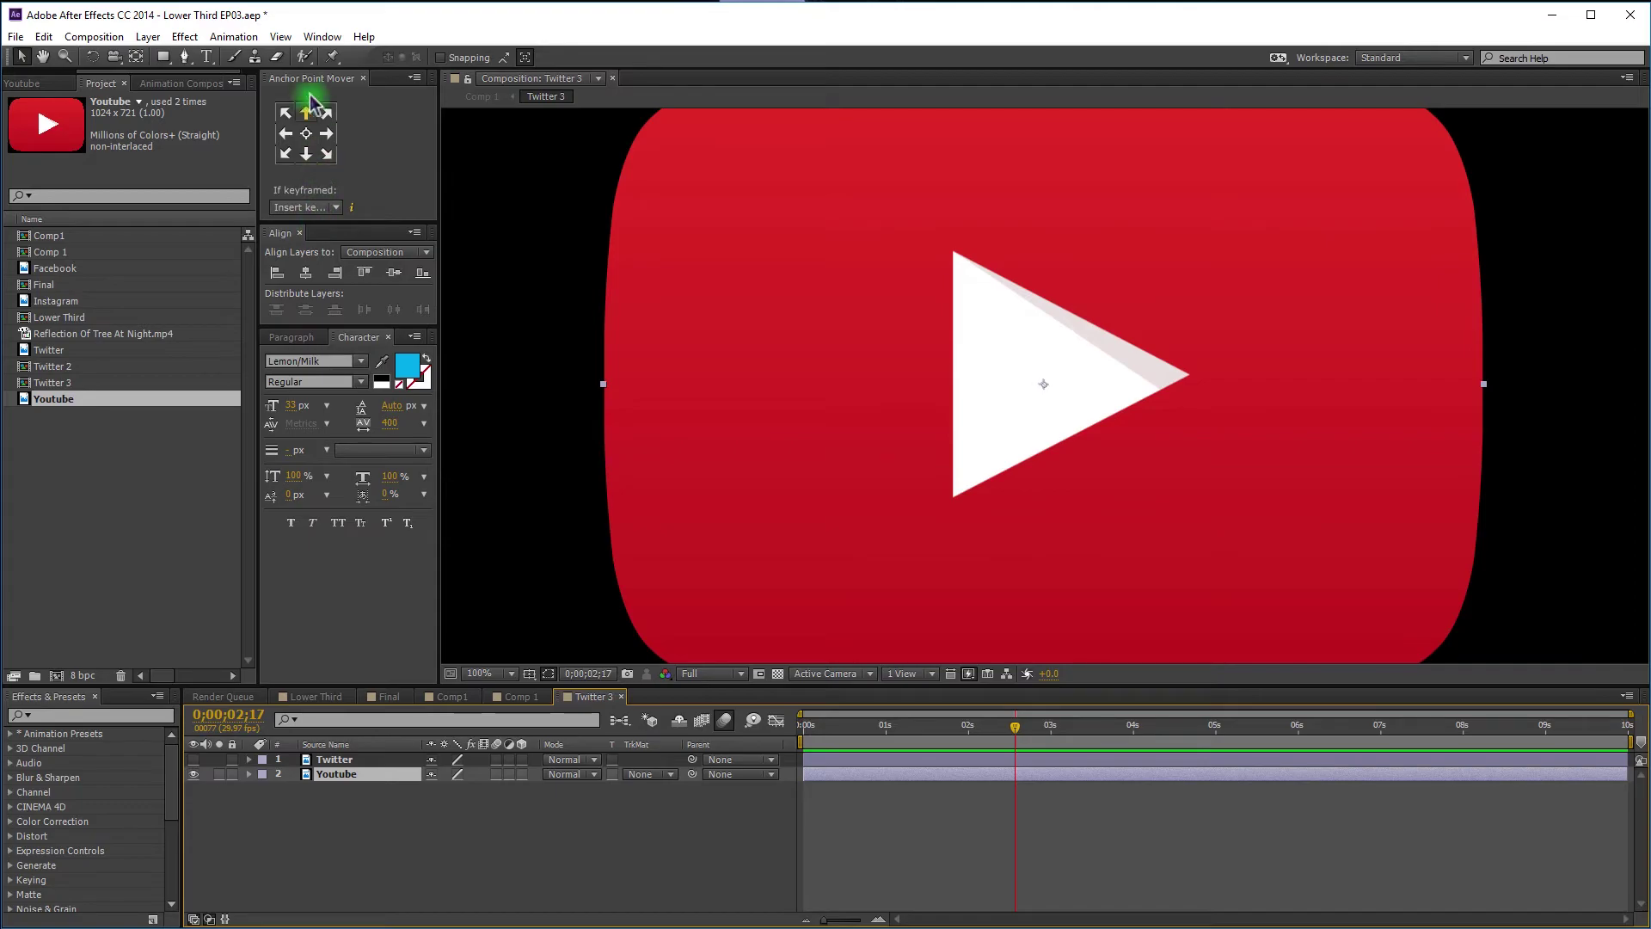
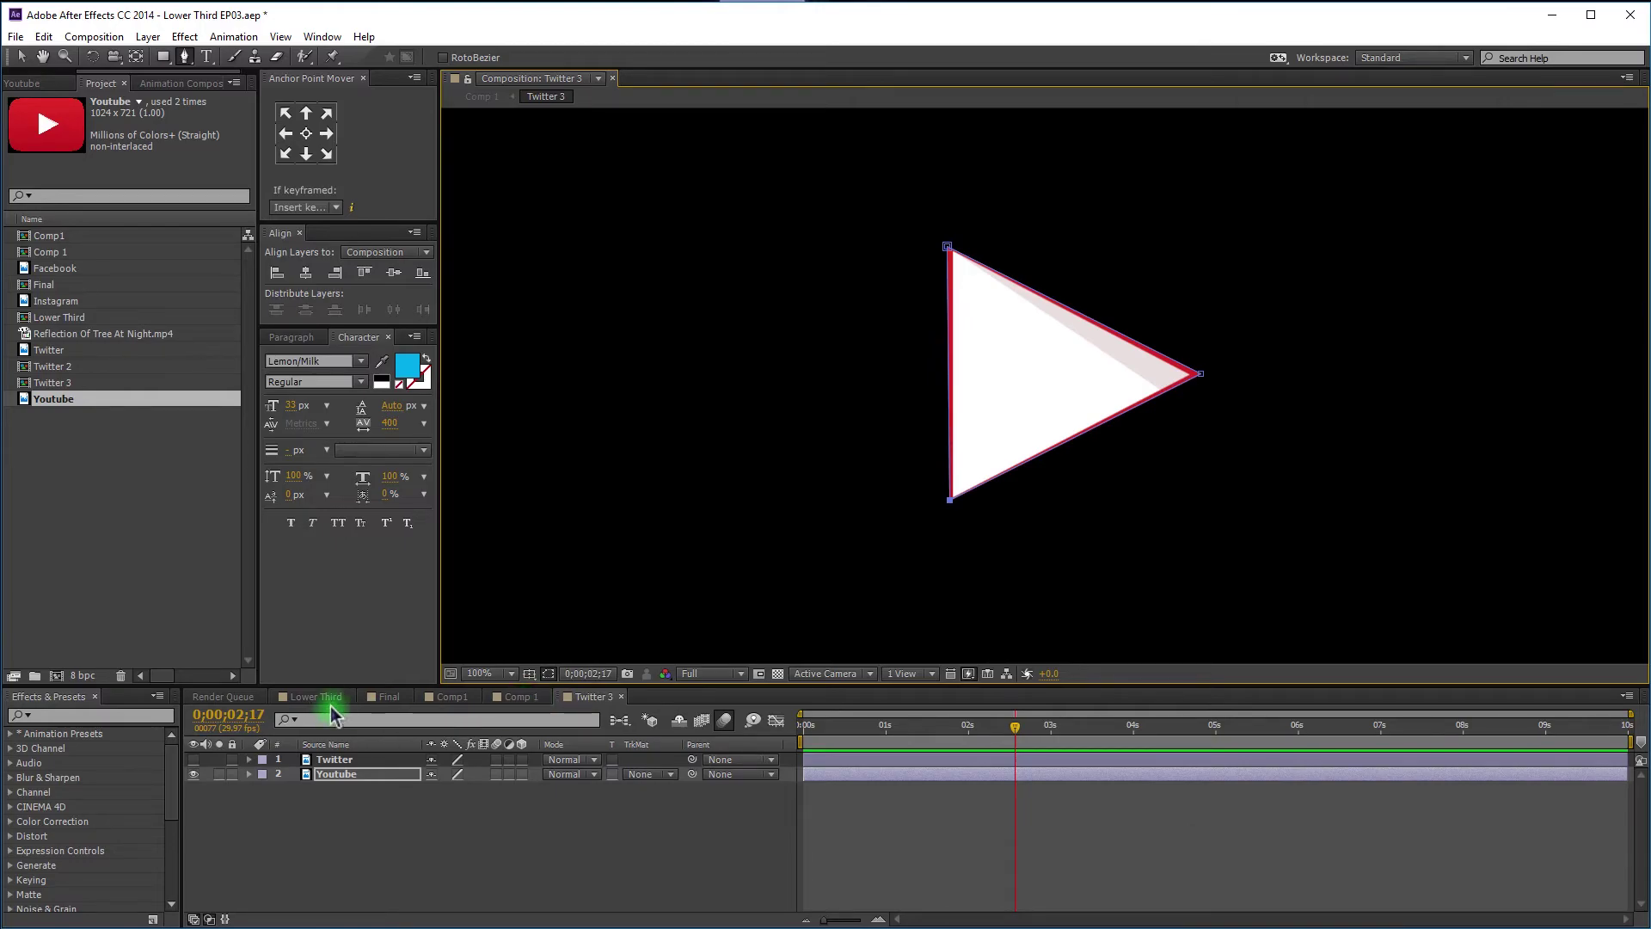
Invert Mask 1 on the Youtube layer so the play triangle is cut out of the logo.
left_click(515, 709)
scroll("down", 3)
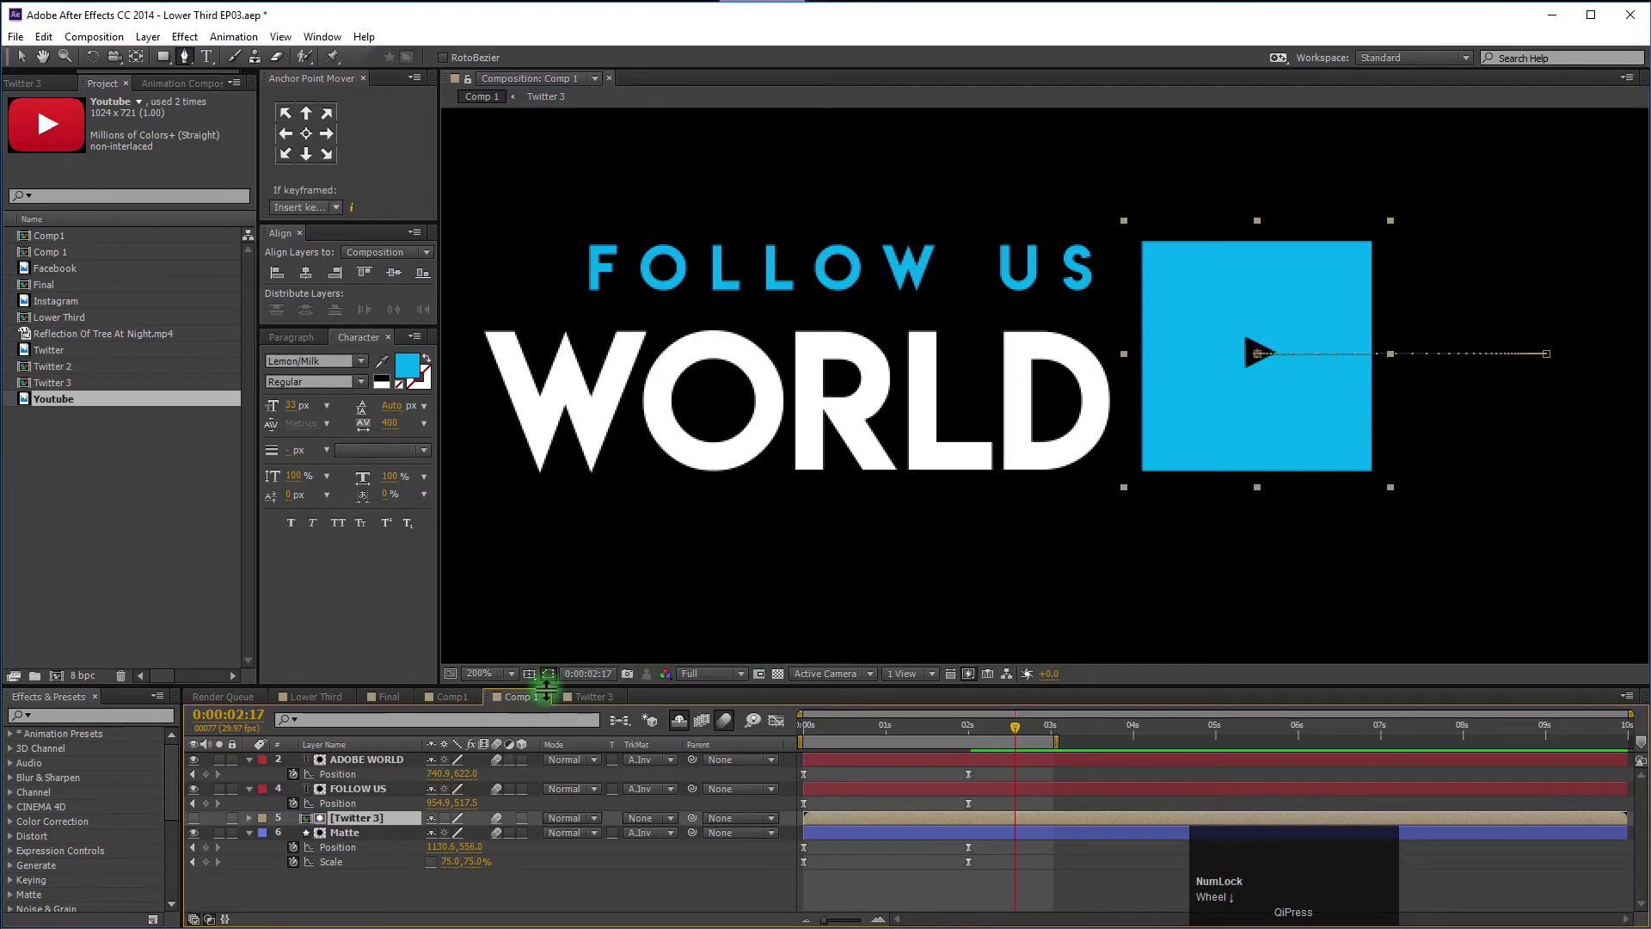
left_click(581, 706)
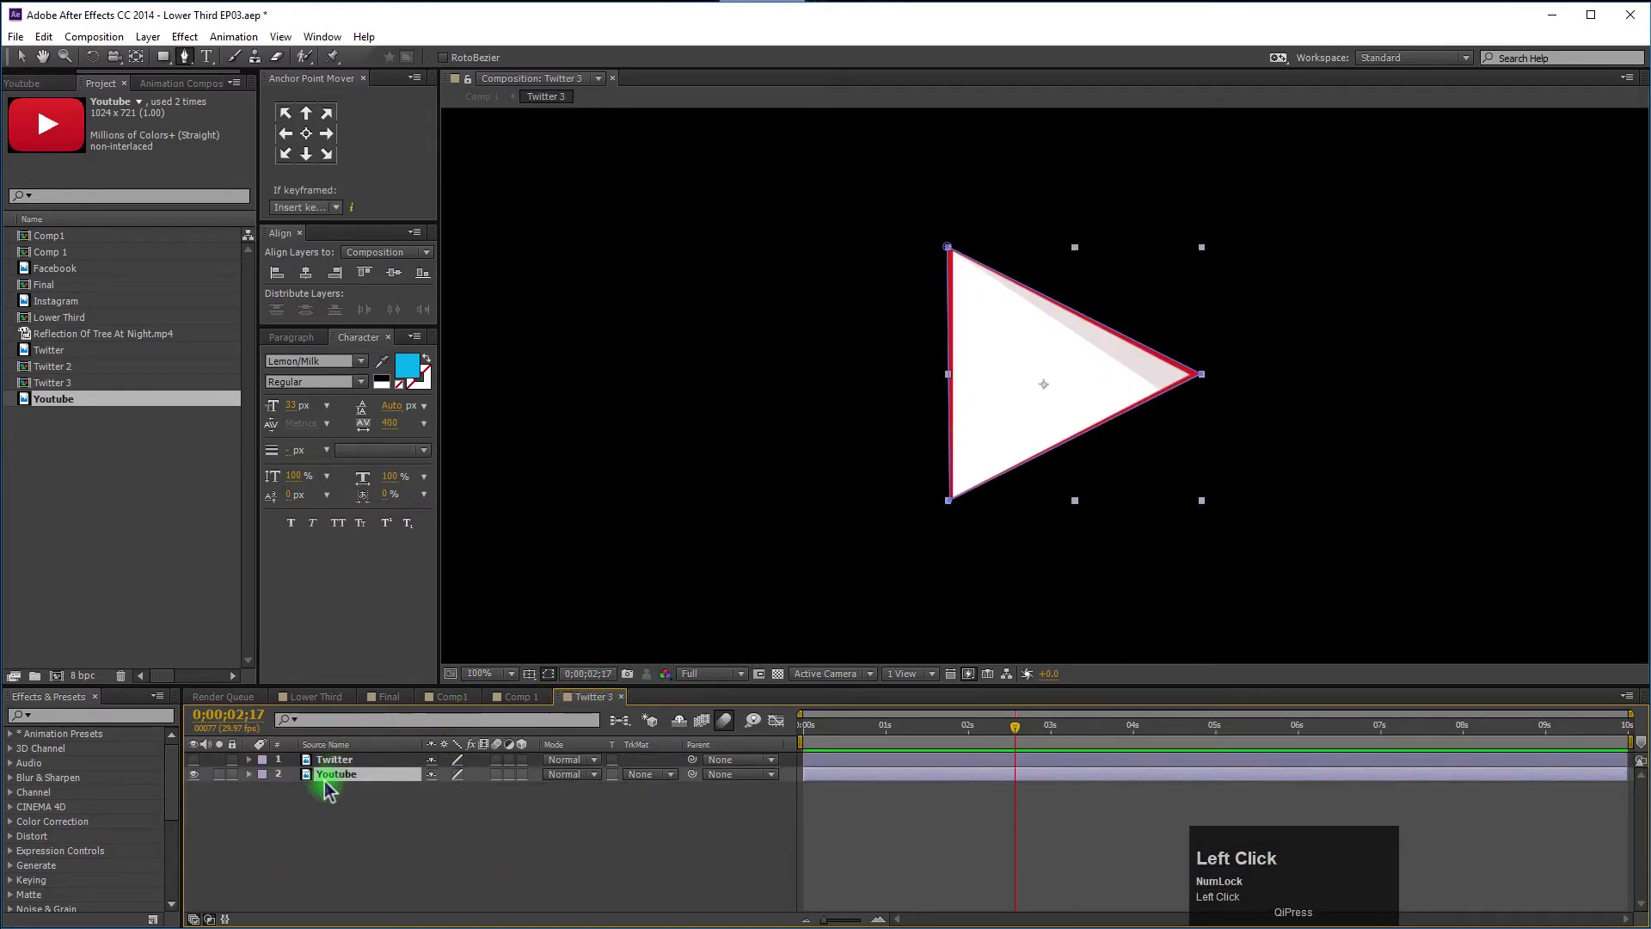
key("f")
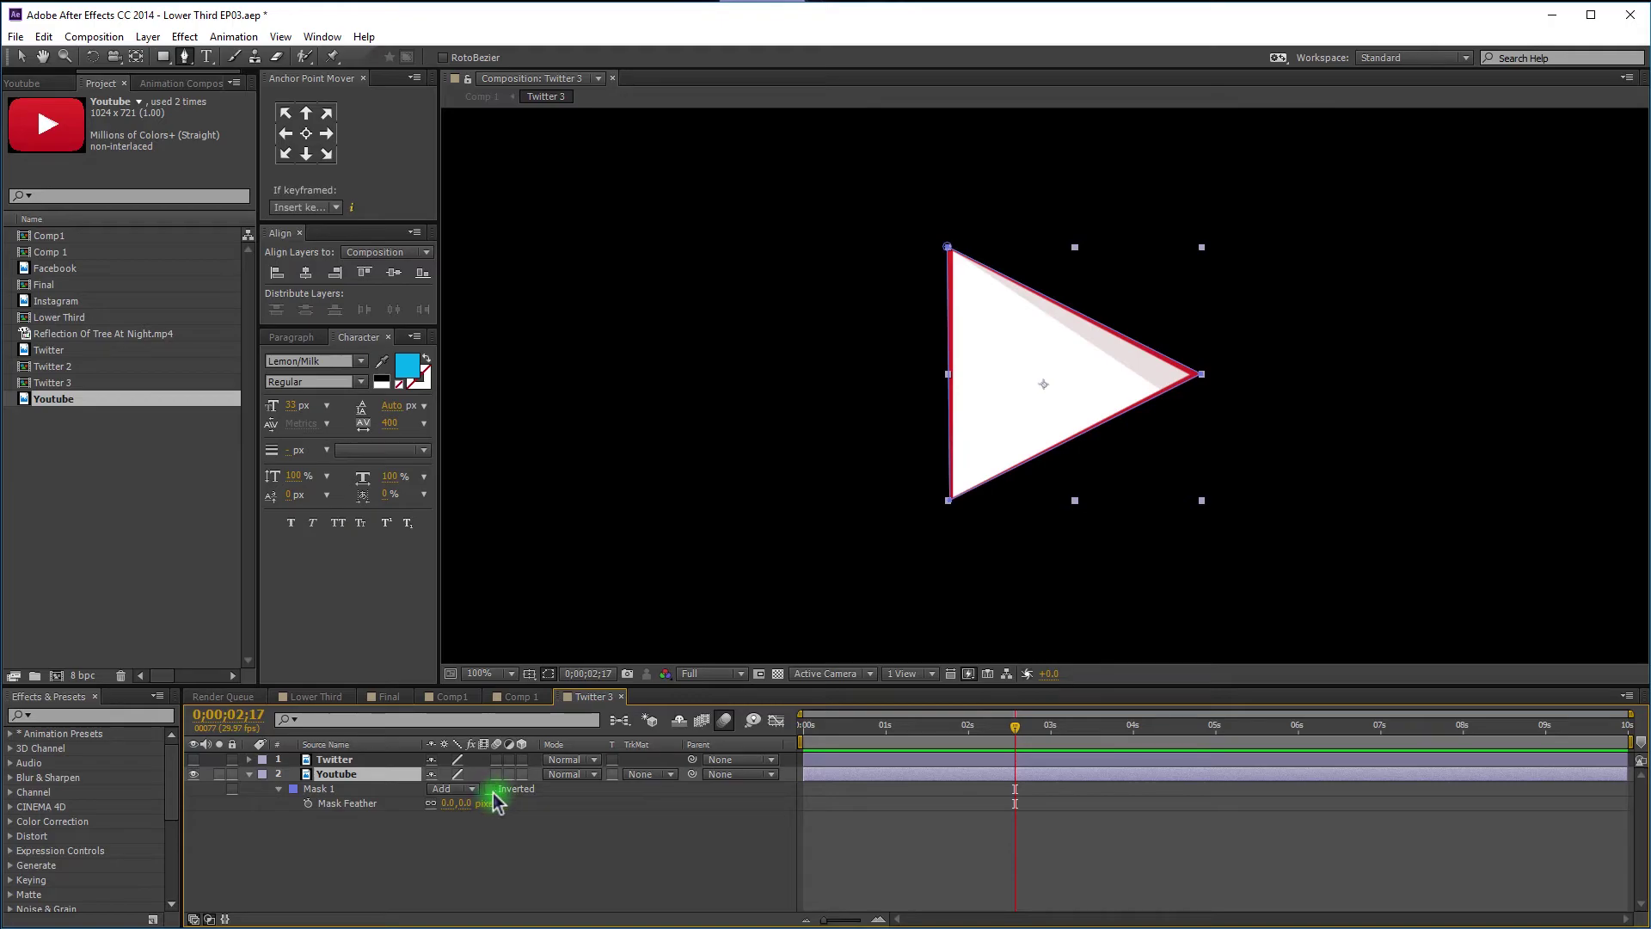
left_click(506, 800)
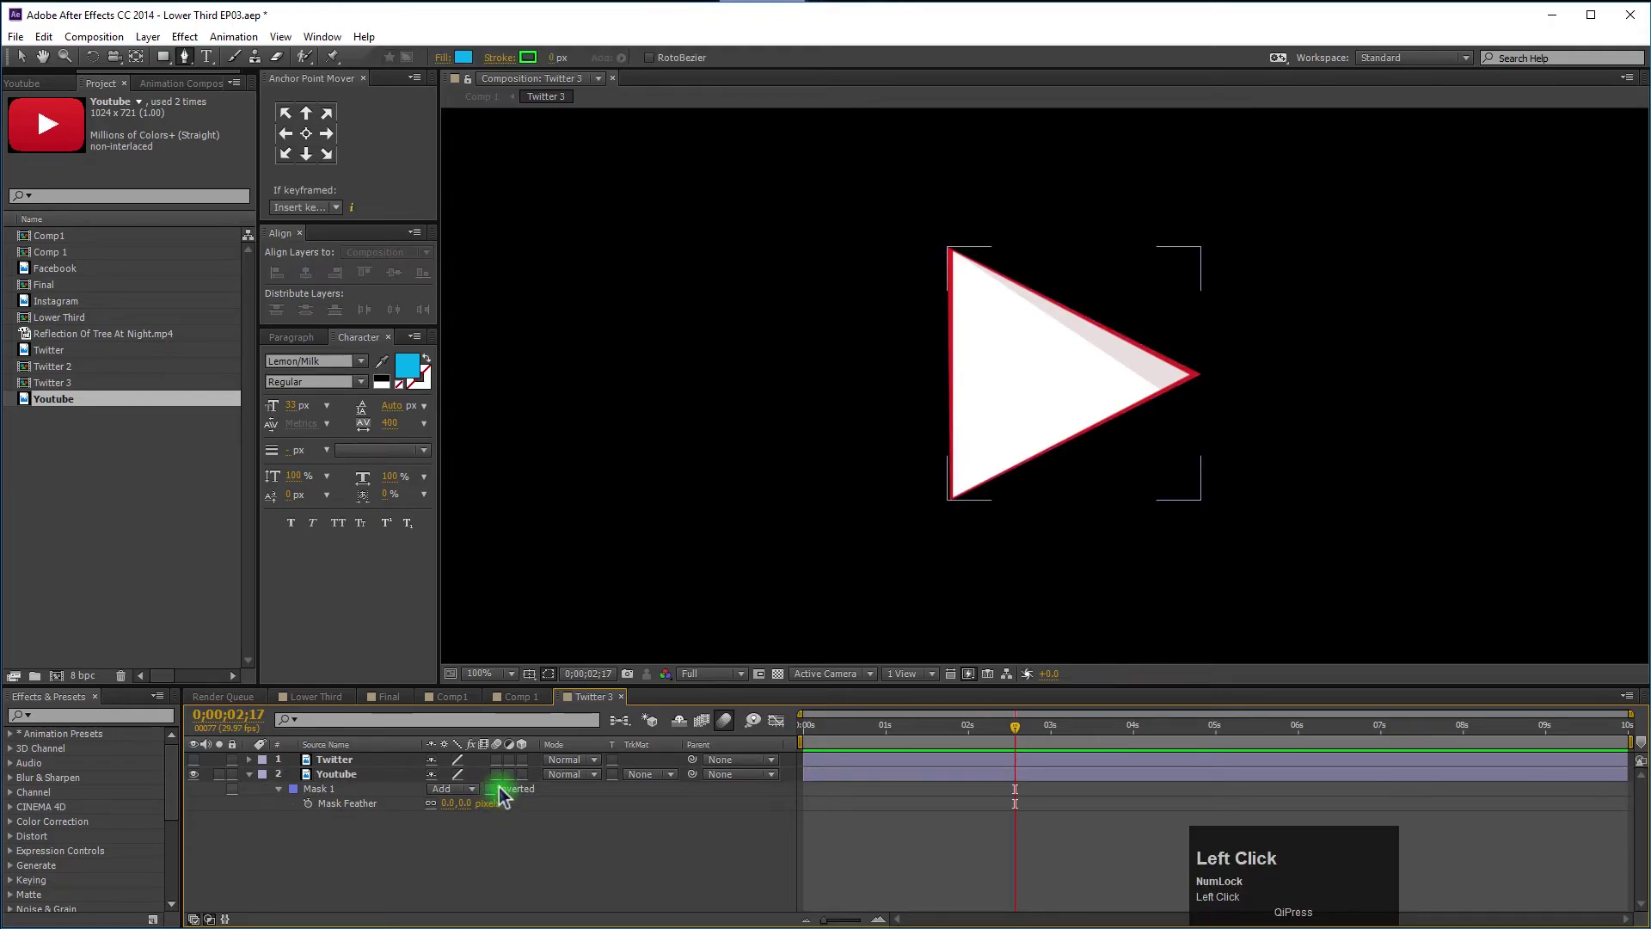
scroll("down", 3)
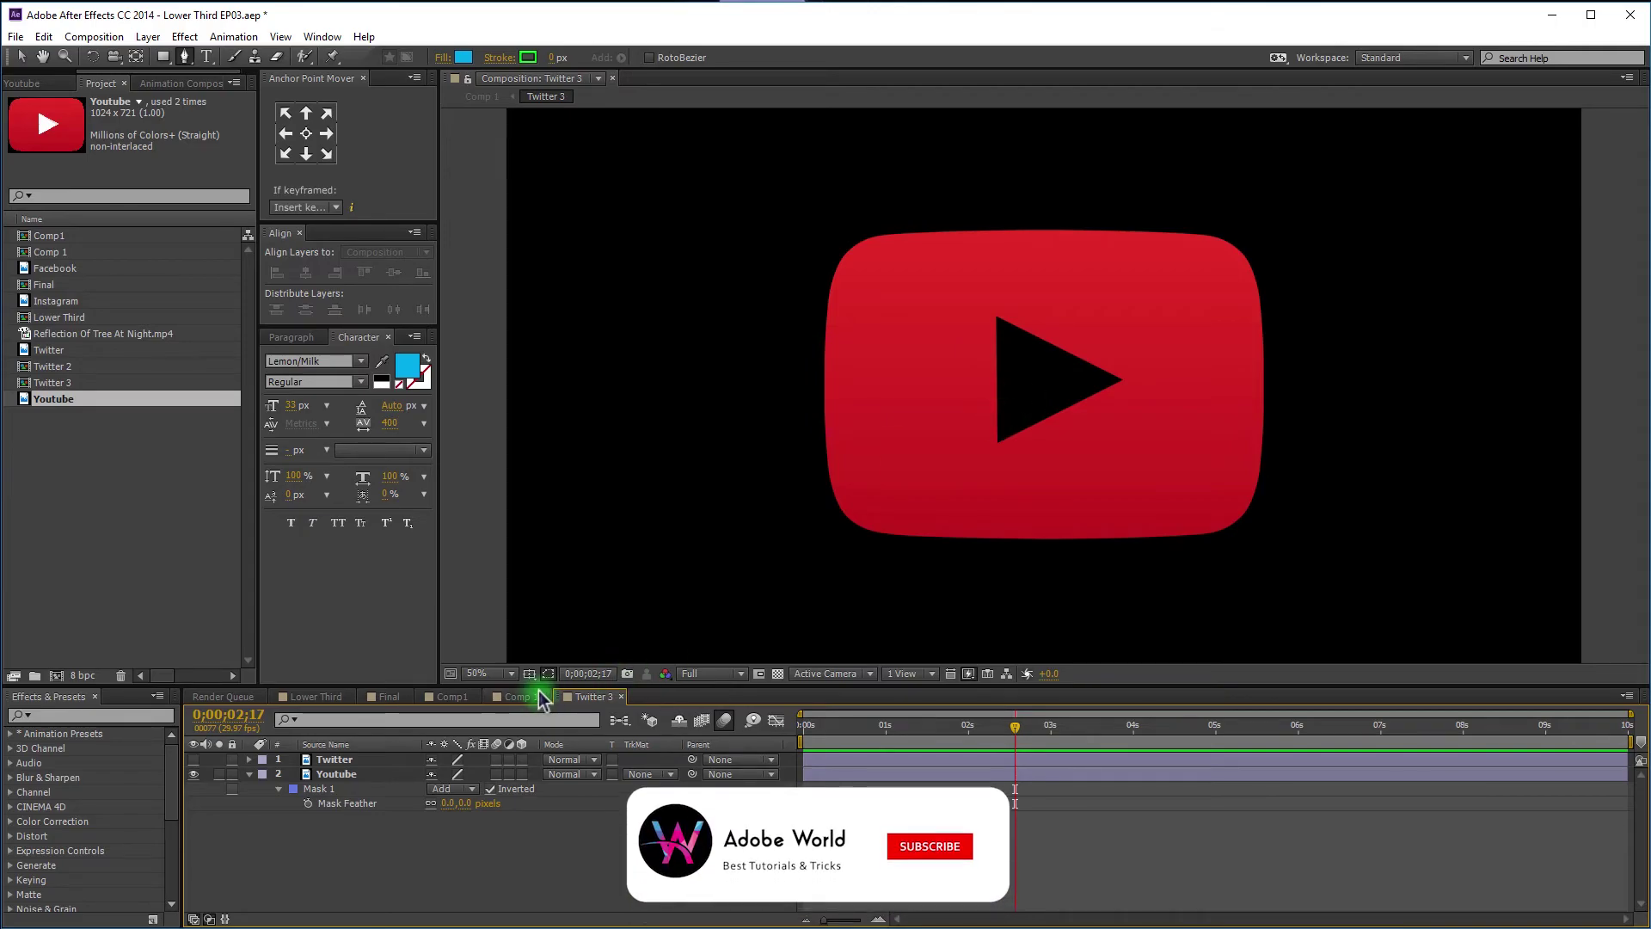
Check the cutout in the lower third, then reveal the Youtube layer's Scale to enlarge it.
left_click(535, 703)
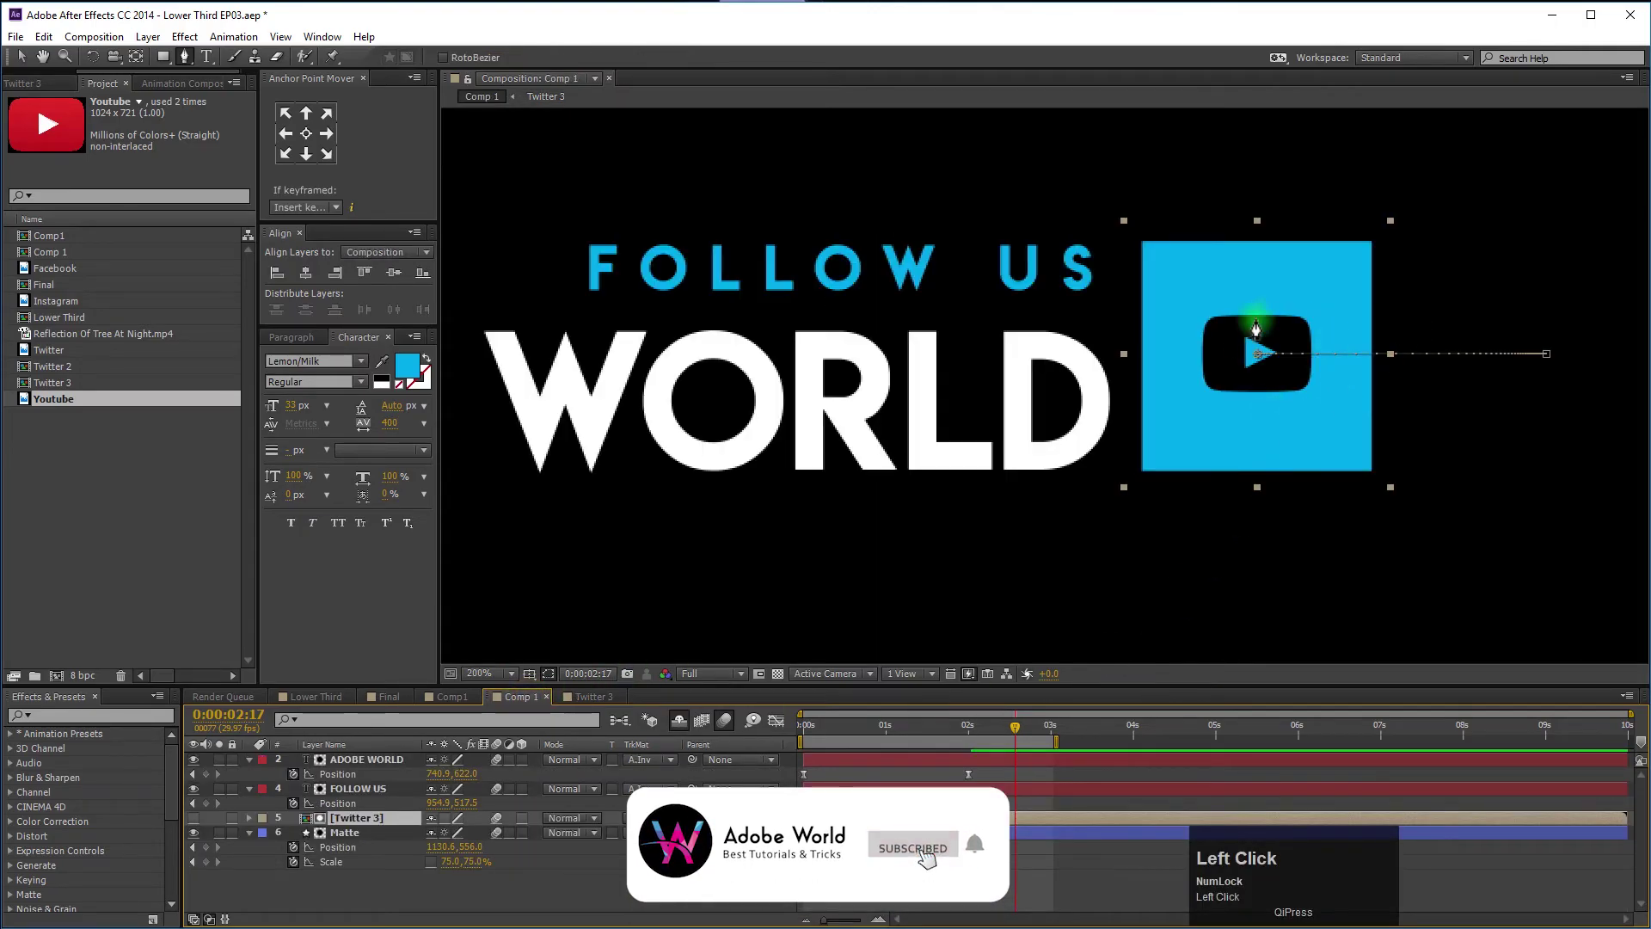
scroll("up", 3)
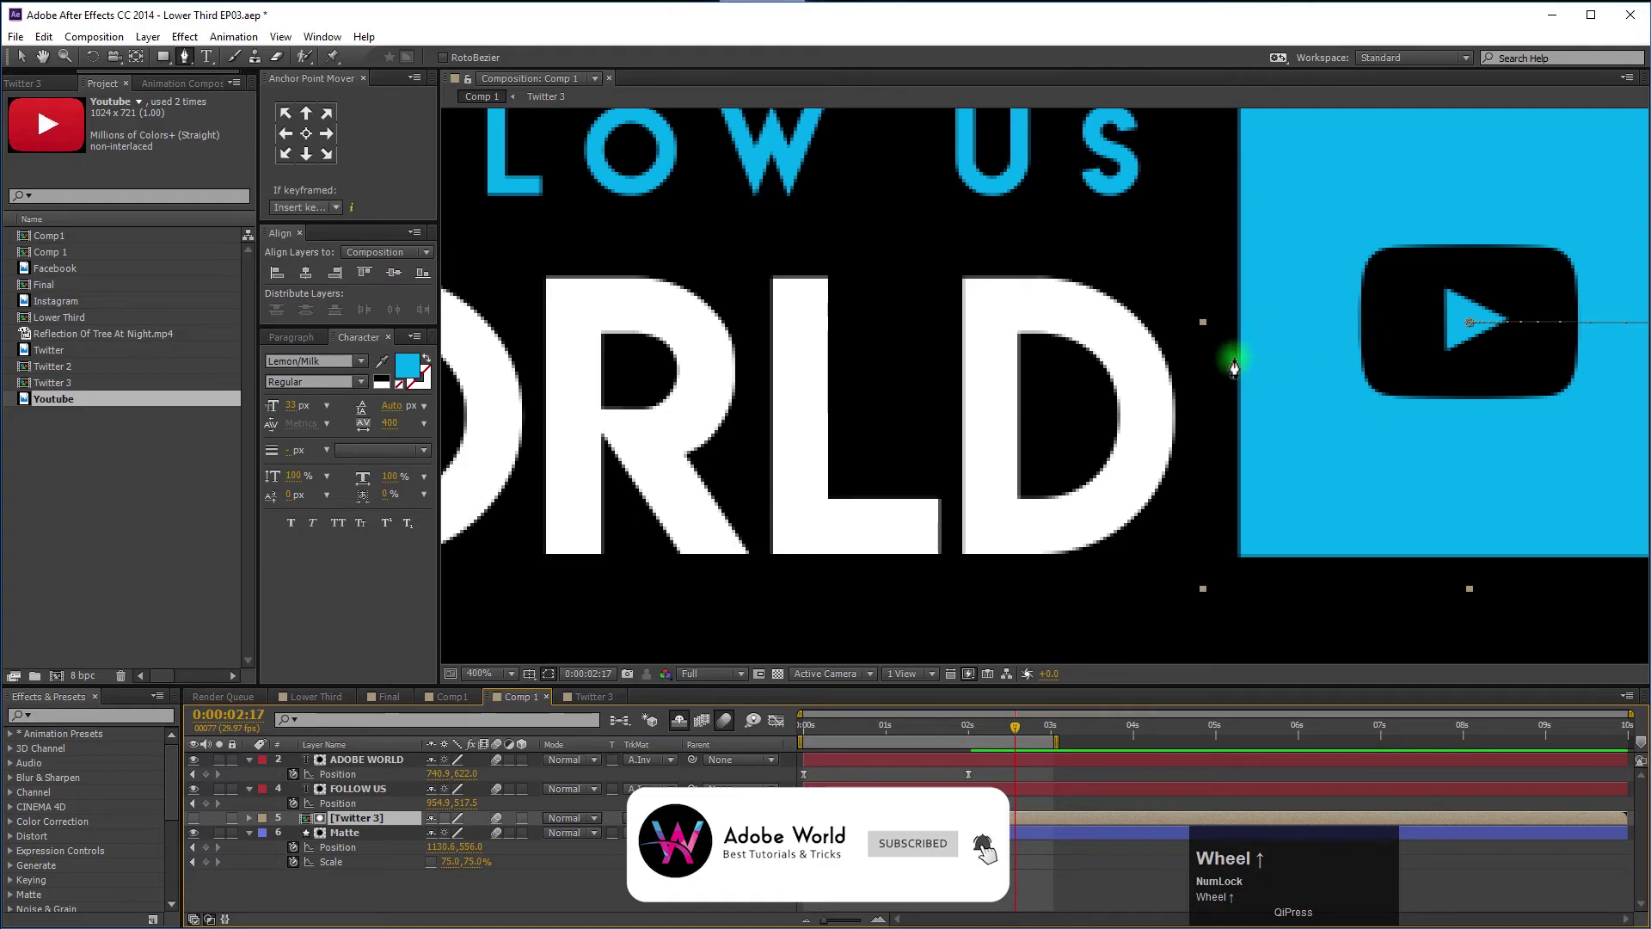
left_click(602, 700)
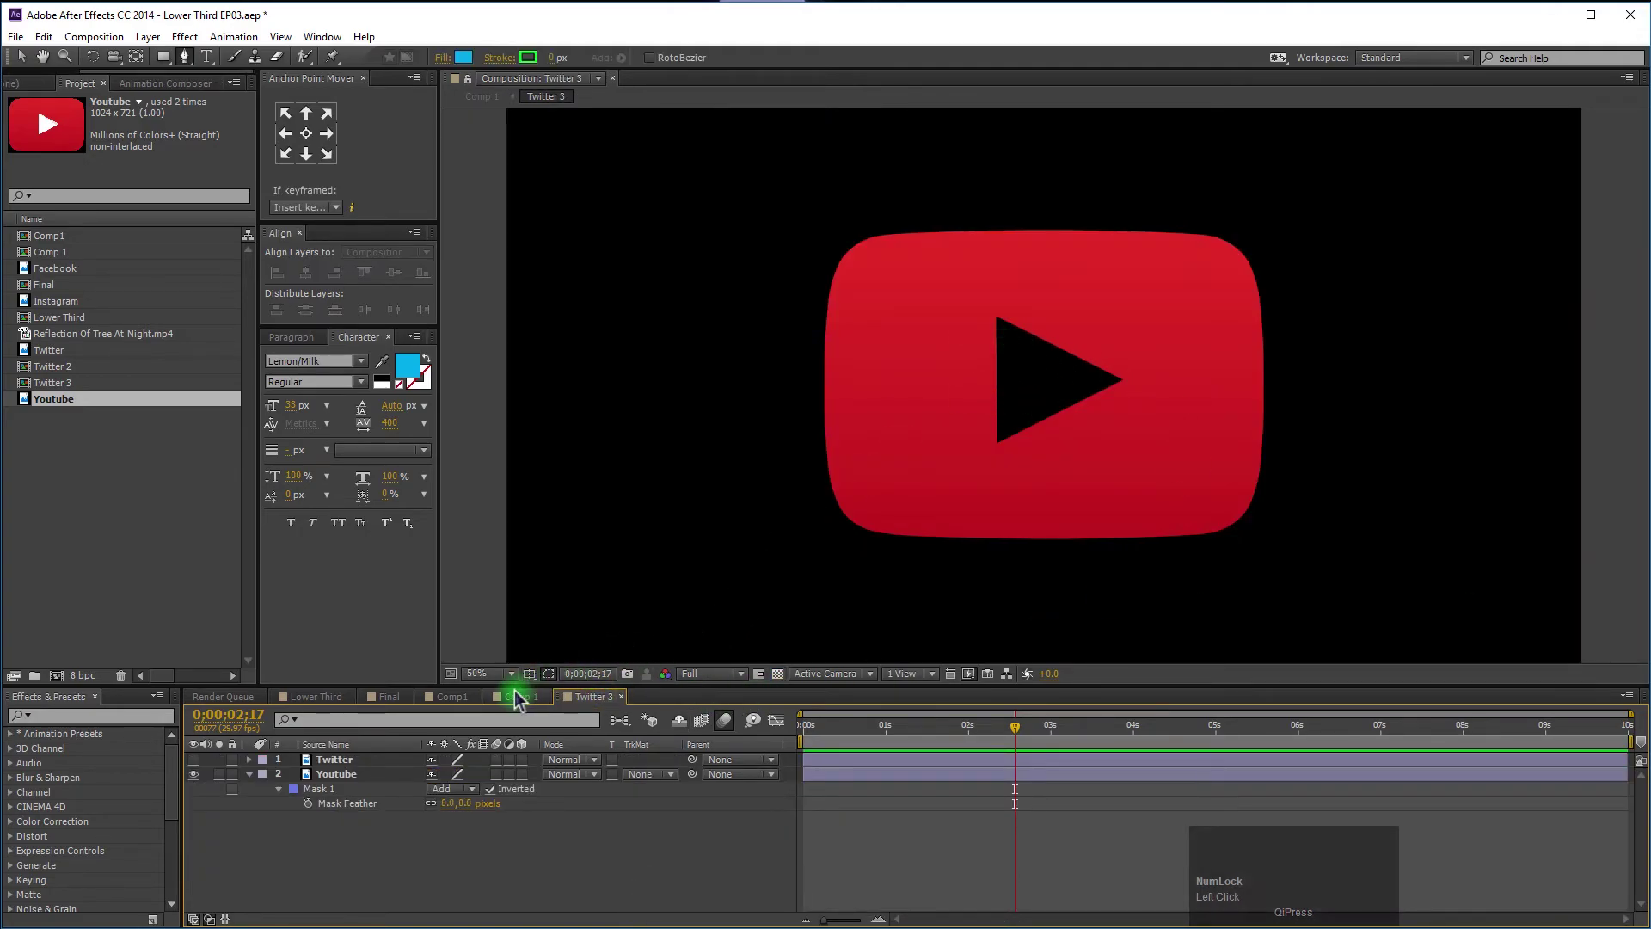
left_click(521, 700)
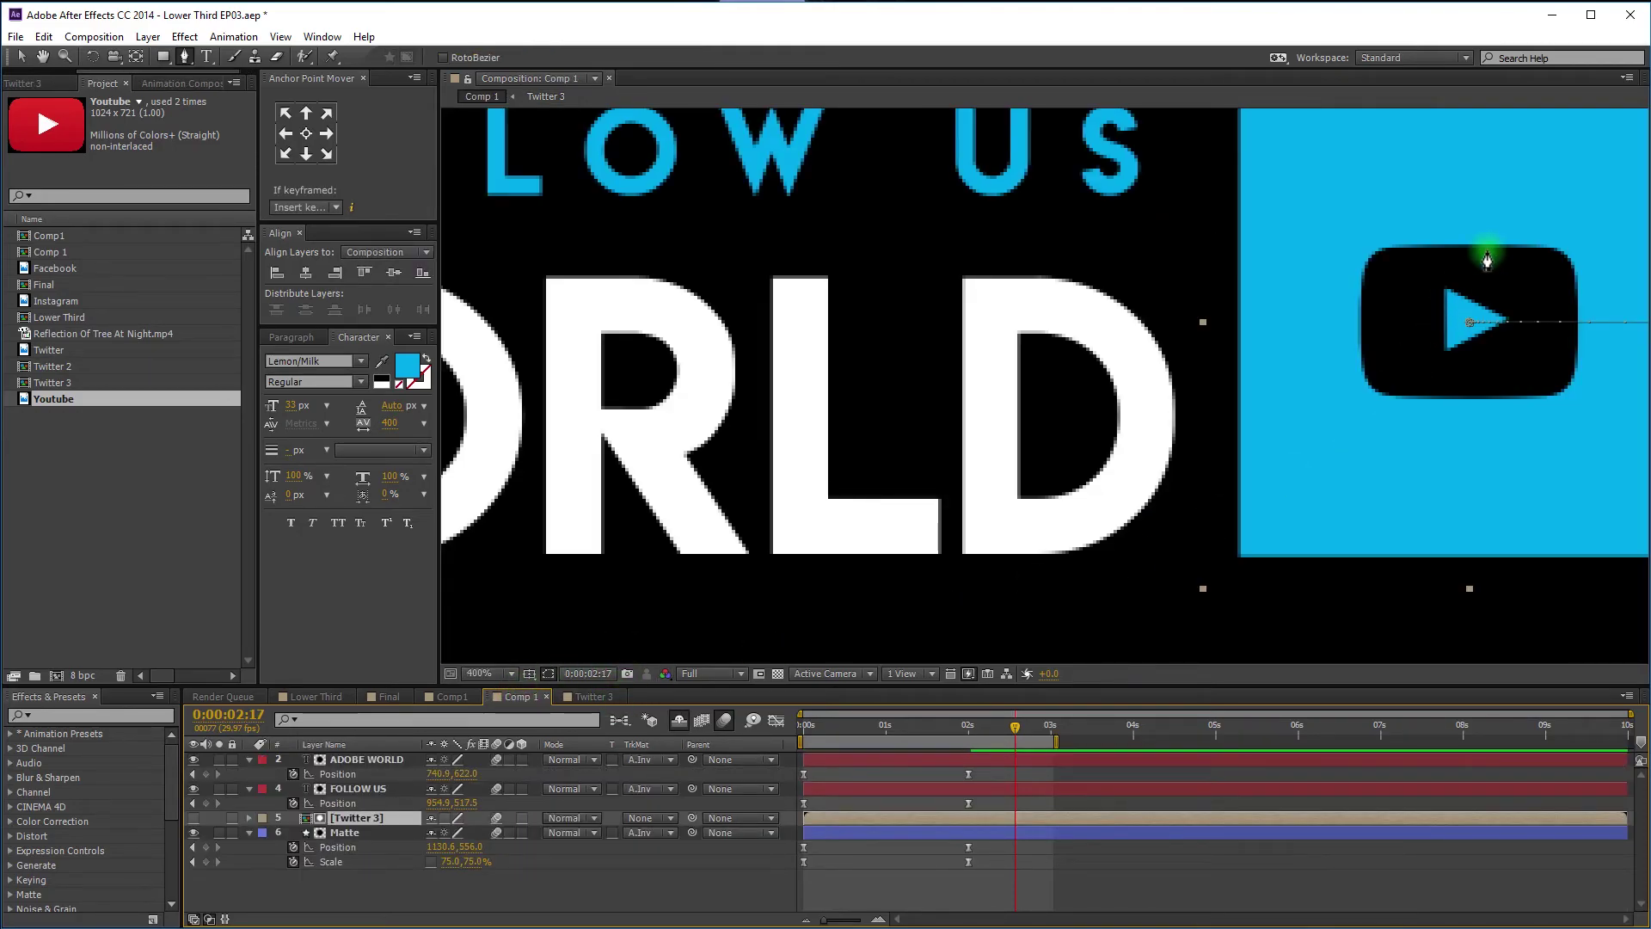
left_click(596, 700)
key("s")
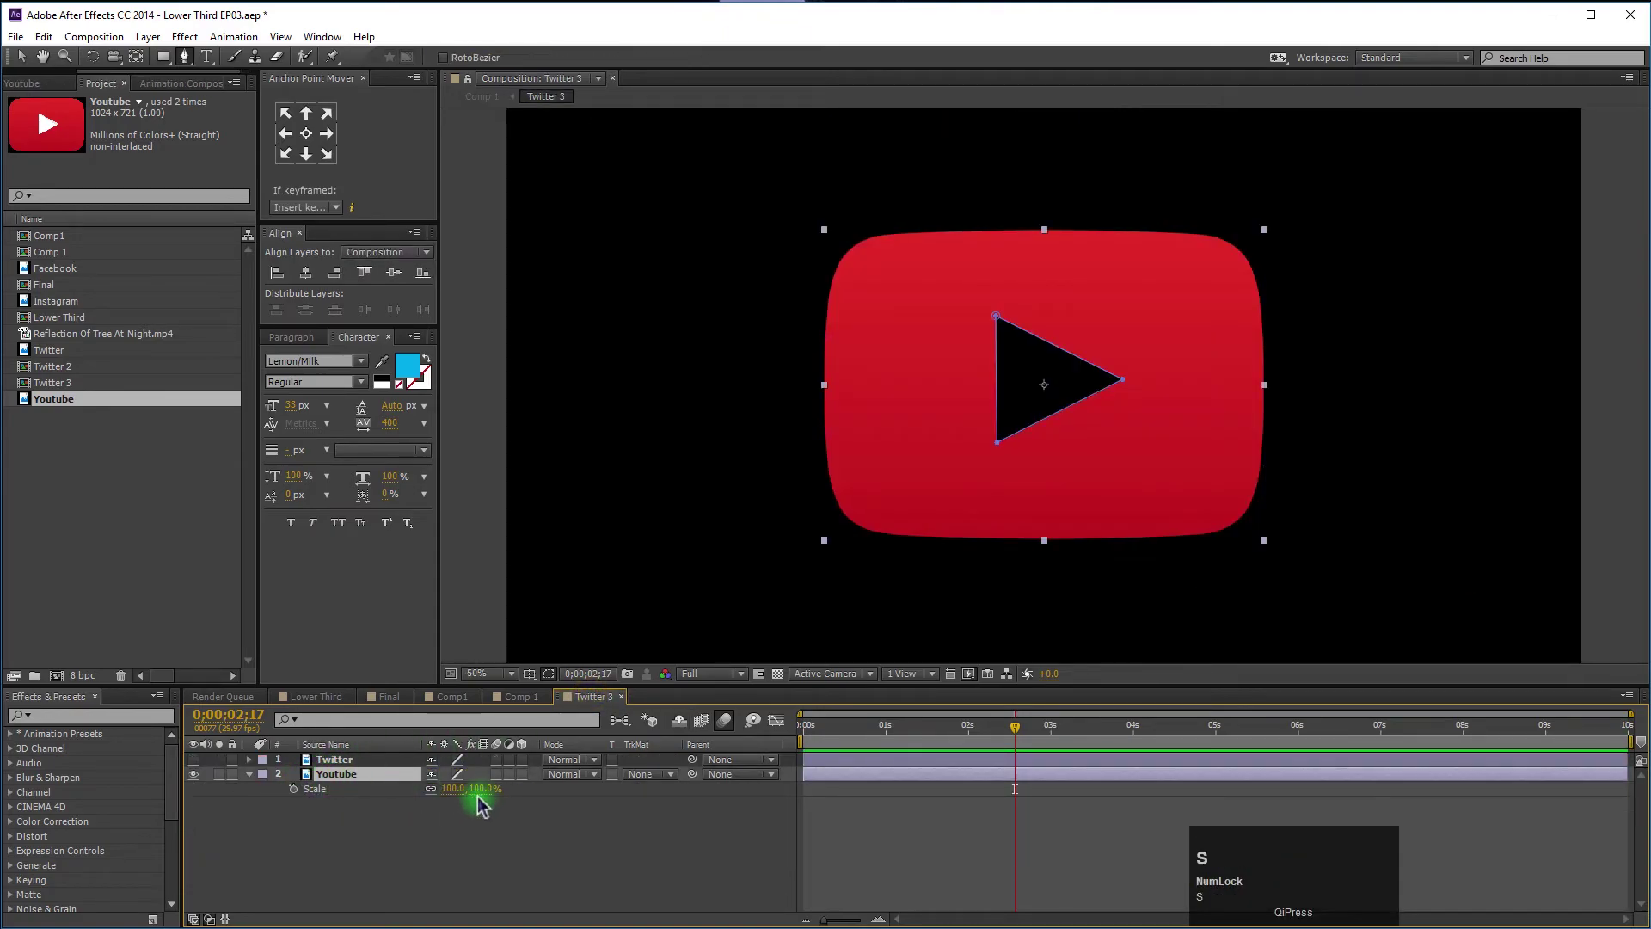
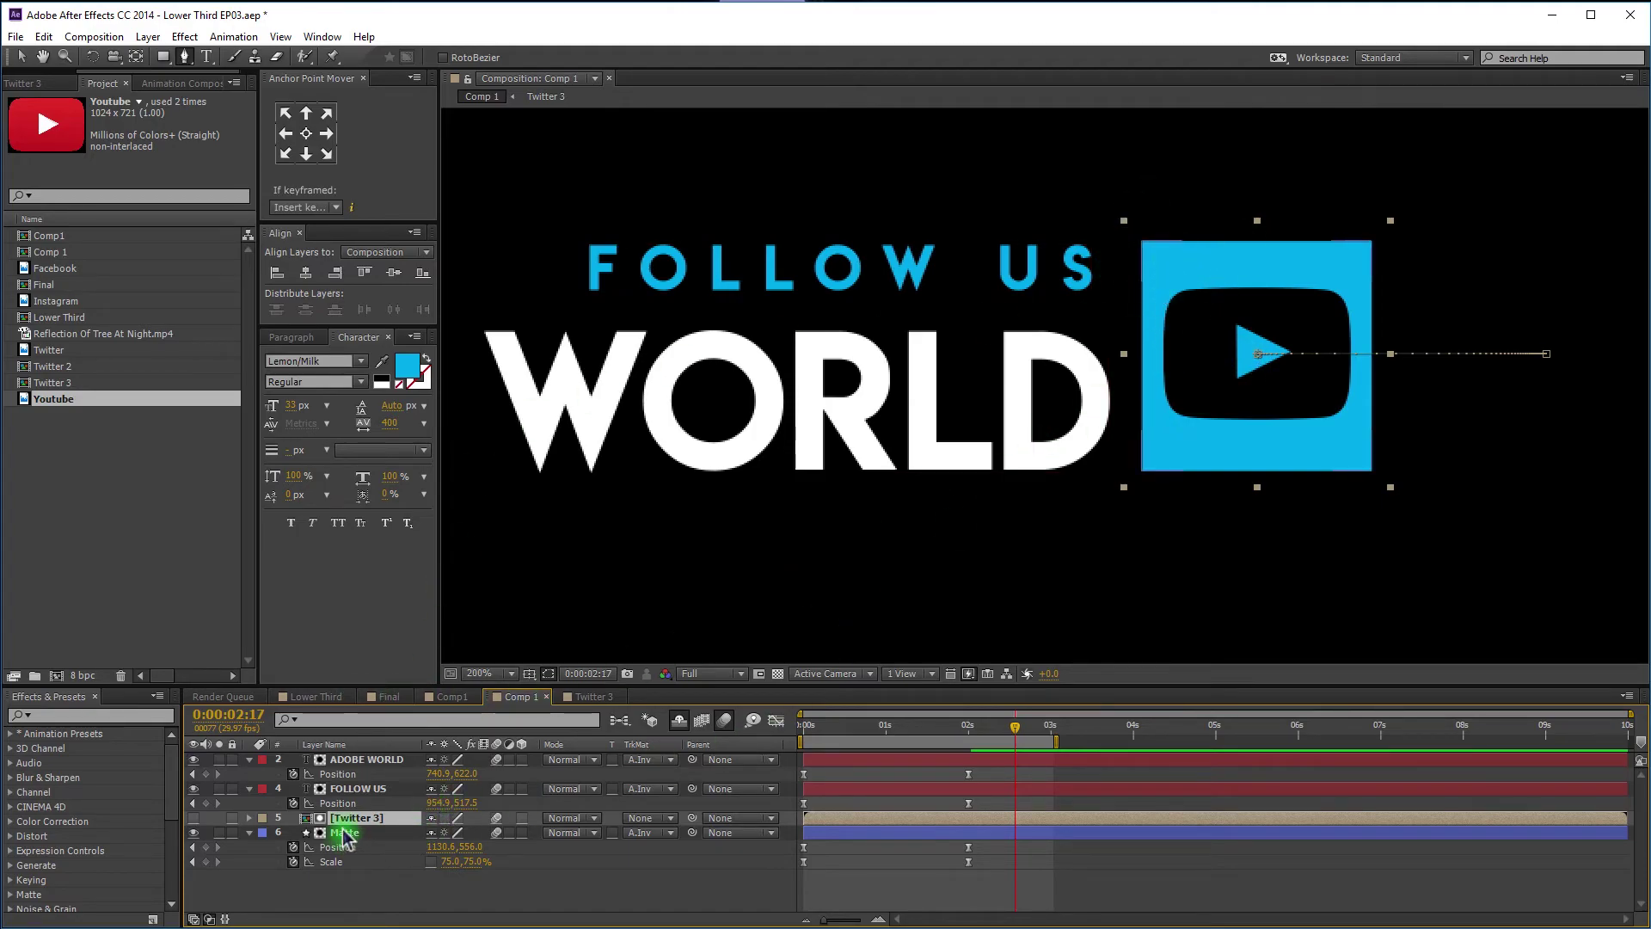
Set the Matte rectangle's Roundness to 36 for rounded corners, then return to Twitter 3.
left_click(351, 837)
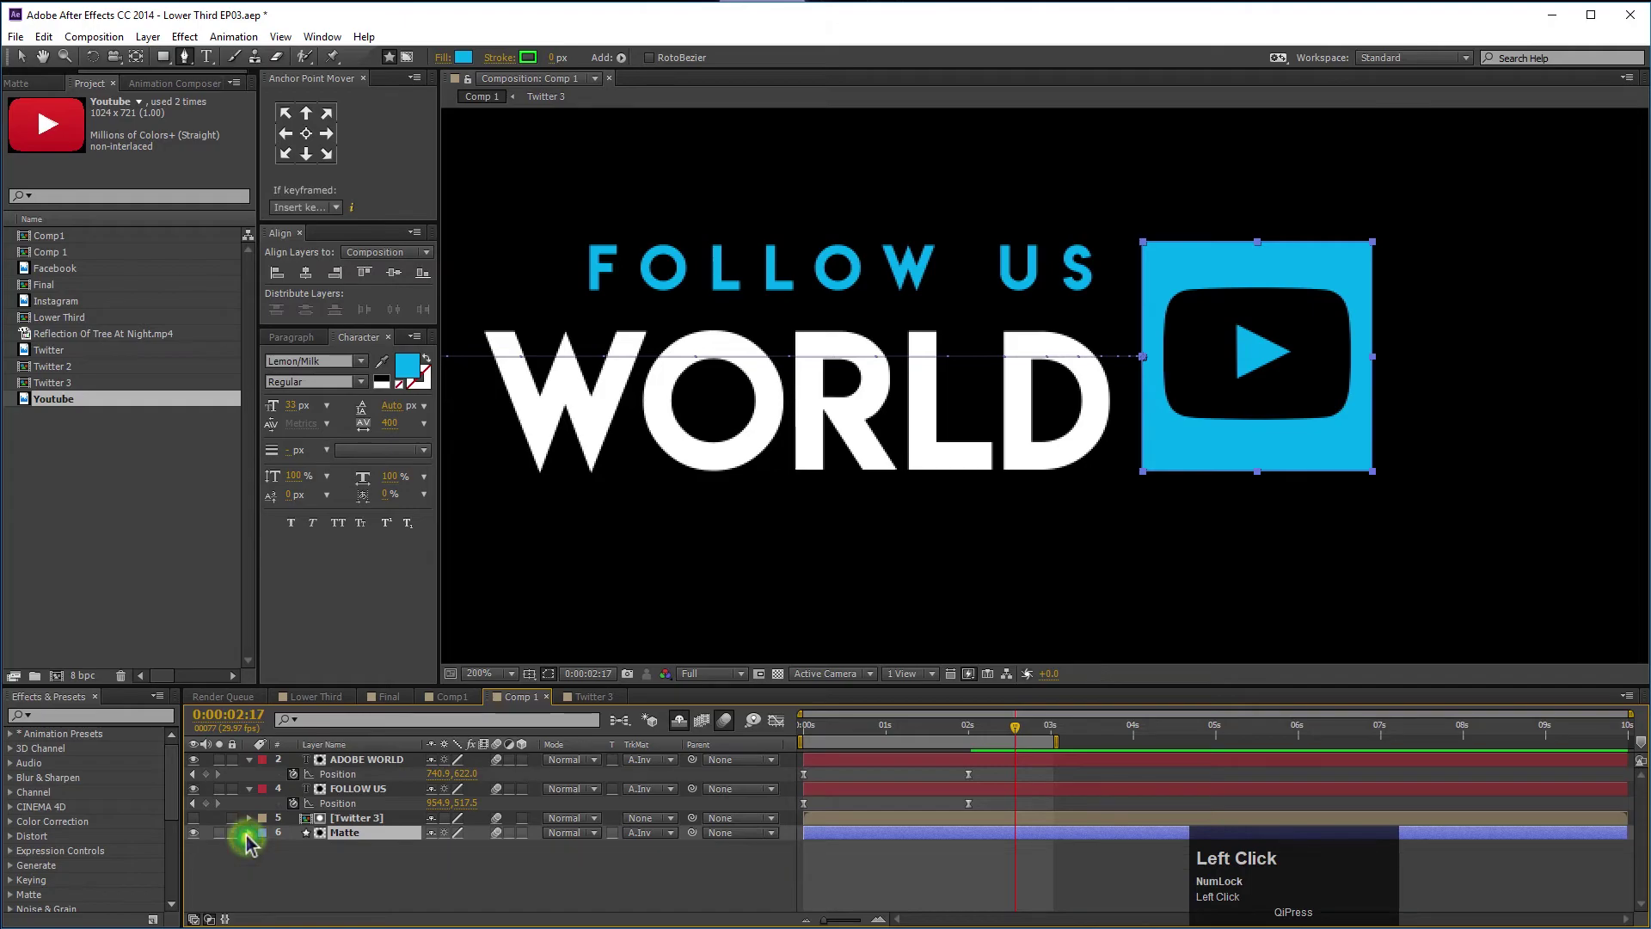
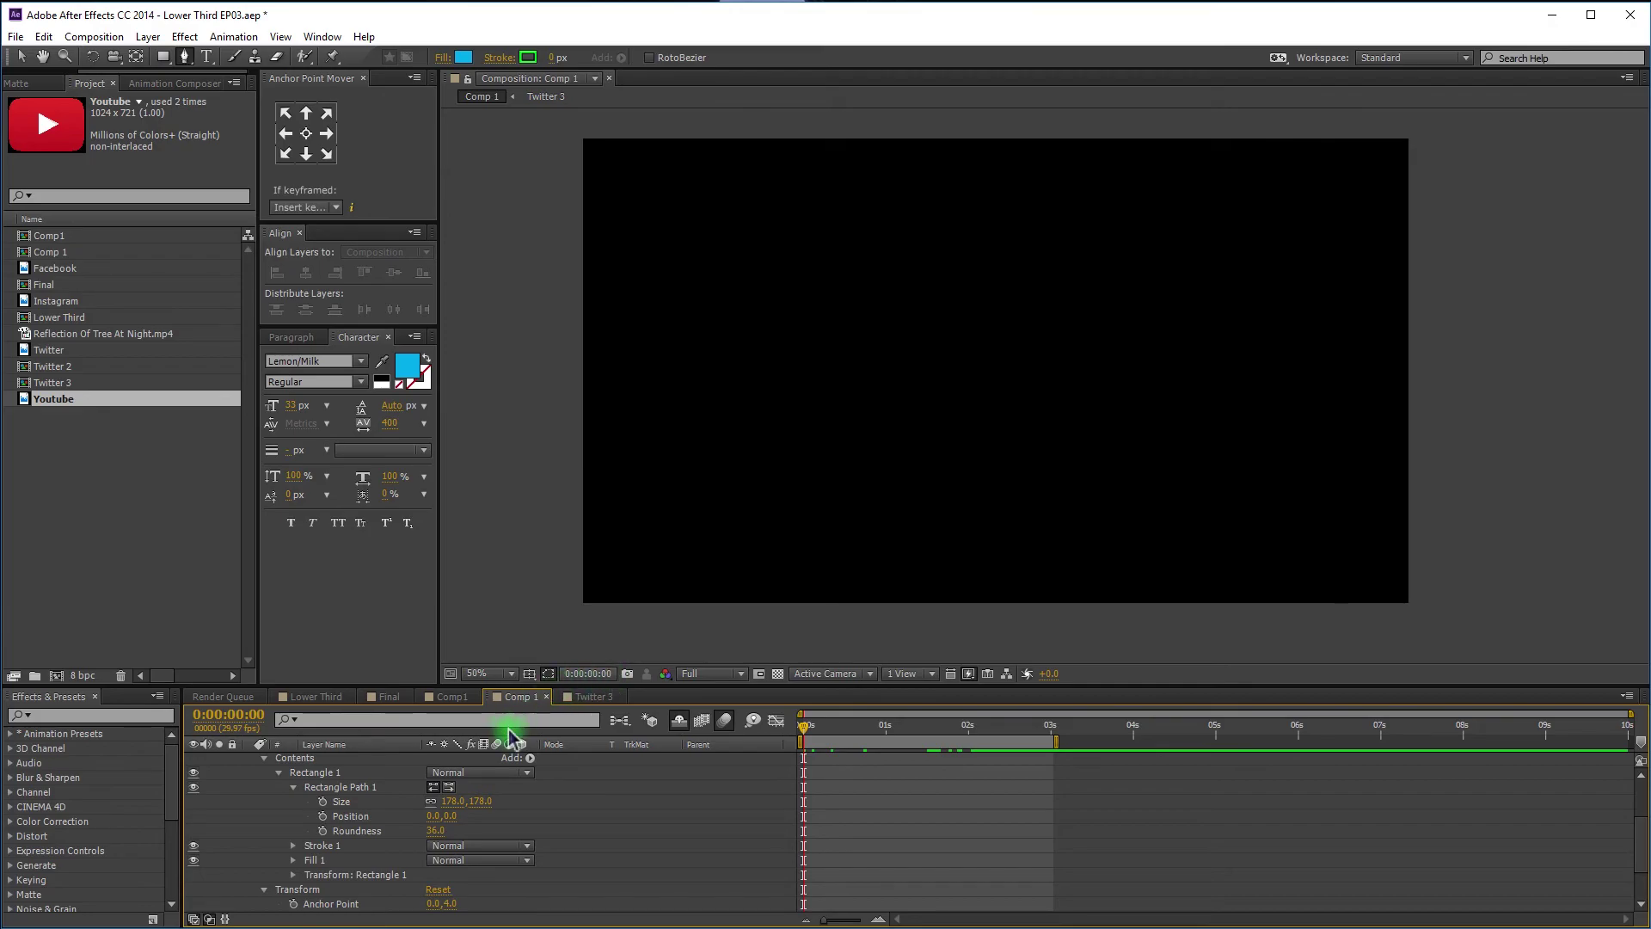
left_click(594, 705)
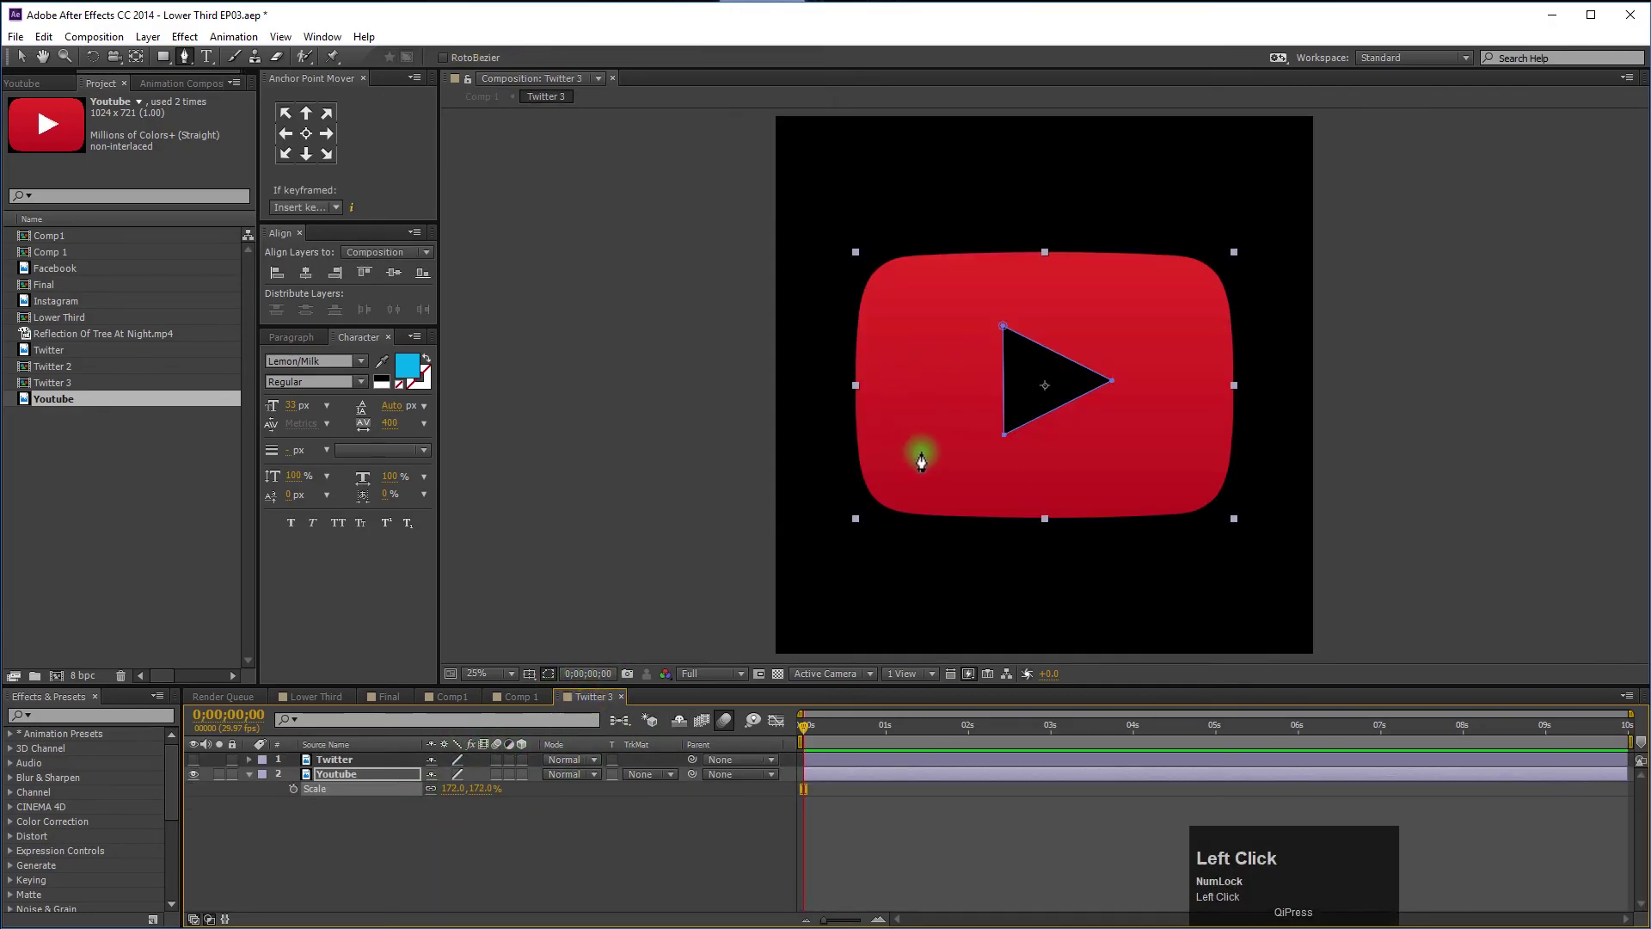
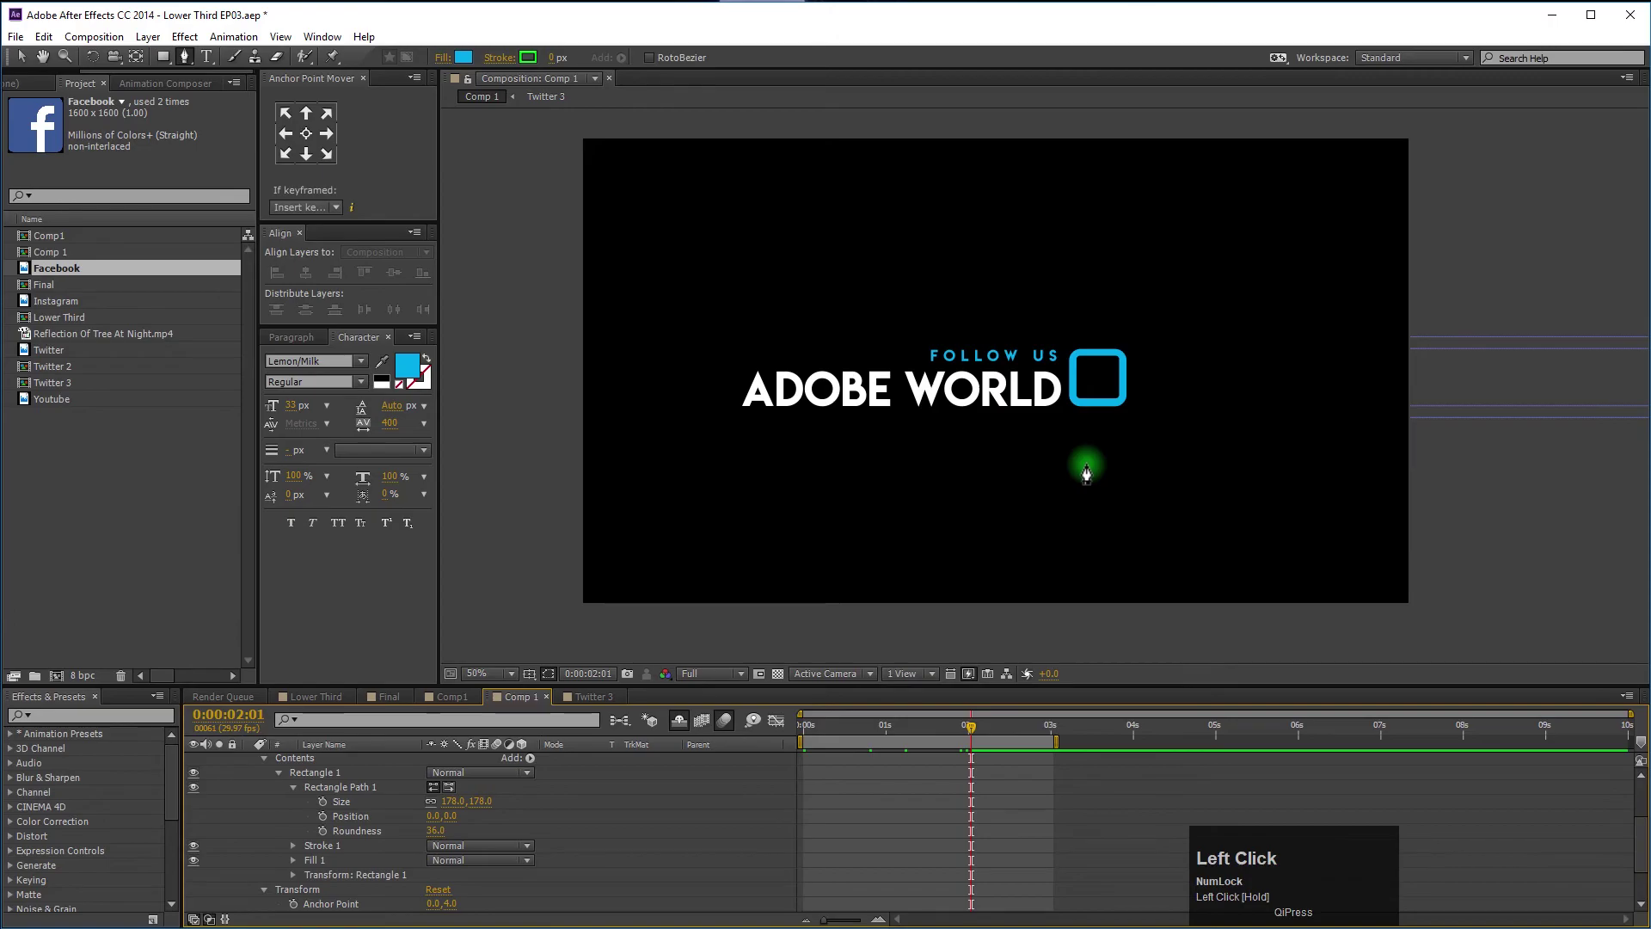
Add a large 'f' text layer over the Facebook logo and set Facebook's TrkMat to Alpha Inverted Matte "f".
scroll("up", 3)
left_click(602, 706)
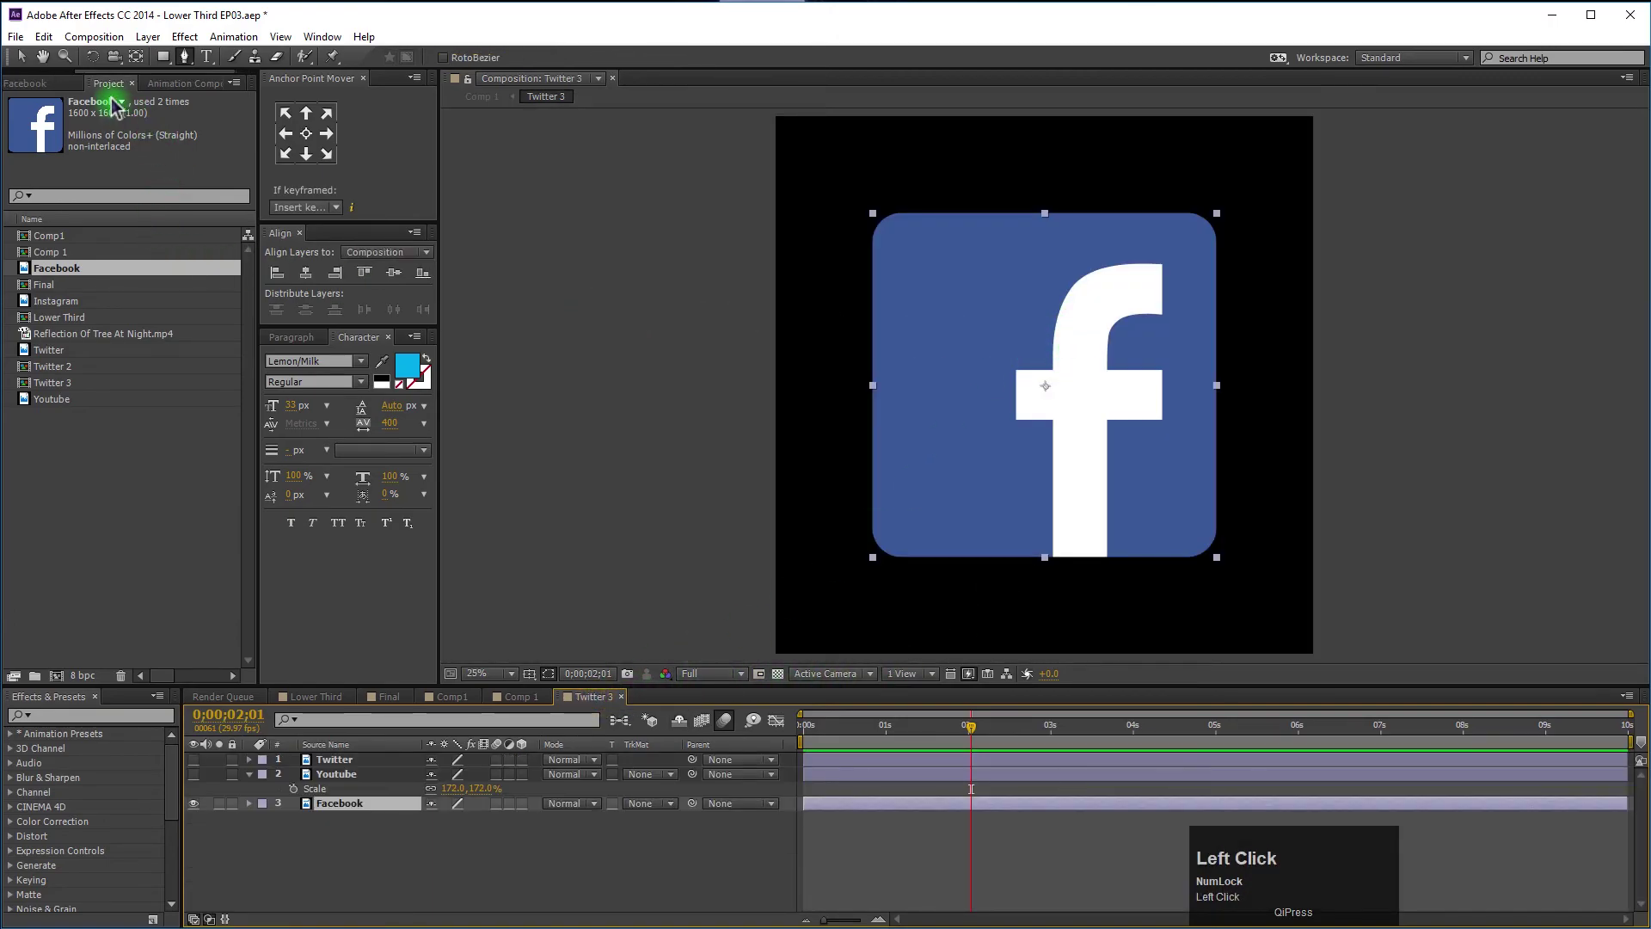
left_click(201, 65)
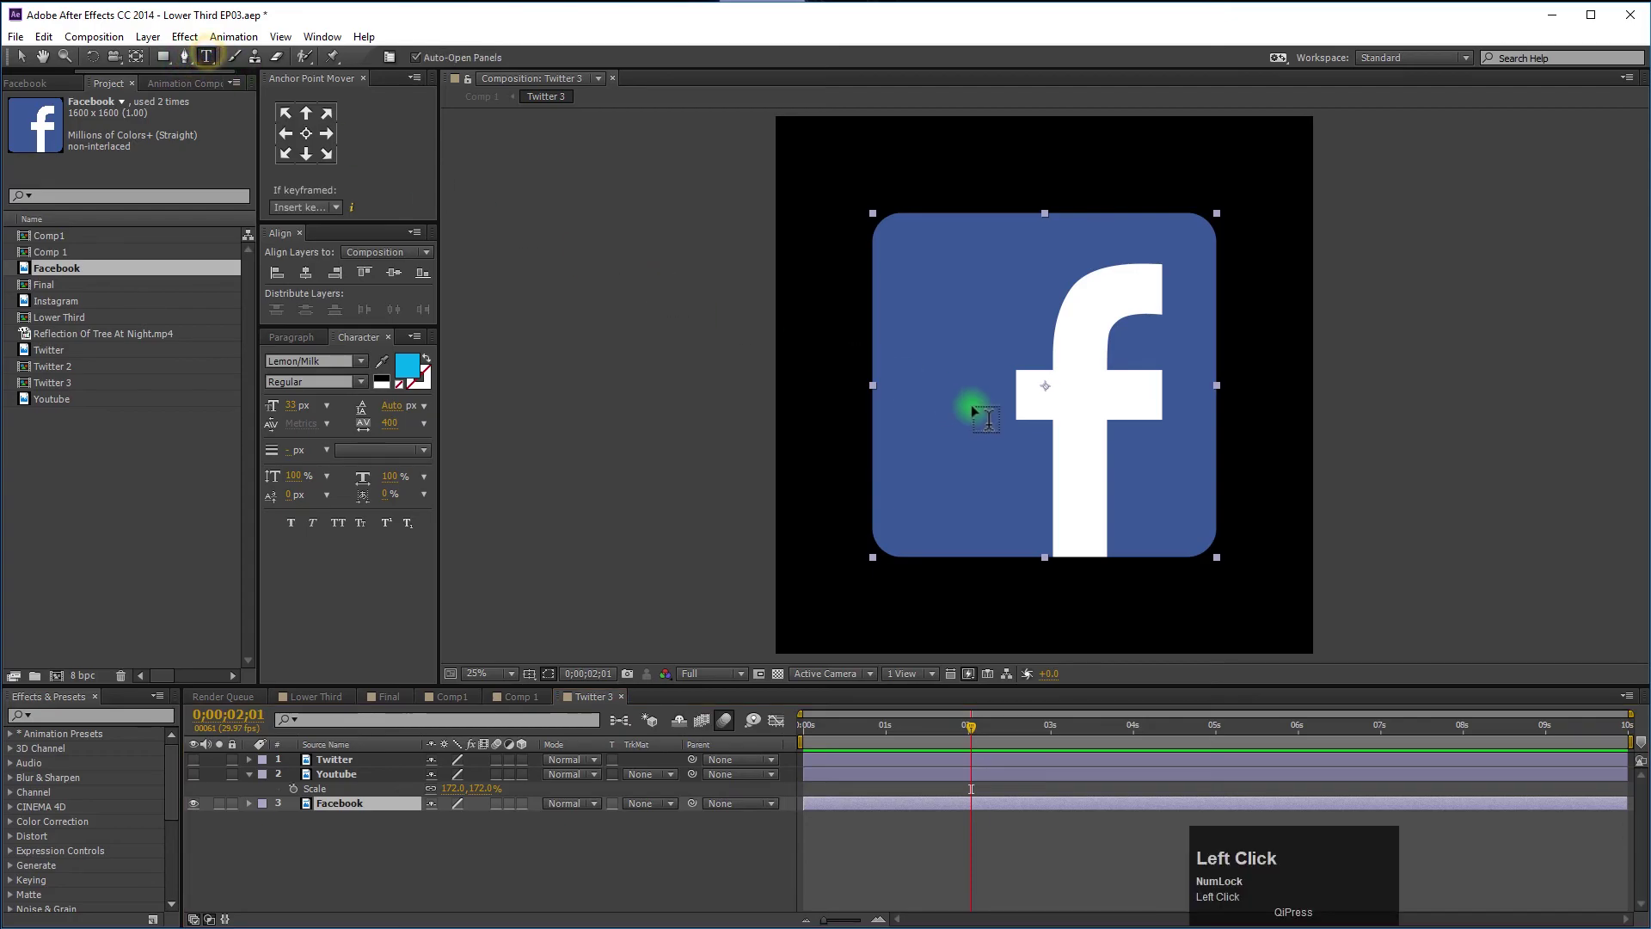
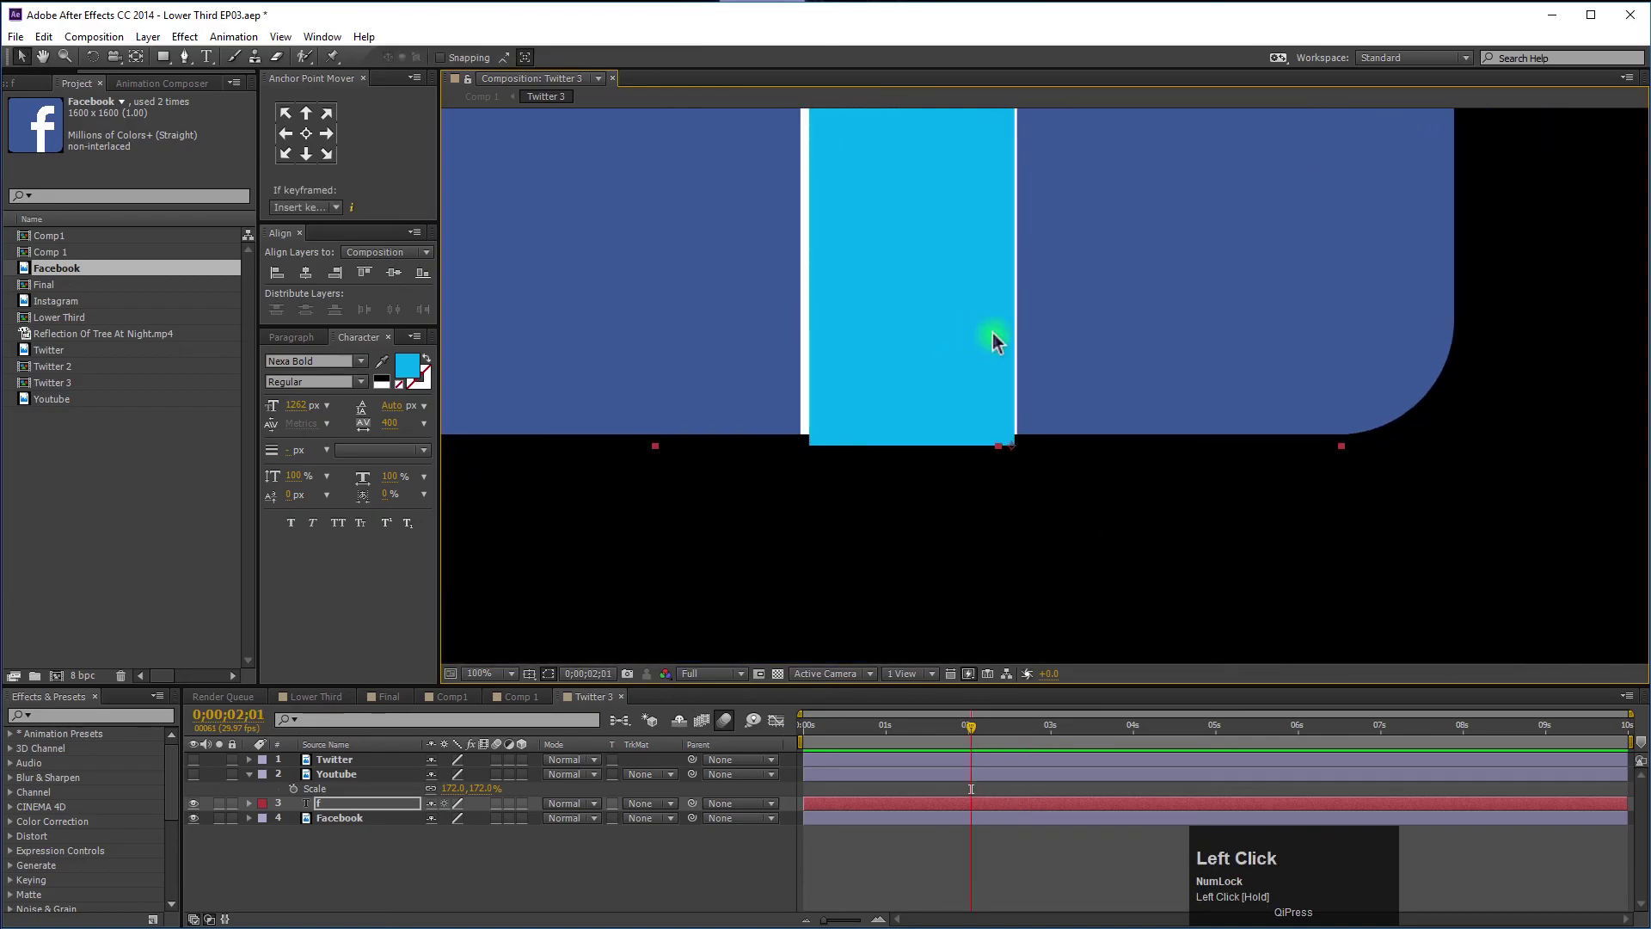
key("Up")
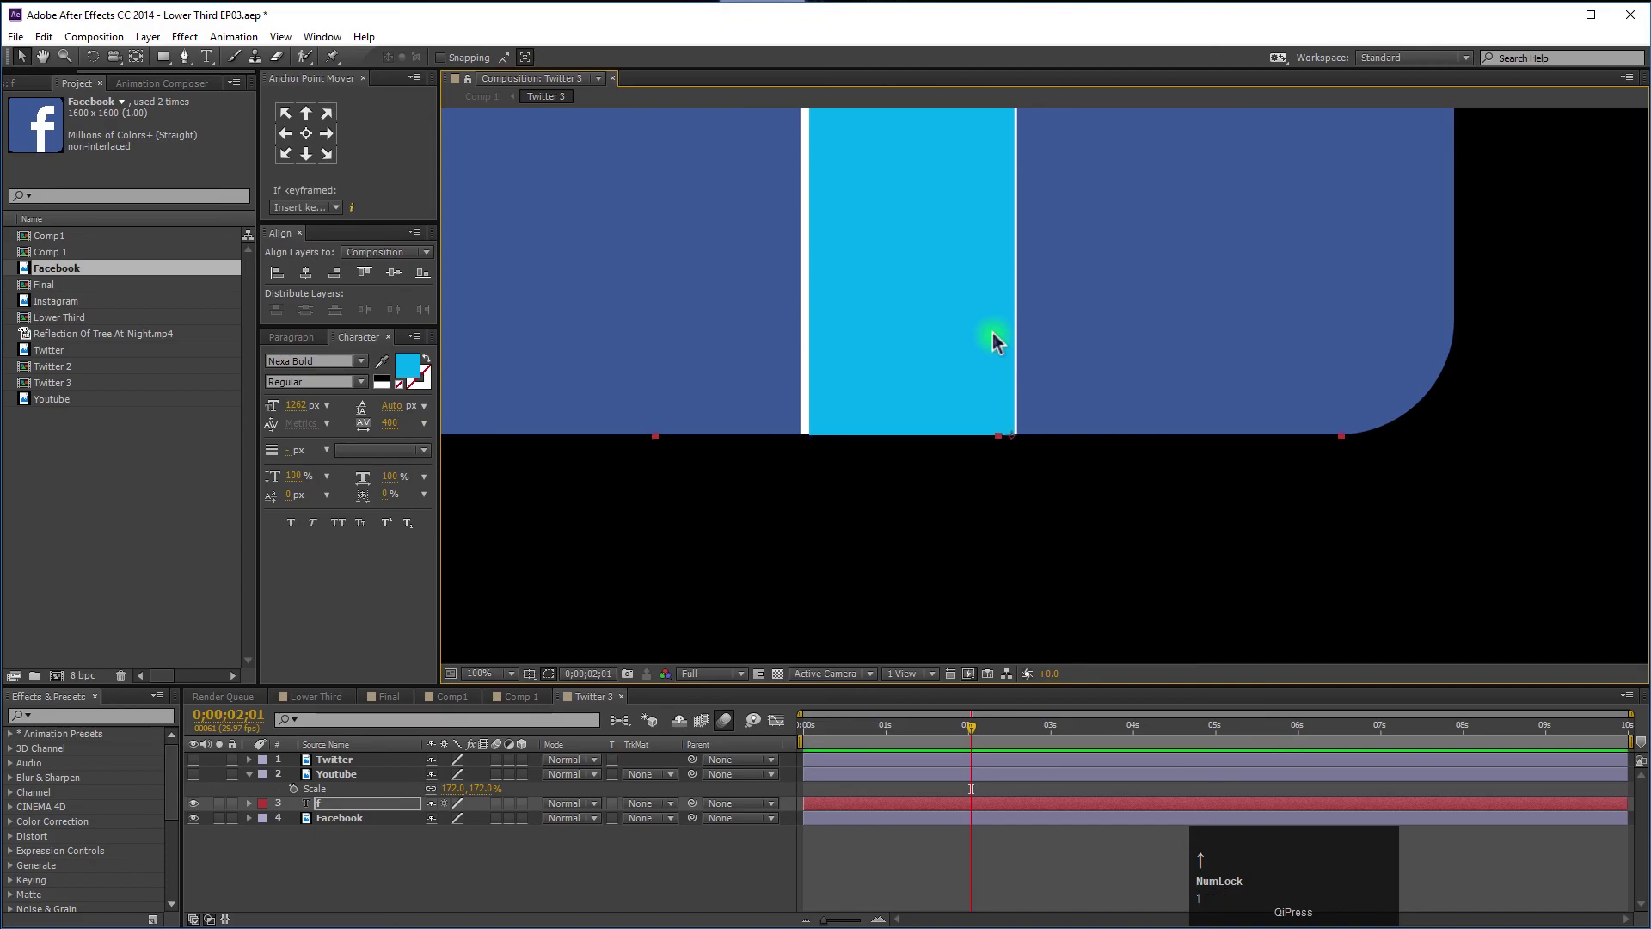
left_click(387, 810)
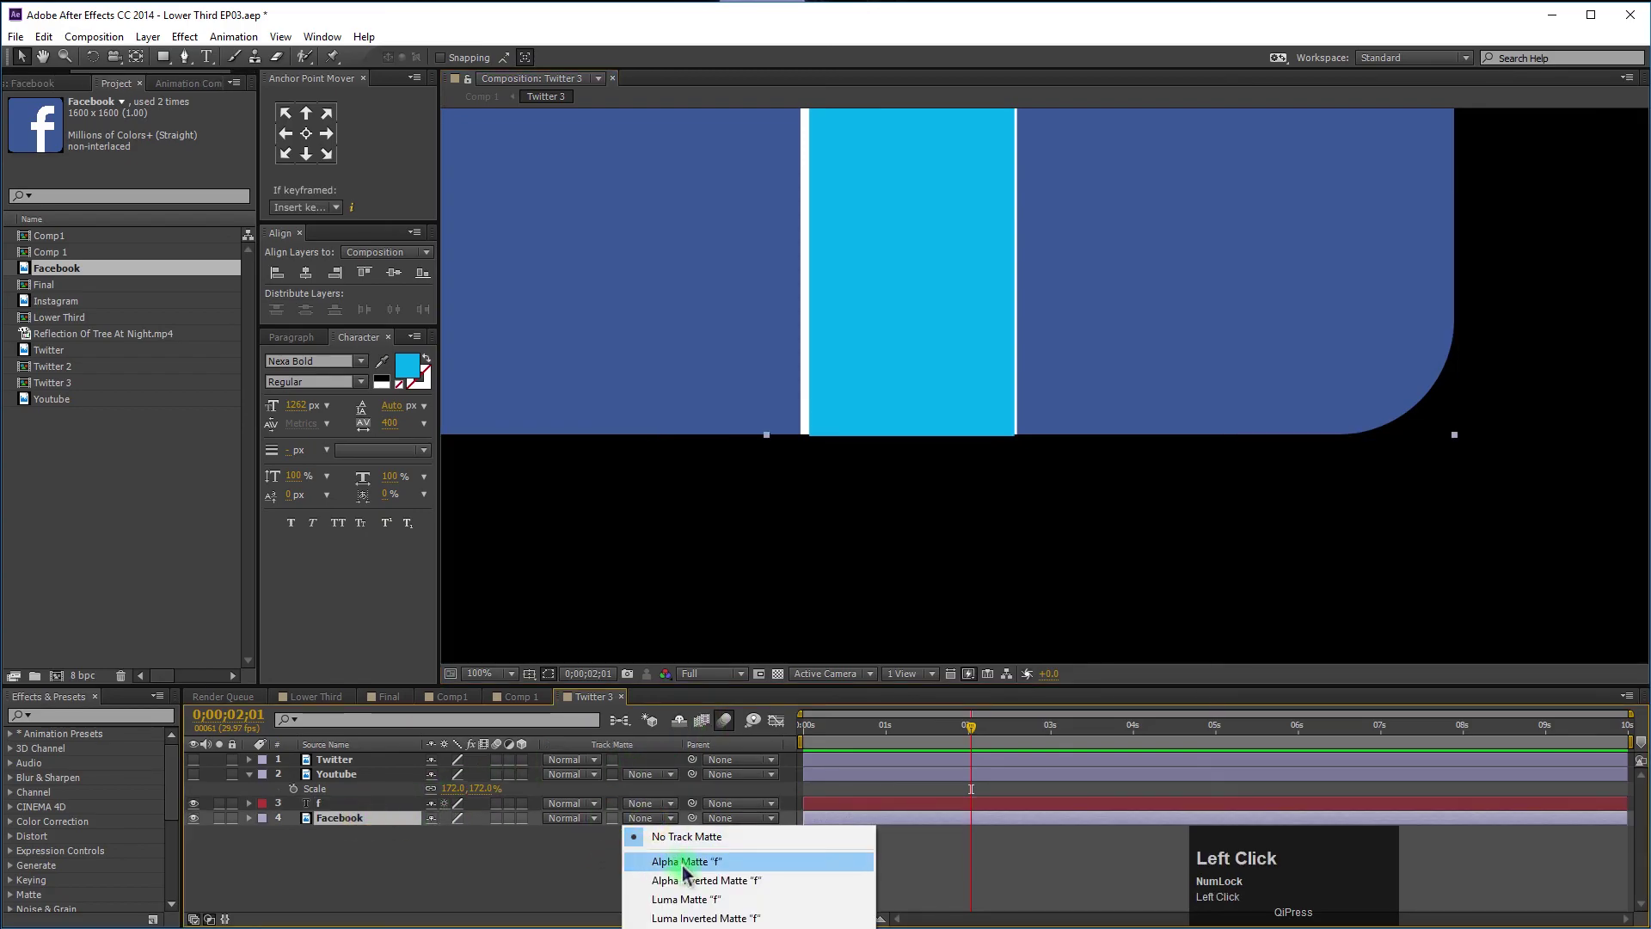
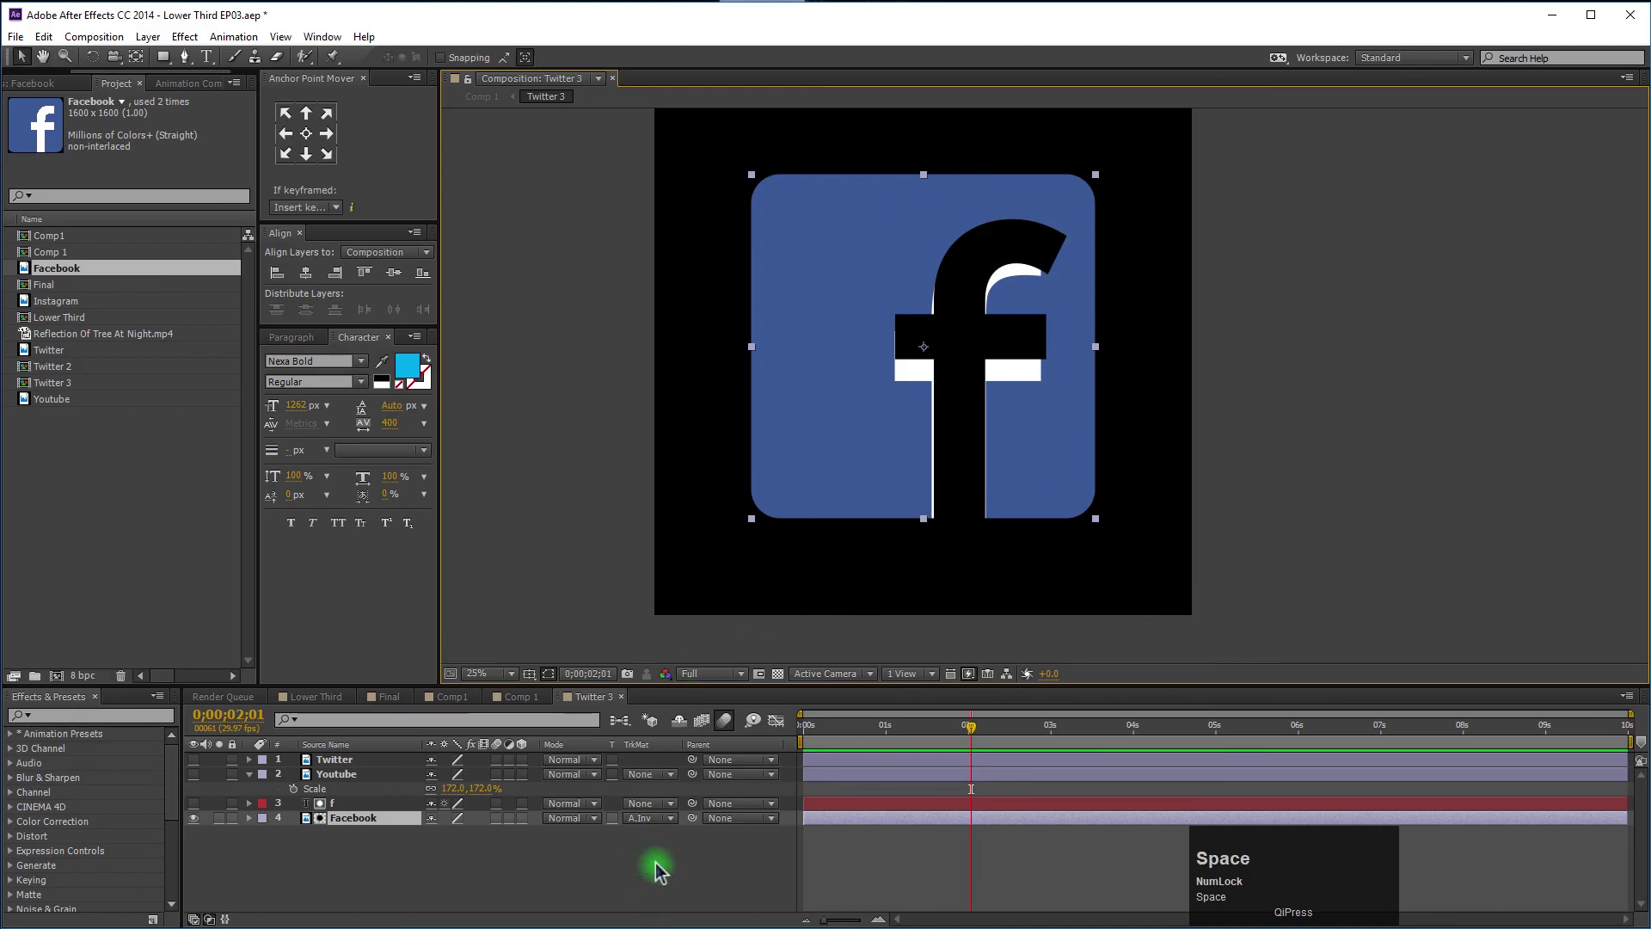
Return to Comp 1 and scrub through the rounded badge animation with the Facebook 'f' cutout.
left_click(506, 887)
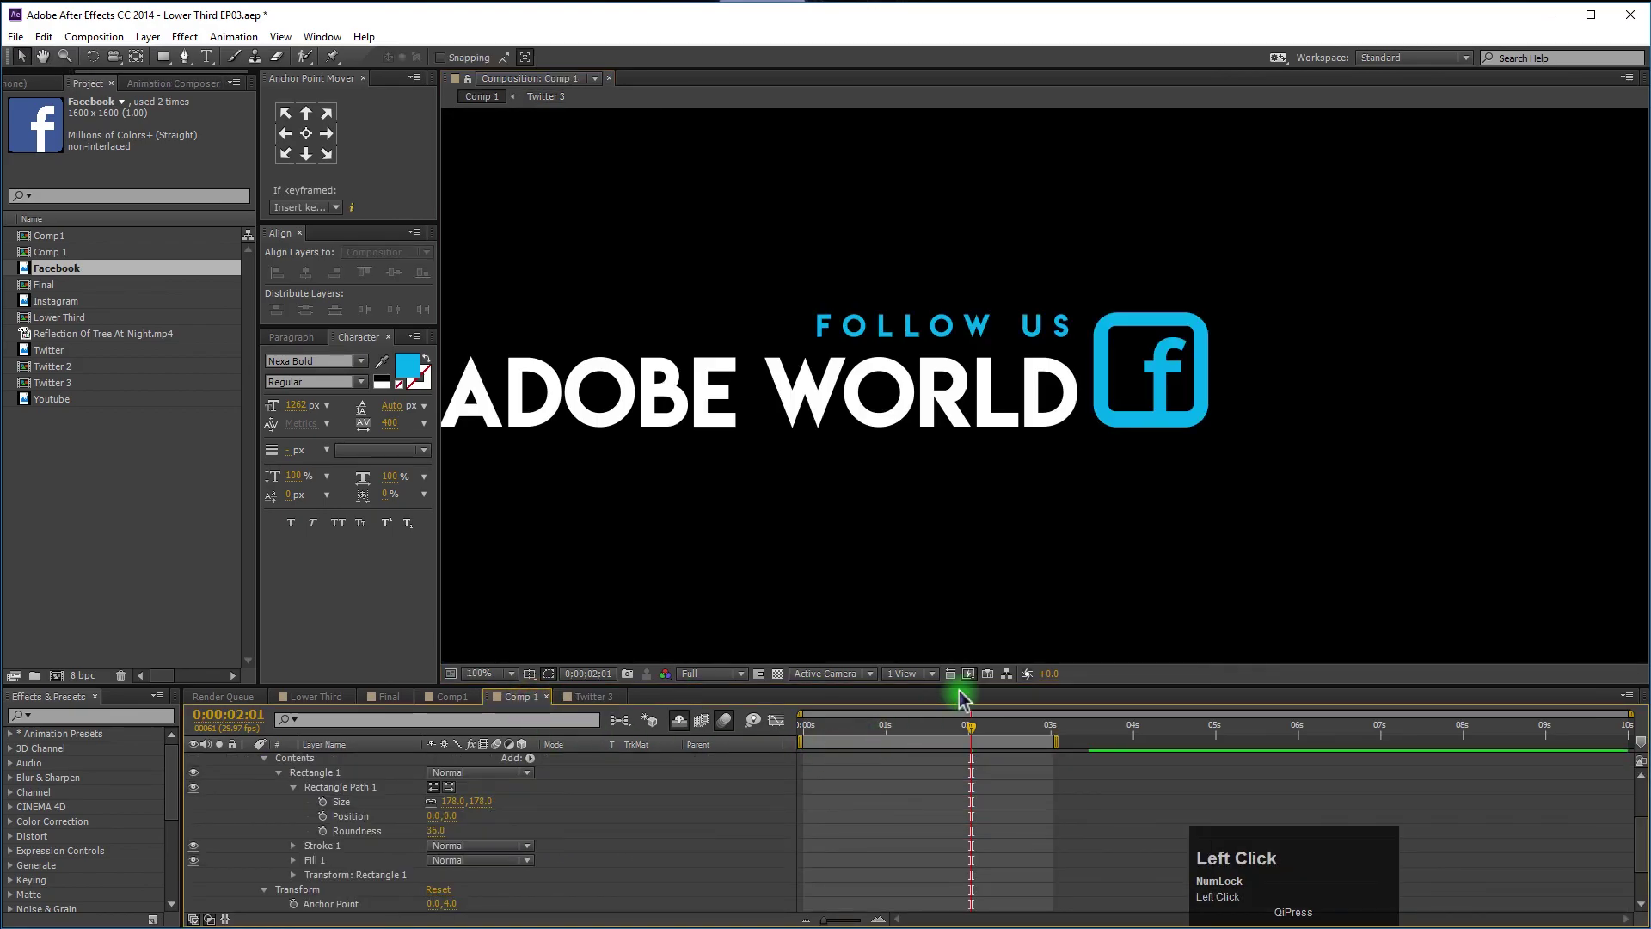
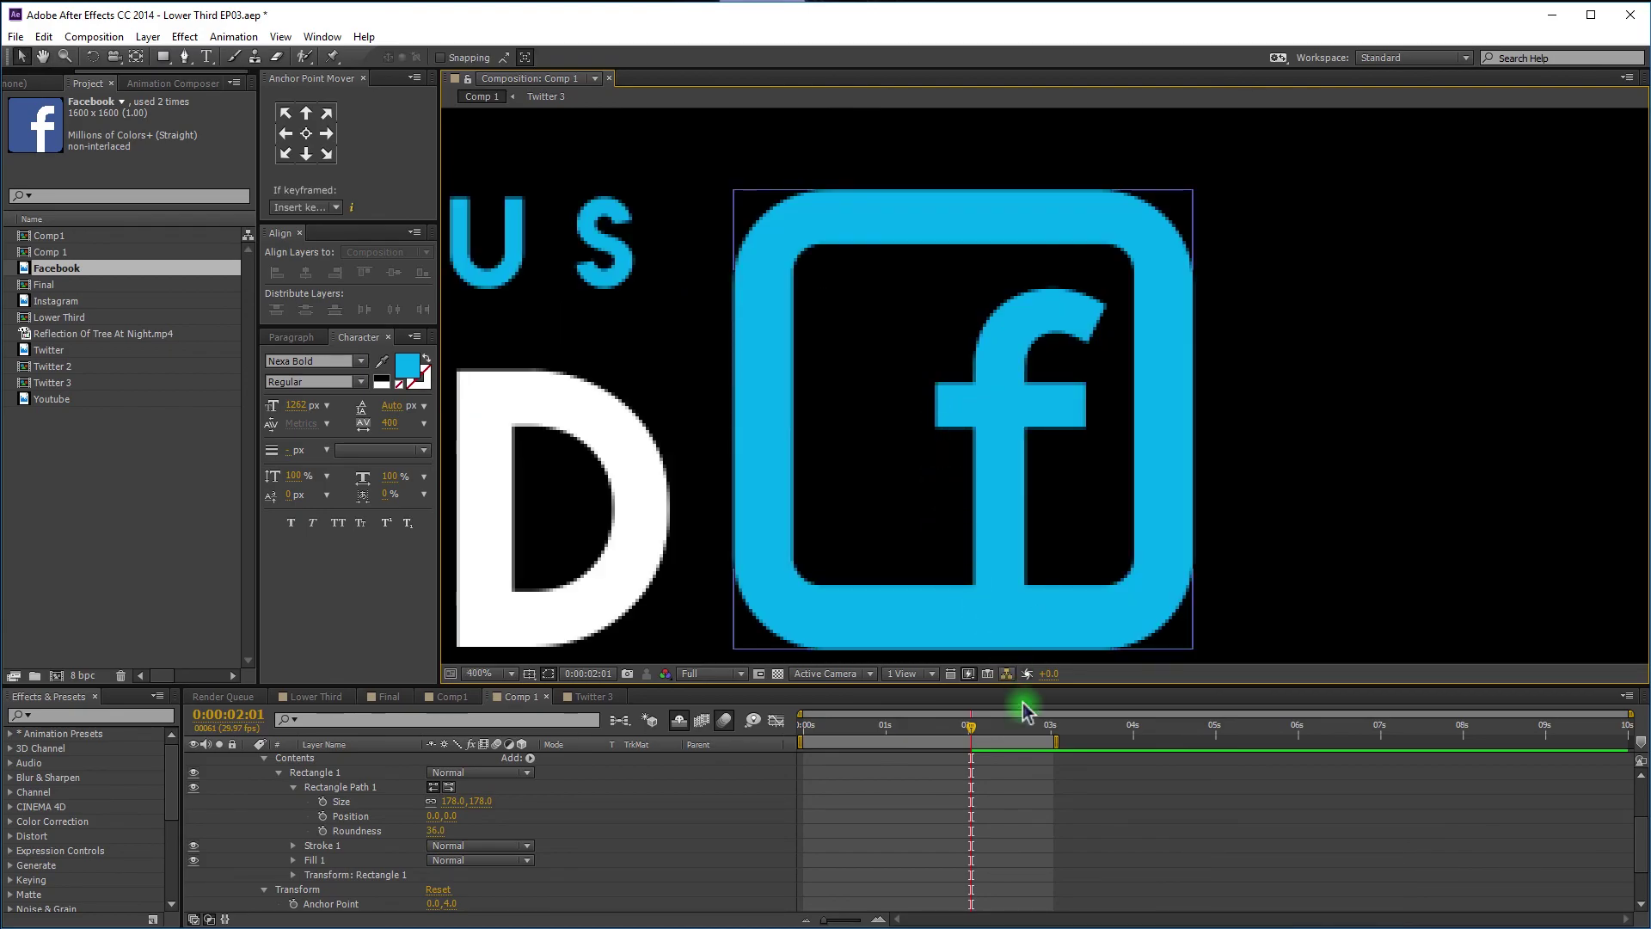
left_click(951, 736)
scroll("down", 3)
left_click_drag(941, 738, 1011, 736)
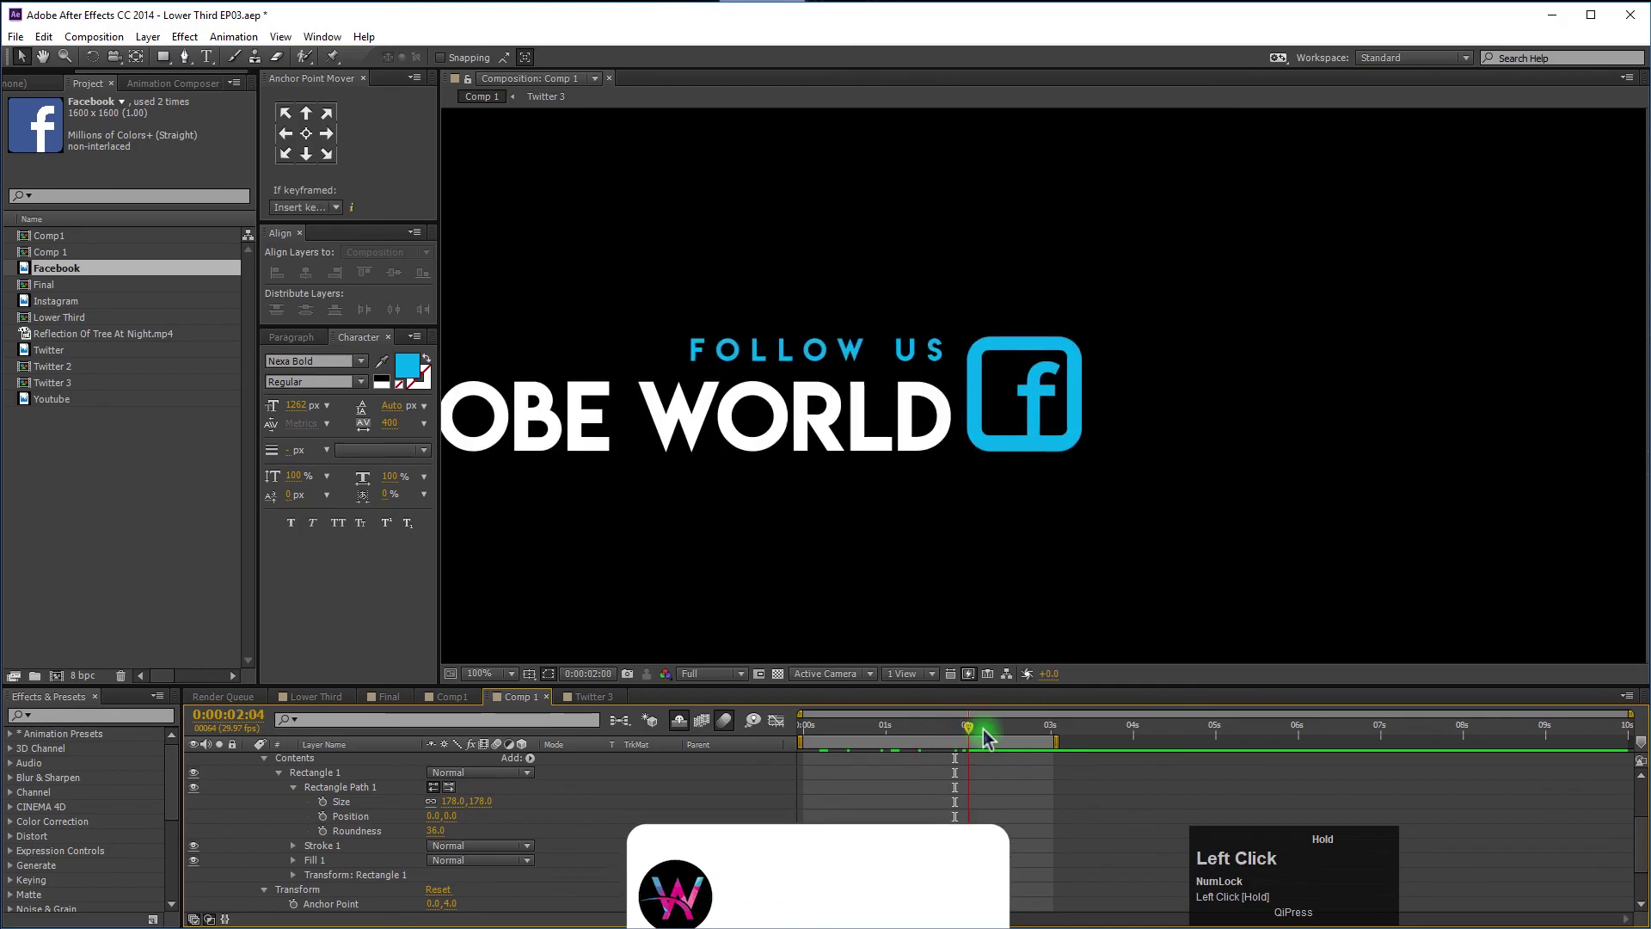